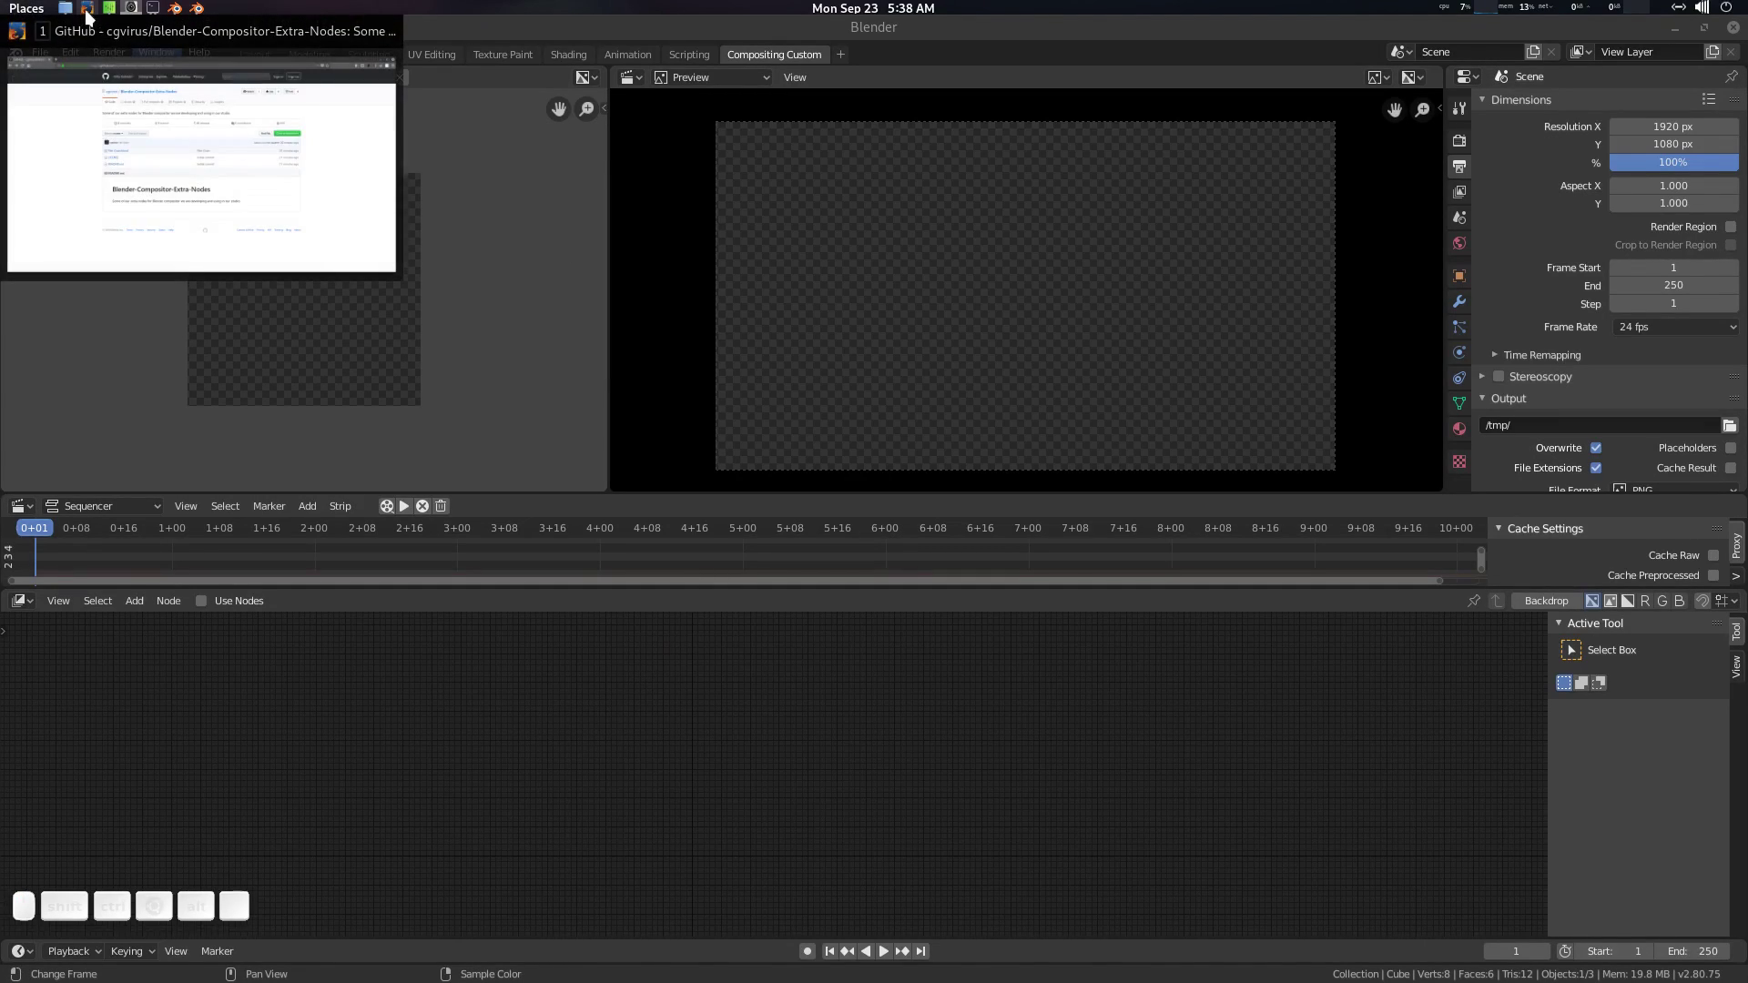
# Step: Look over the Blender-Compositor-Extra-Nodes GitHub repository in Firefox, then hide the browser
pyautogui.click(89, 14)
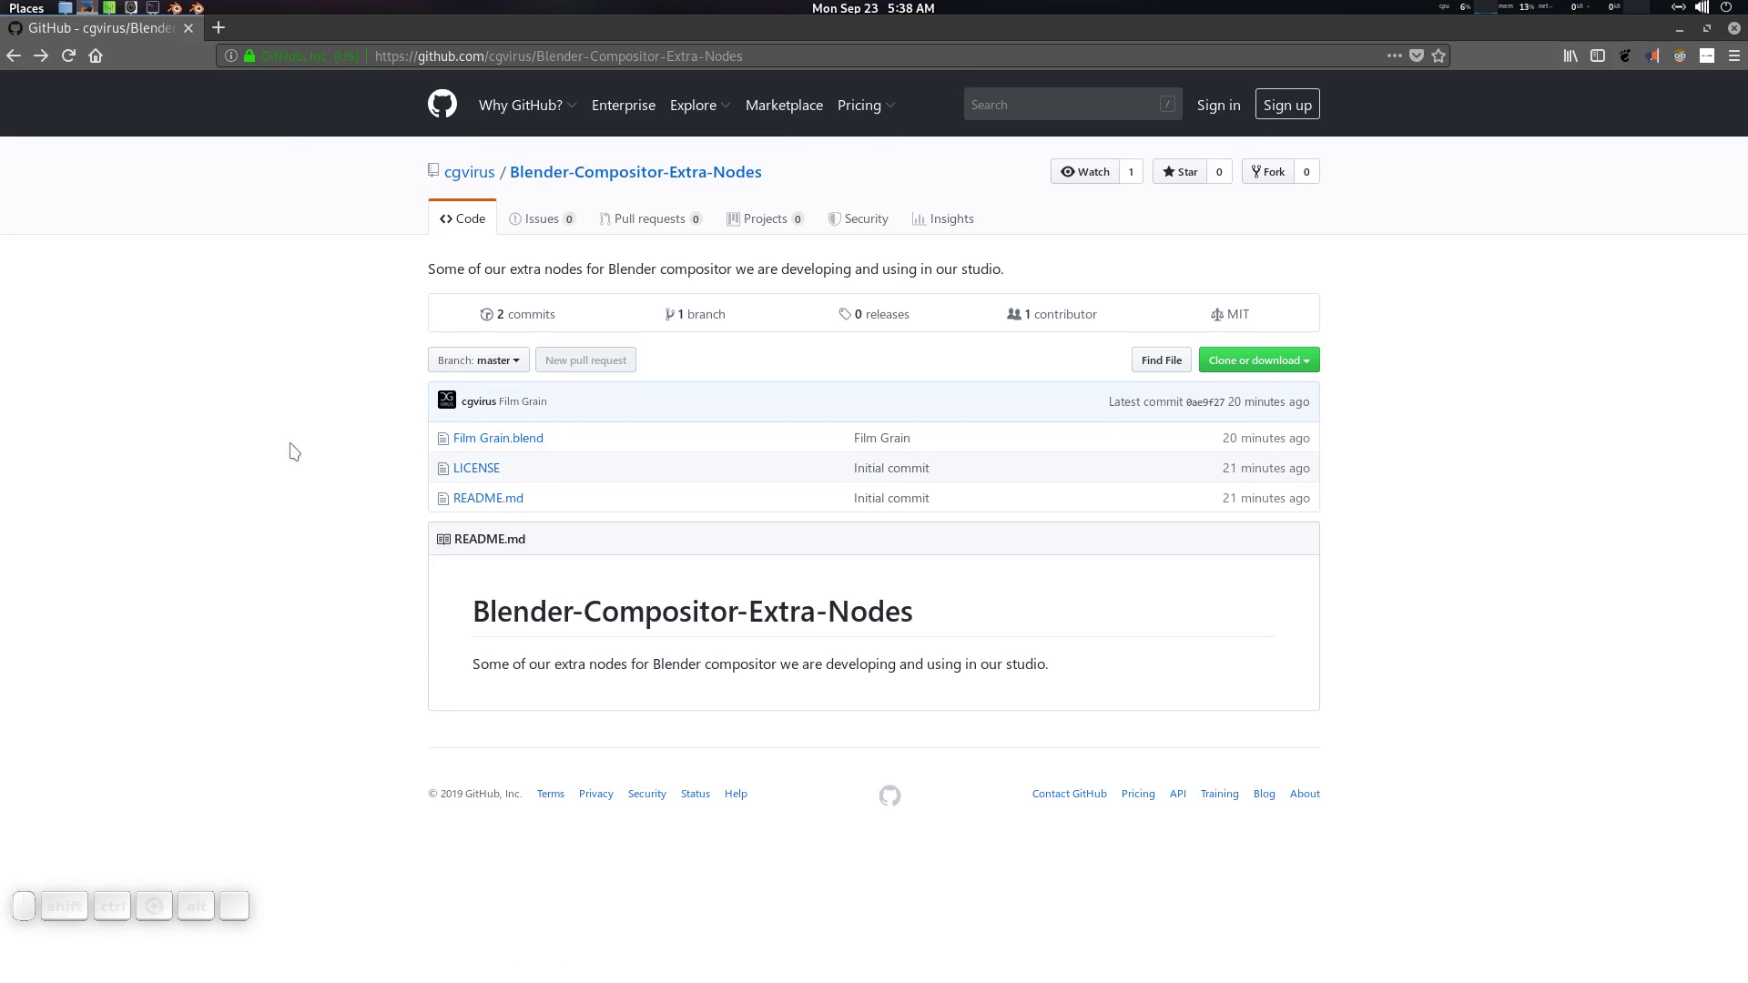
pyautogui.scroll(-3)
pyautogui.scroll(3)
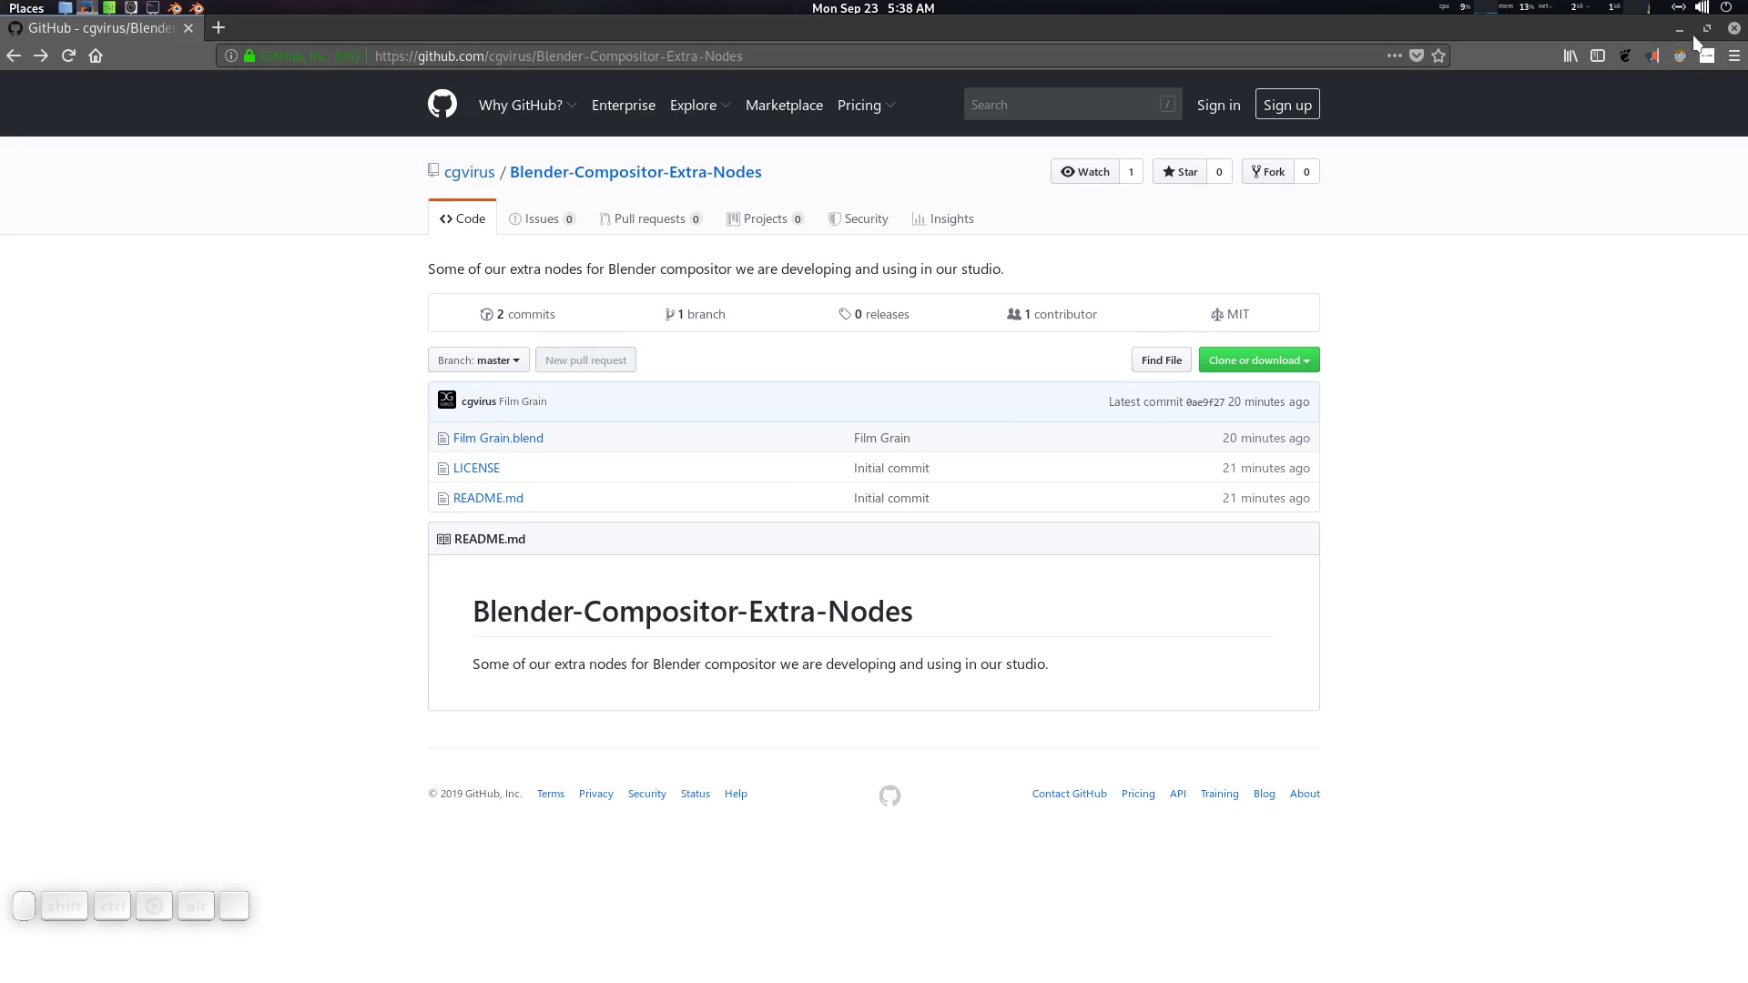
pyautogui.click(1678, 34)
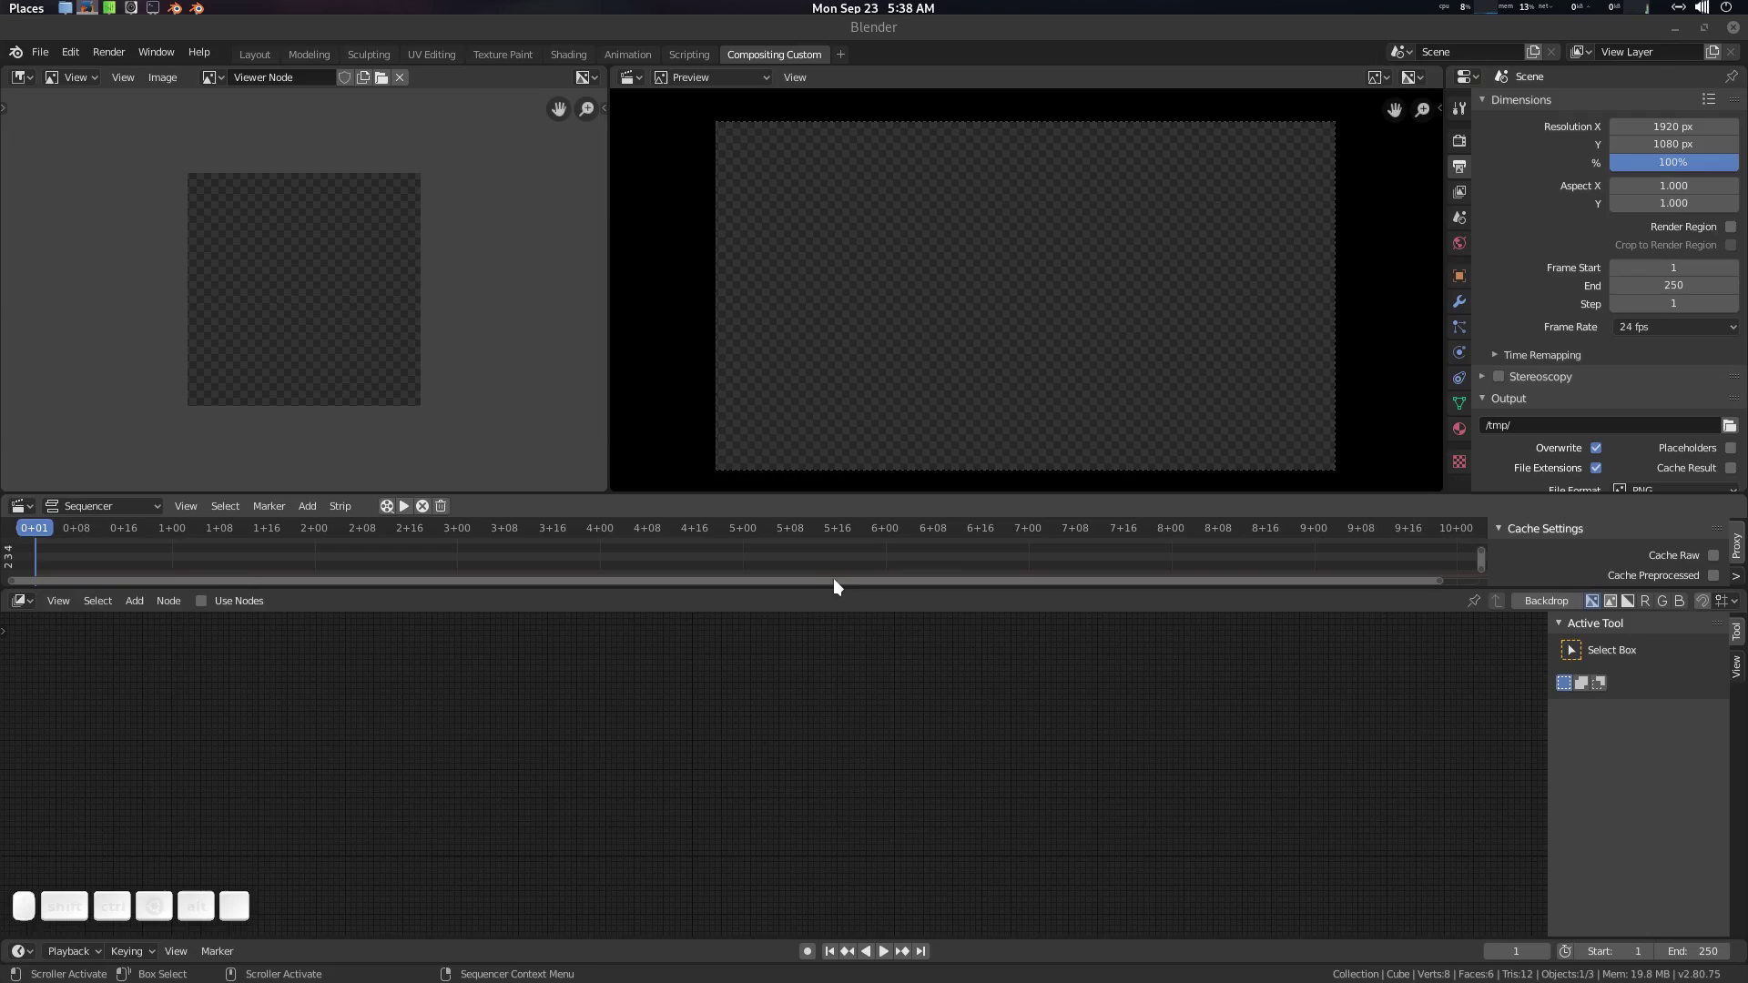
# Step: Append the scenes from Compositor_Blank_Template_B28.blend via File > Append
pyautogui.click(866, 714)
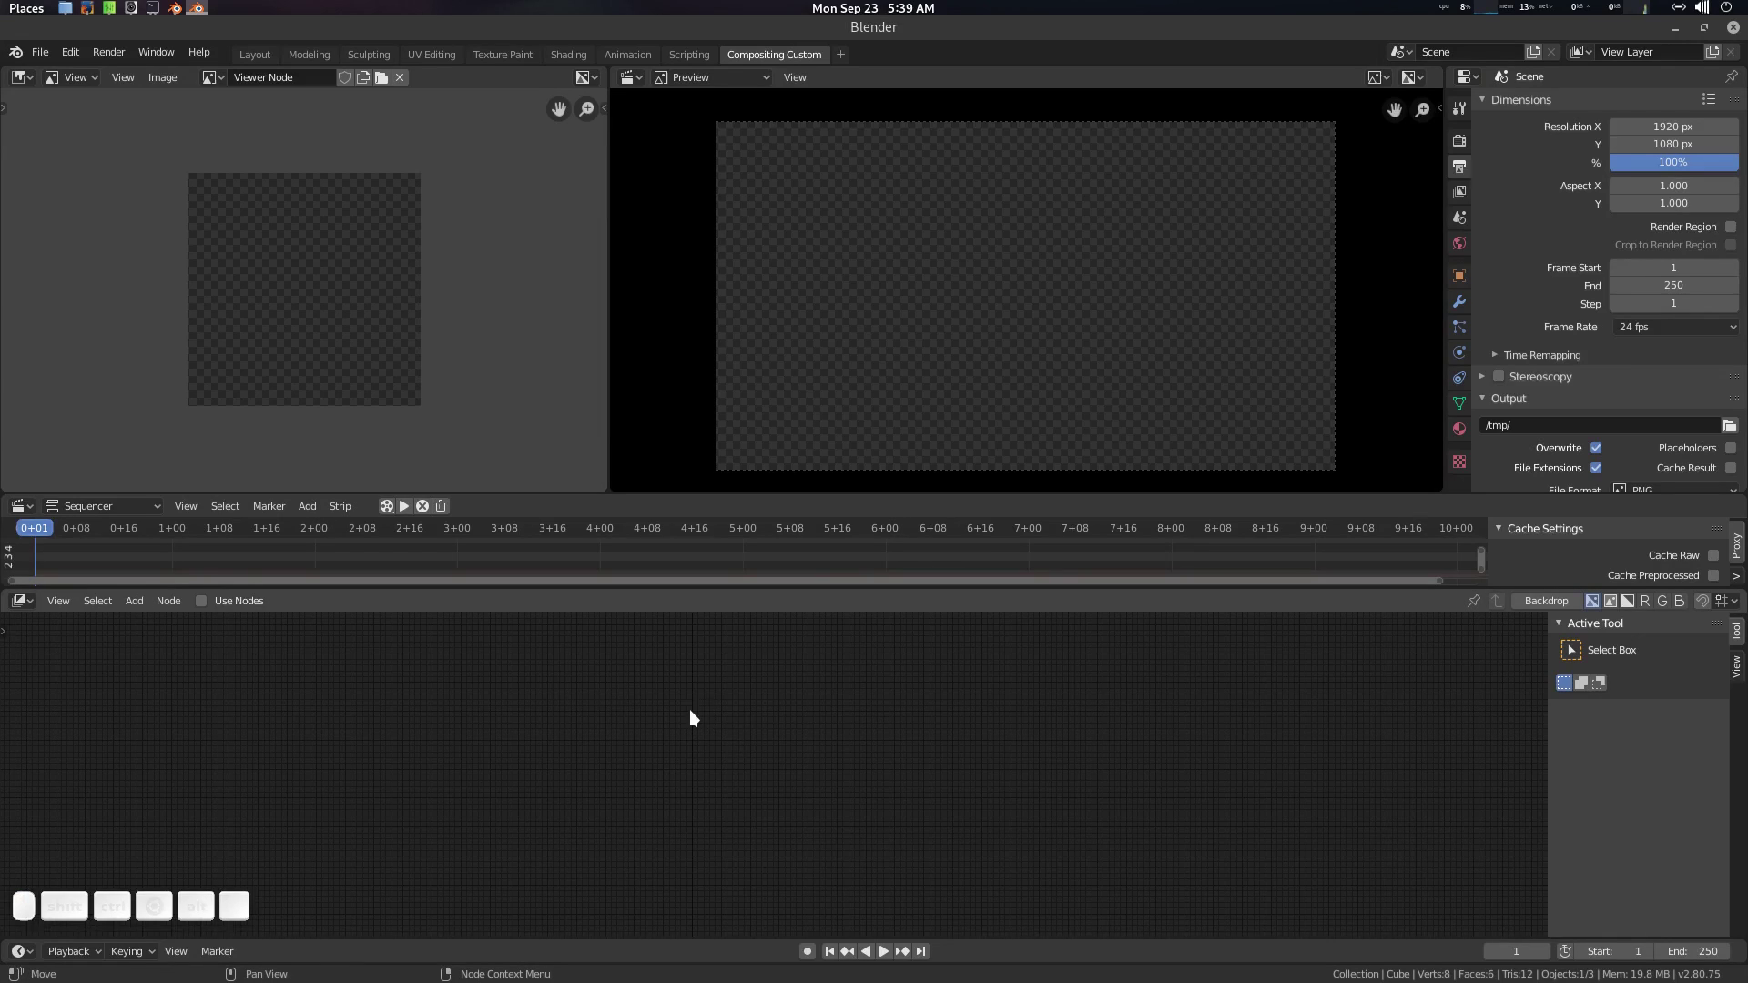
pyautogui.click(734, 648)
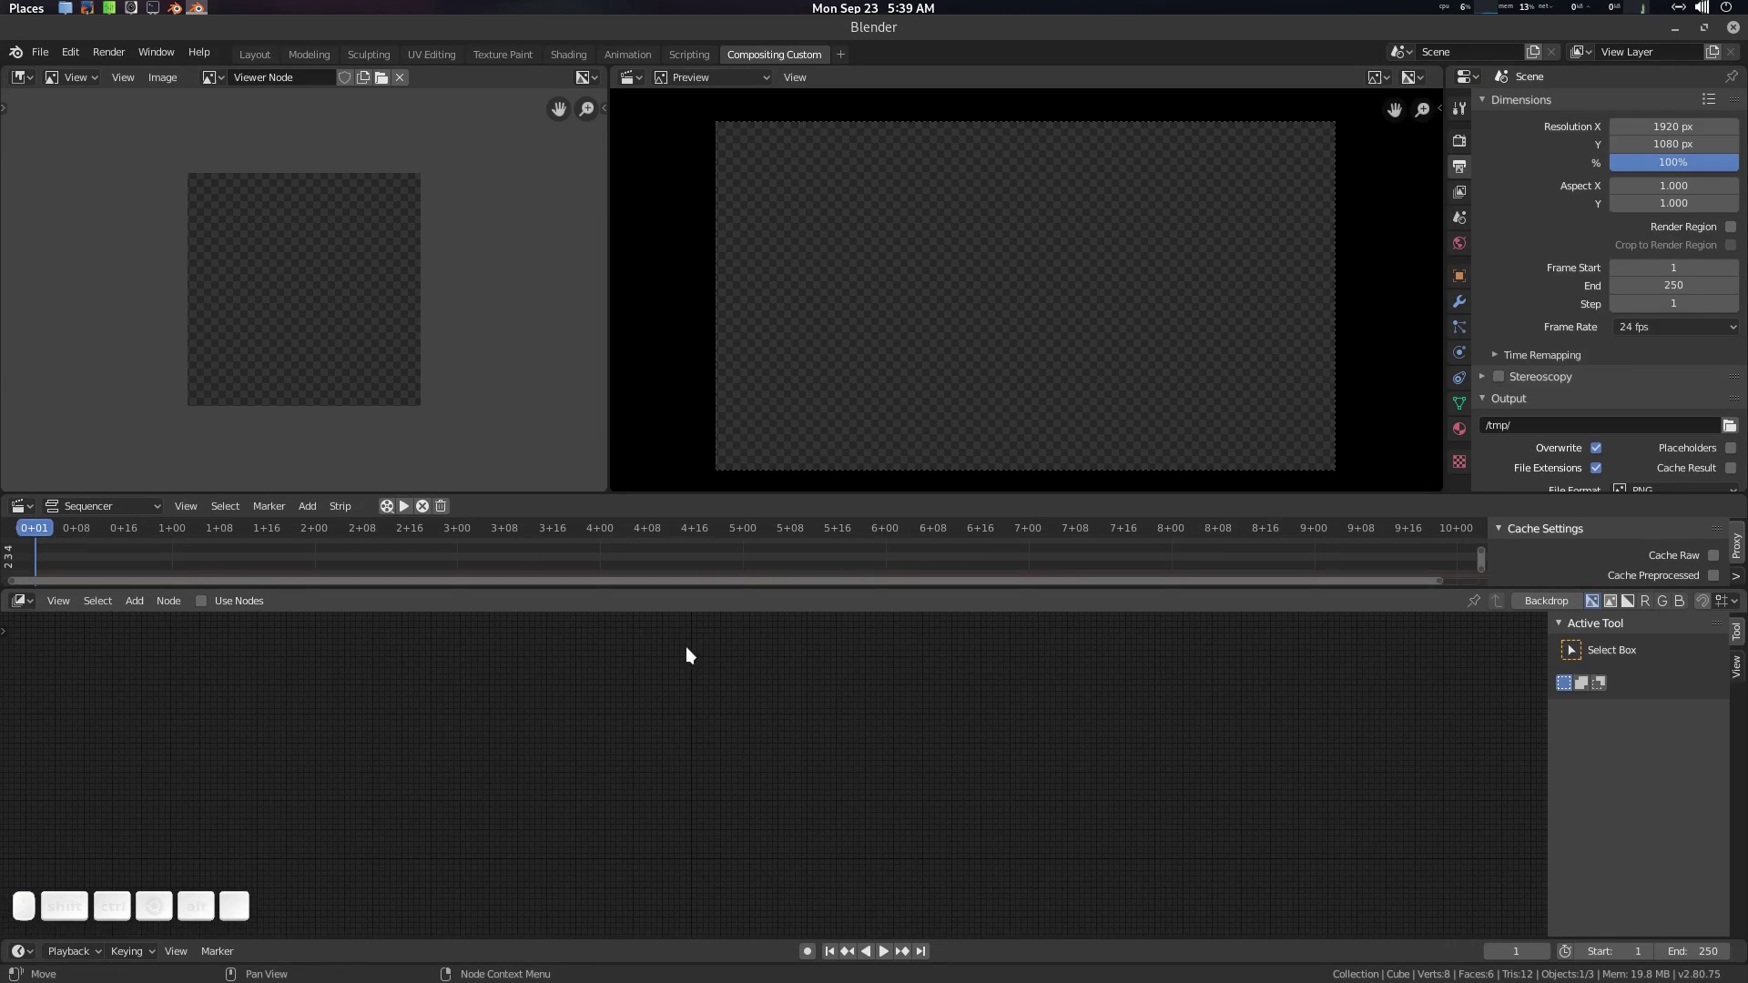
pyautogui.press('F4')
pyautogui.click(636, 652)
pyautogui.click(124, 244)
pyautogui.click(390, 172)
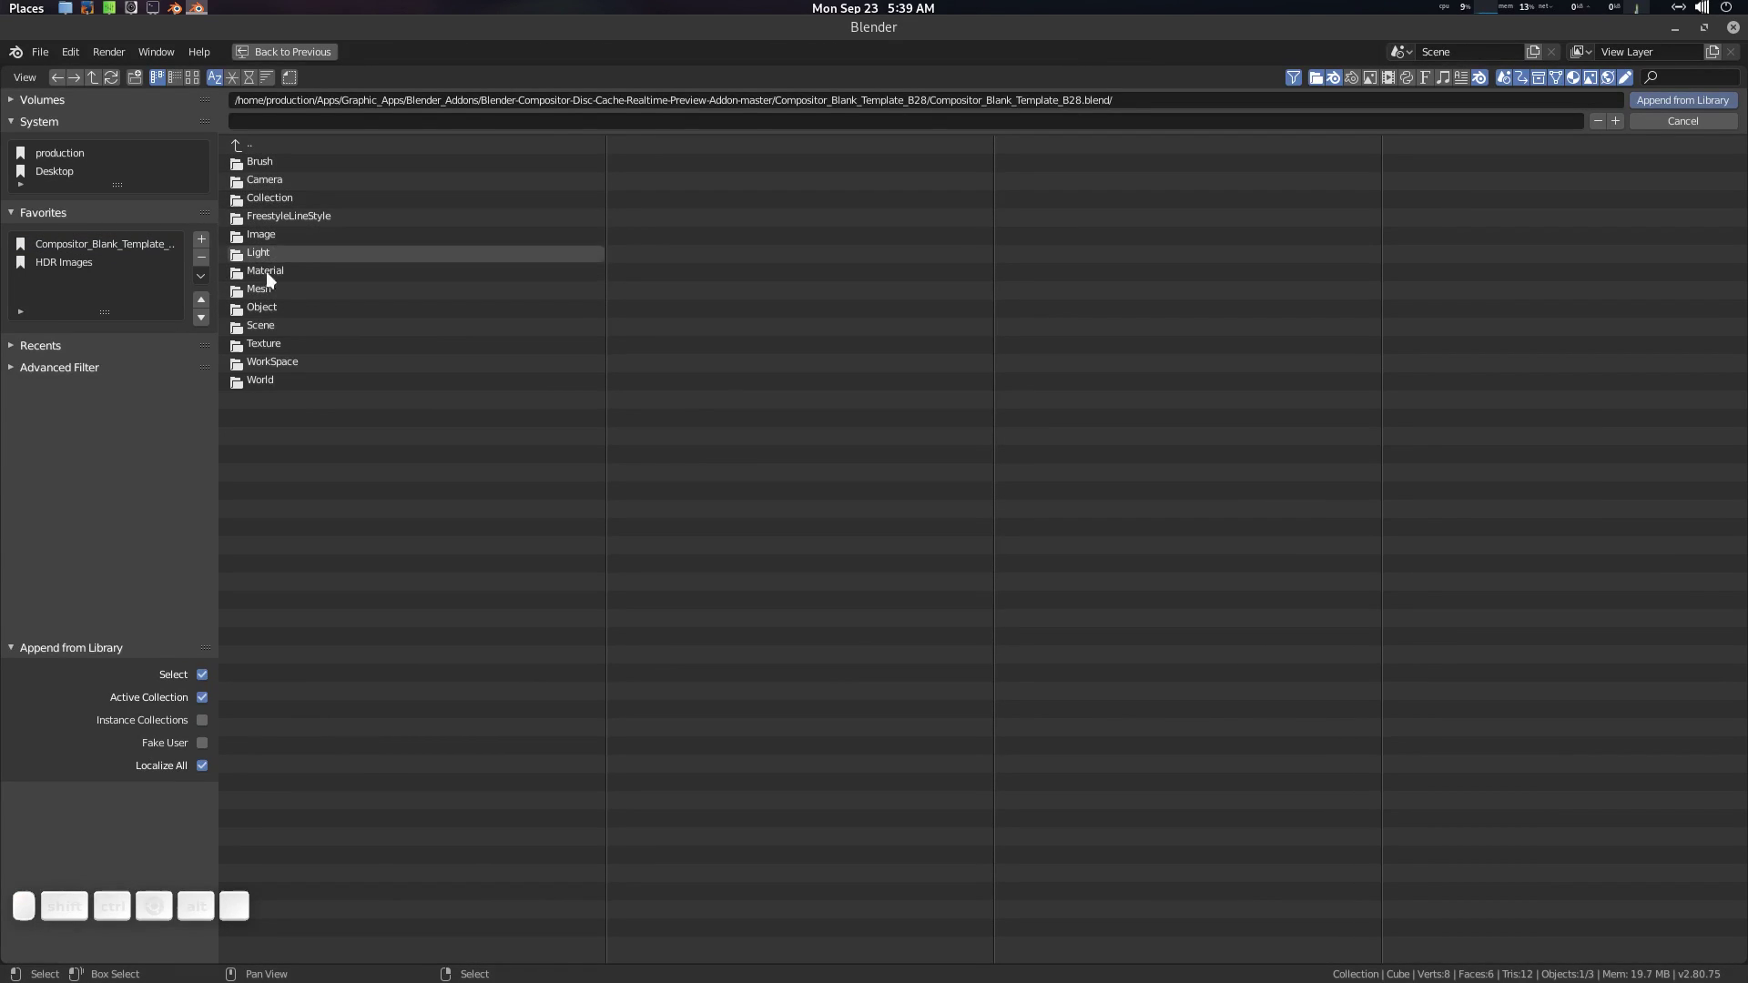
pyautogui.click(280, 322)
pyautogui.click(312, 167)
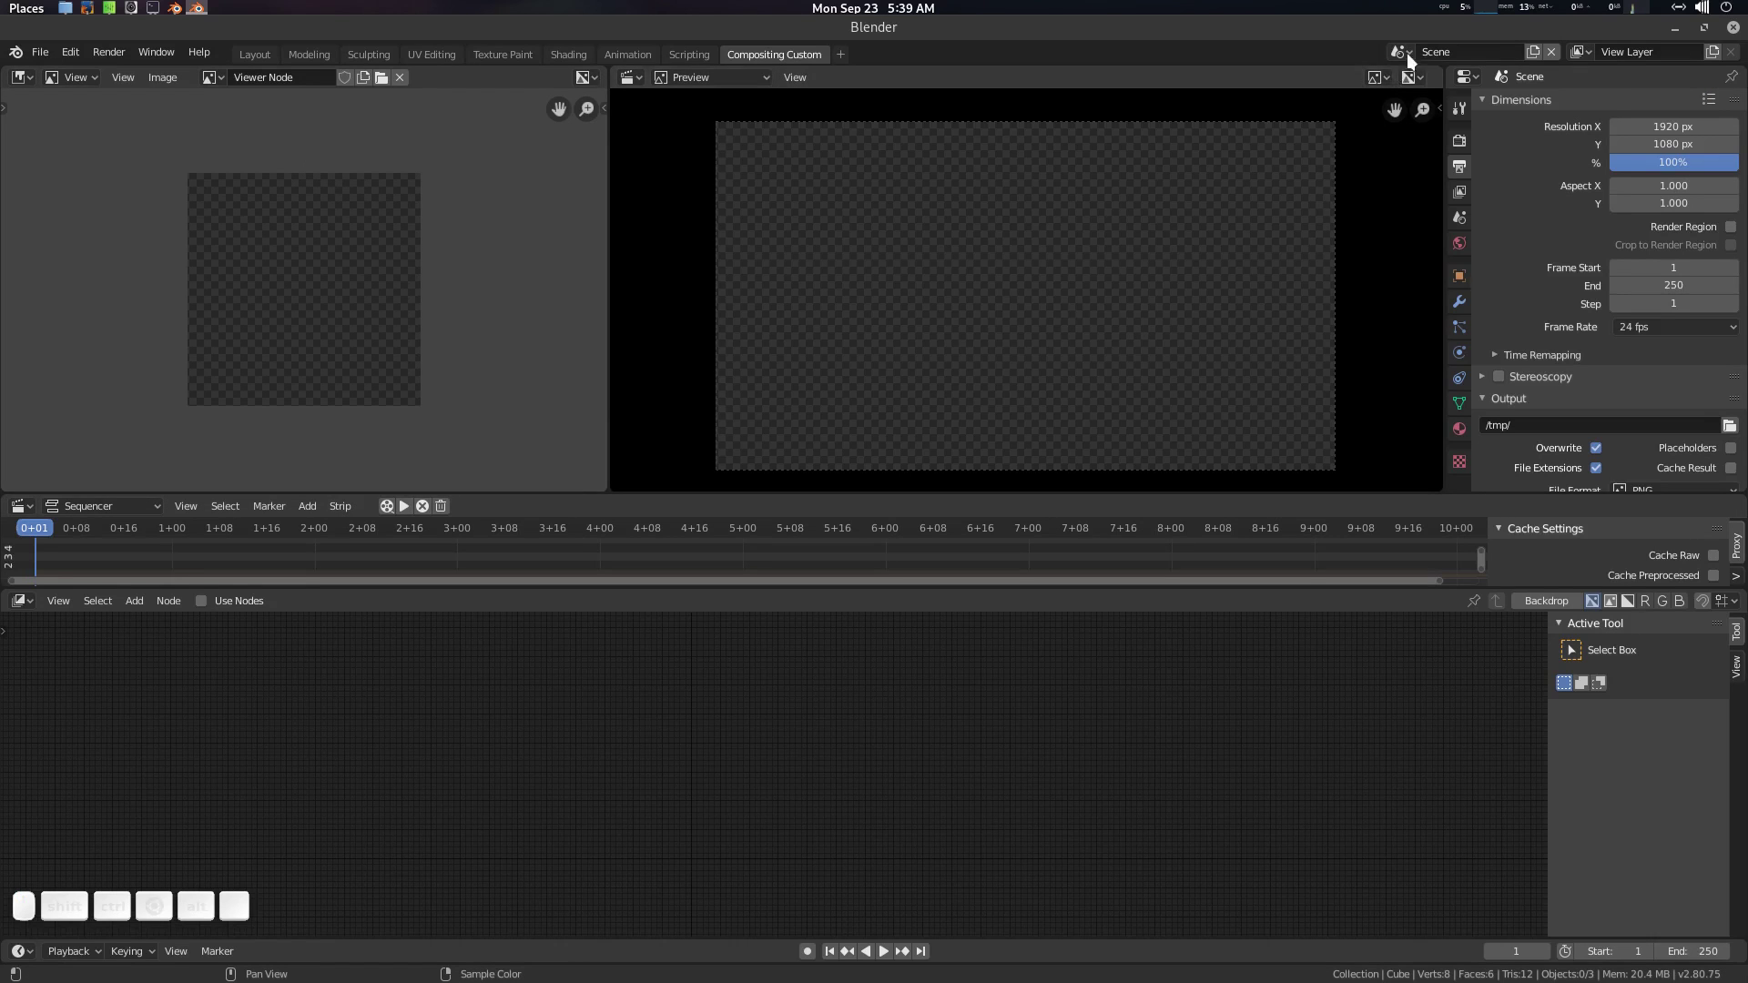
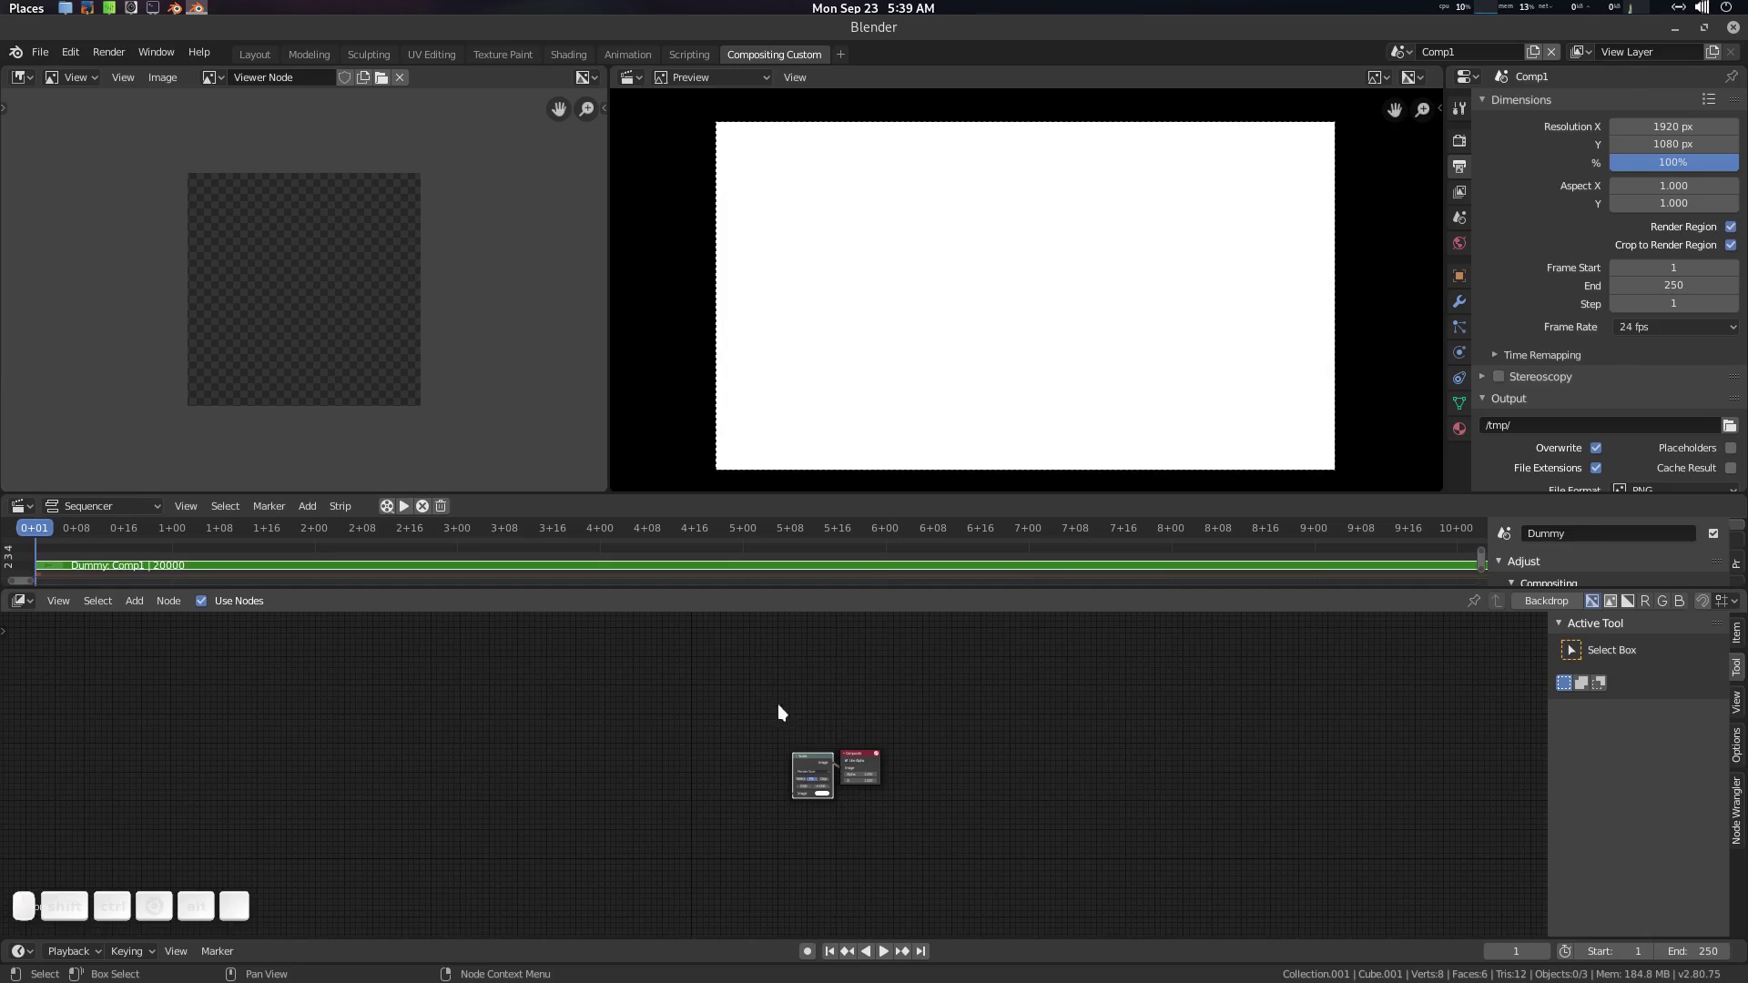
# Step: In the Comp1 scene, feed the rocket-engine movie clip through Scale and Composite into a Viewer
pyautogui.scroll(3)
pyautogui.click(626, 772)
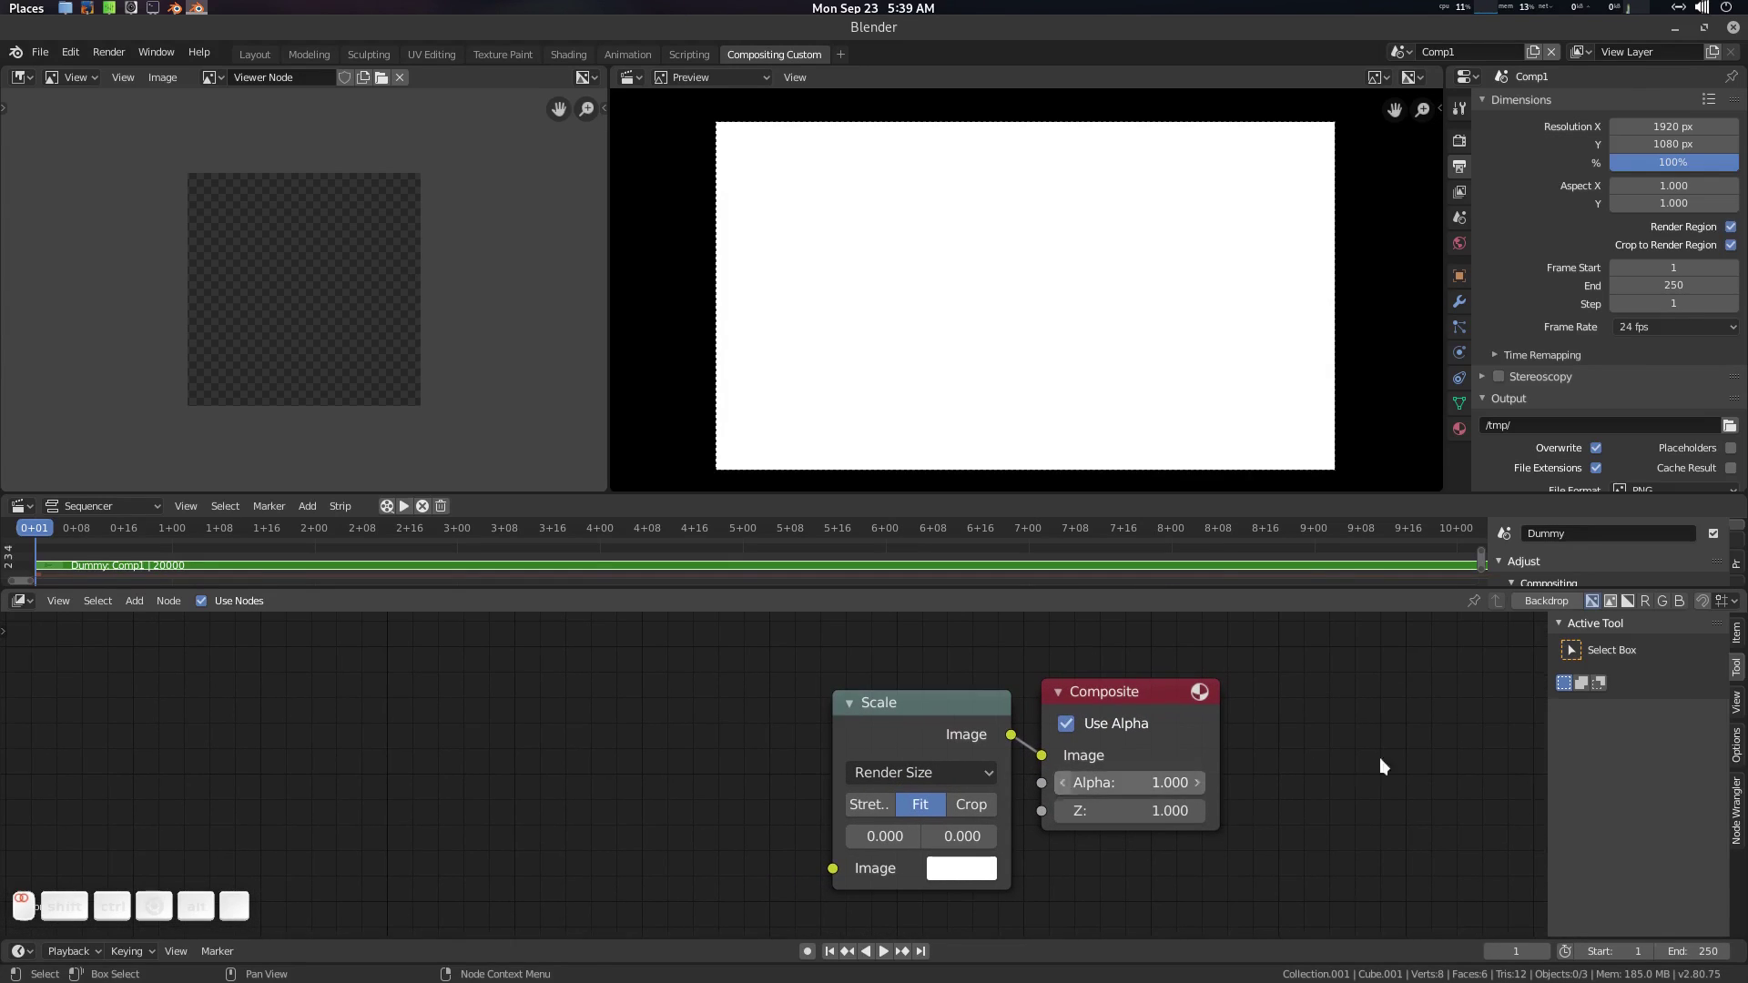
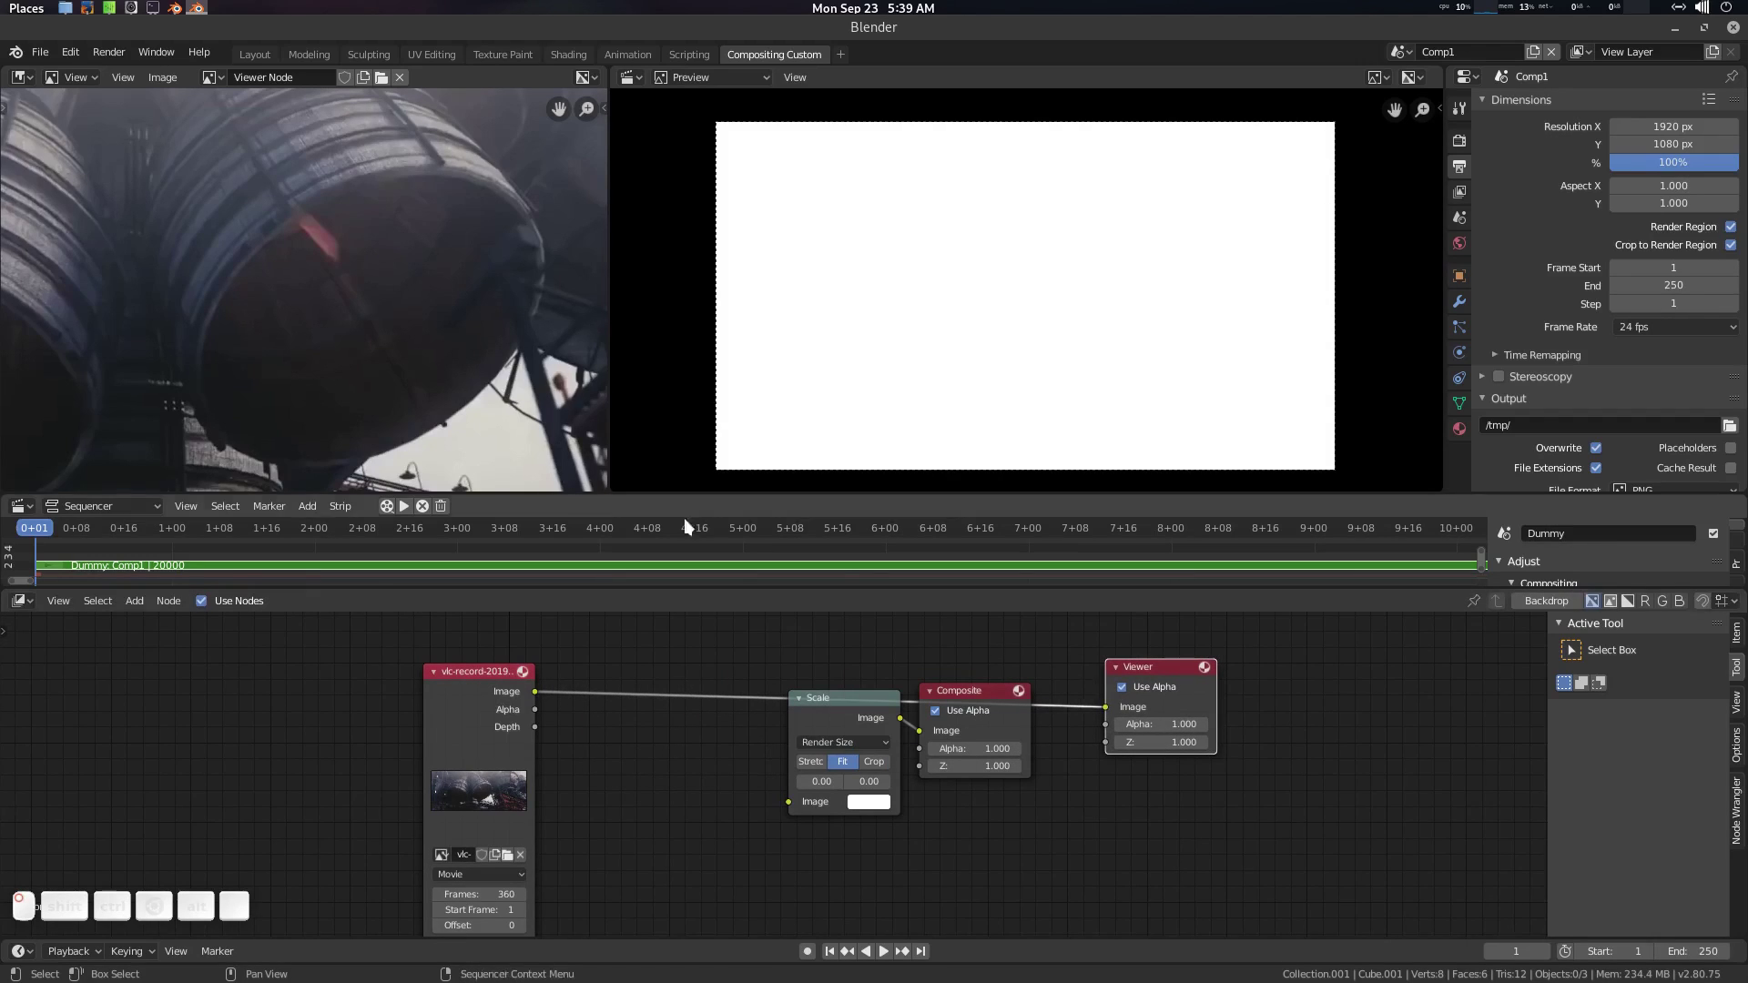
pyautogui.scroll(-3)
pyautogui.middleClick(451, 342)
pyautogui.scroll(3)
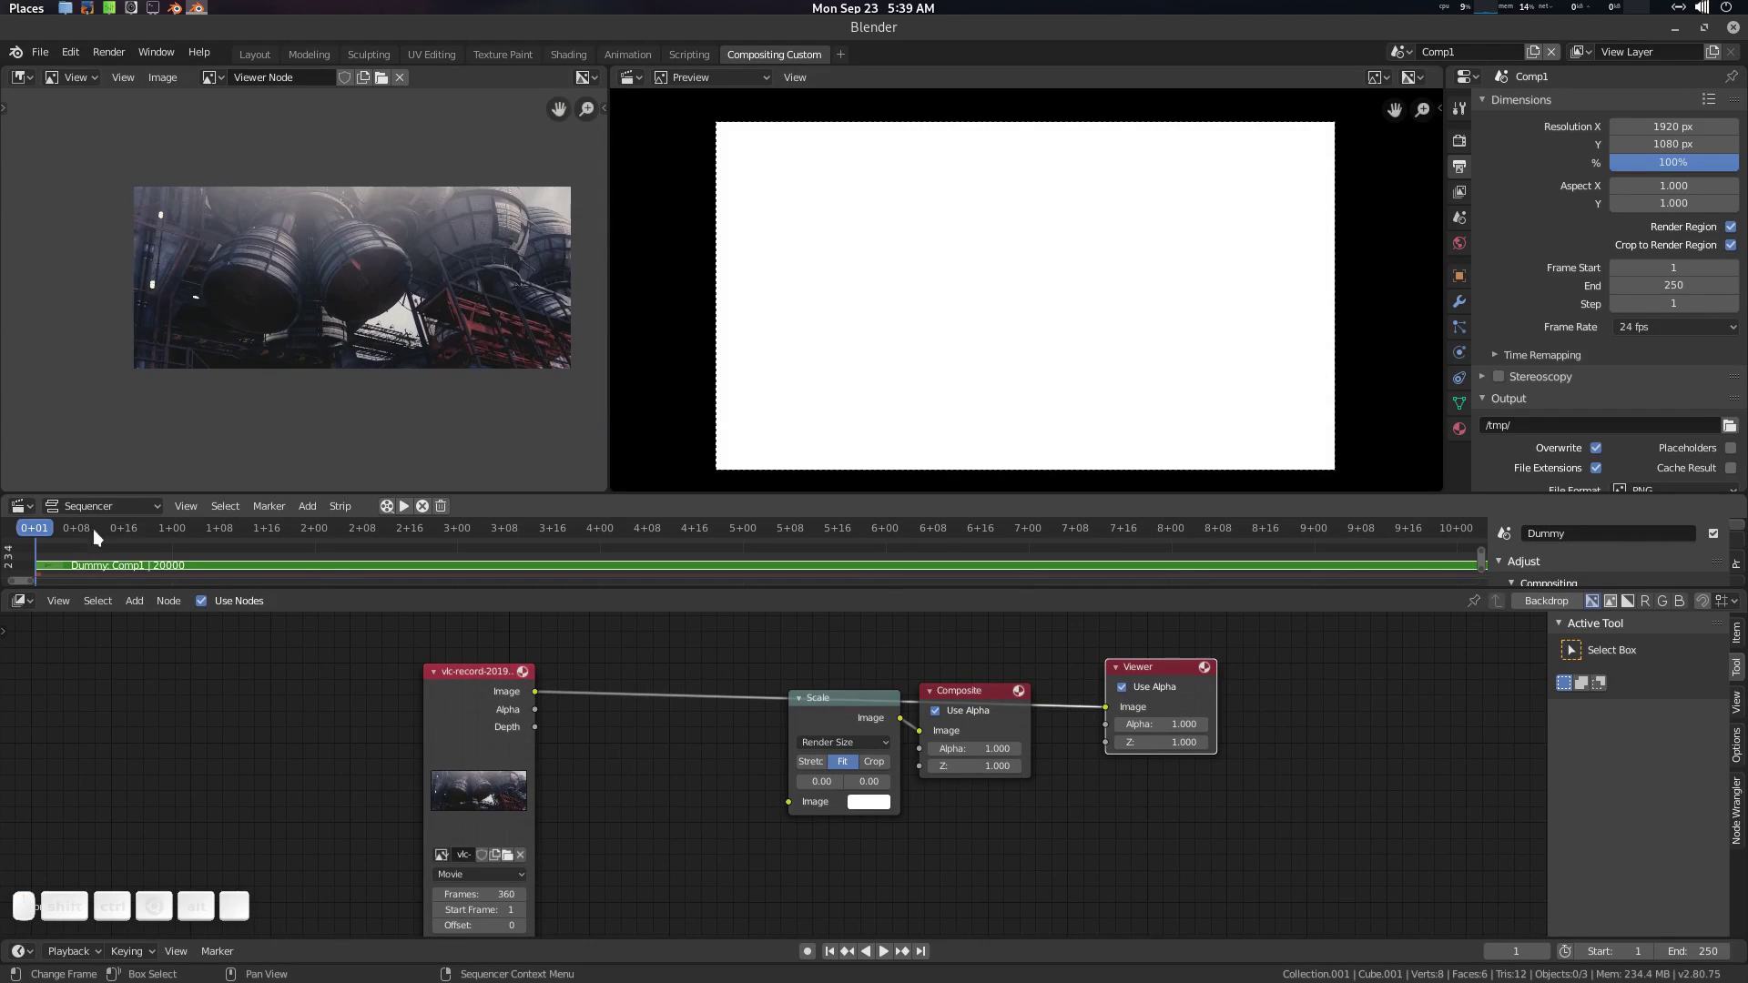
# Step: Set Resolution Y to 800 px and move the Scale and Composite nodes lower
pyautogui.moveTo(79, 532); pyautogui.dragTo(895, 540)
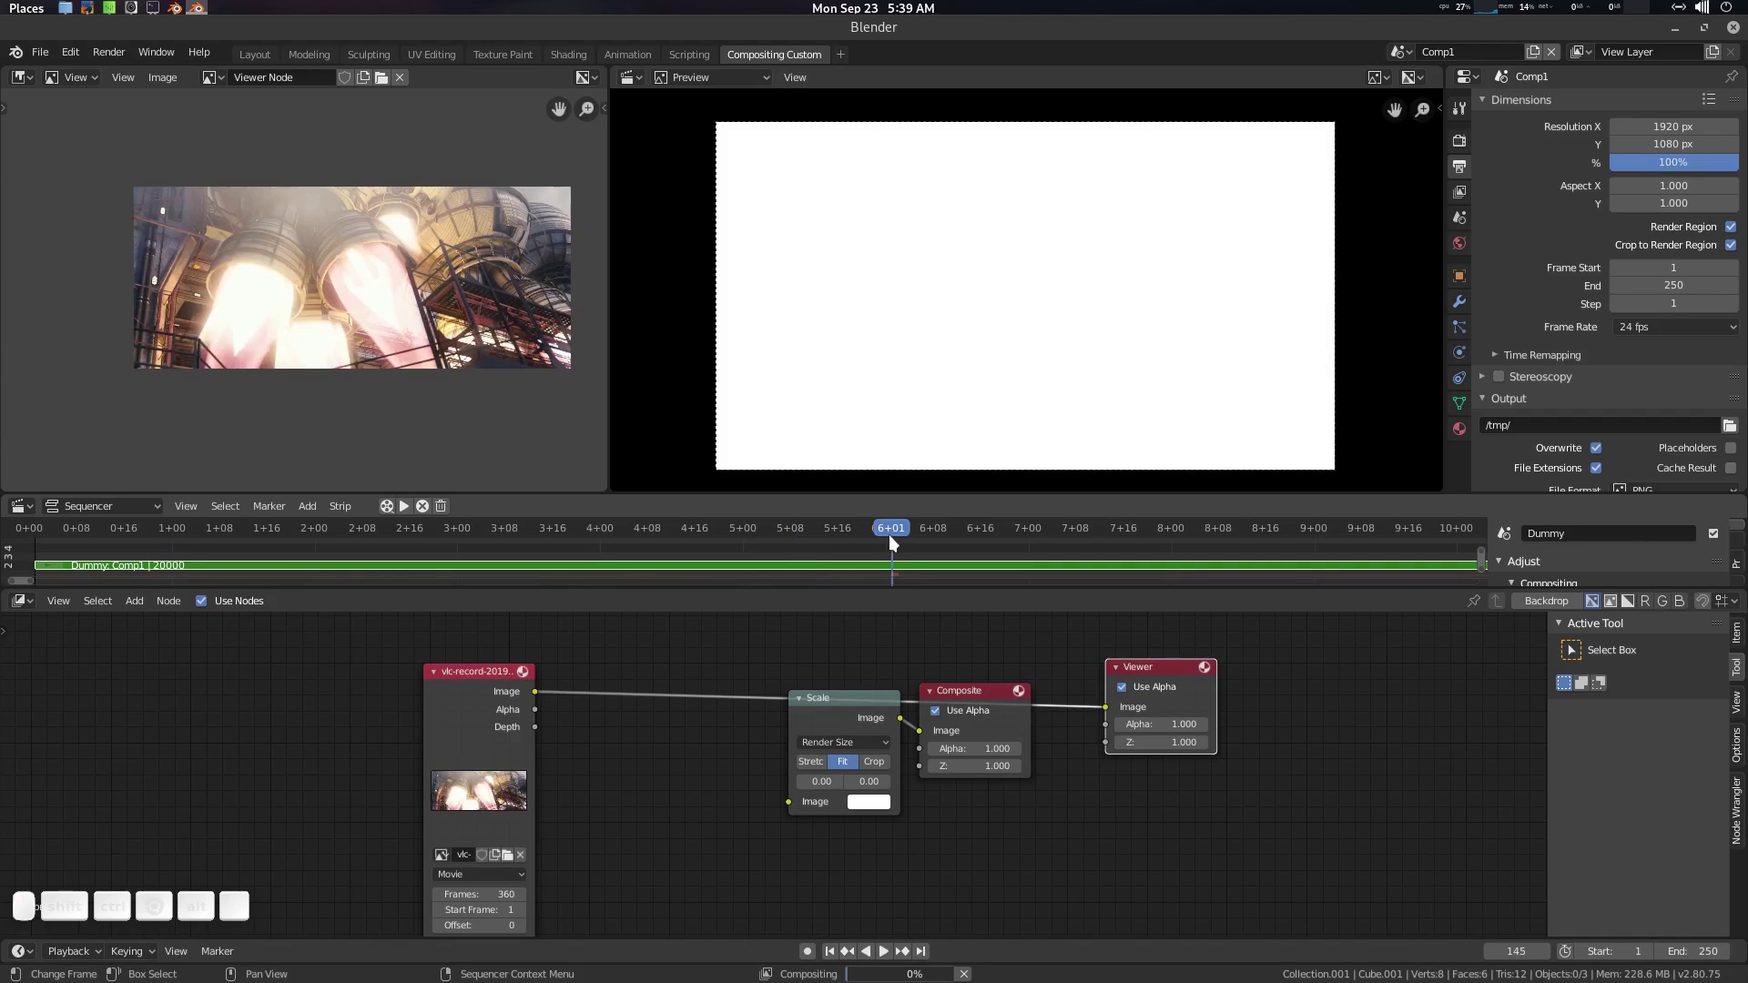
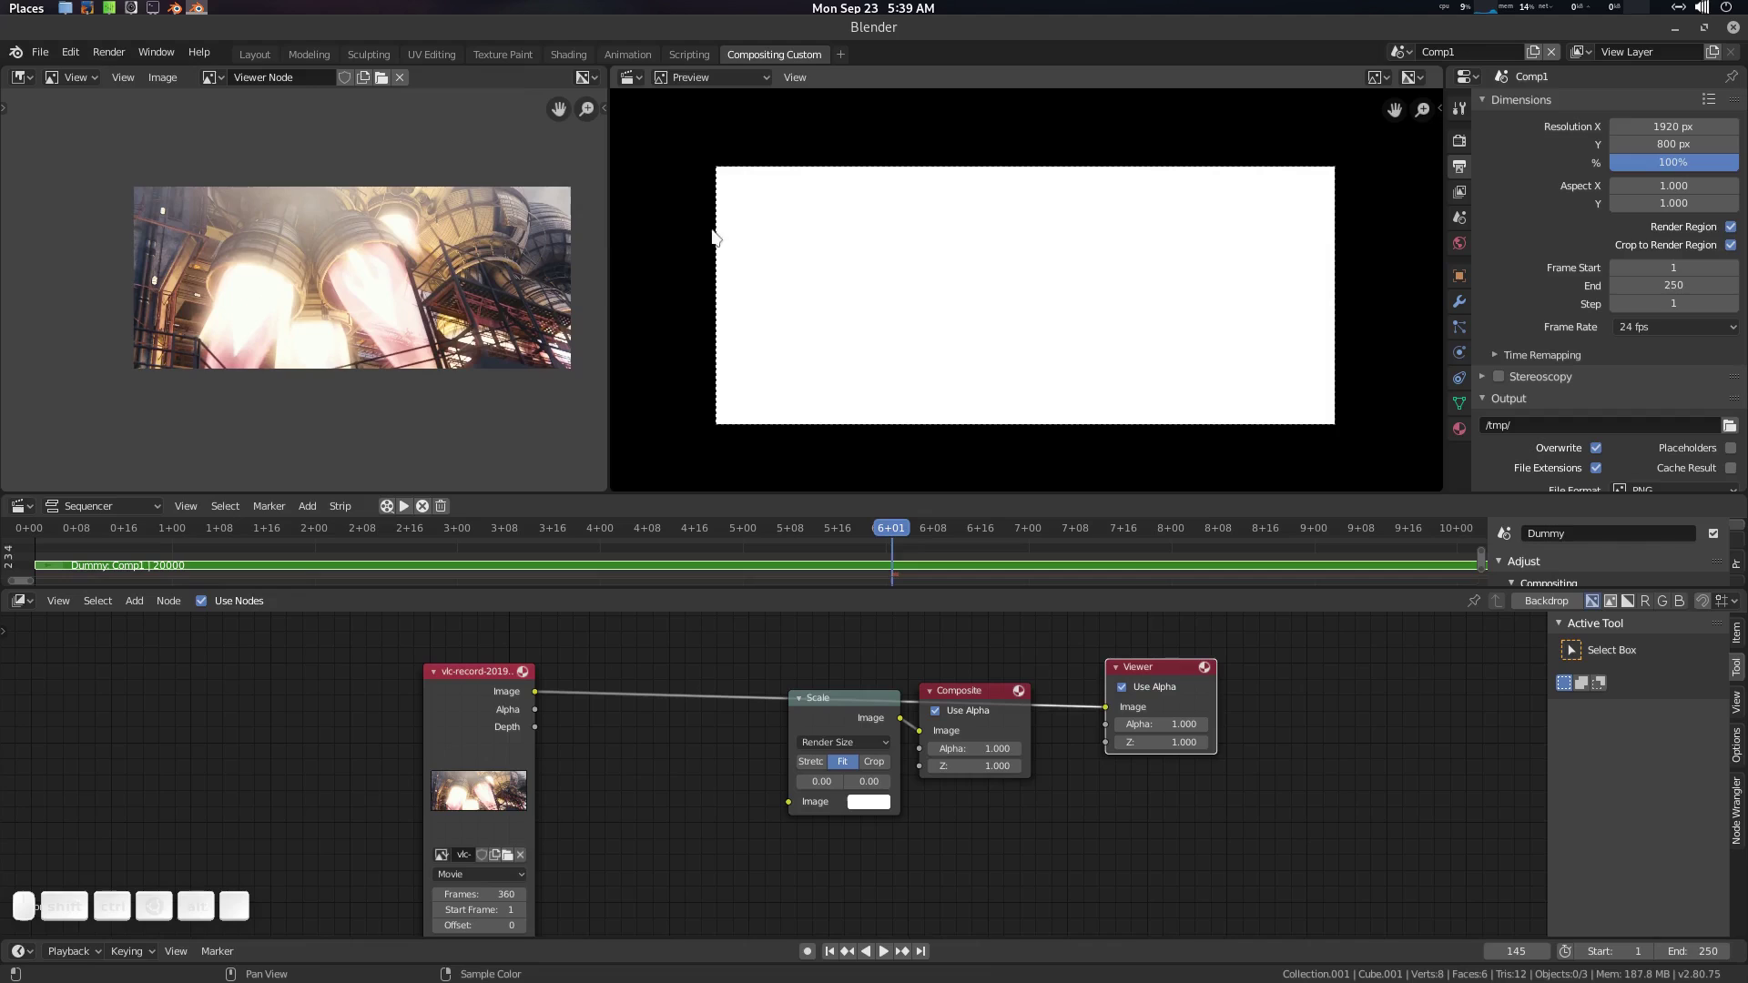
pyautogui.click(447, 300)
pyautogui.click(985, 693)
pyautogui.click(868, 703)
pyautogui.moveTo(539, 693); pyautogui.dragTo(1205, 785)
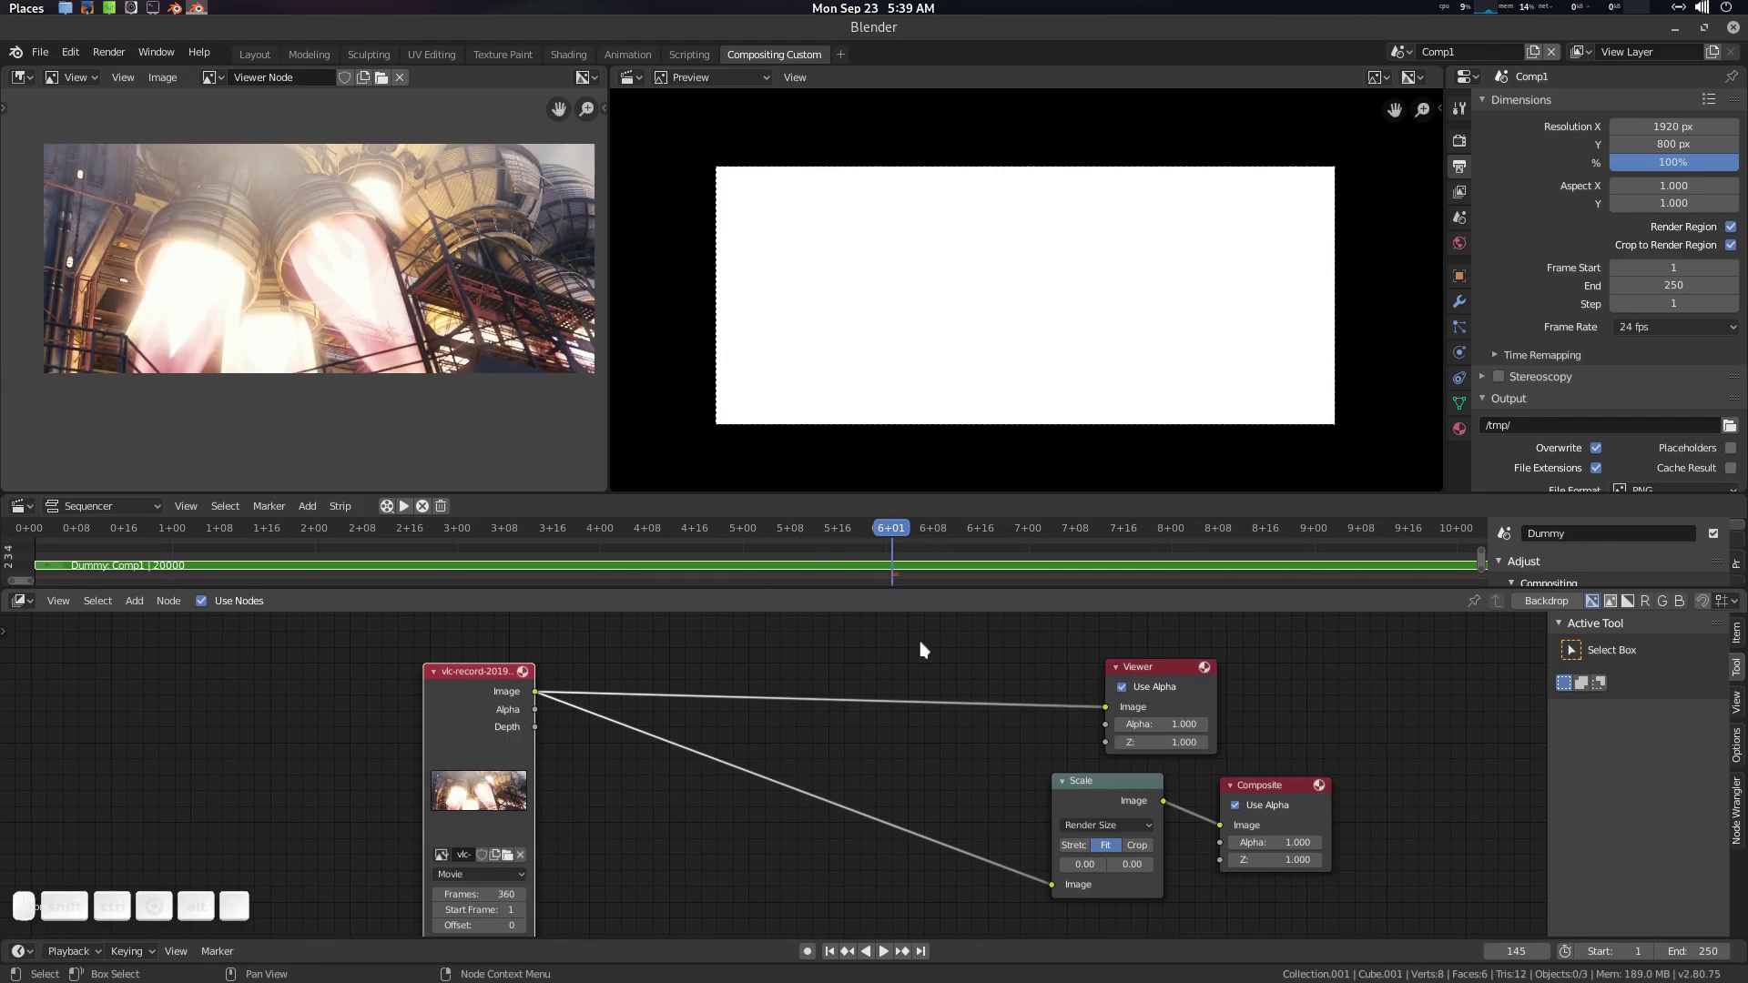
# Step: Link the Movie Clip image straight to the Viewer so the firing engines show, with a glance at the GitHub page
pyautogui.moveTo(841, 540); pyautogui.dragTo(506, 671)
pyautogui.click(484, 671)
pyautogui.click(614, 655)
pyautogui.click(674, 704)
pyautogui.click(678, 701)
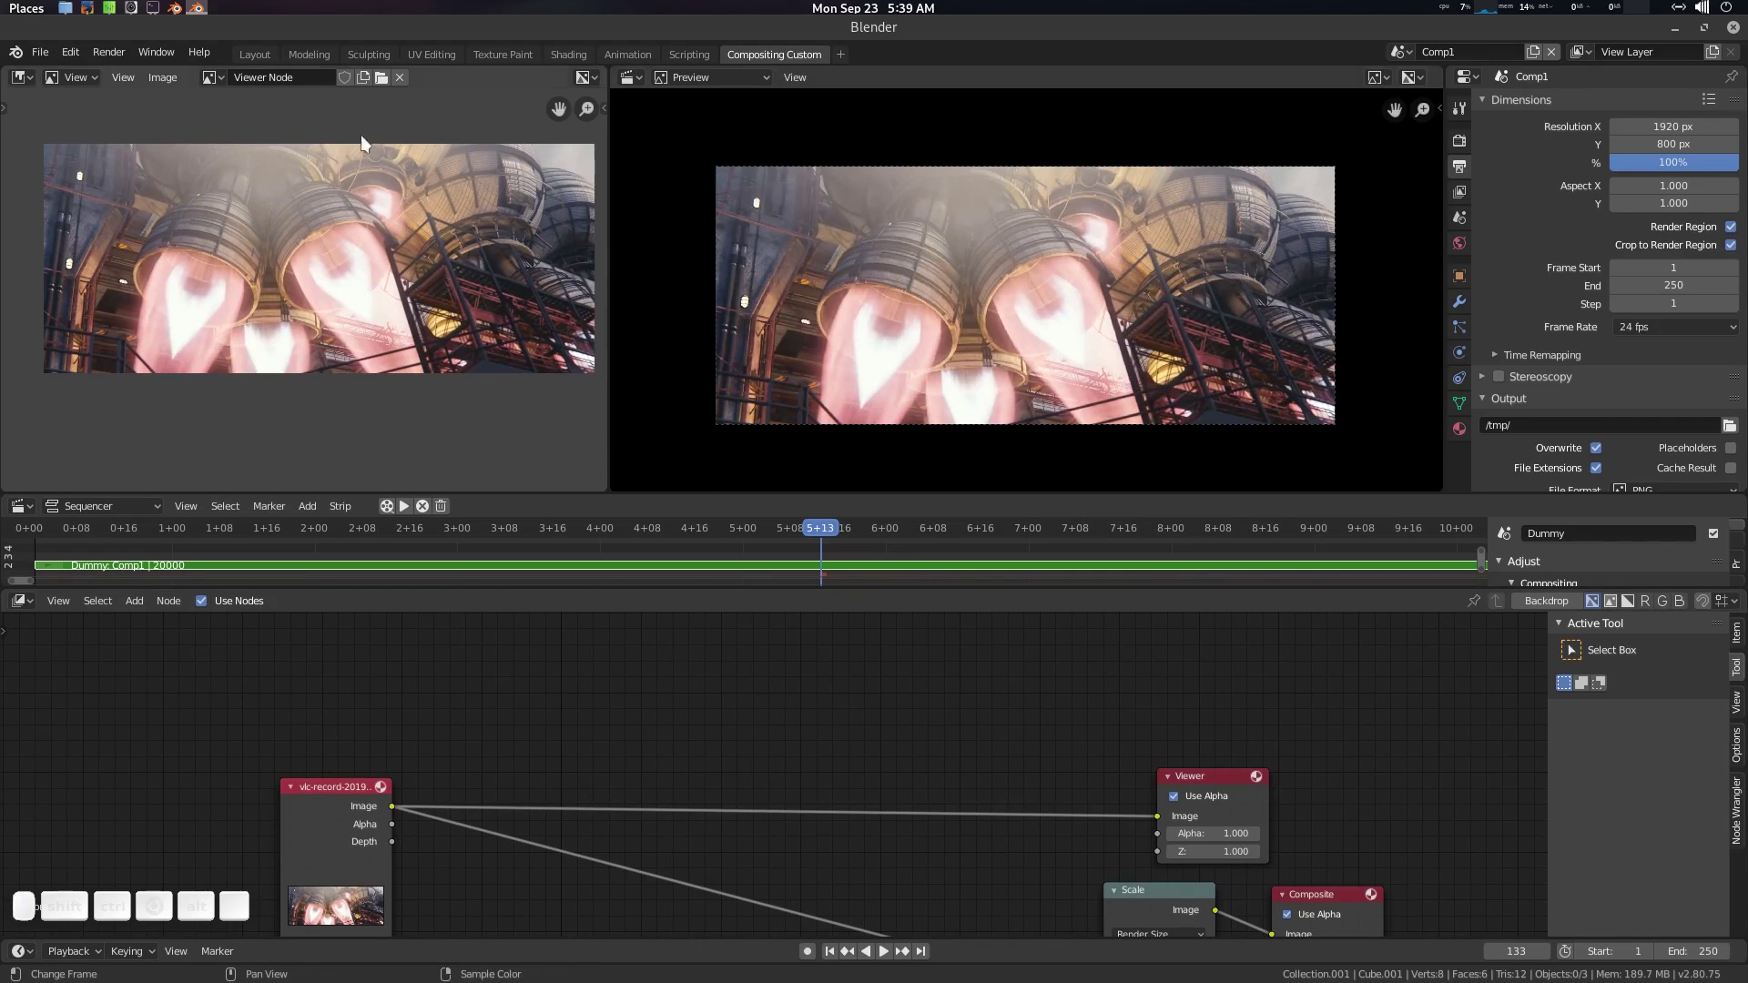
pyautogui.click(86, 12)
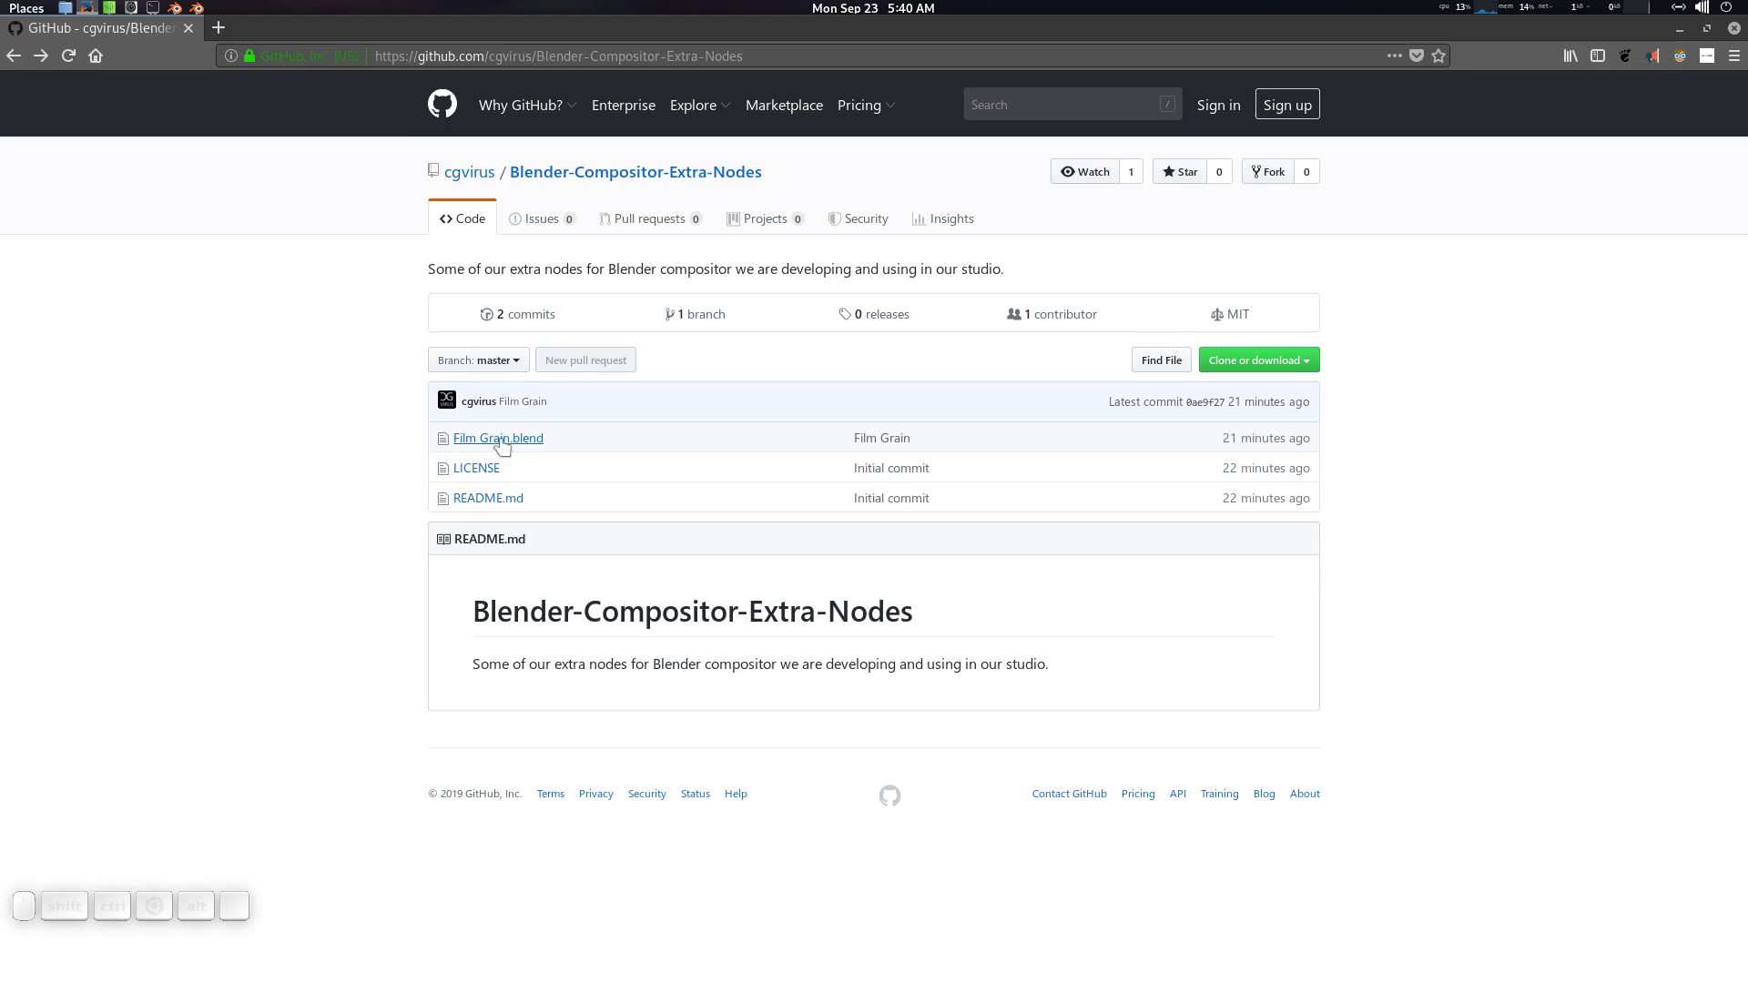
pyautogui.click(1689, 35)
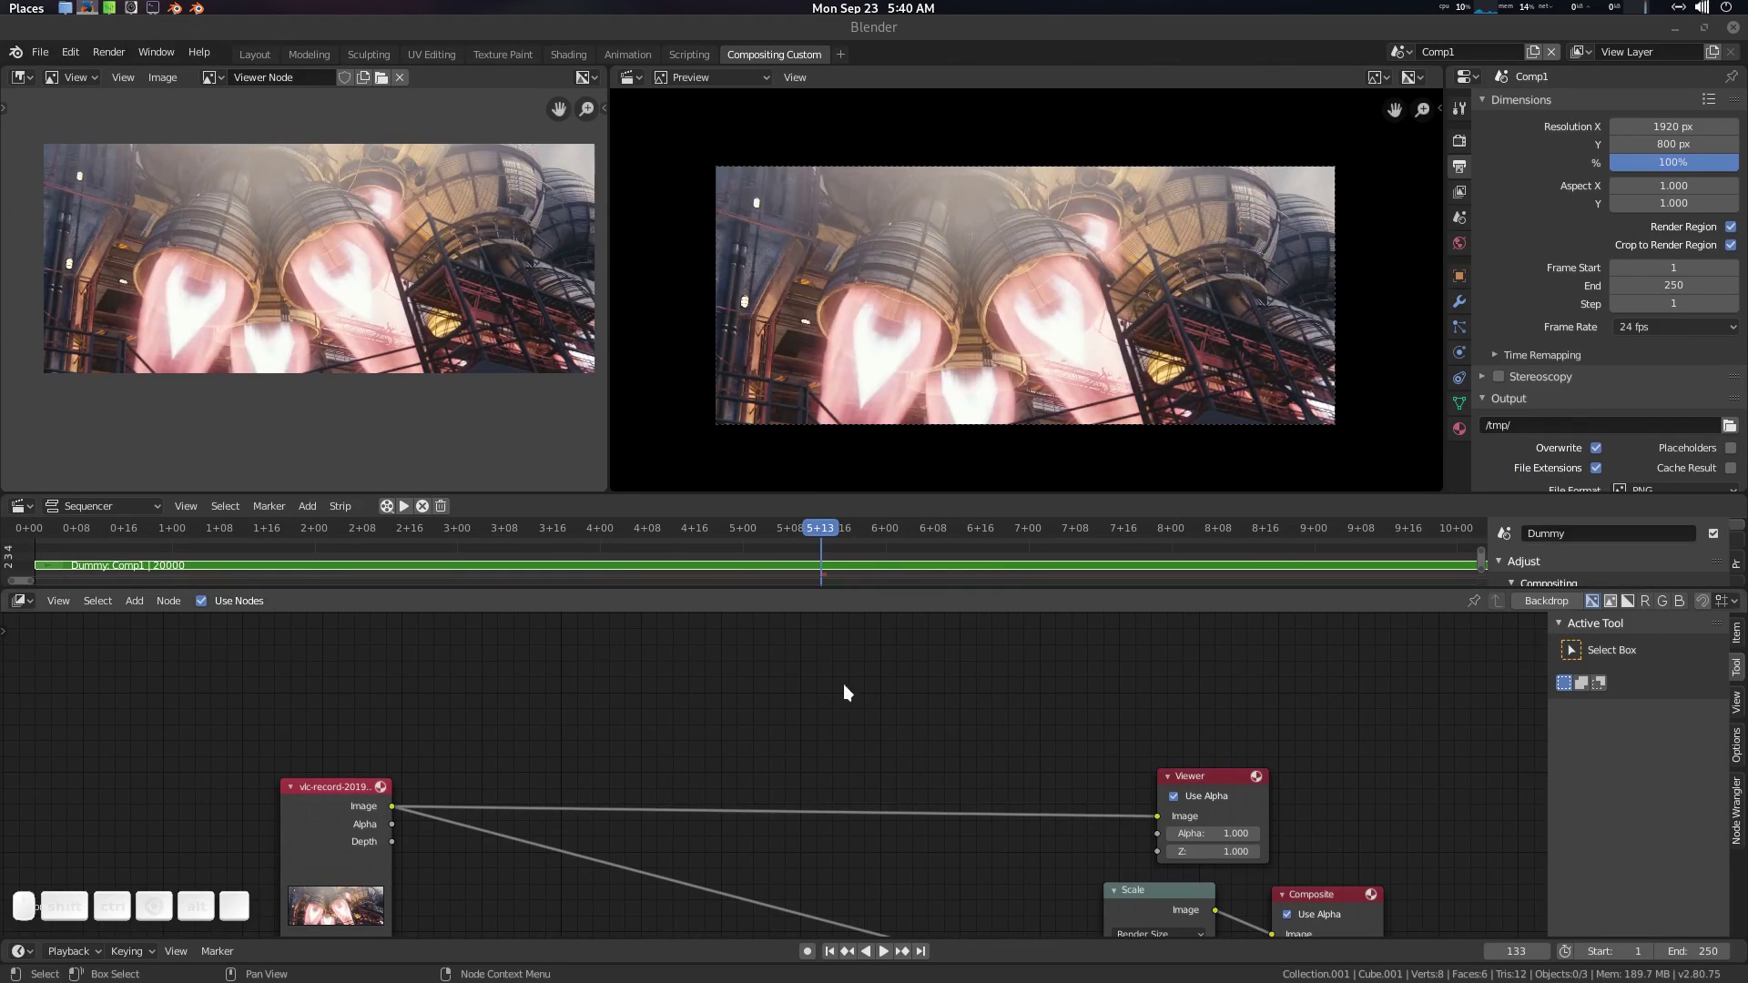
# Step: Bring up the append file browser and go to the Desktop folder
pyautogui.click(835, 706)
pyautogui.click(666, 698)
pyautogui.press('F4')
pyautogui.click(598, 699)
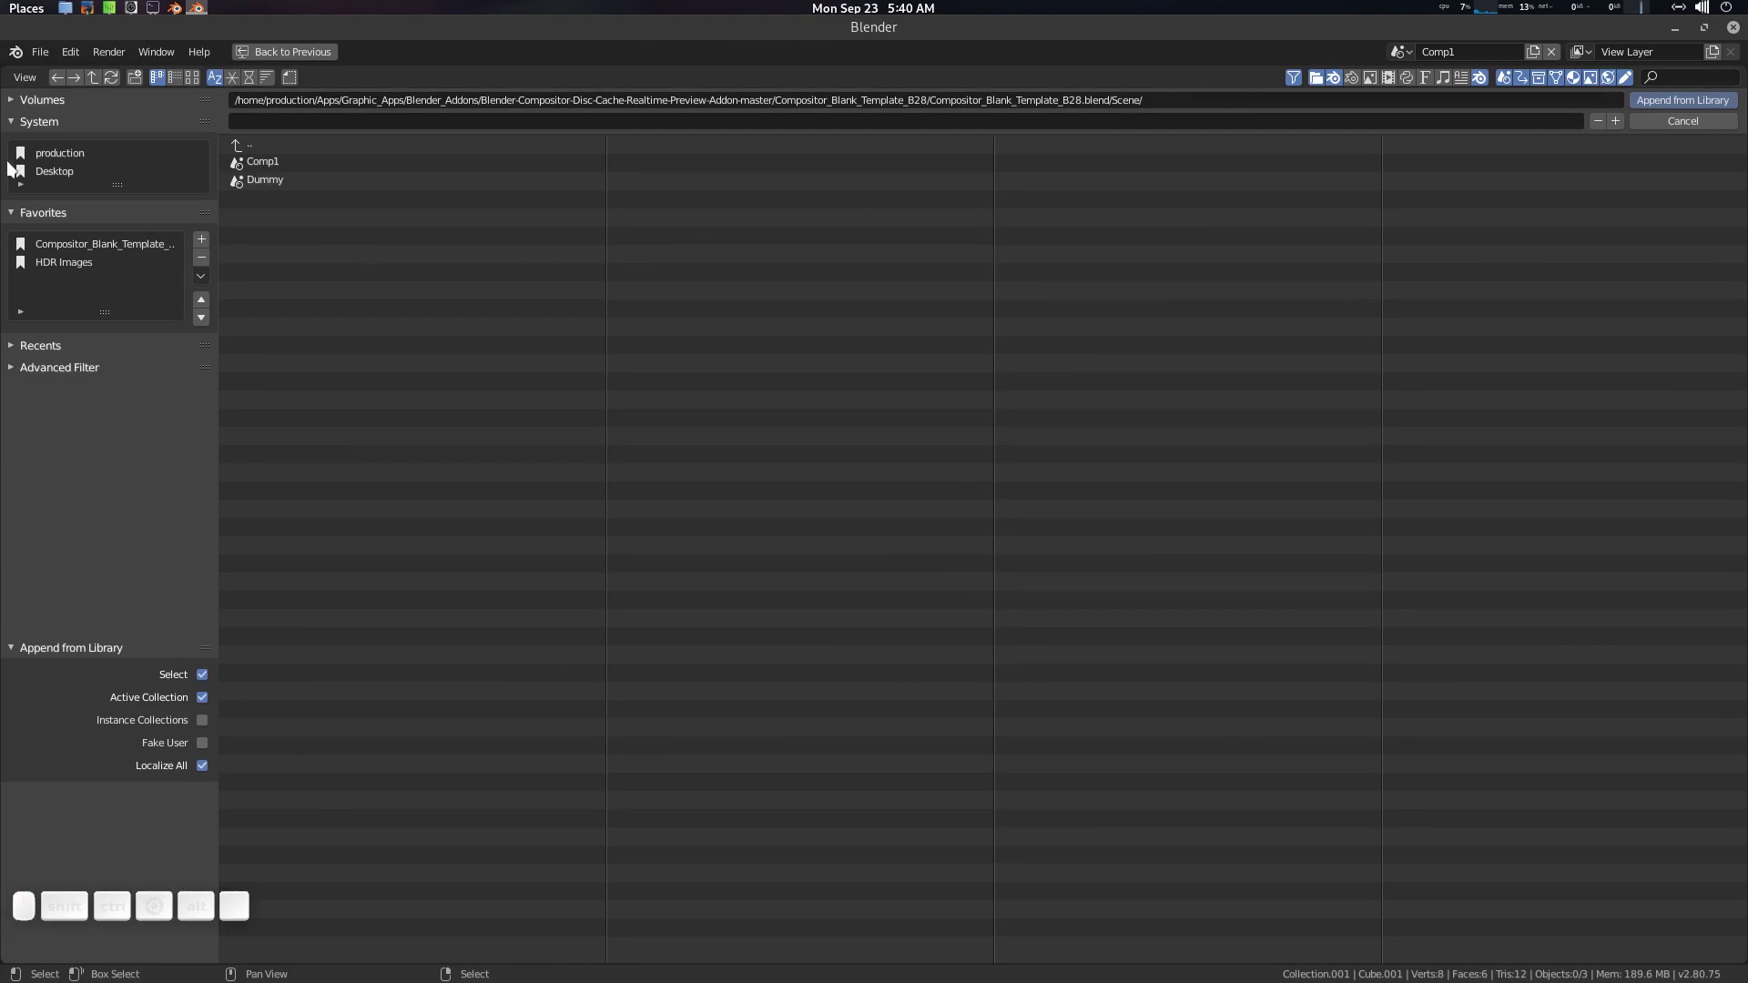
pyautogui.click(56, 178)
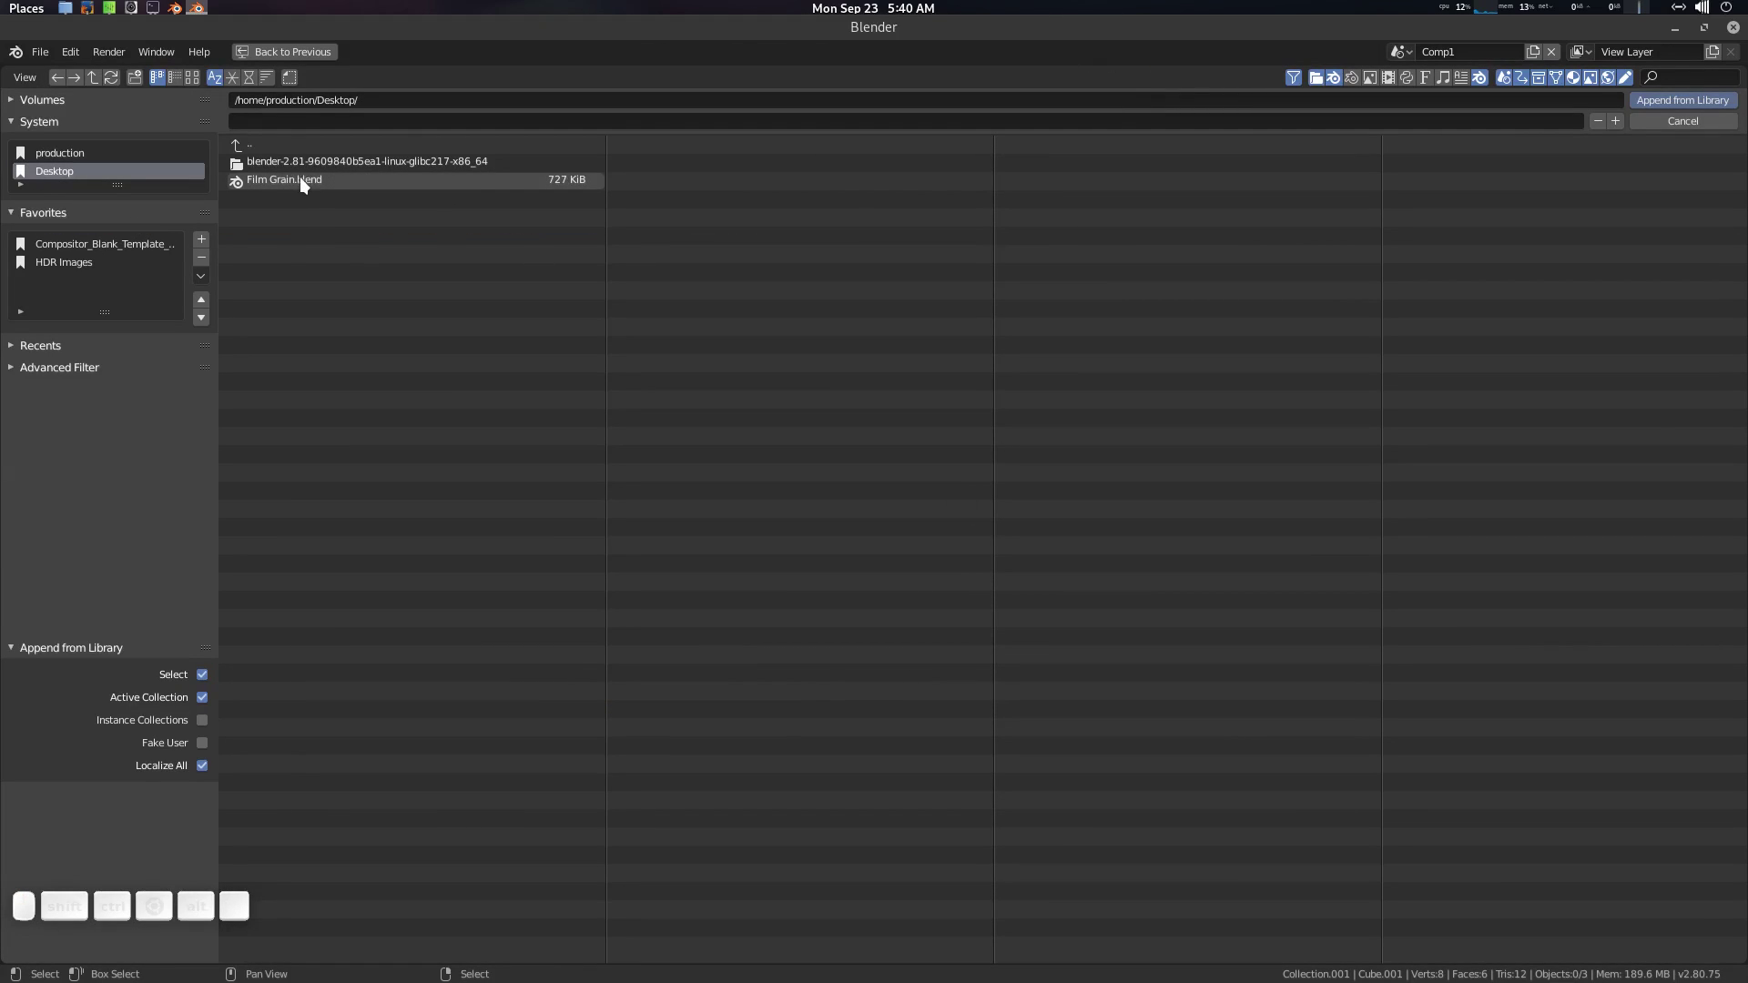
# Step: Append the Film Grain node group from Film Grain.blend's NodeTree category
pyautogui.click(311, 186)
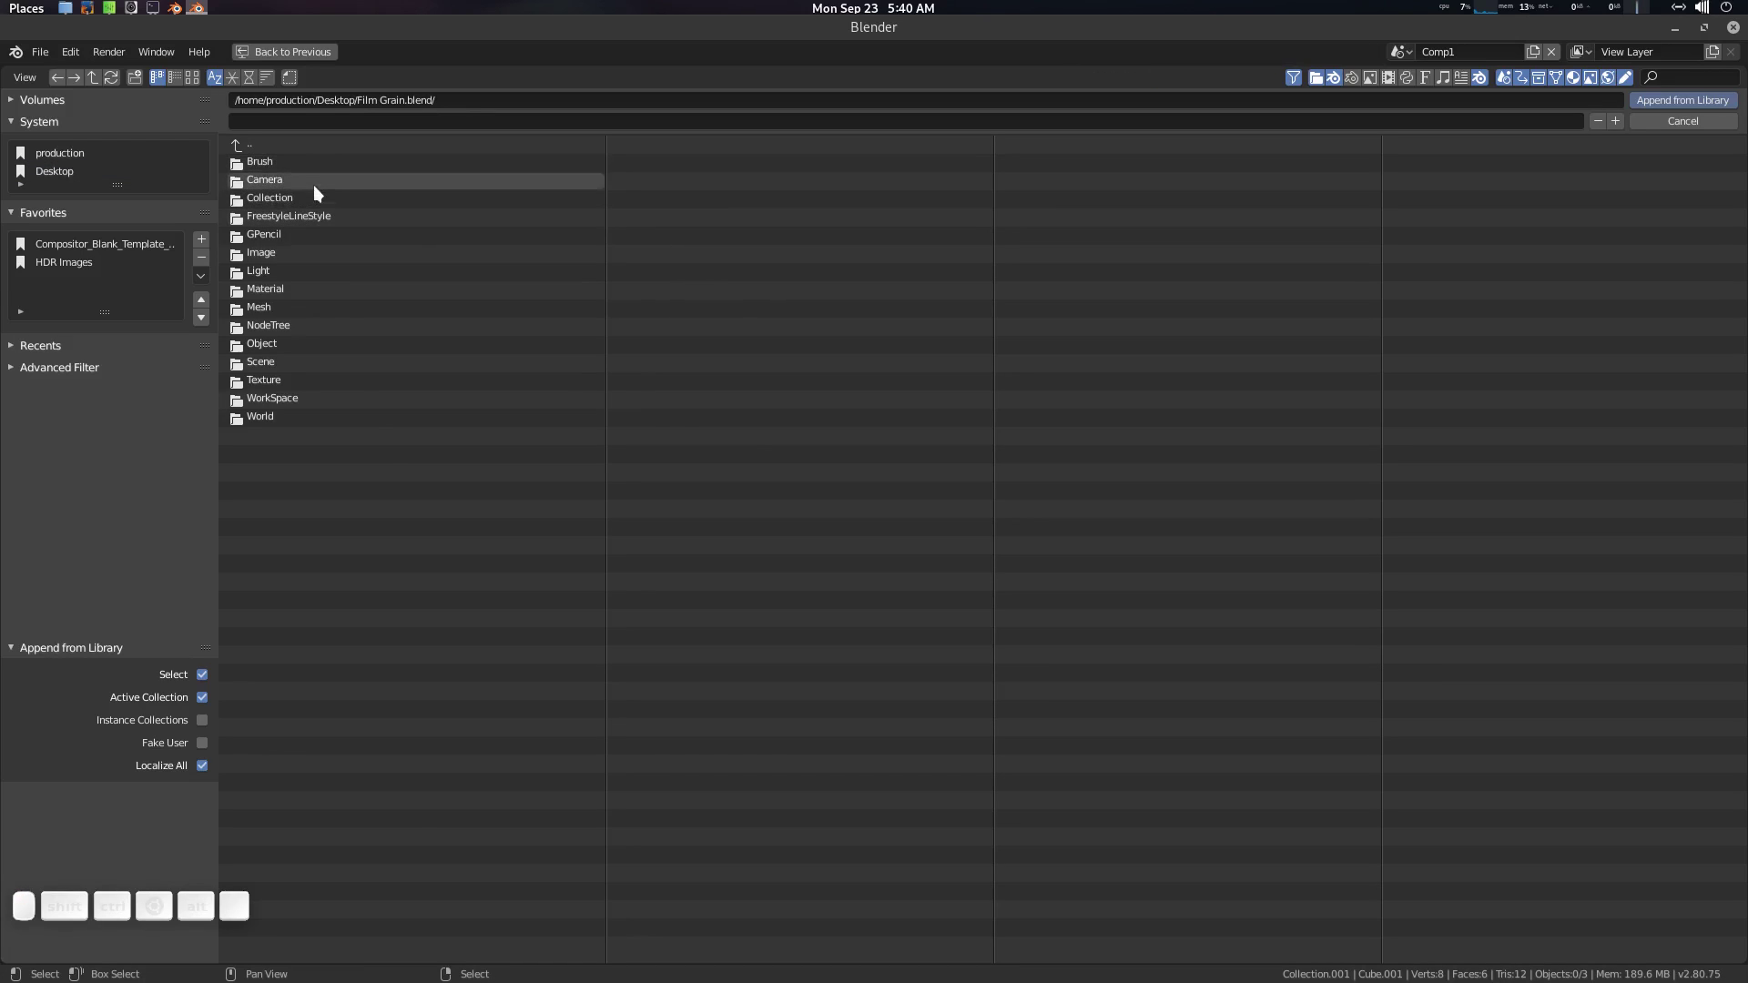
pyautogui.click(286, 331)
pyautogui.click(296, 165)
pyautogui.click(305, 171)
pyautogui.click(581, 699)
pyautogui.click(599, 694)
pyautogui.press('shift+a')
# Step: Add the Film Grain group node via search 'fil' and place it in the node tree
pyautogui.click(612, 695)
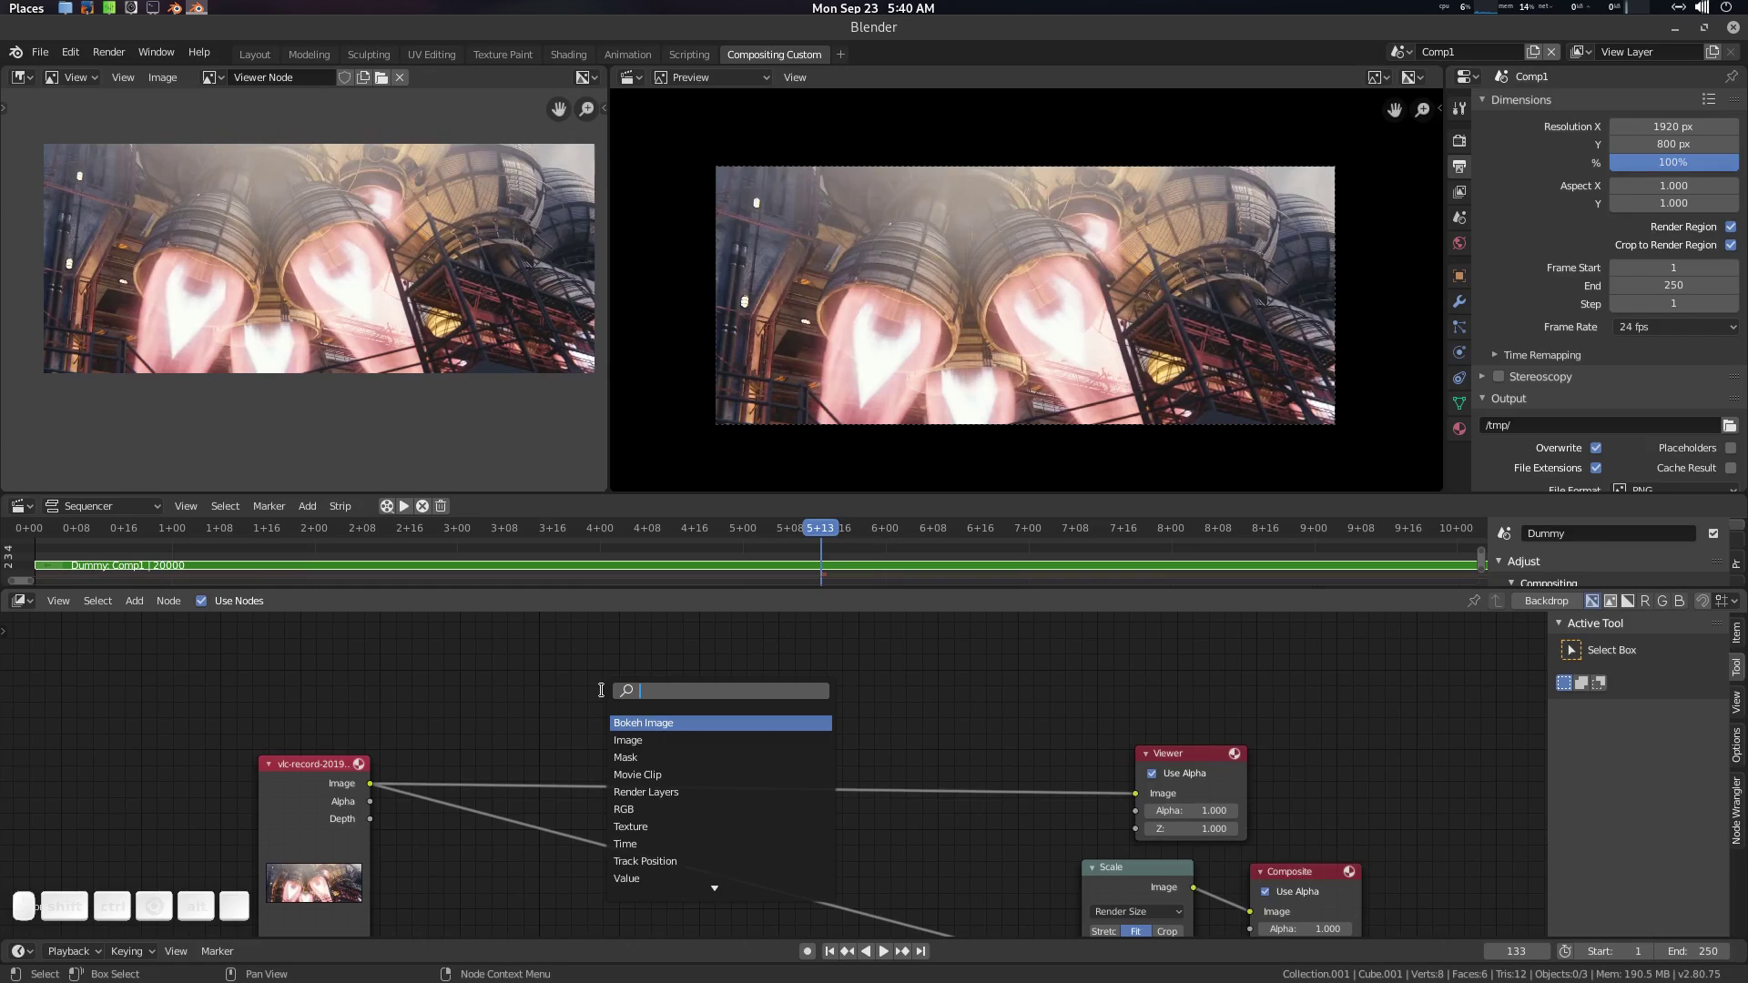
pyautogui.press('f')
pyautogui.press('i')
pyautogui.press('l')
pyautogui.press('Down')
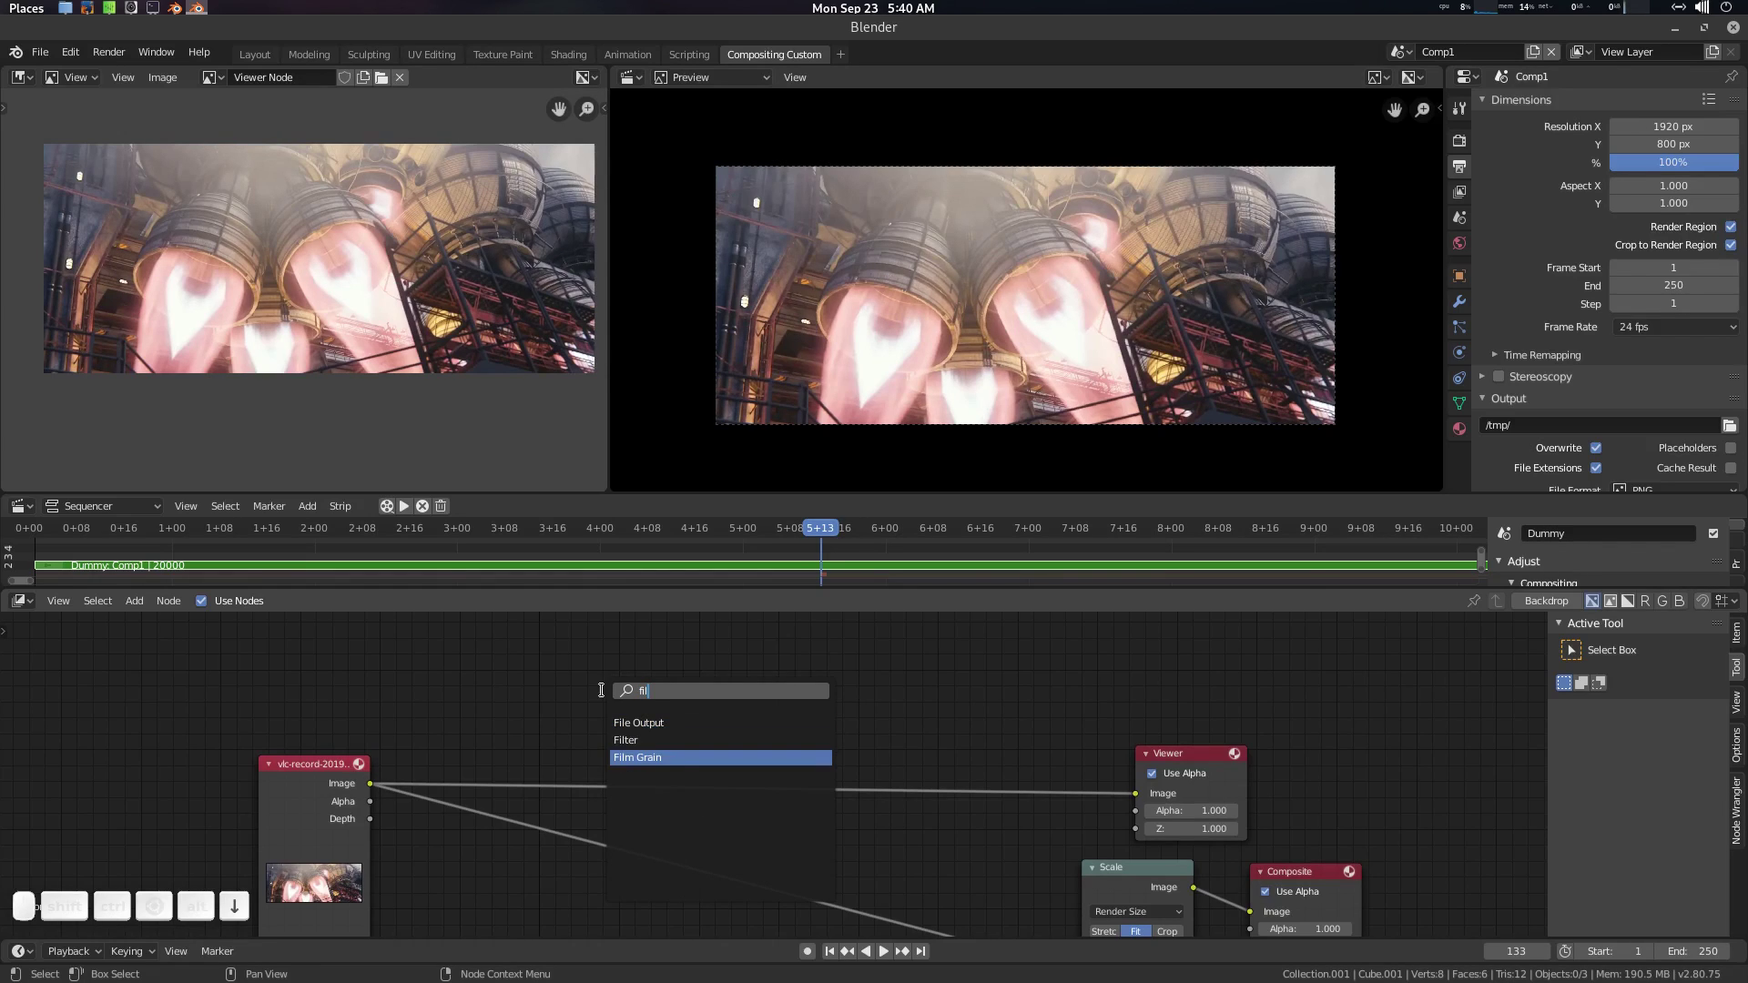
pyautogui.press('Return')
pyautogui.click(608, 696)
pyautogui.scroll(3)
pyautogui.click(841, 751)
pyautogui.scroll(-3)
pyautogui.click(897, 768)
pyautogui.click(1110, 806)
pyautogui.click(957, 710)
pyautogui.click(731, 727)
# Step: Add a Mix node via search 'mix'
pyautogui.press('shift+a')
pyautogui.click(745, 724)
pyautogui.press('m')
pyautogui.press('i')
pyautogui.press('x')
pyautogui.press('Return')
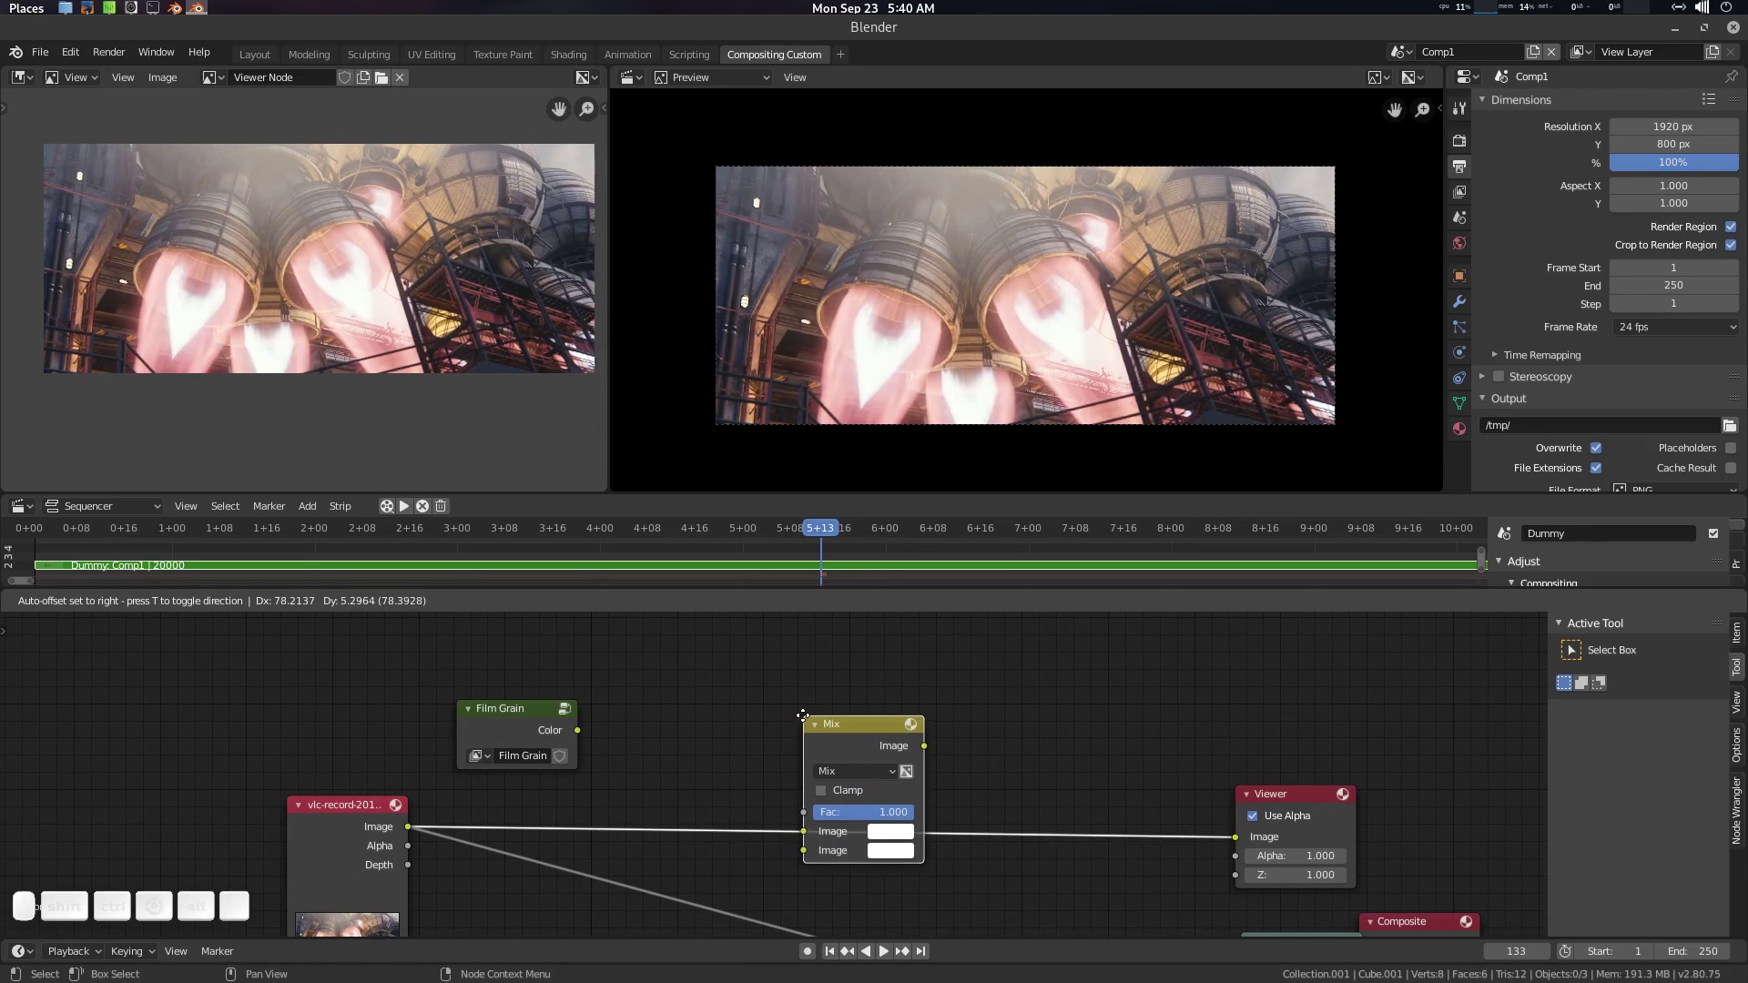
# Step: Drop Mix onto the Movie Clip–Viewer link, wire Film Grain's Color into its second Image, and inspect the grainy preview
pyautogui.click(808, 721)
pyautogui.click(856, 736)
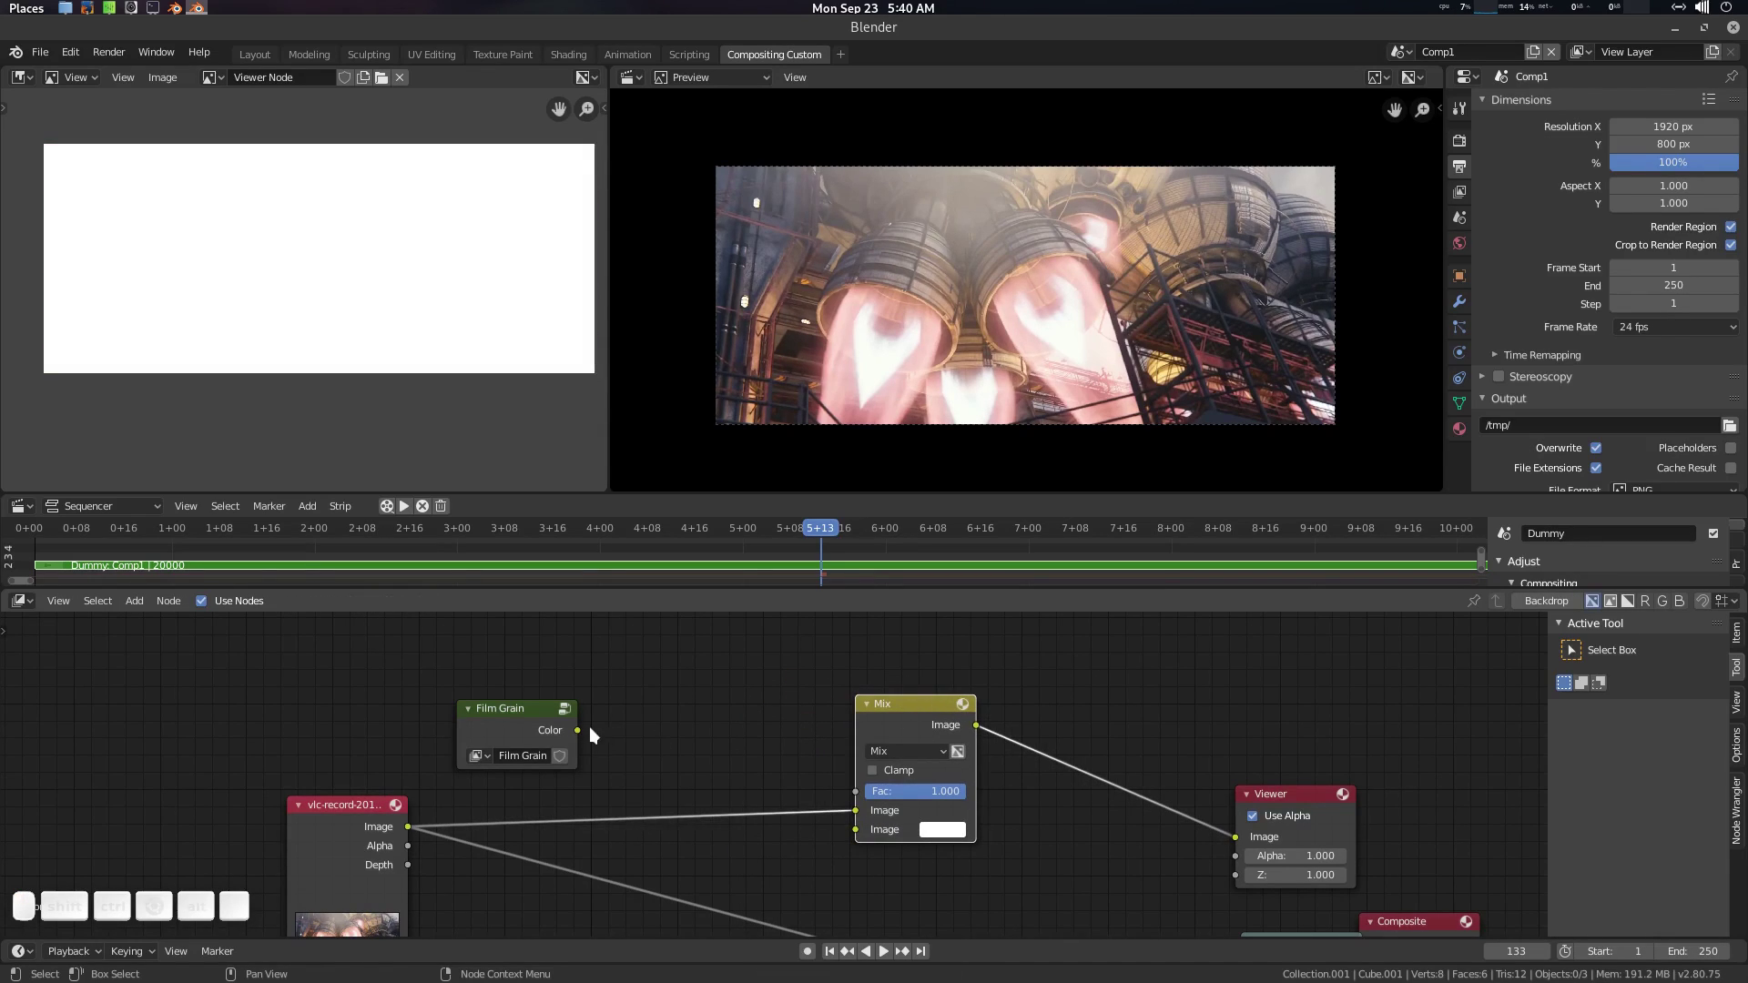
pyautogui.moveTo(586, 734); pyautogui.dragTo(1115, 829)
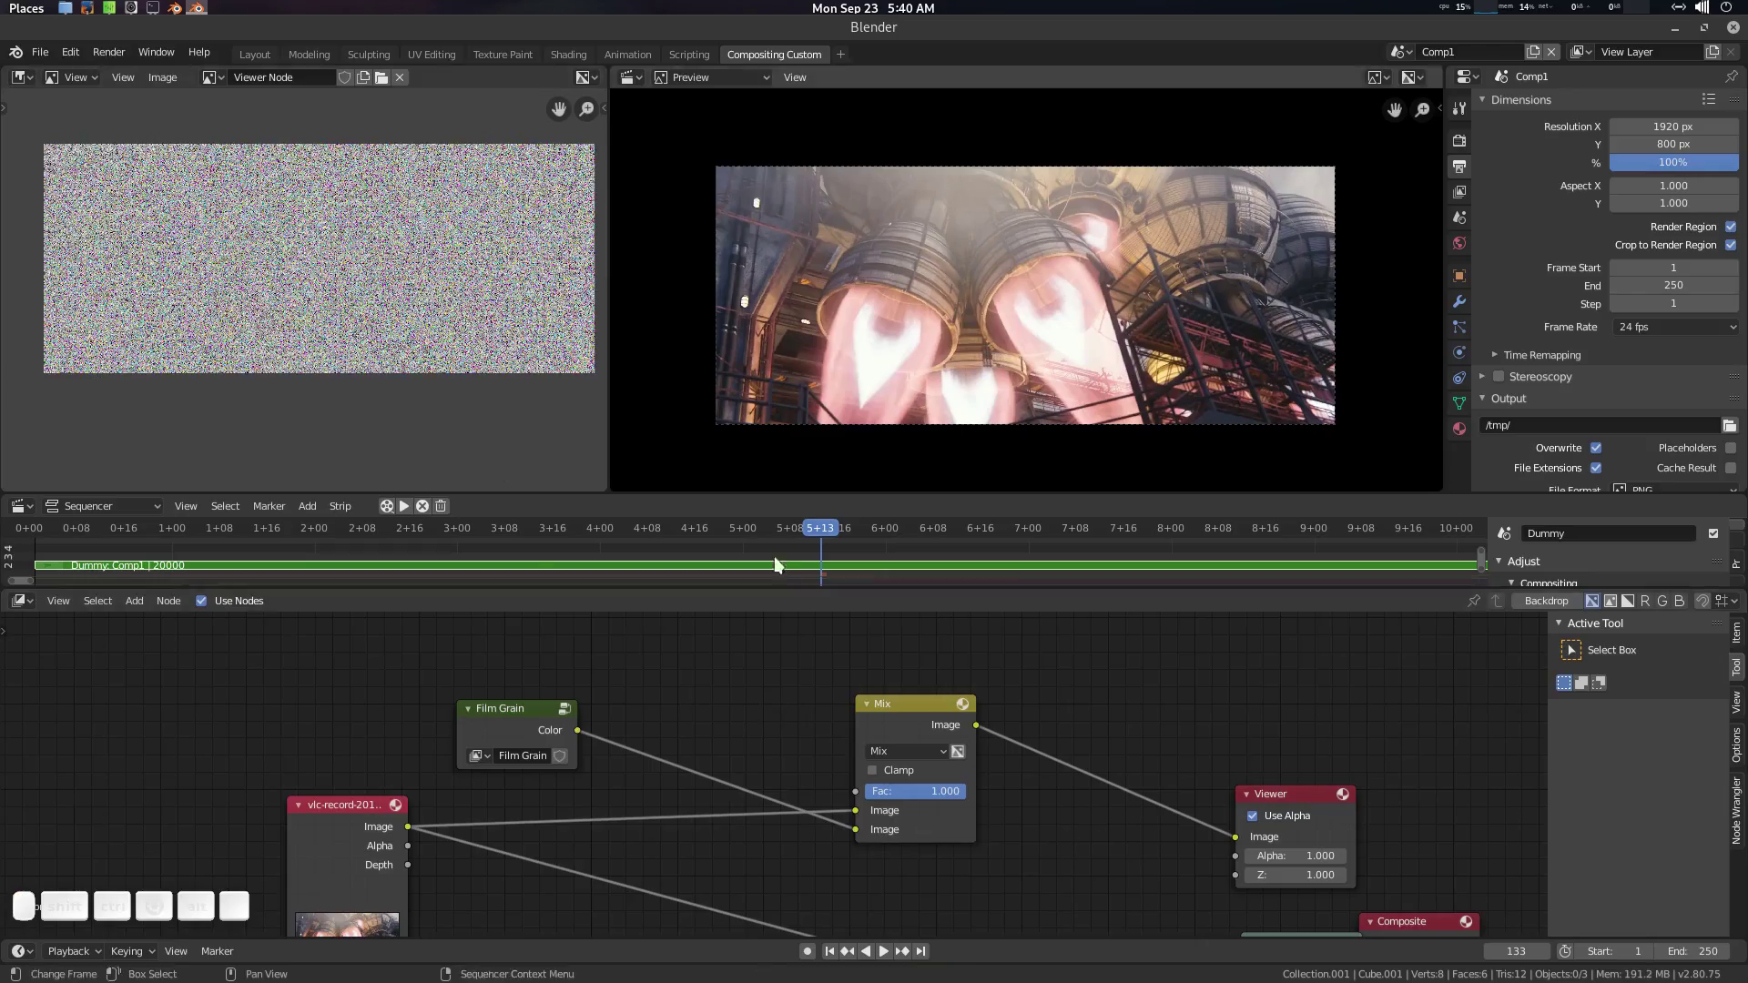
pyautogui.scroll(3)
pyautogui.scroll(-3)
pyautogui.middleClick(369, 292)
pyautogui.press('ctrl+space')
pyautogui.scroll(3)
pyautogui.press('ctrl+space')
pyautogui.scroll(3)
pyautogui.middleClick(426, 355)
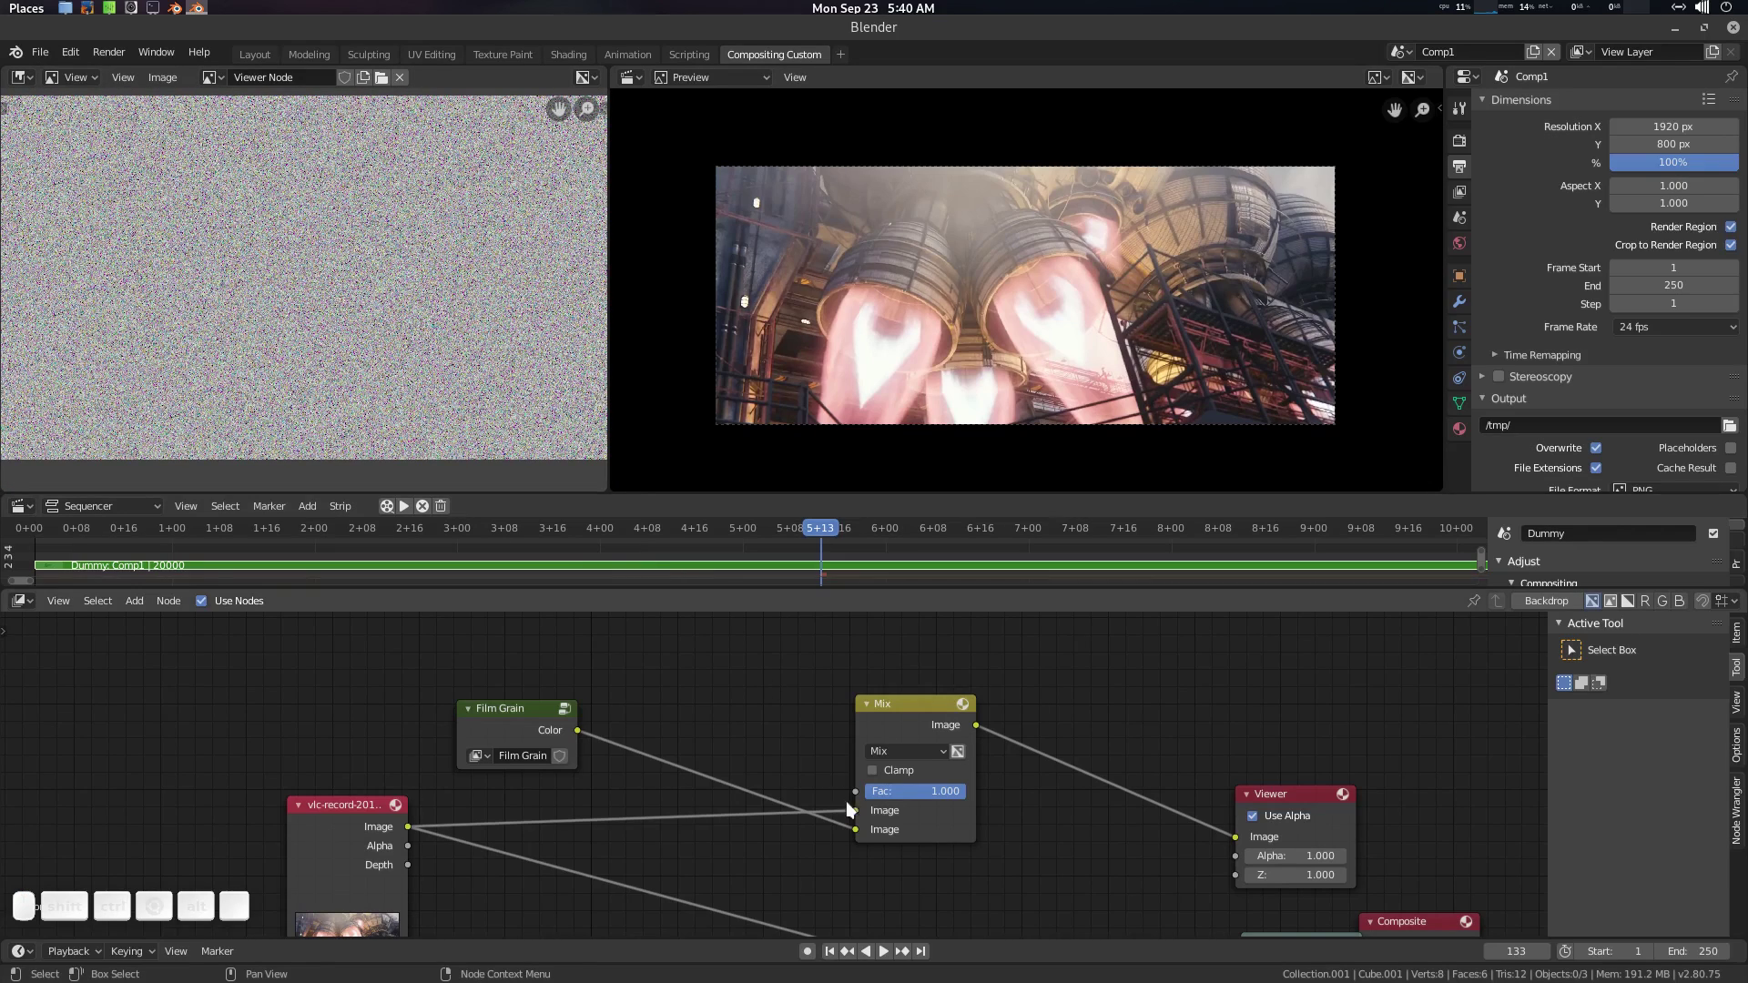
pyautogui.click(916, 709)
# Step: Set the Mix node's blend type to Overlay and inspect the composited preview
pyautogui.click(970, 755)
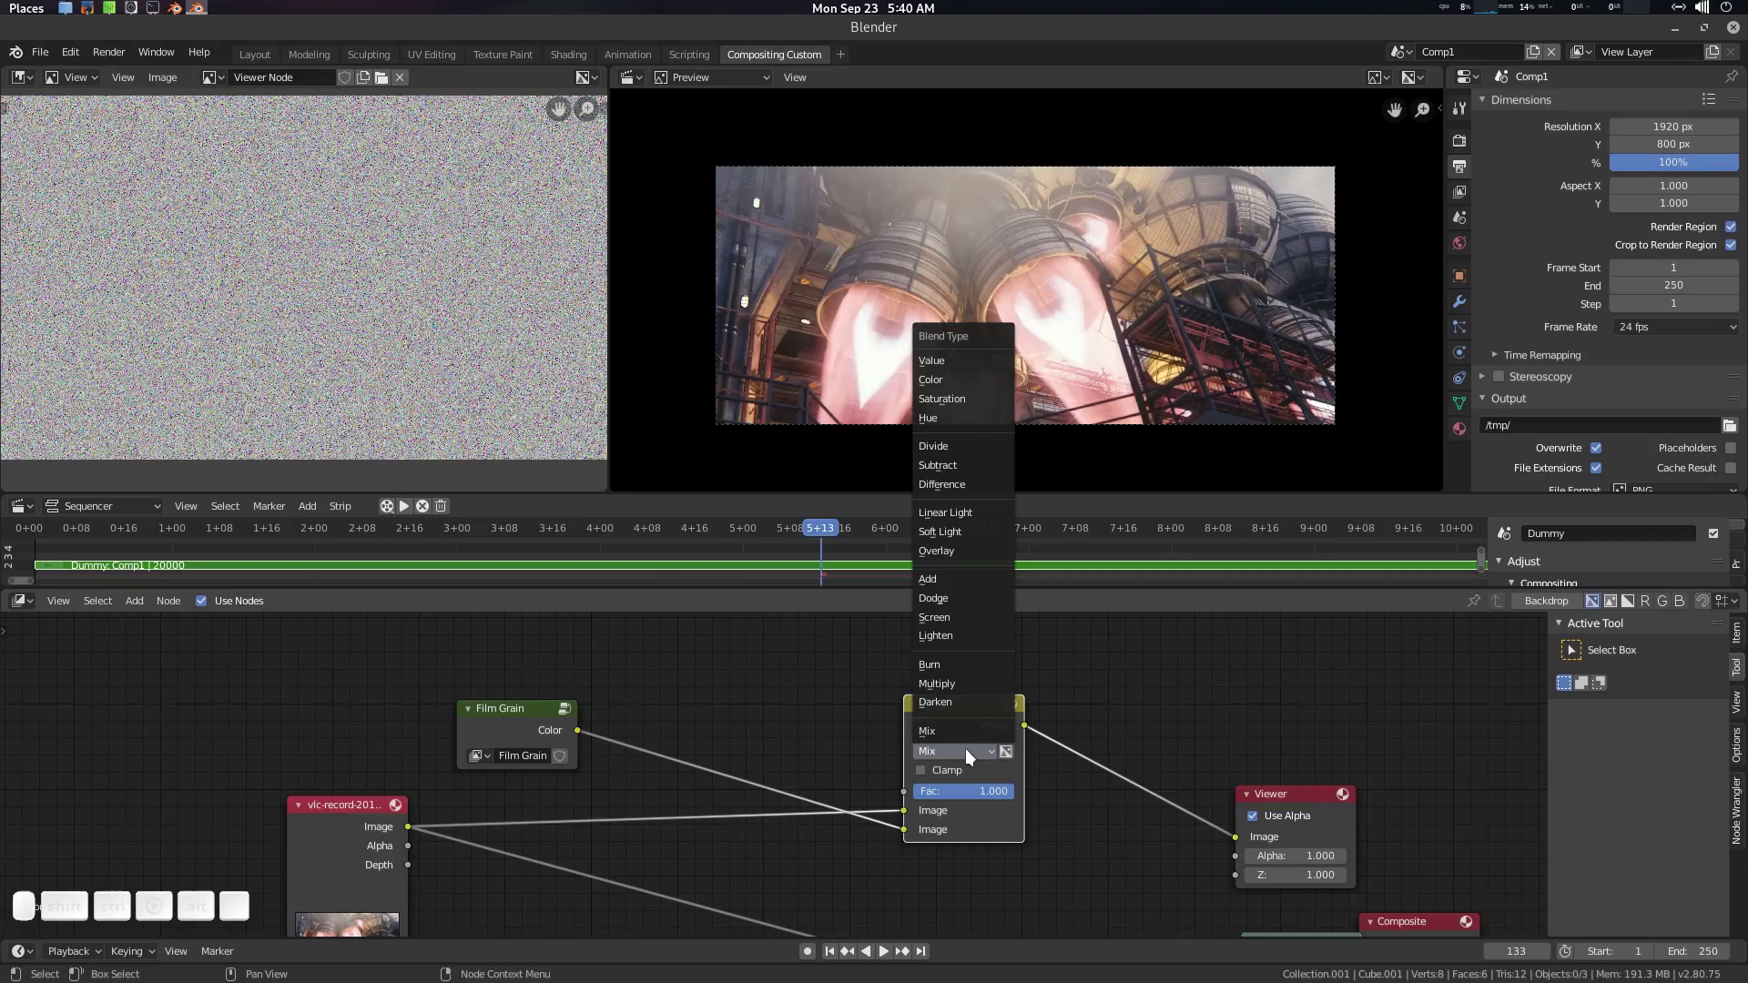
pyautogui.click(952, 549)
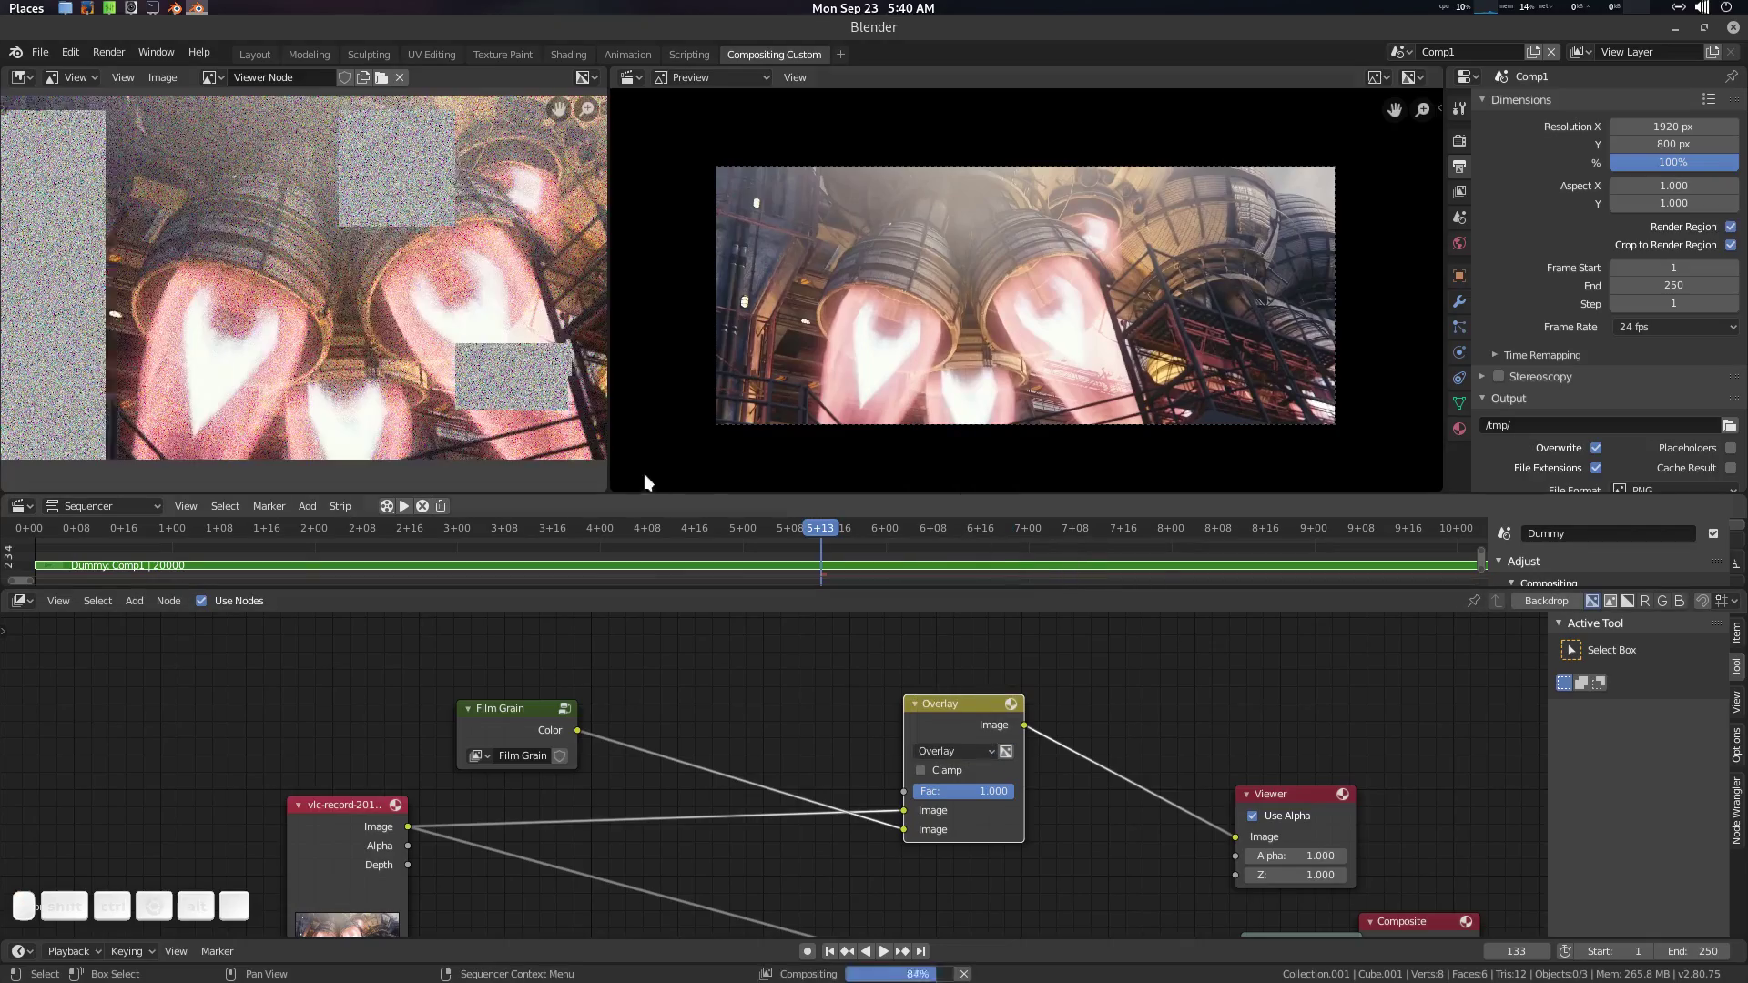
pyautogui.scroll(-3)
pyautogui.click(447, 319)
pyautogui.scroll(3)
pyautogui.click(420, 313)
pyautogui.press('ctrl+space')
pyautogui.scroll(3)
pyautogui.scroll(-3)
pyautogui.middleClick(955, 537)
pyautogui.press('ctrl+space')
# Step: Lower the Mix factor to 0.2 and check the grain over the footage
pyautogui.click(479, 344)
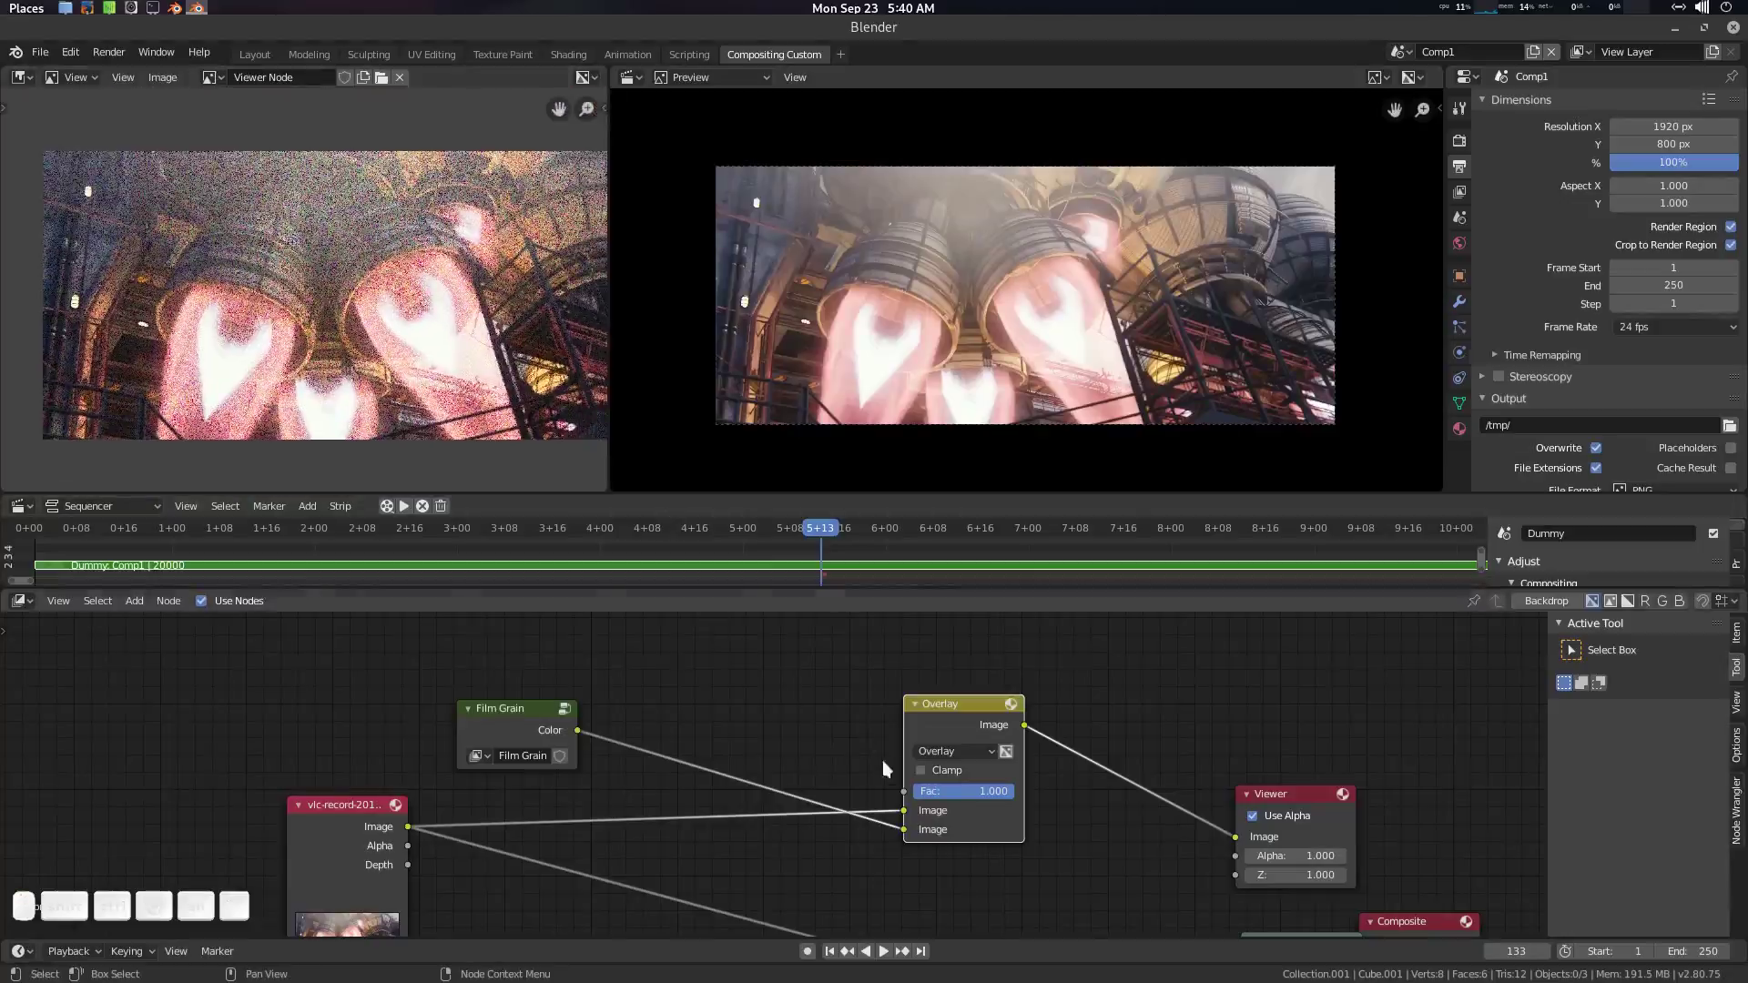
pyautogui.click(984, 790)
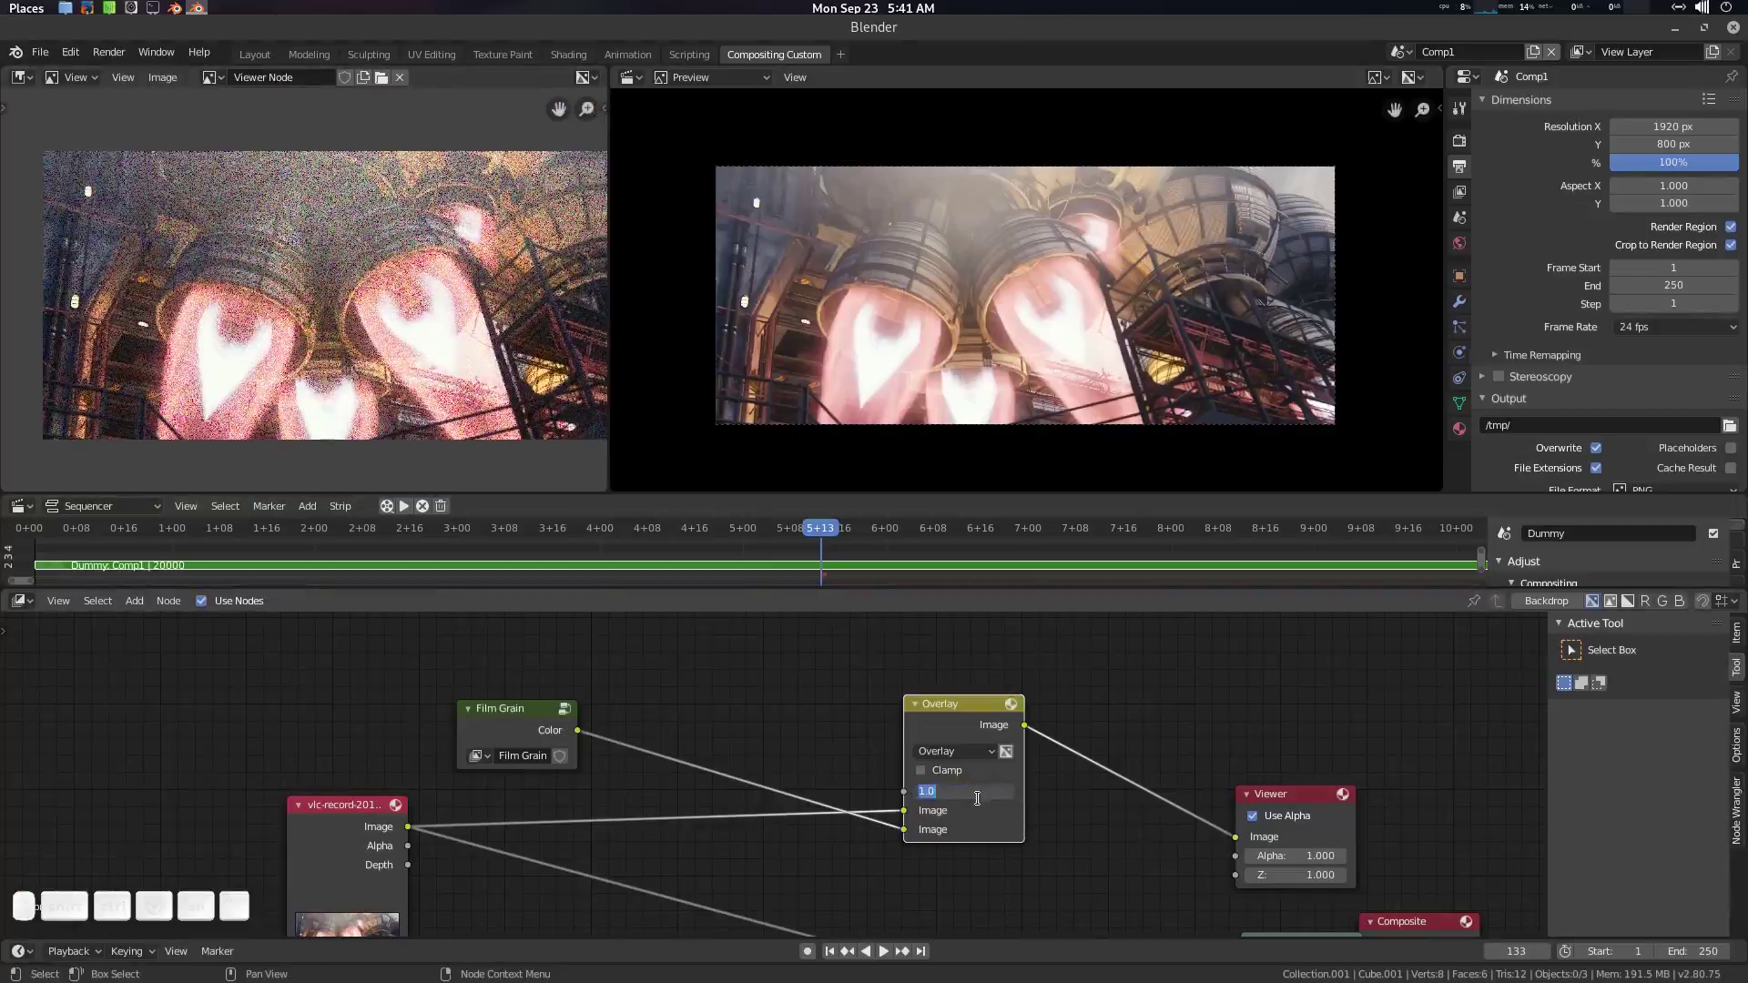
pyautogui.click(392, 350)
pyautogui.scroll(3)
pyautogui.click(292, 316)
pyautogui.scroll(-3)
pyautogui.click(282, 339)
pyautogui.click(986, 798)
pyautogui.press('KP_2')
pyautogui.press('KP_Enter')
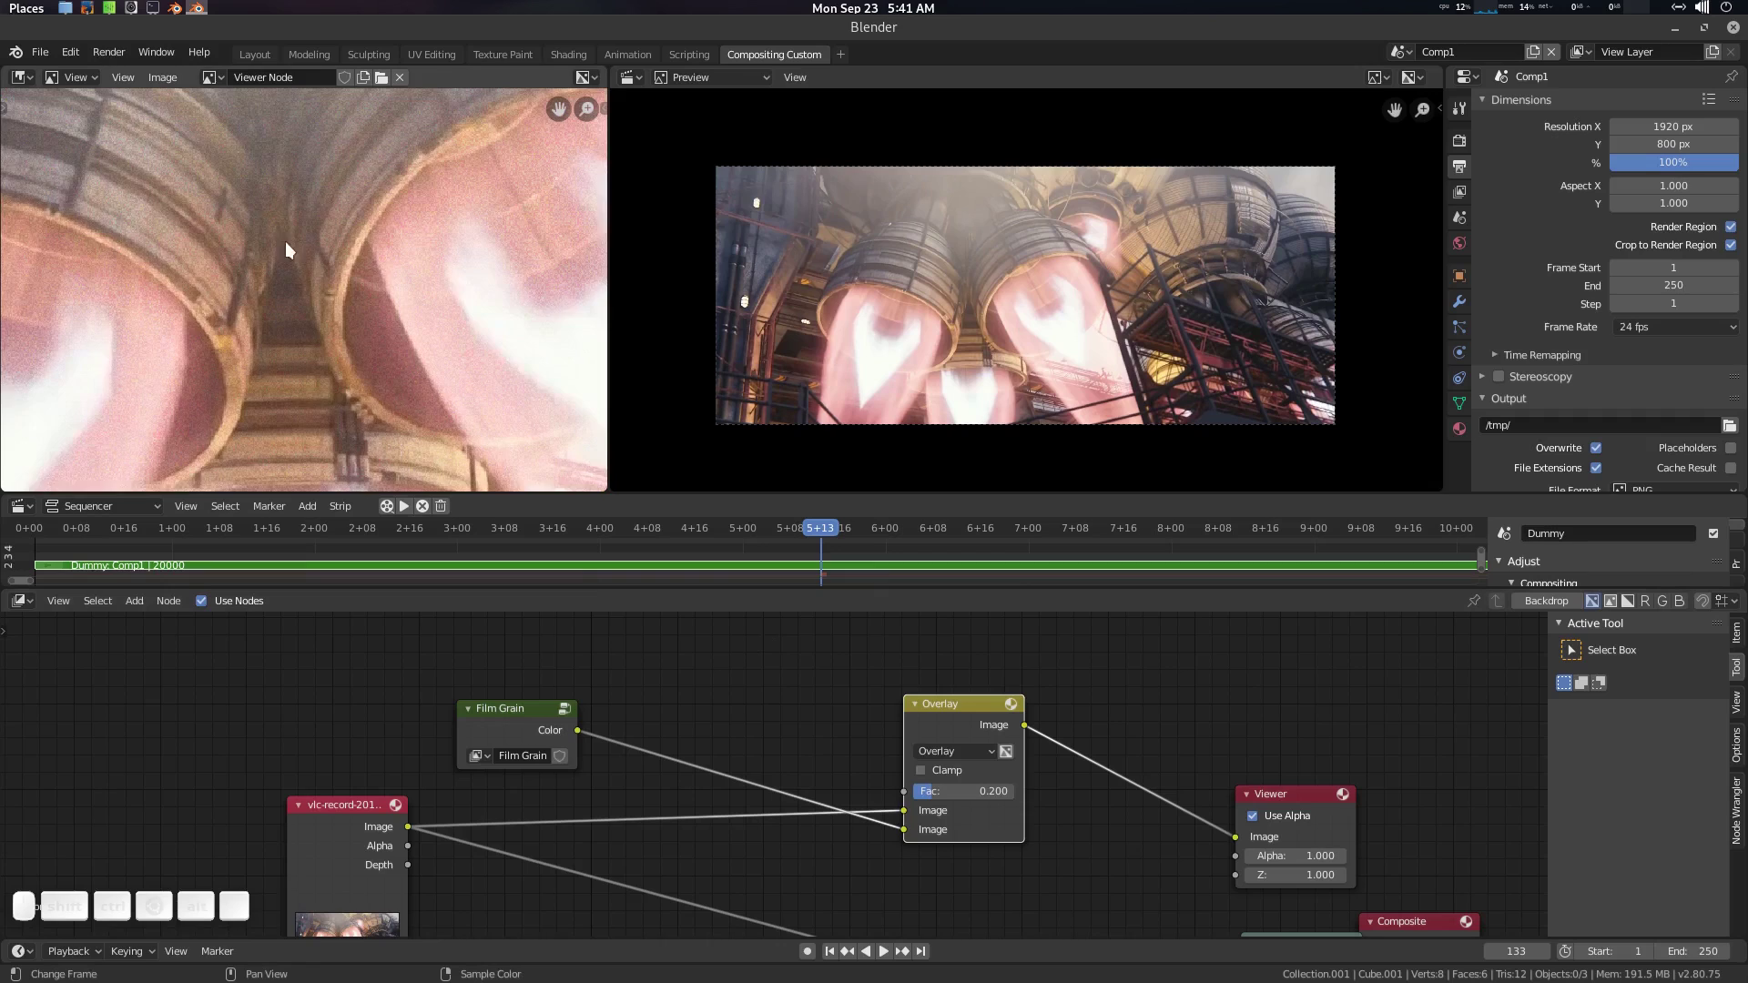
# Step: Inspect the zoomed viewer image, then raise the Mix factor to 1.0
pyautogui.scroll(-3)
pyautogui.middleClick(316, 304)
pyautogui.scroll(3)
pyautogui.middleClick(380, 248)
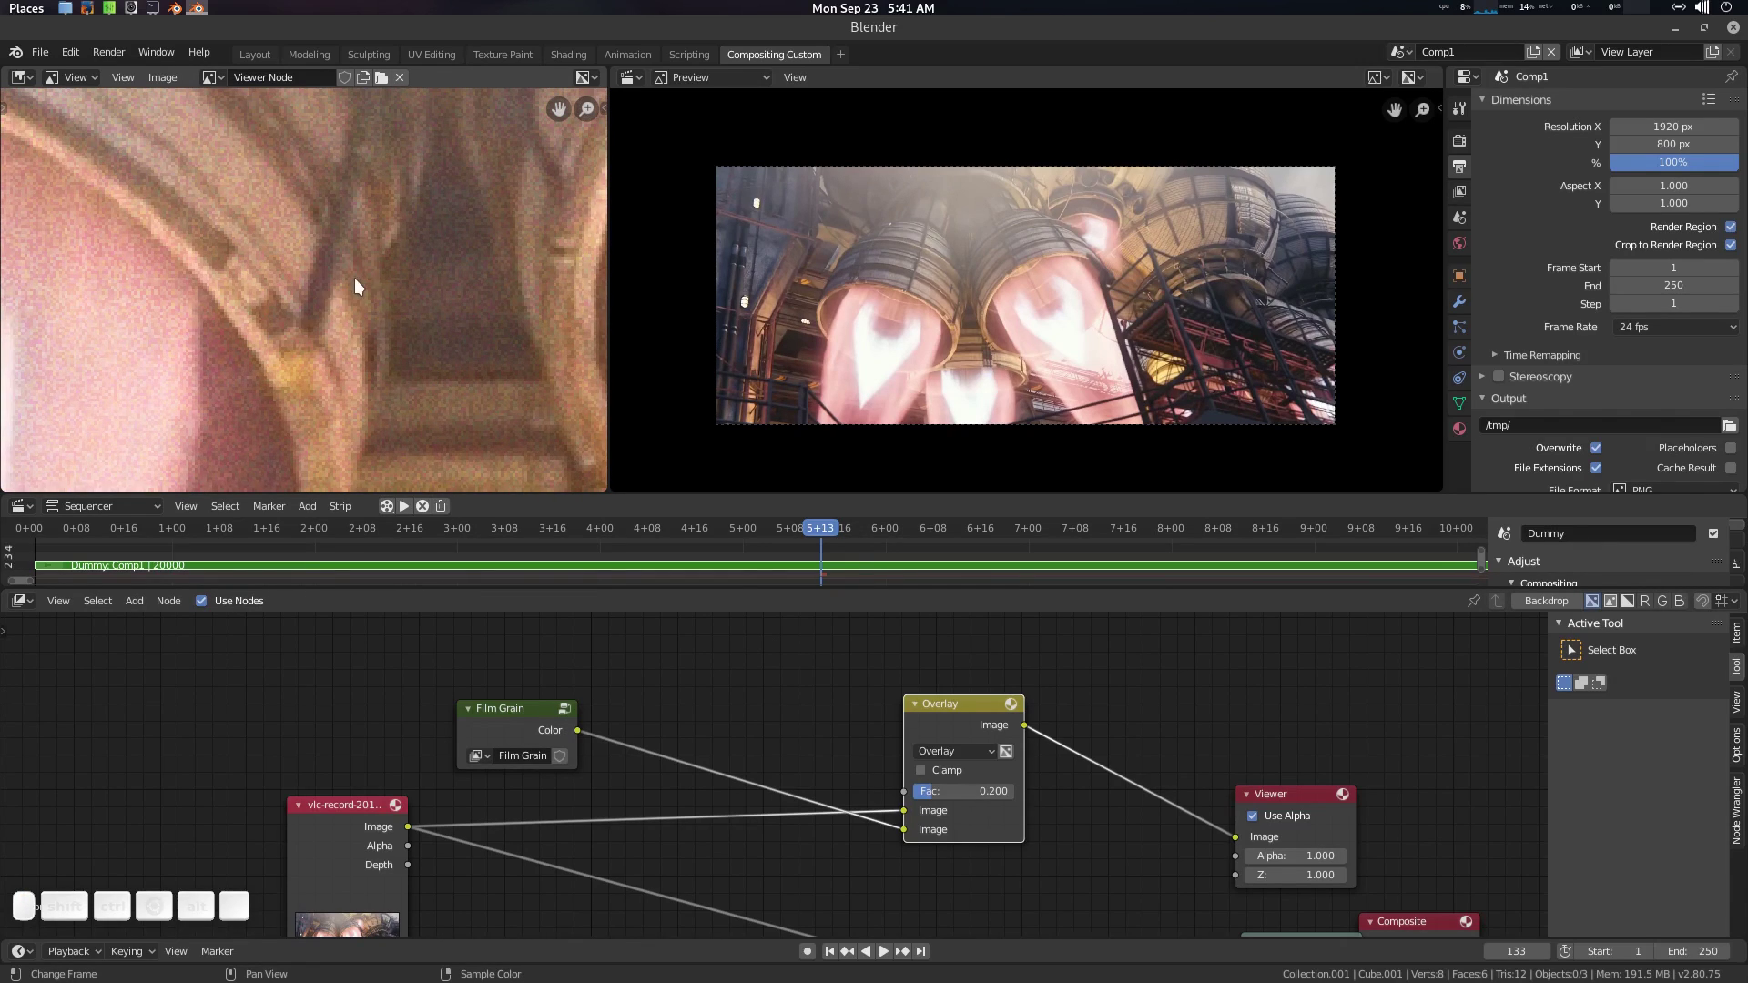
pyautogui.scroll(-3)
pyautogui.middleClick(384, 263)
pyautogui.scroll(-3)
pyautogui.middleClick(404, 336)
pyautogui.scroll(-3)
pyautogui.scroll(3)
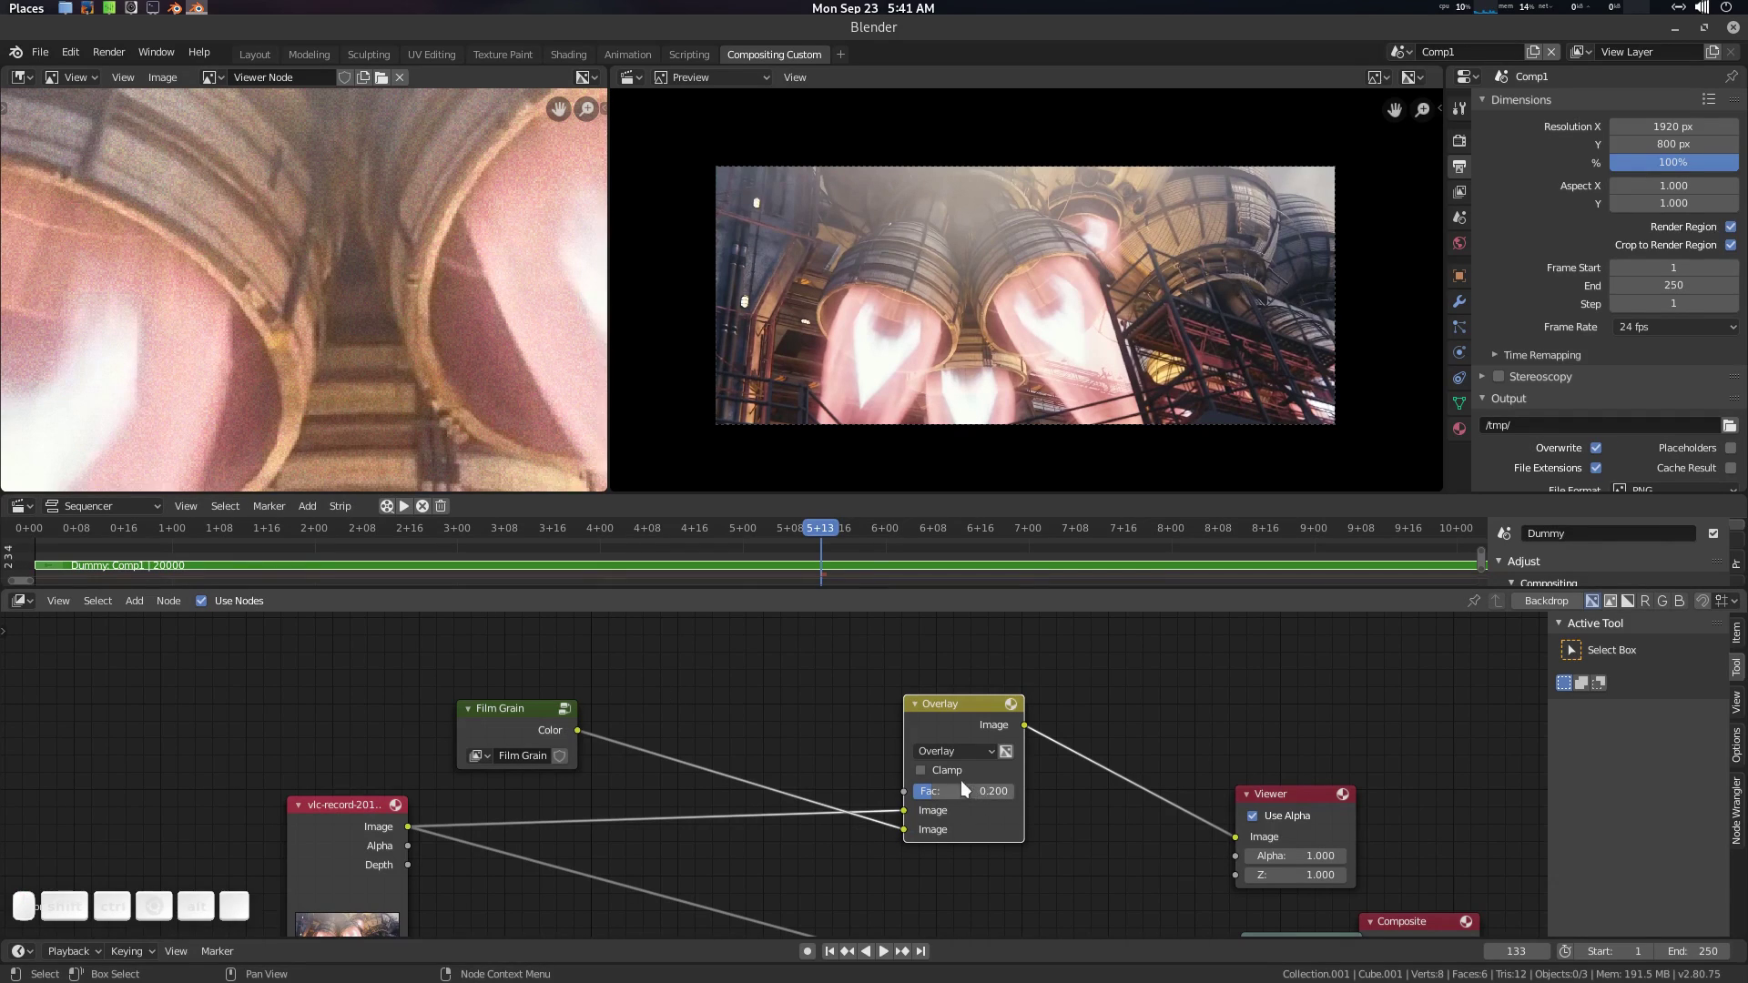
pyautogui.click(969, 799)
pyautogui.press('KP_1')
pyautogui.press('KP_Enter')
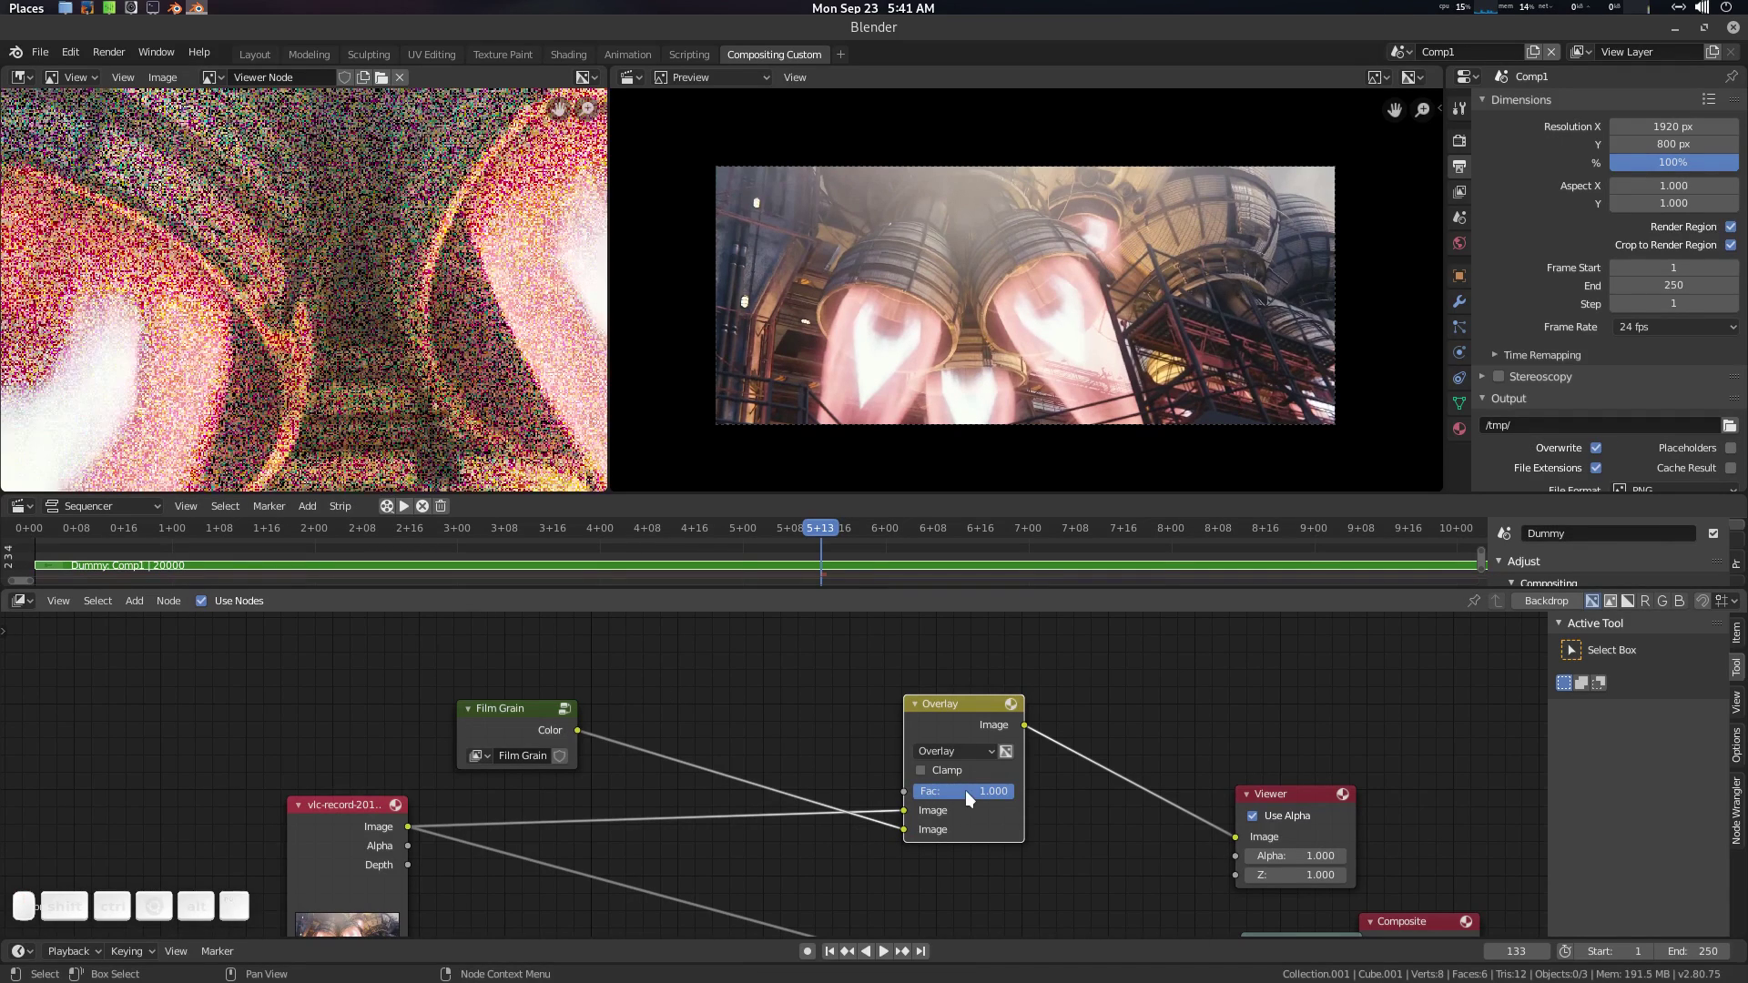
# Step: Switch the grain mix to Add blending, inspect the result and scrub to frame 175
pyautogui.click(977, 758)
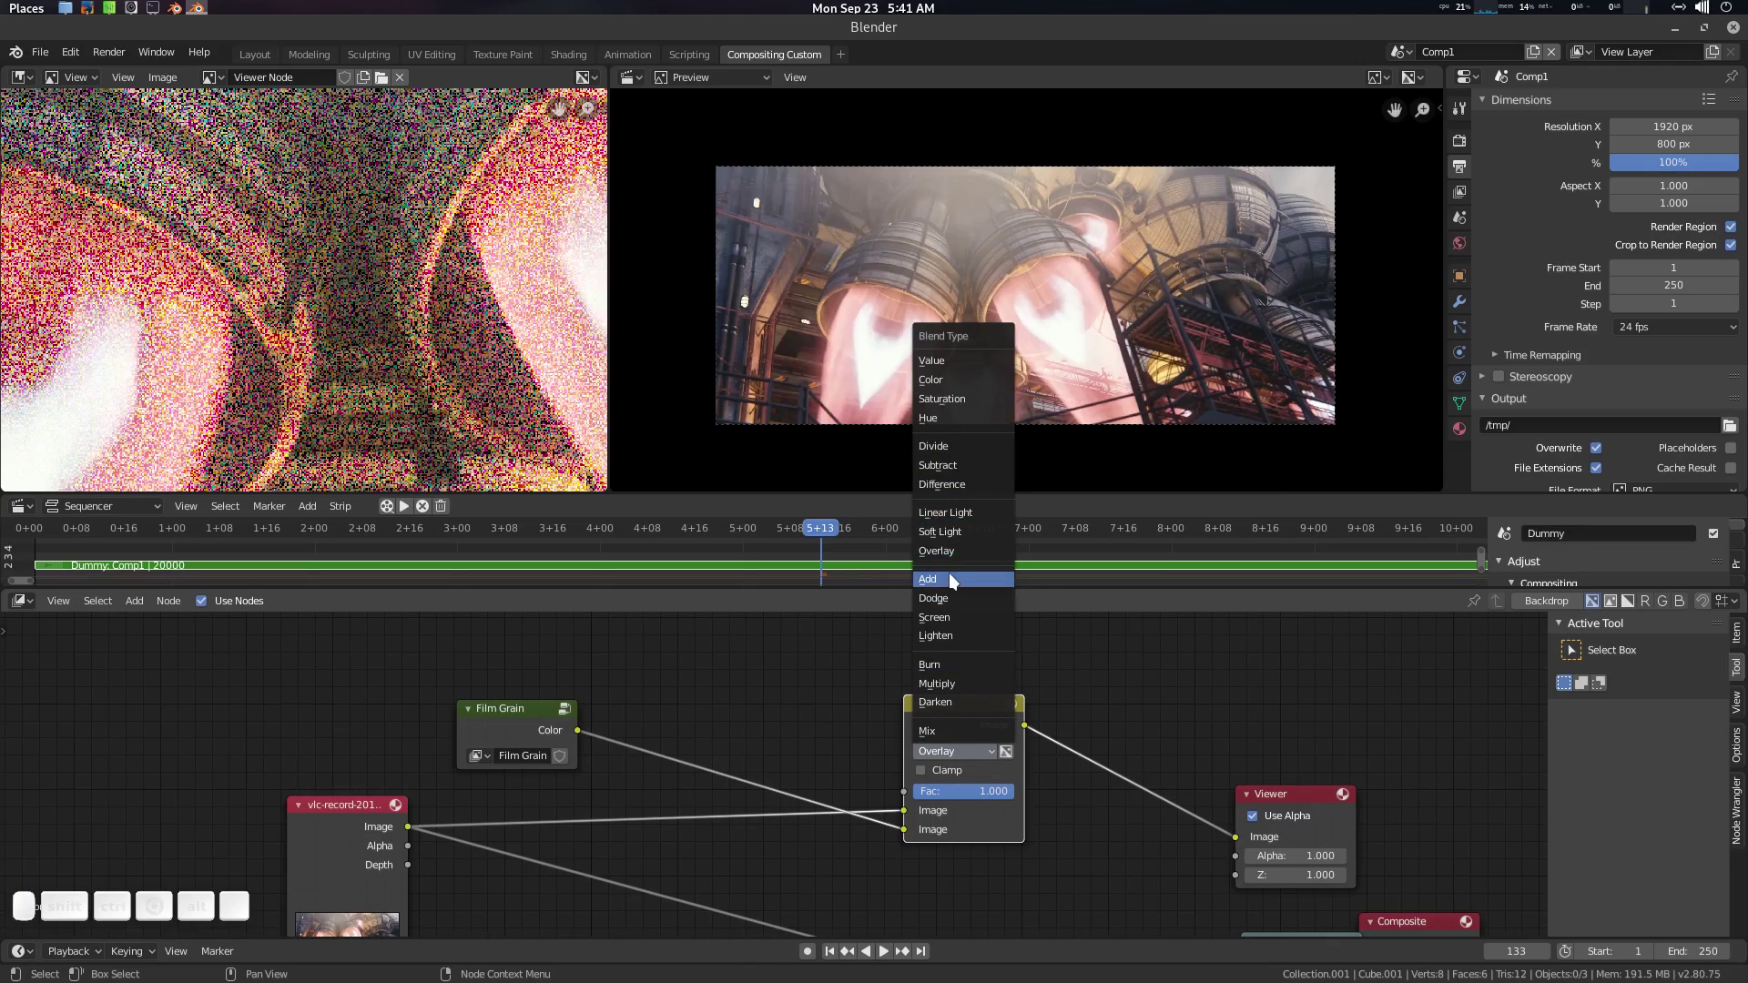
pyautogui.click(958, 578)
pyautogui.scroll(-3)
pyautogui.click(427, 327)
pyautogui.click(461, 348)
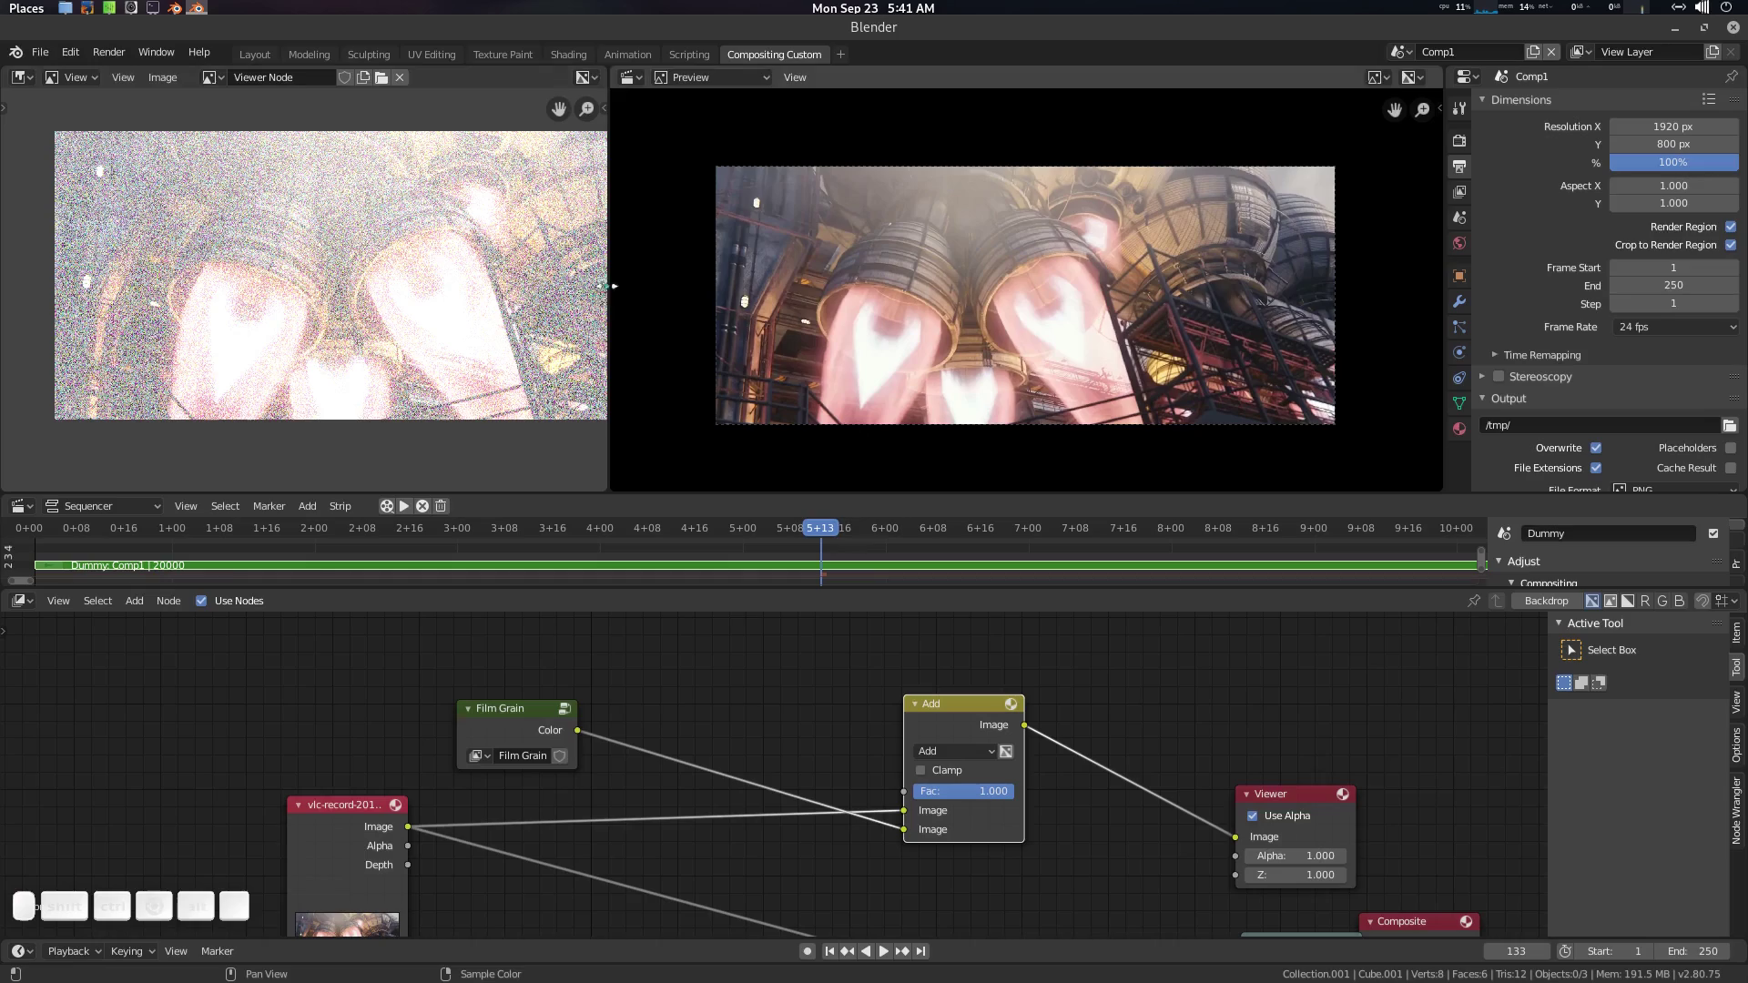
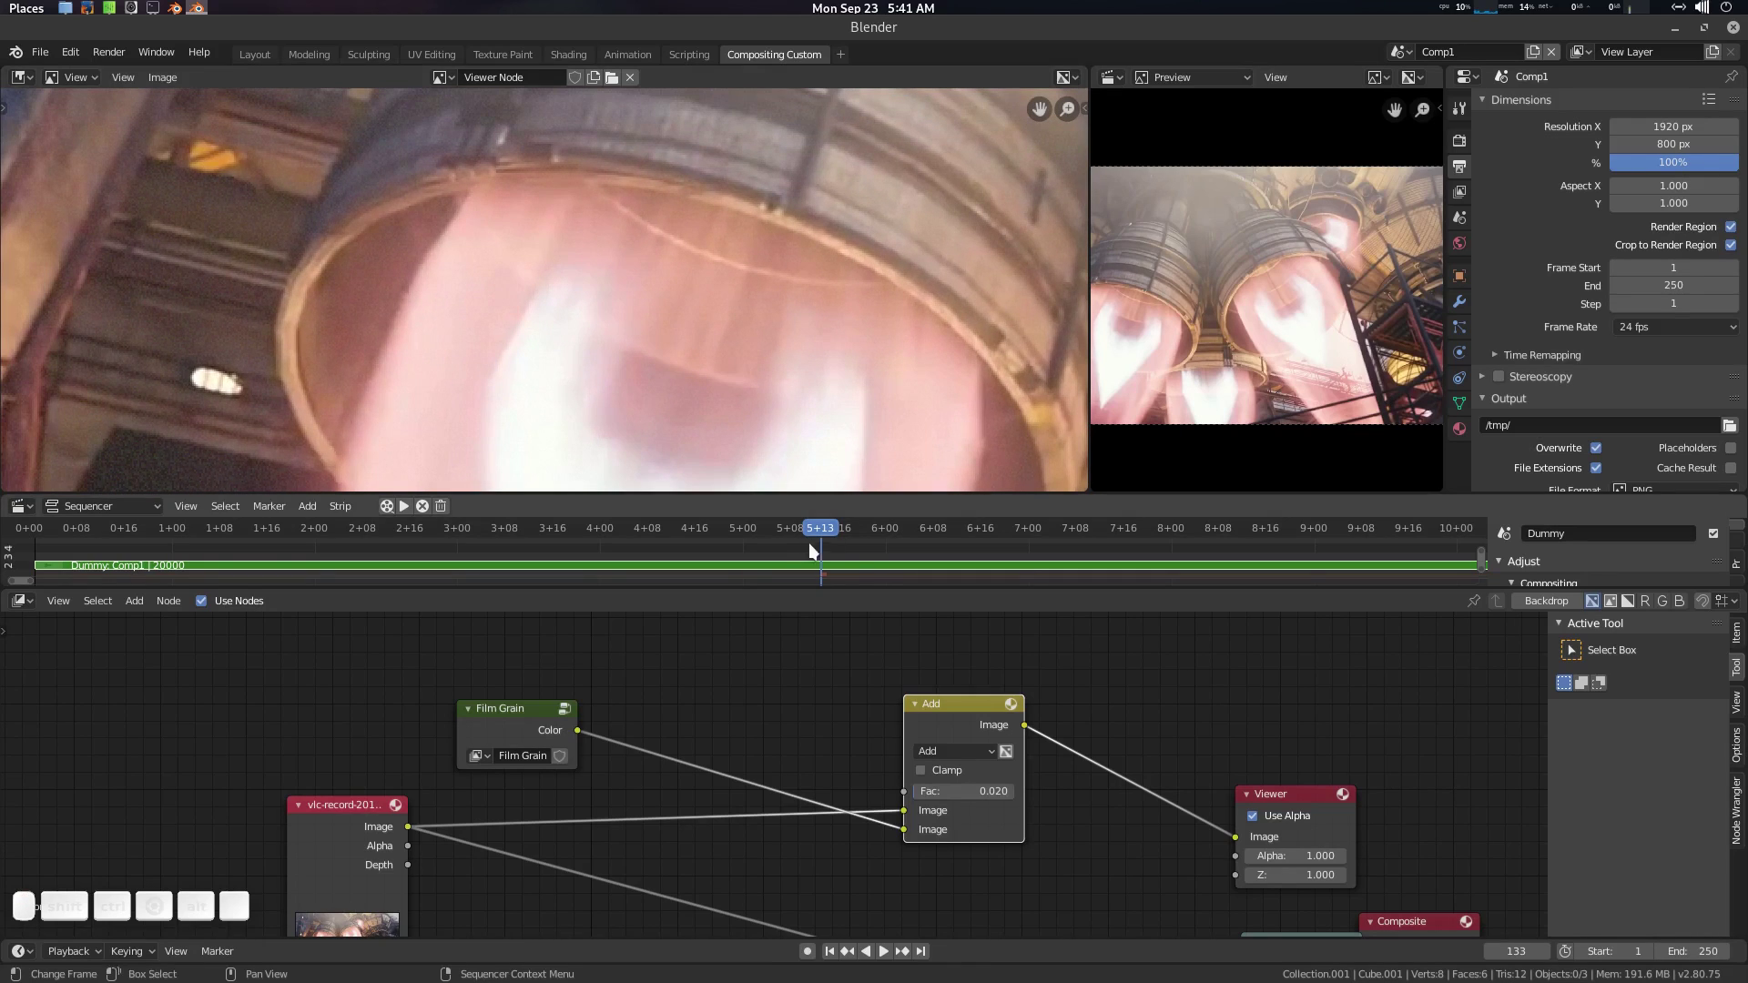
pyautogui.click(930, 345)
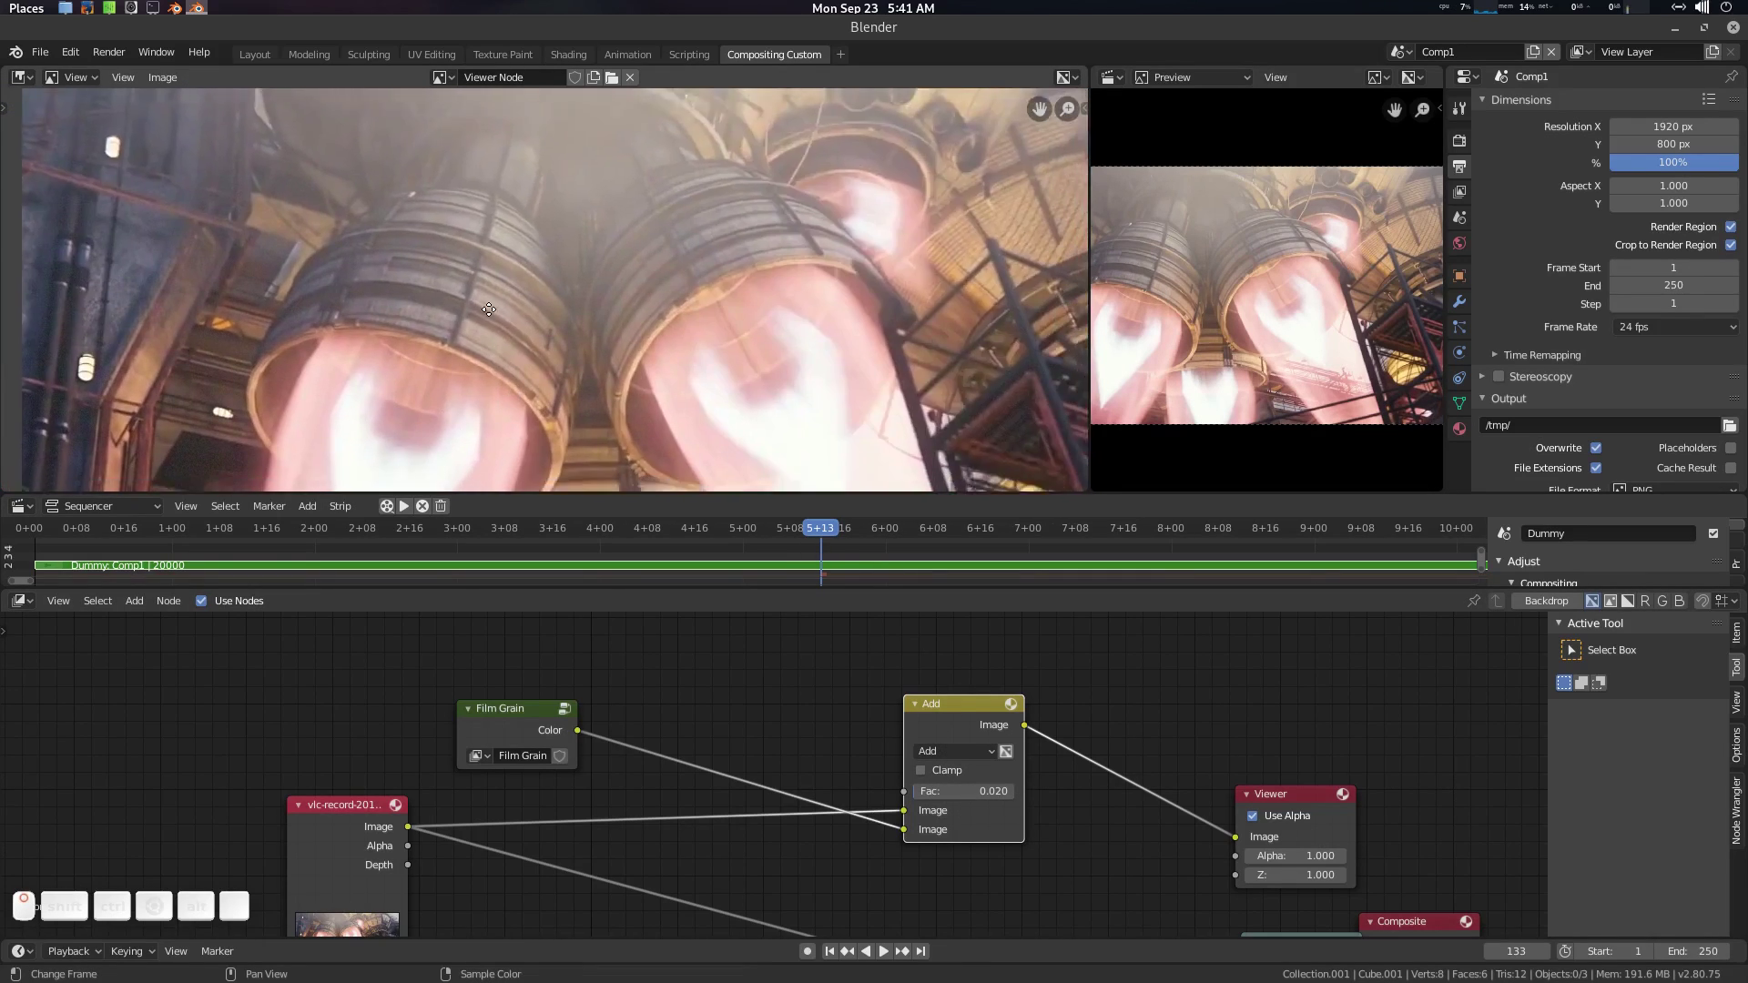
pyautogui.scroll(-3)
pyautogui.middleClick(684, 368)
pyautogui.scroll(3)
pyautogui.middleClick(699, 357)
pyautogui.moveTo(944, 529); pyautogui.dragTo(1023, 795)
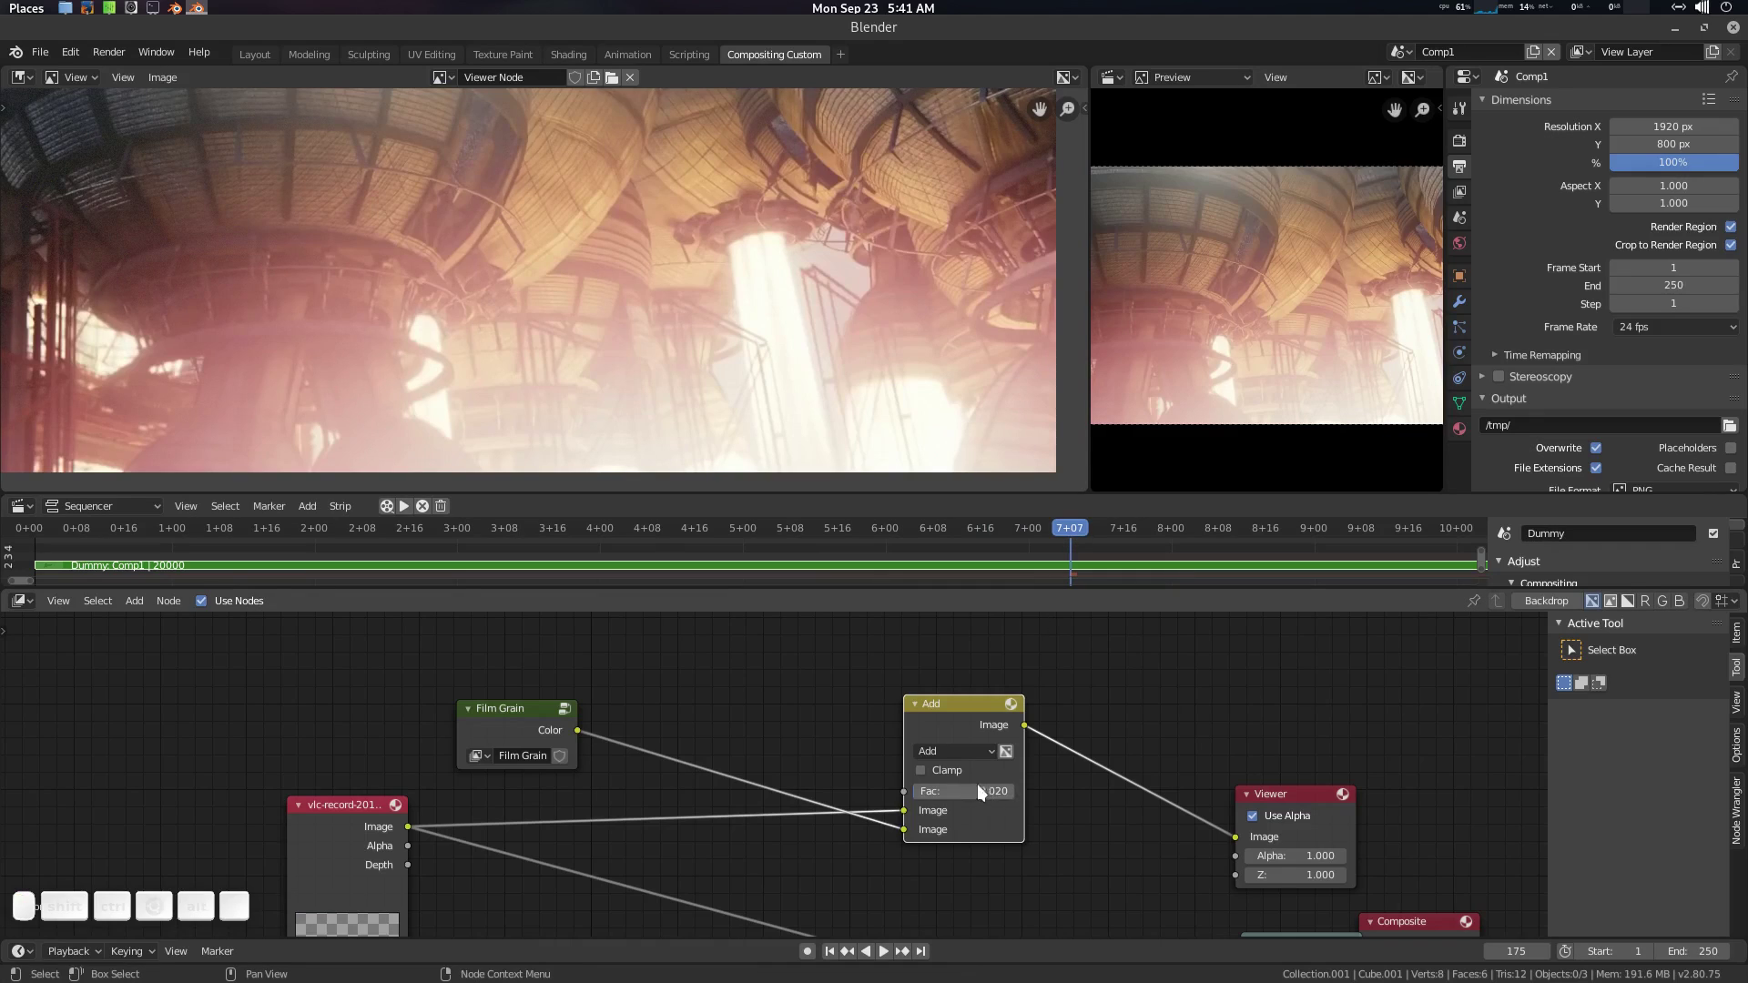
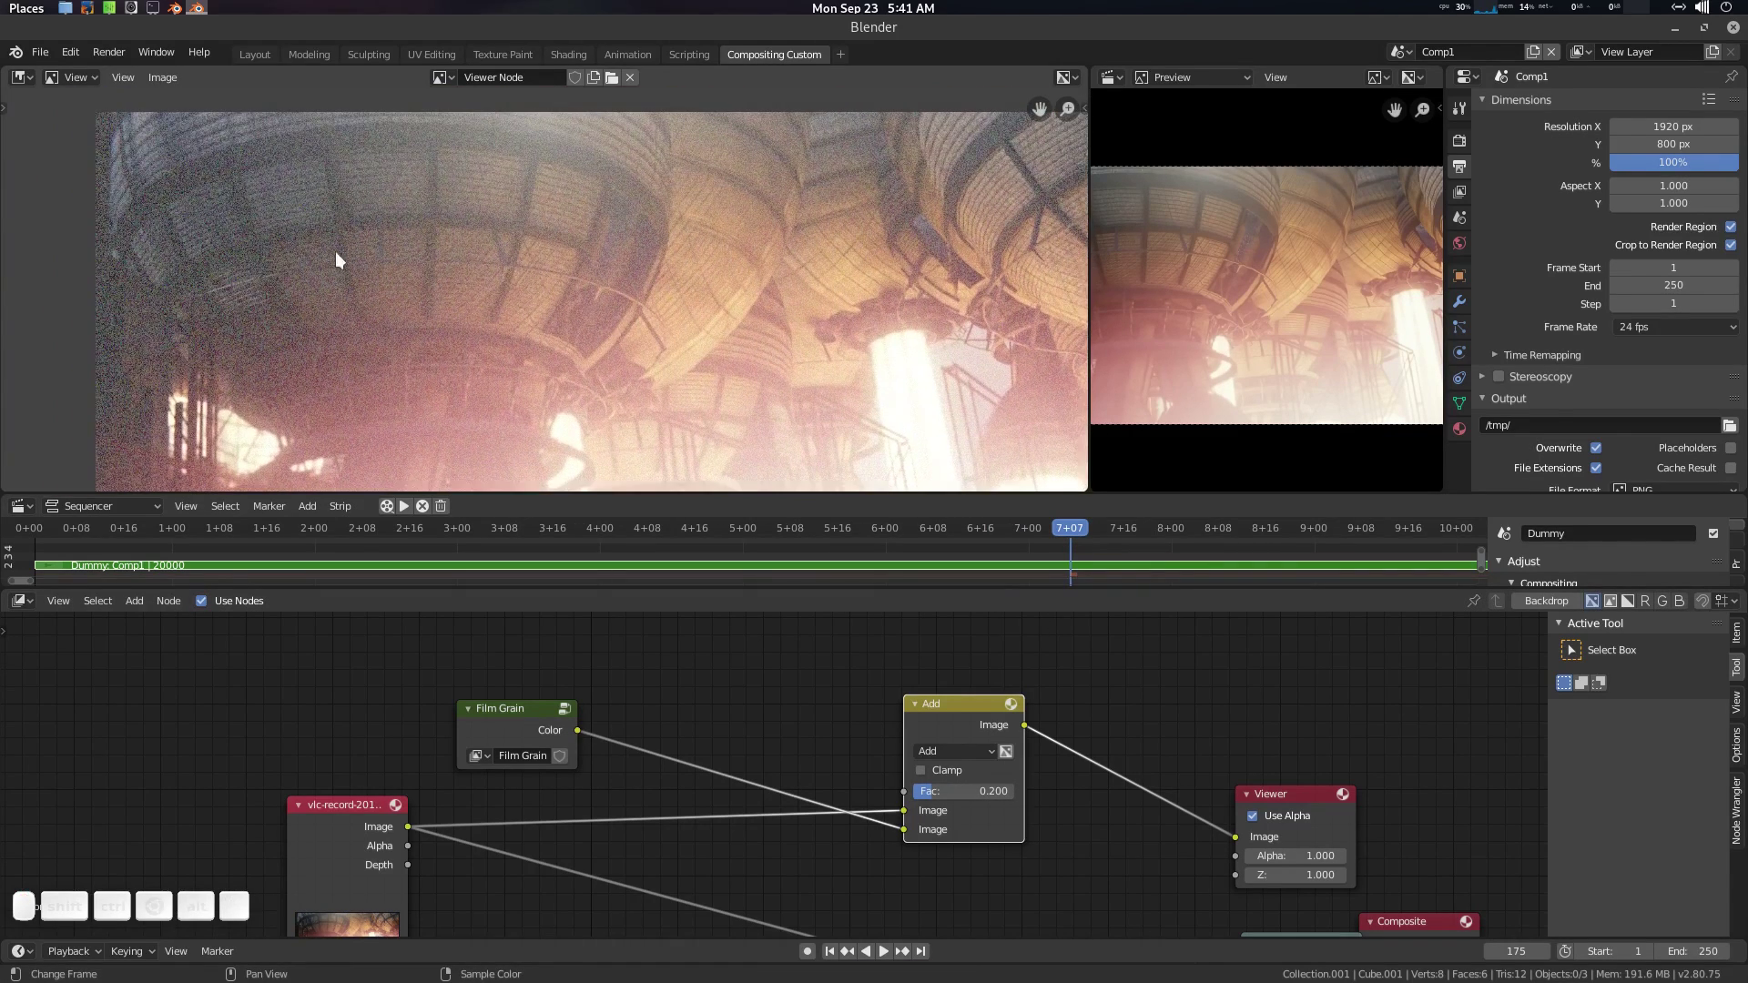
# Step: Try Dodge blending for the Film Grain mix and inspect the result in the viewer
pyautogui.click(981, 761)
pyautogui.click(963, 604)
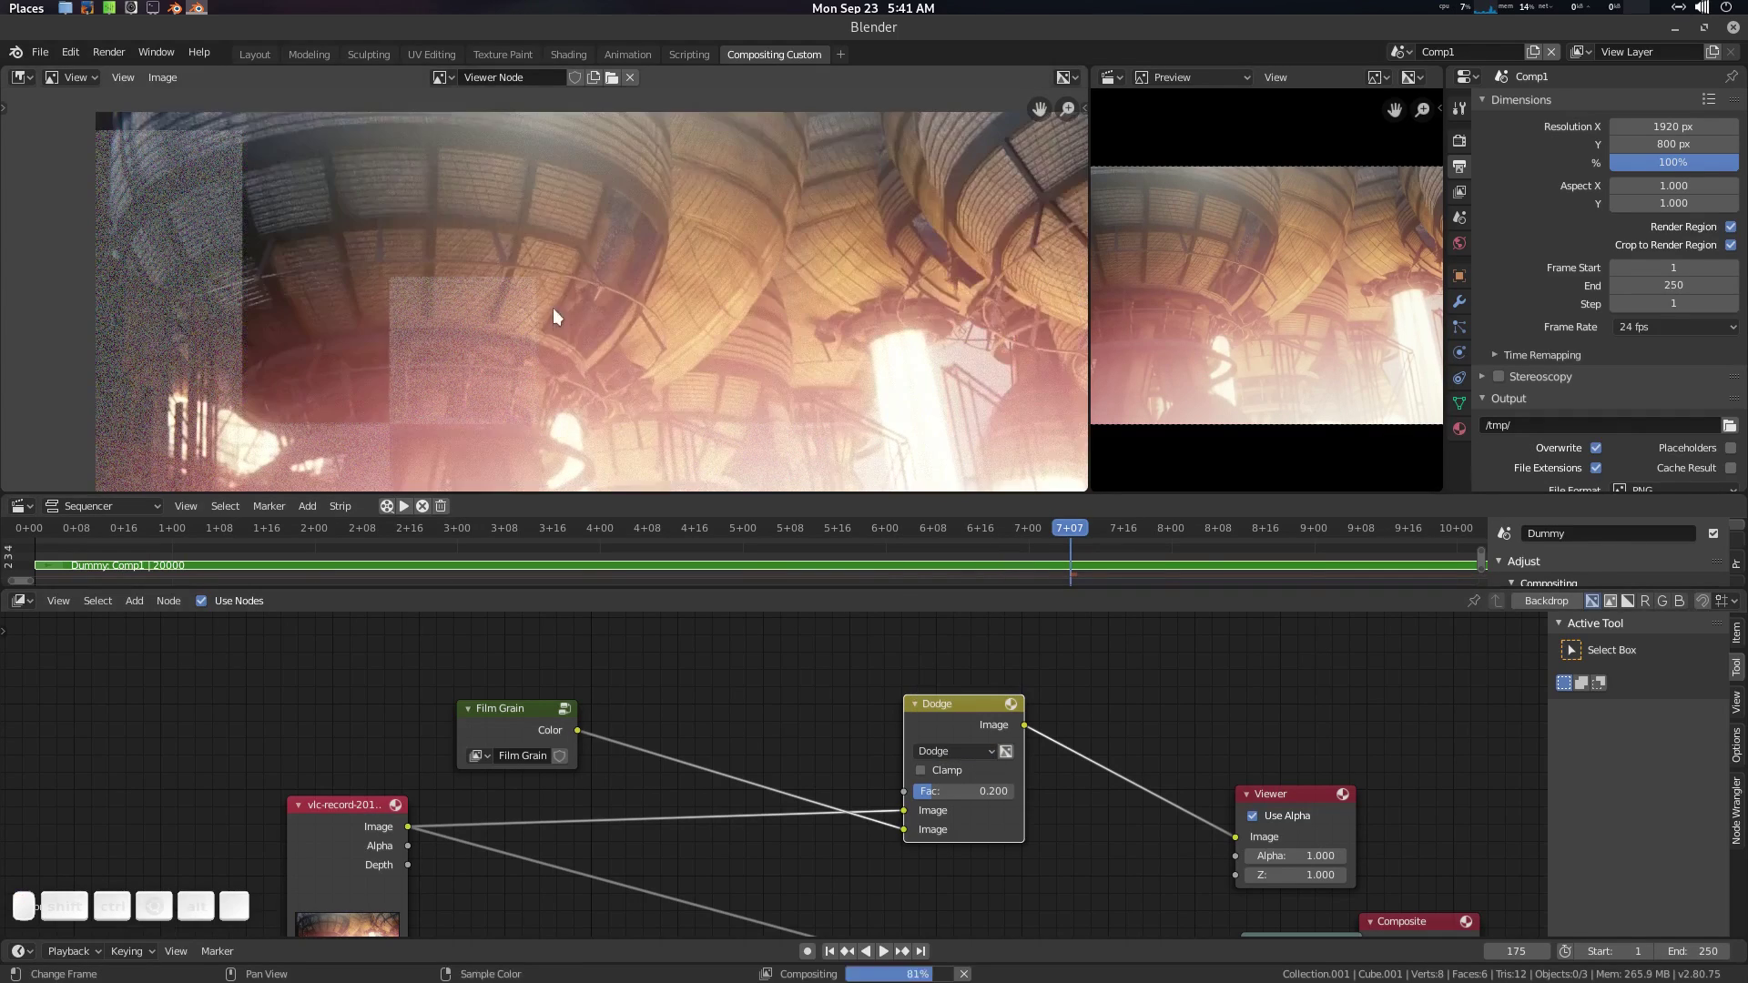
pyautogui.click(802, 370)
pyautogui.scroll(-3)
pyautogui.scroll(3)
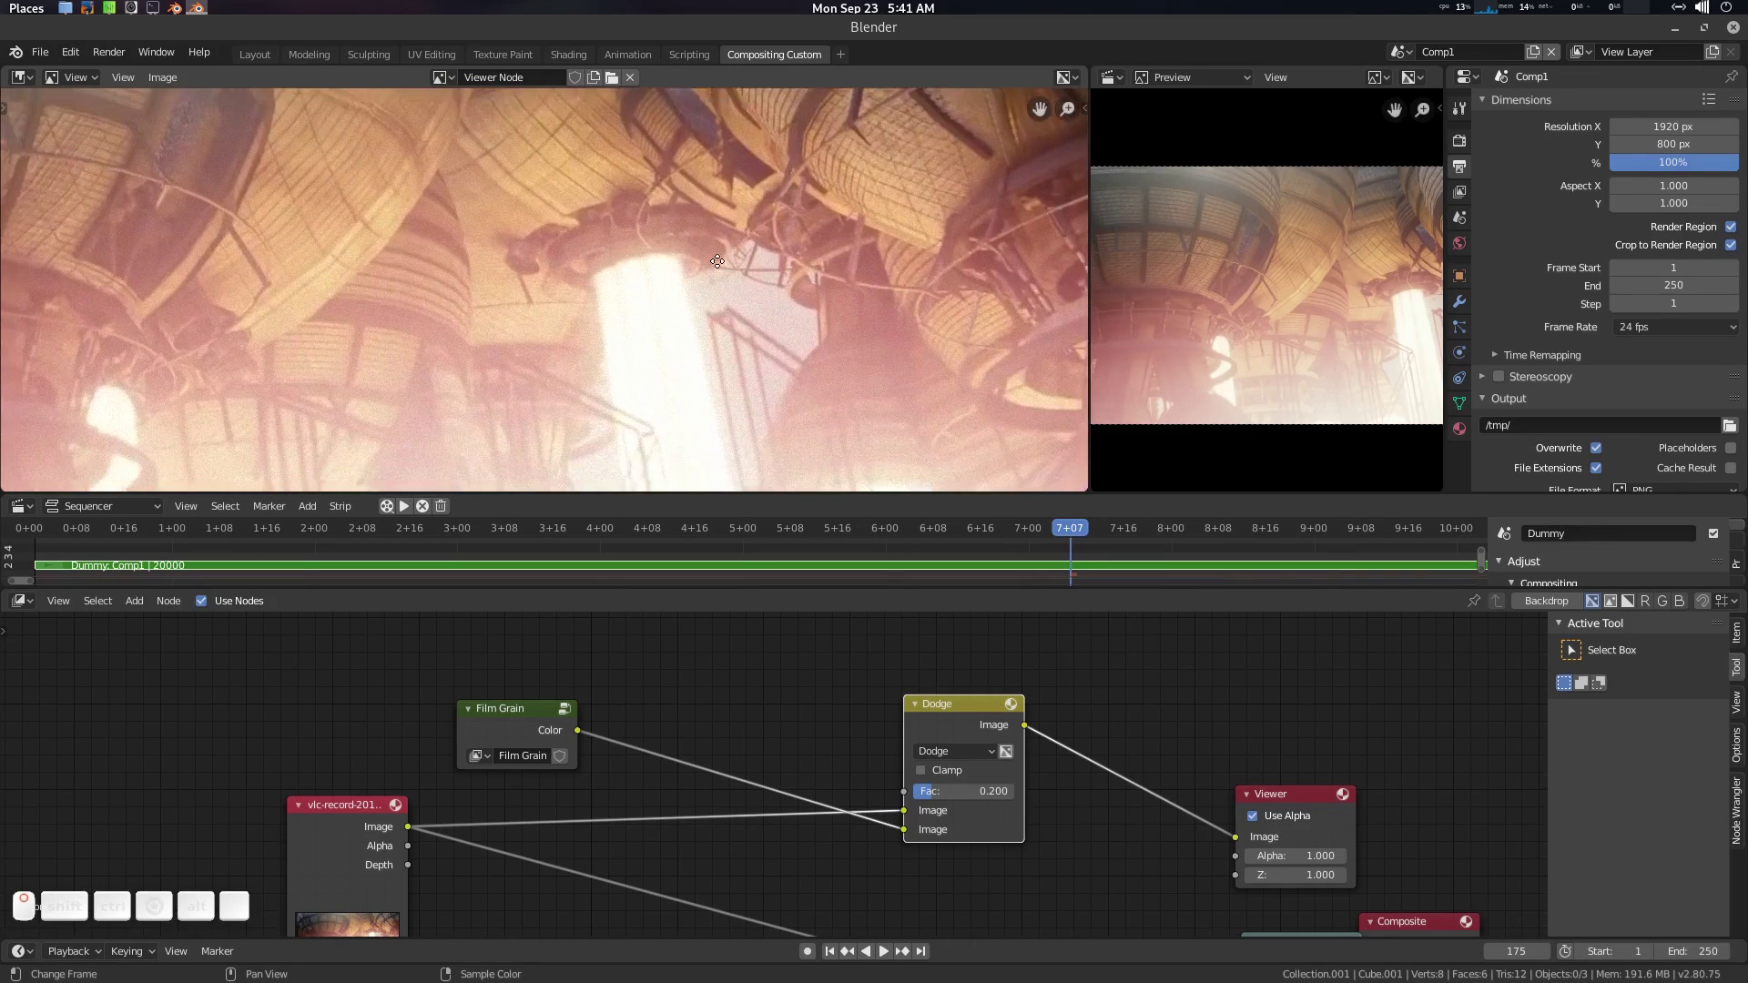
pyautogui.scroll(3)
pyautogui.click(573, 283)
pyautogui.click(981, 714)
pyautogui.press('m')
pyautogui.press('m')
pyautogui.press('m')
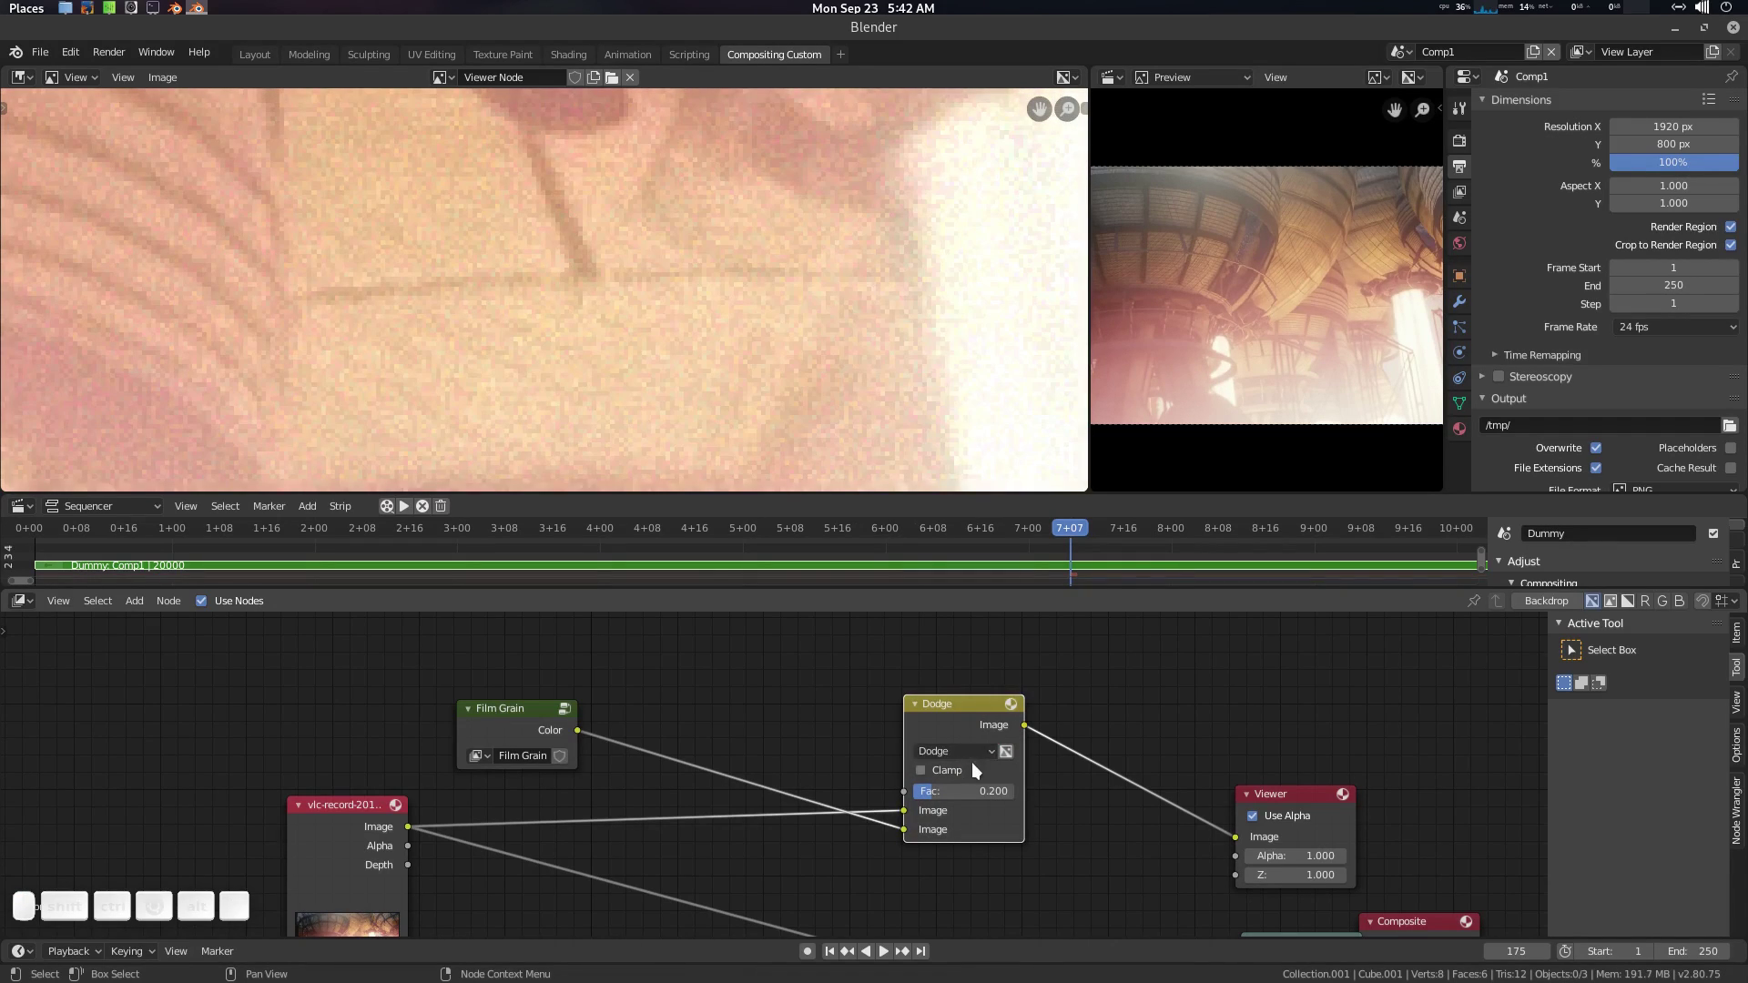
# Step: Switch the grain mix back to Overlay with a 0.5 factor
pyautogui.click(977, 760)
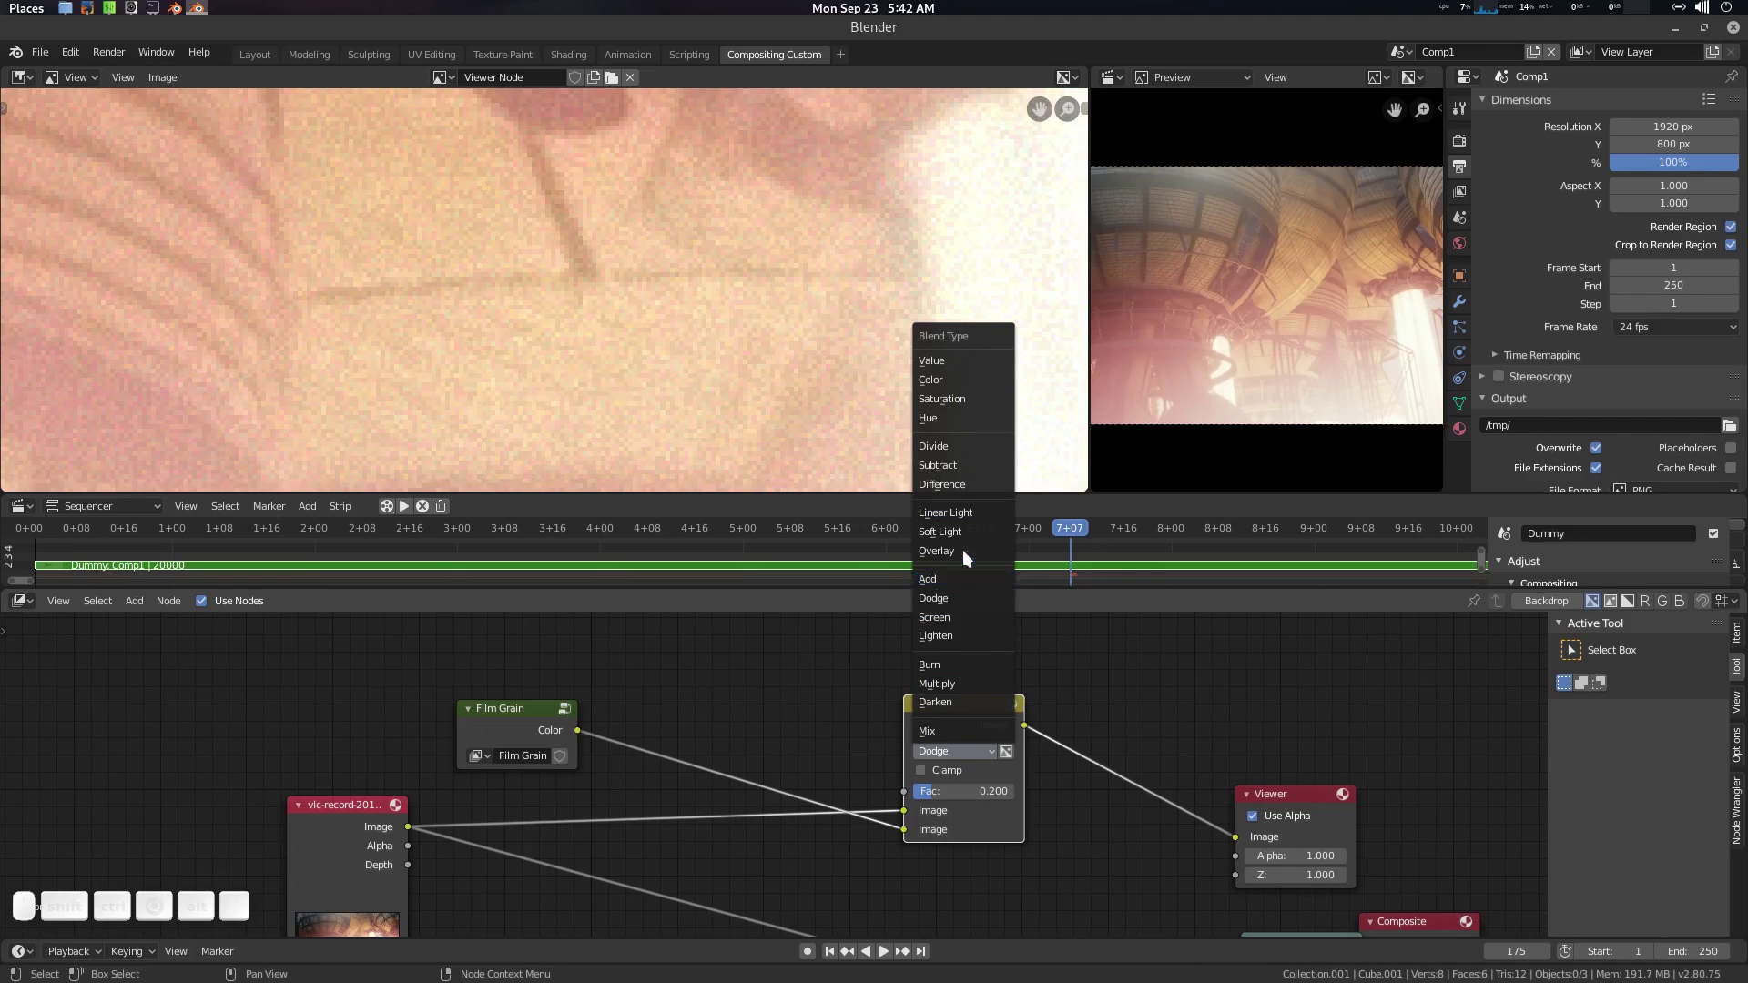
pyautogui.click(968, 554)
pyautogui.scroll(-3)
pyautogui.click(773, 301)
pyautogui.scroll(3)
pyautogui.click(717, 317)
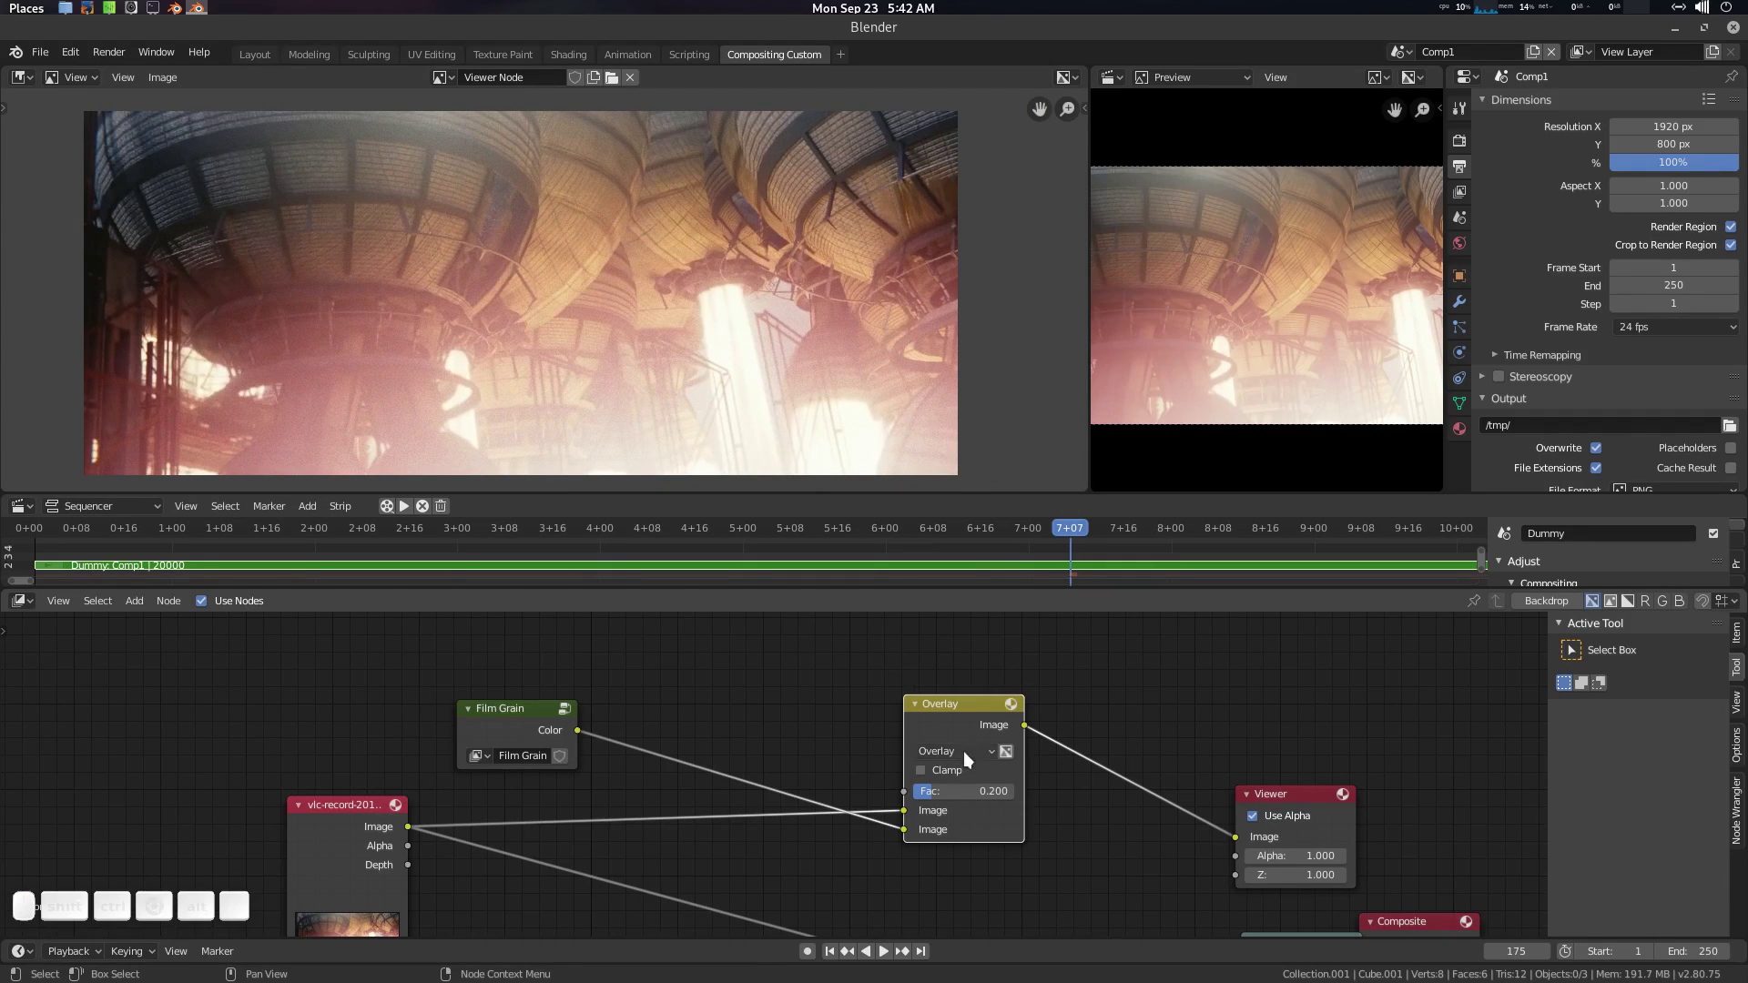
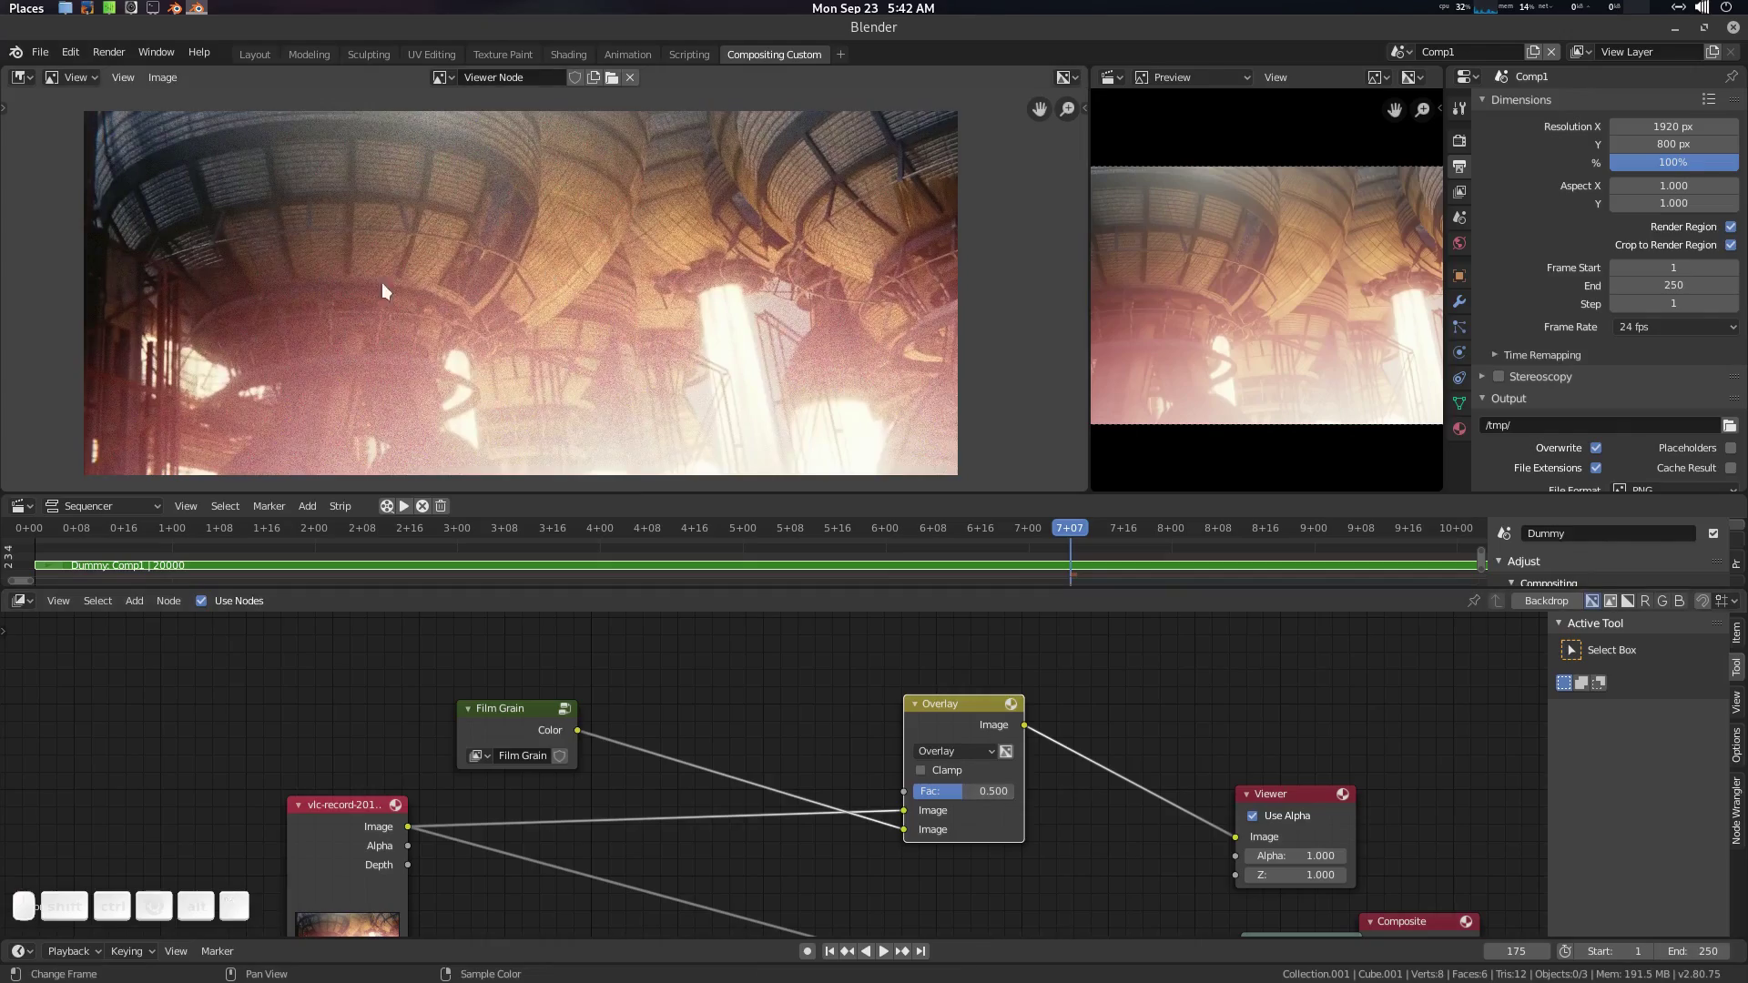
# Step: Pan and zoom the viewer image to inspect the overlaid grain
pyautogui.middleClick(518, 278)
pyautogui.scroll(3)
pyautogui.scroll(-3)
pyautogui.middleClick(688, 288)
pyautogui.scroll(-3)
pyautogui.middleClick(693, 330)
pyautogui.scroll(-3)
# Step: Save the project as untitled.blend on the Desktop and start playing frames 116–138
pyautogui.click(909, 807)
pyautogui.scroll(3)
pyautogui.scroll(-3)
pyautogui.click(967, 304)
pyautogui.press('p')
pyautogui.moveTo(726, 532); pyautogui.dragTo(781, 607)
pyautogui.middleClick(802, 687)
pyautogui.press('ctrl+shift+s')
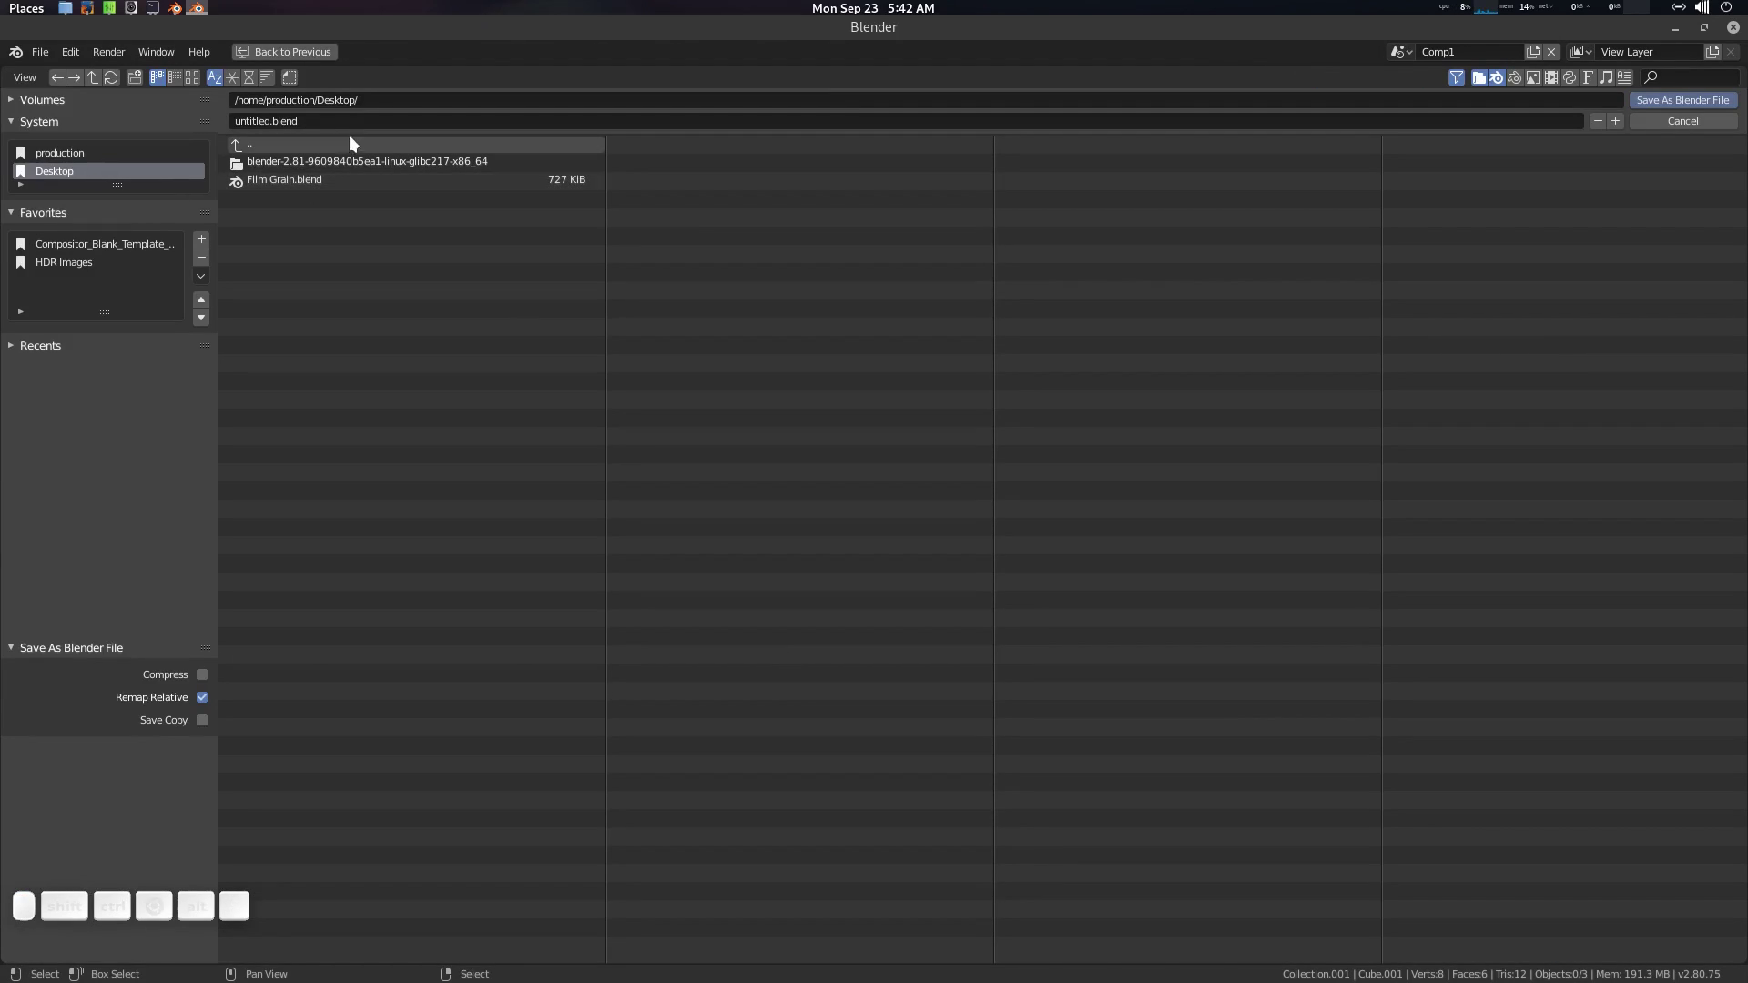
pyautogui.press('Return')
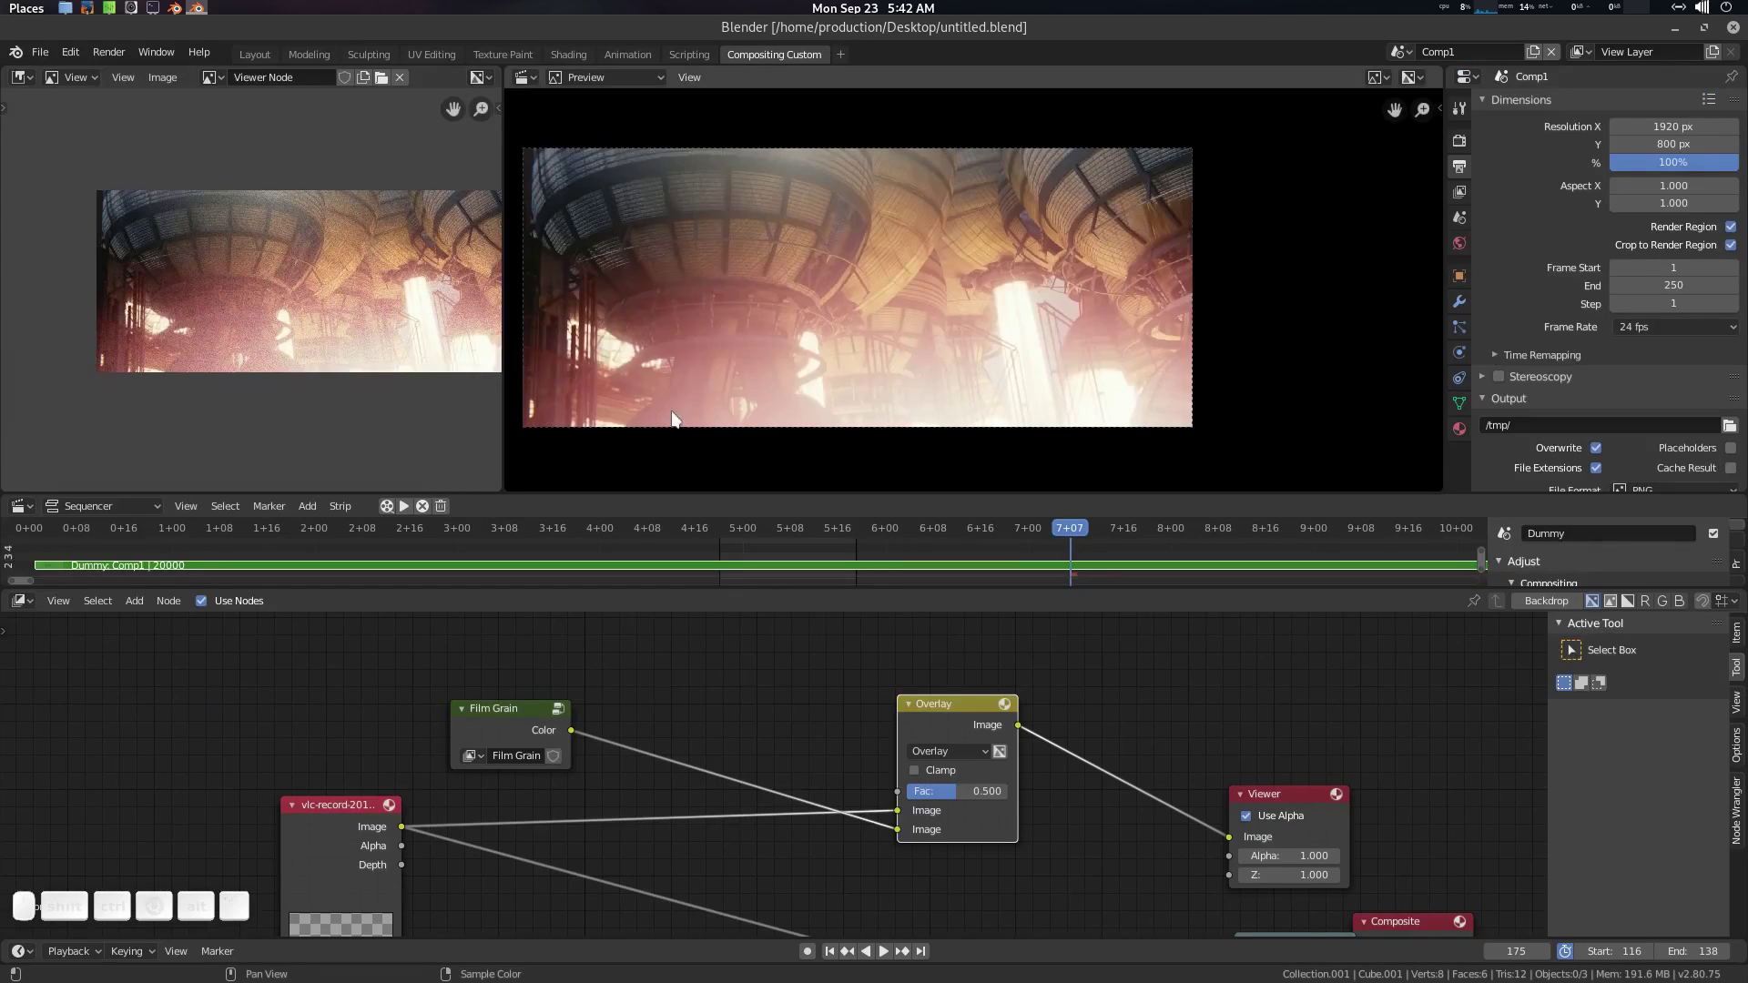
pyautogui.click(396, 515)
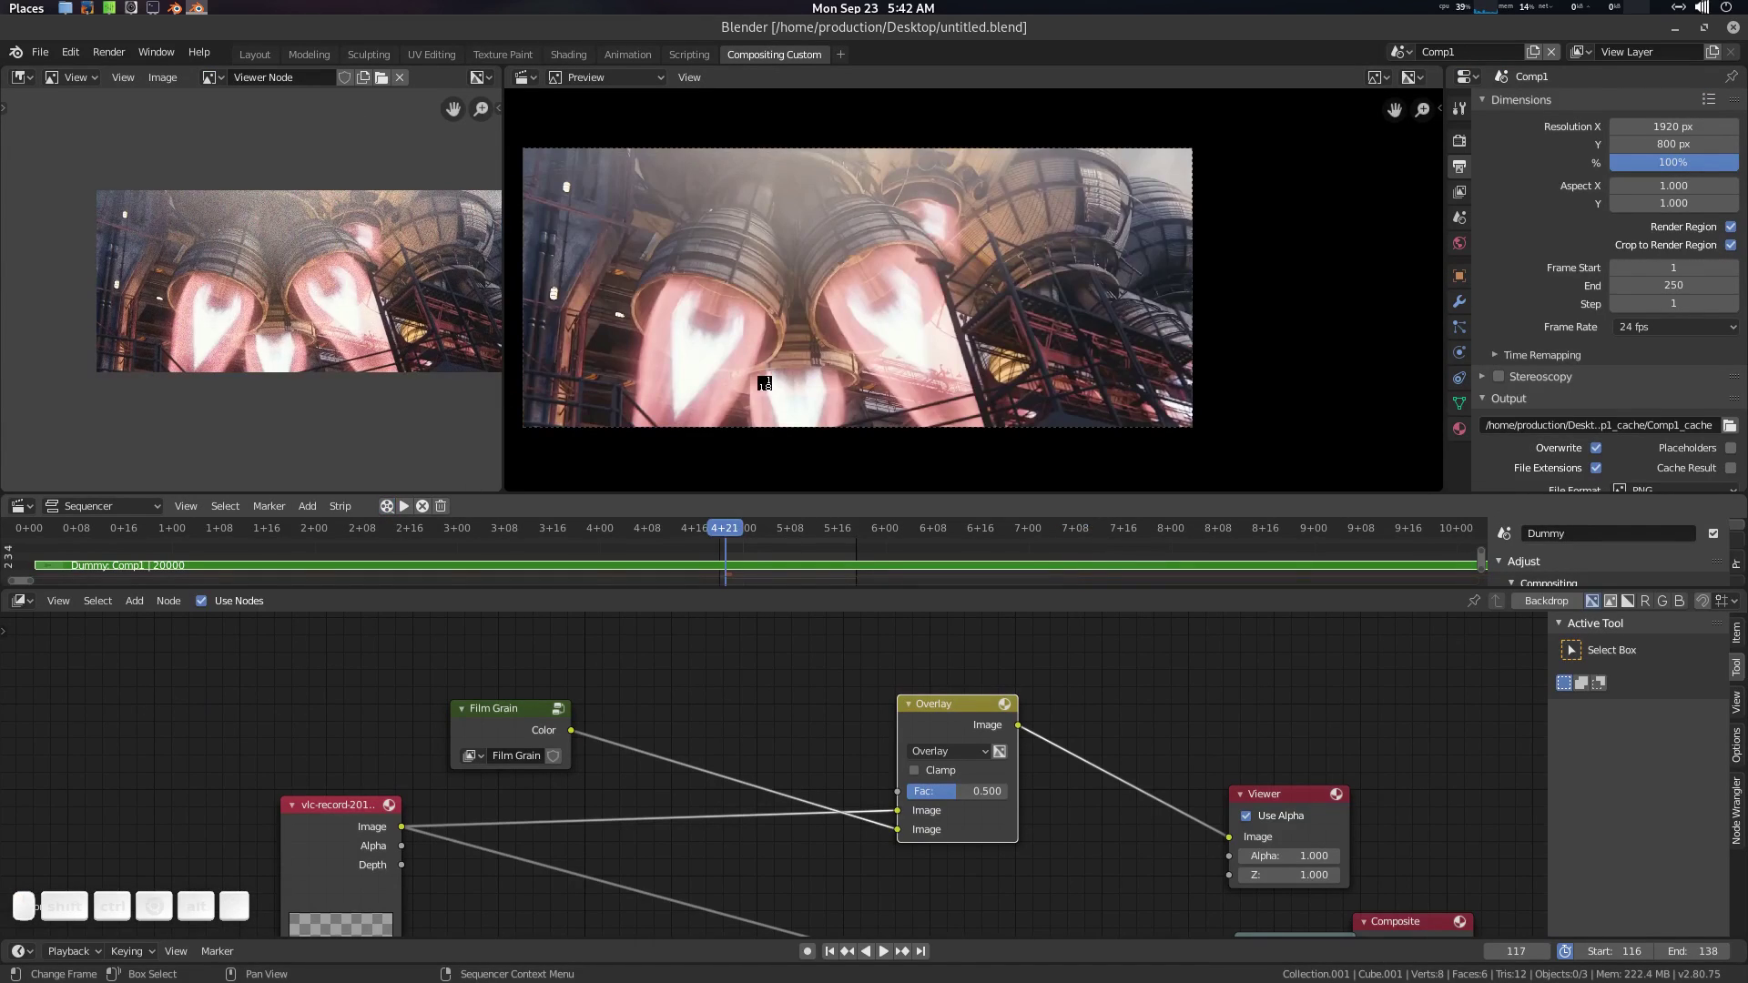
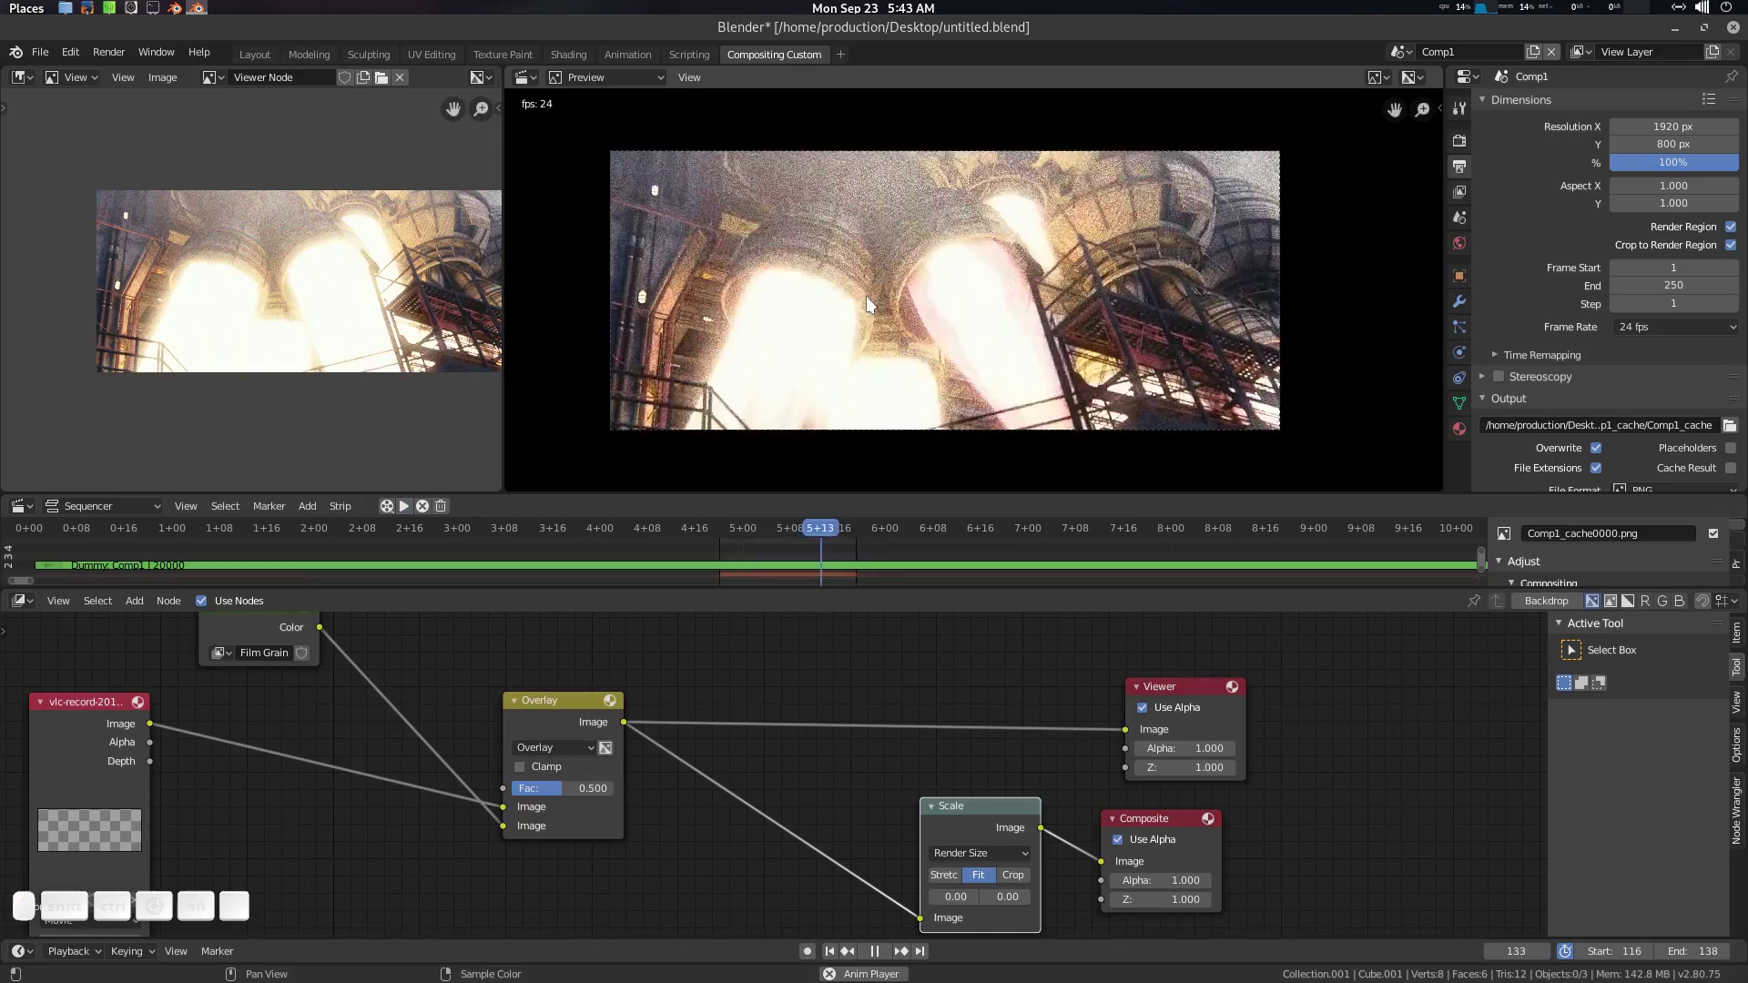
pyautogui.press('space')
pyautogui.press('shift+space')
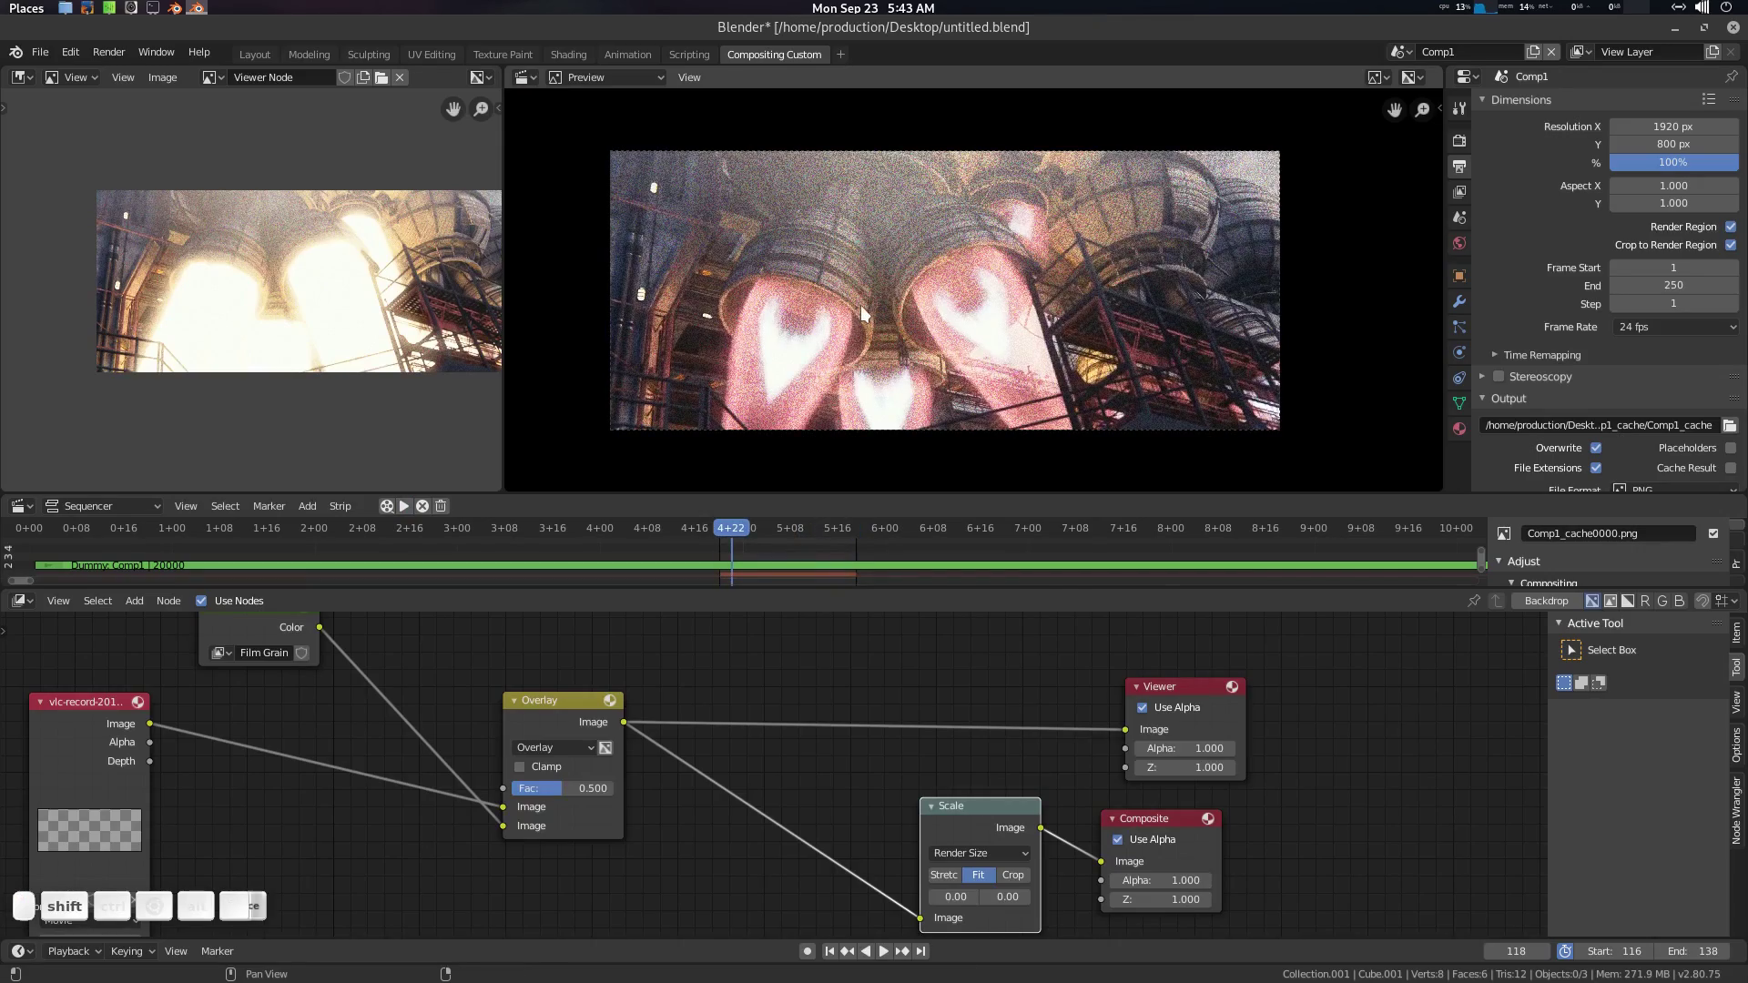
pyautogui.press('ctrl+shift+space')
pyautogui.scroll(3)
pyautogui.middleClick(795, 531)
pyautogui.scroll(-3)
pyautogui.middleClick(915, 422)
pyautogui.scroll(-3)
pyautogui.scroll(3)
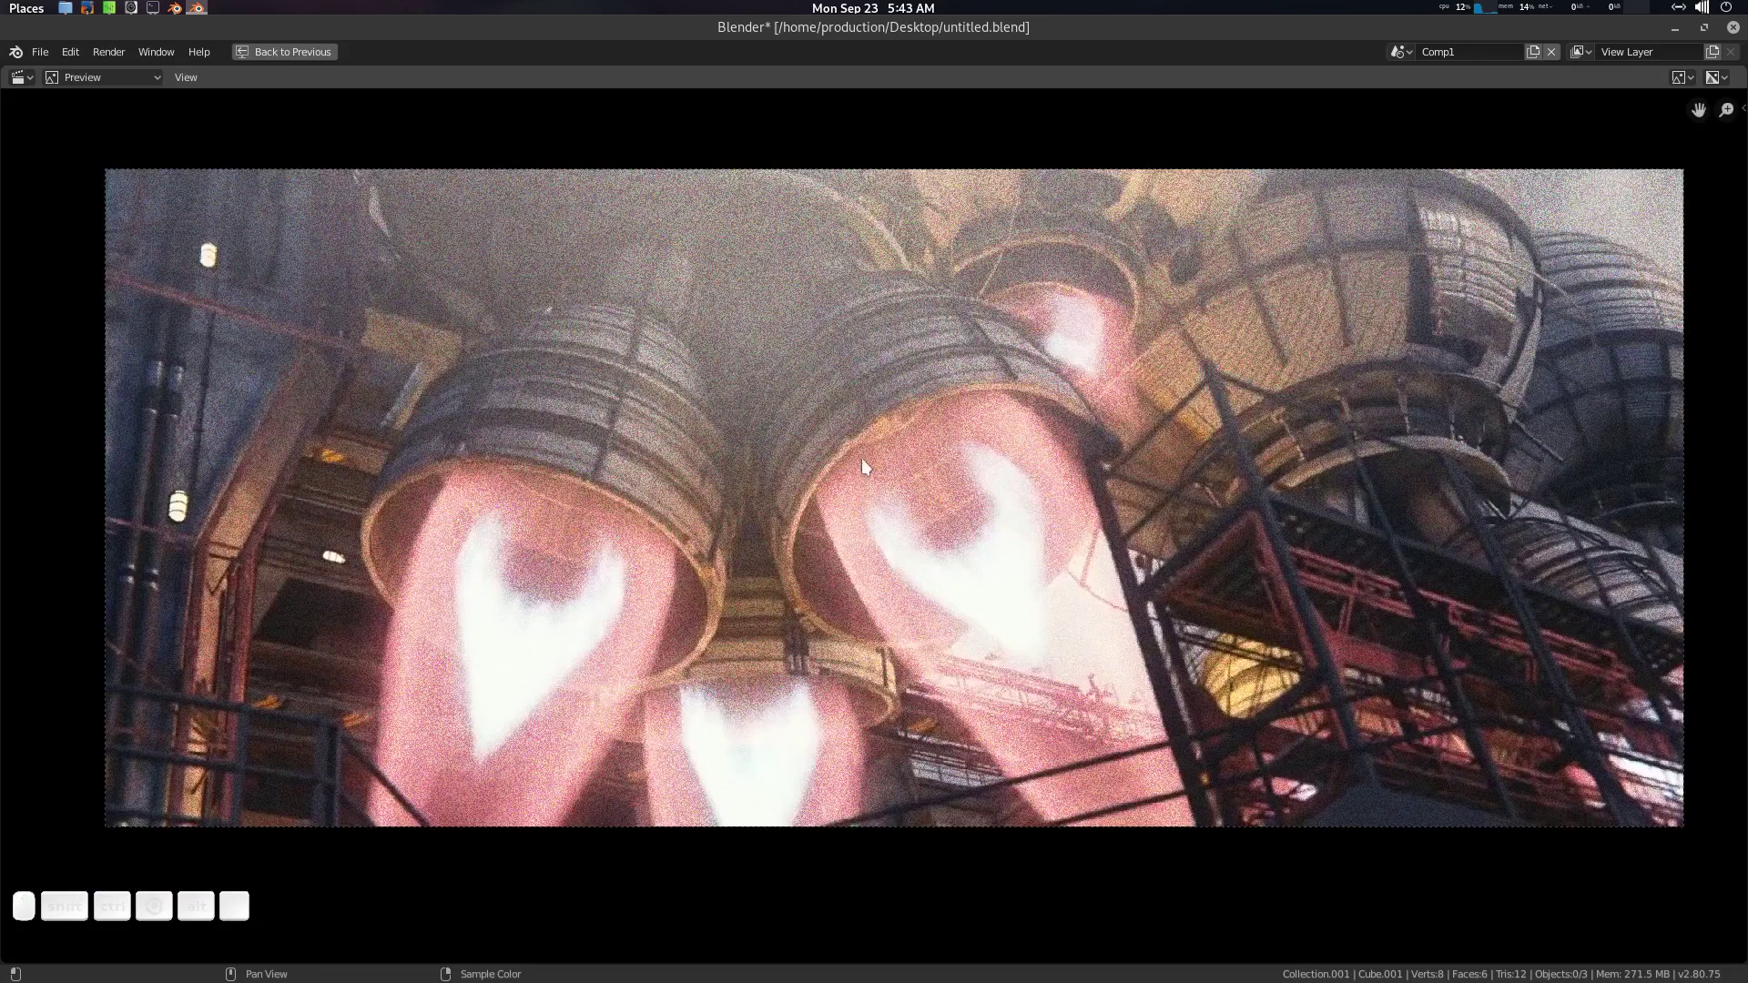
pyautogui.press('ctrl+space')
pyautogui.middleClick(909, 796)
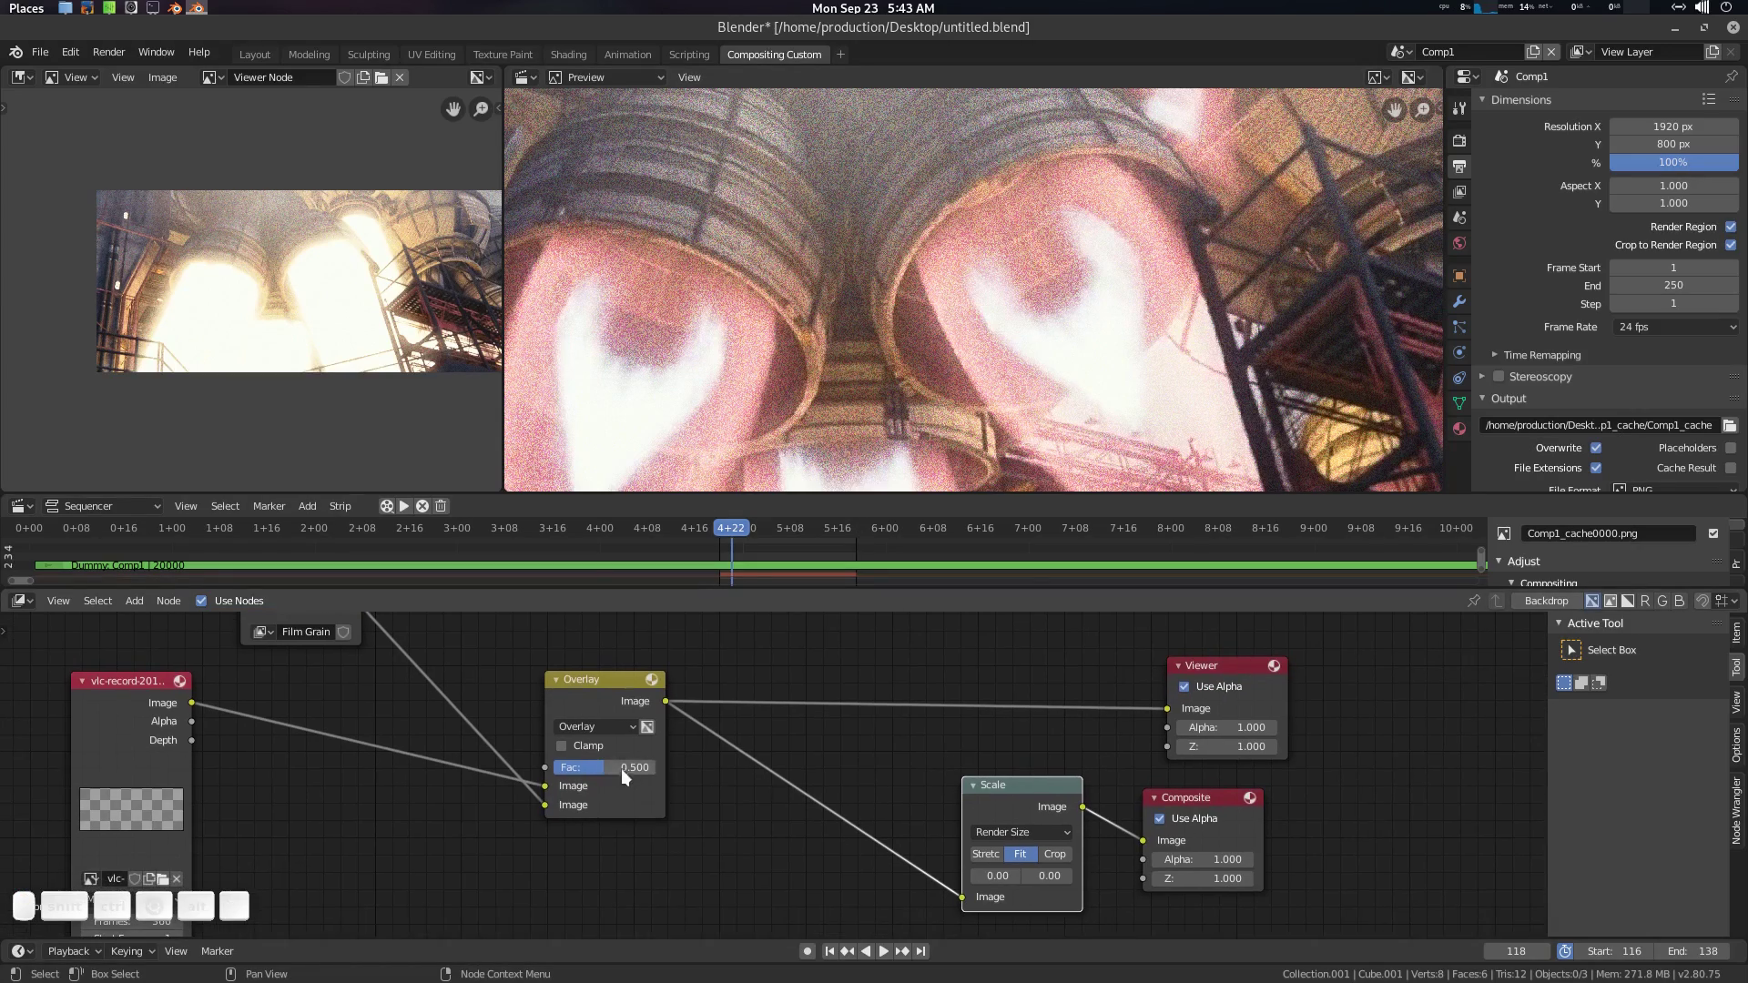
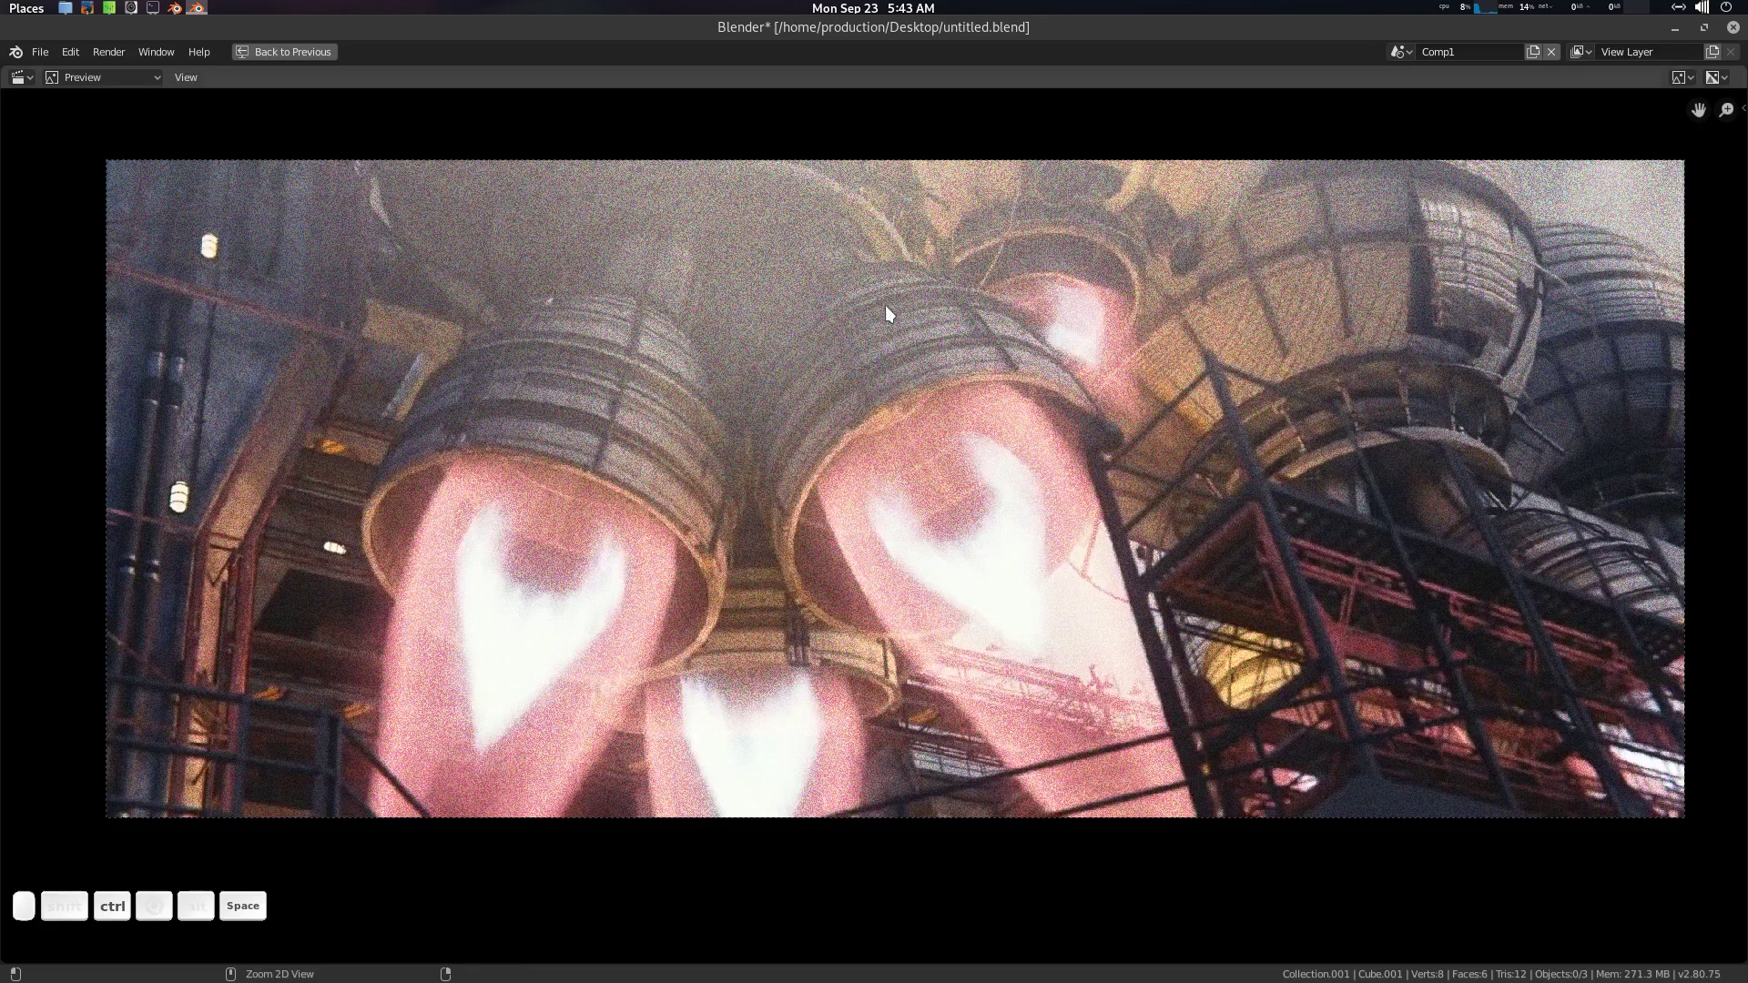
pyautogui.middleClick(840, 449)
pyautogui.scroll(3)
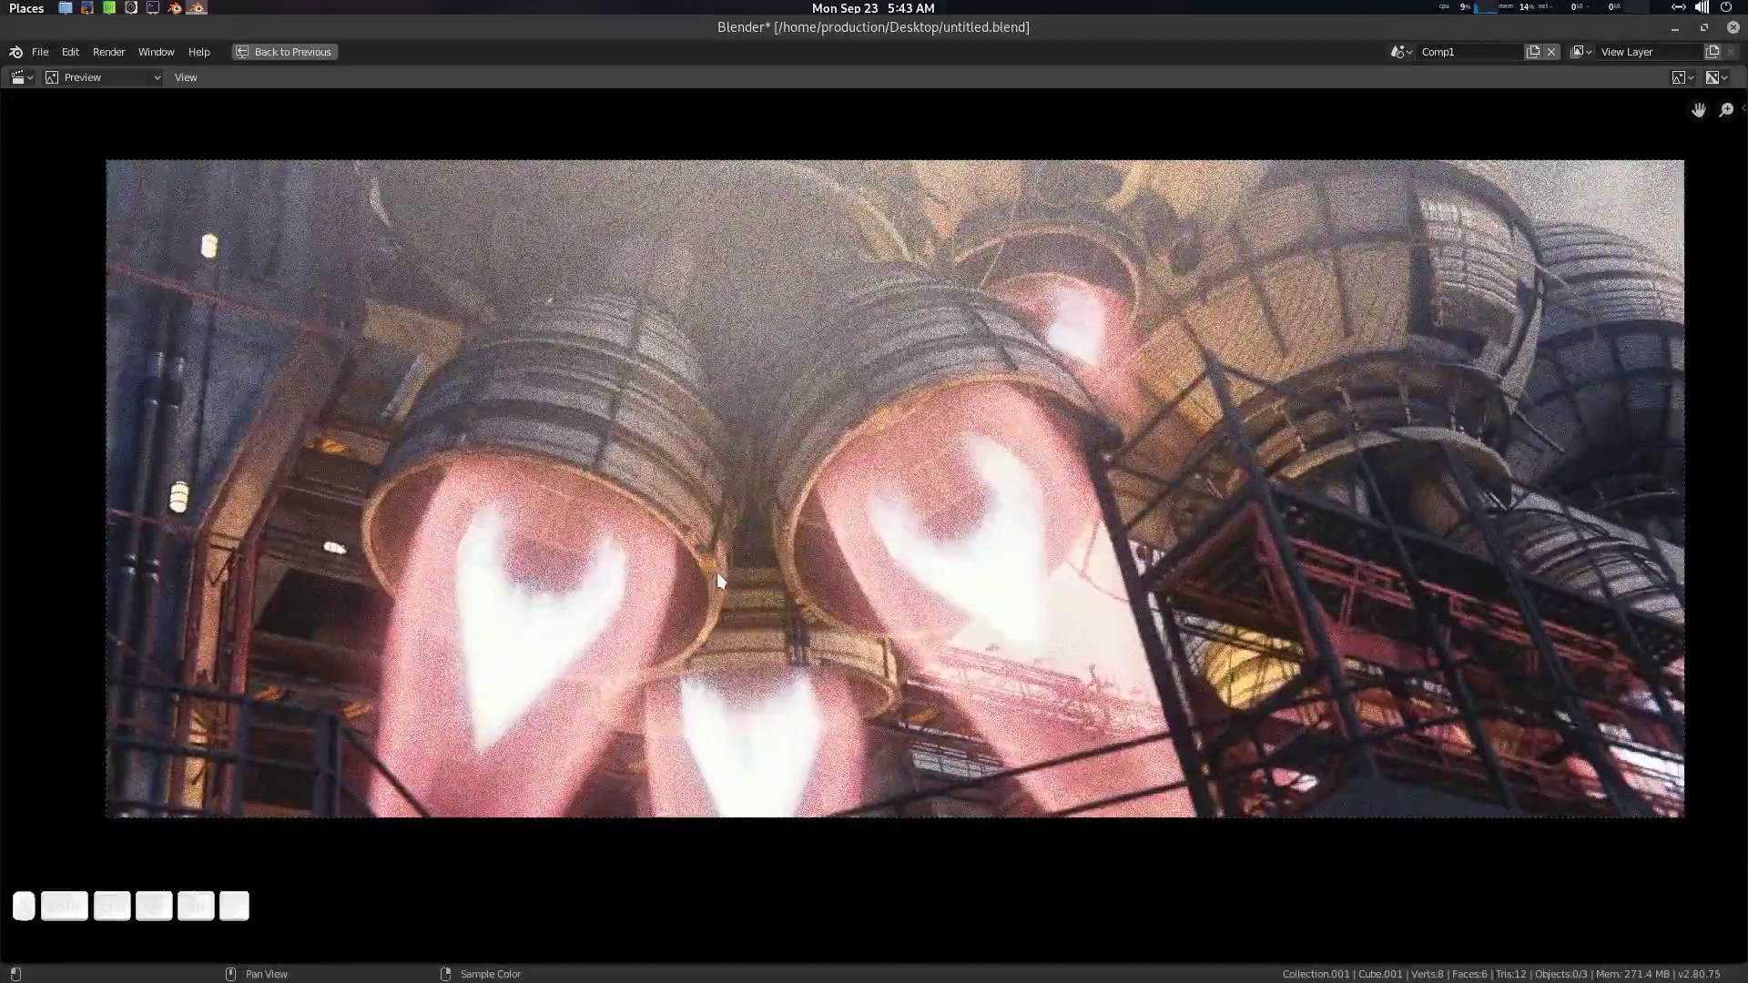
pyautogui.press('space')
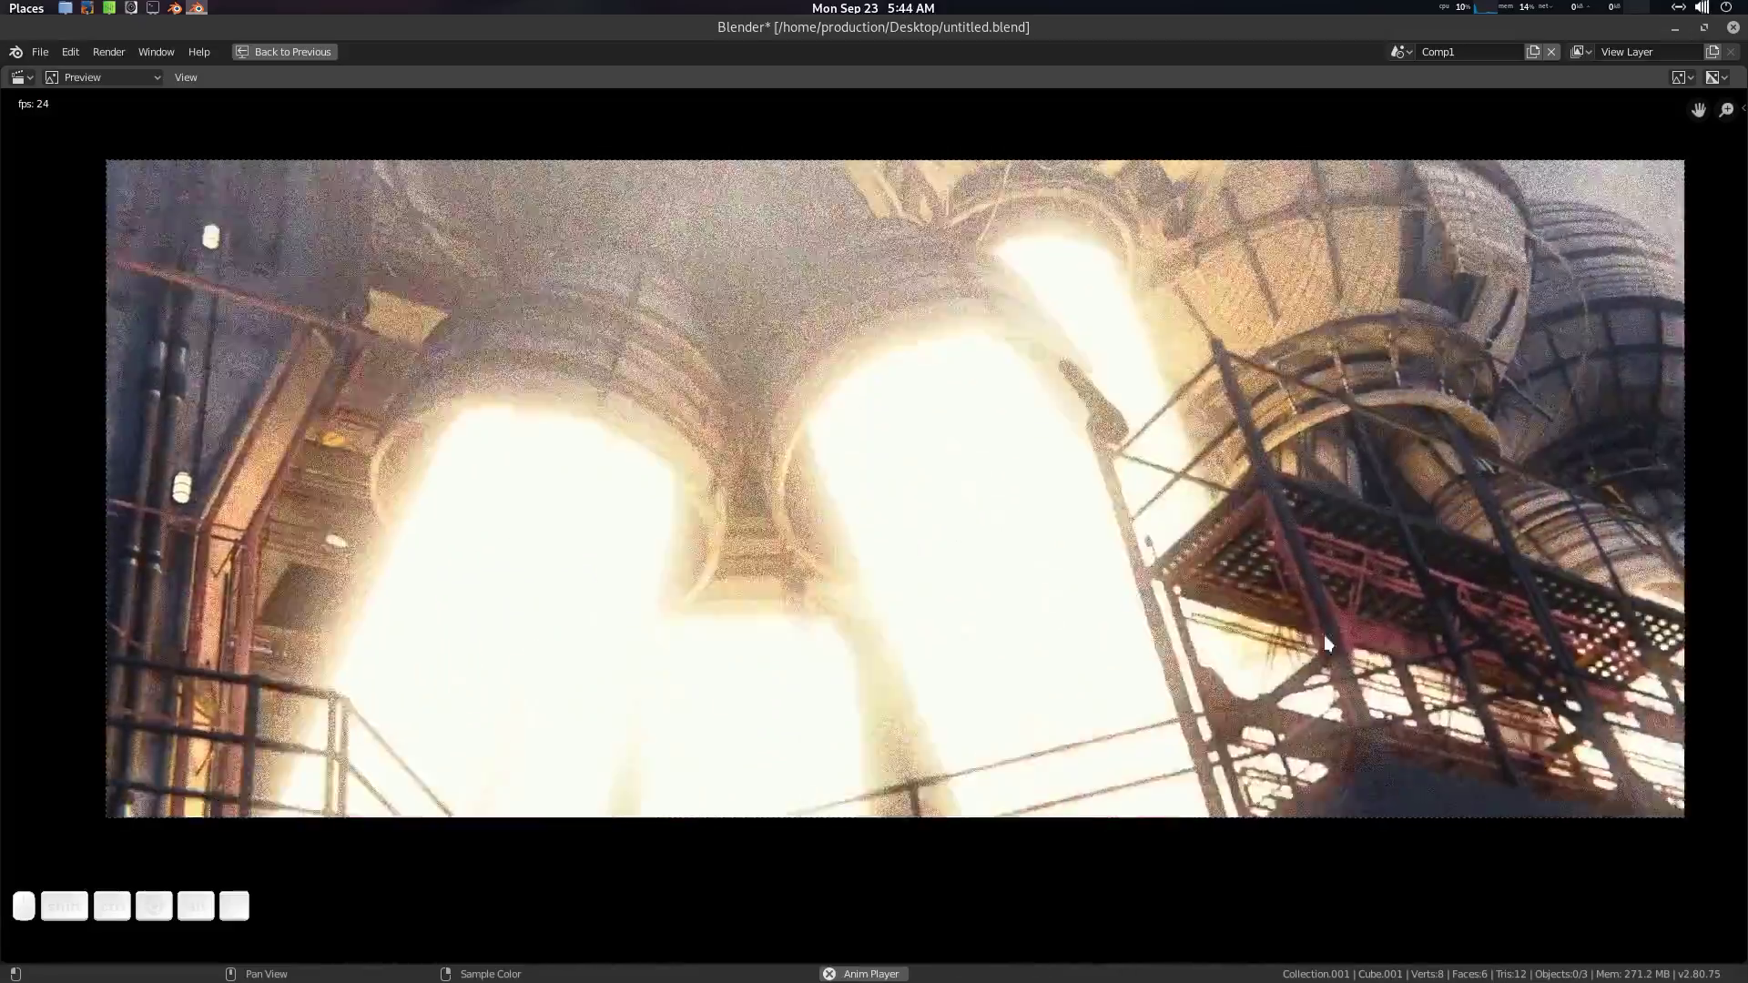
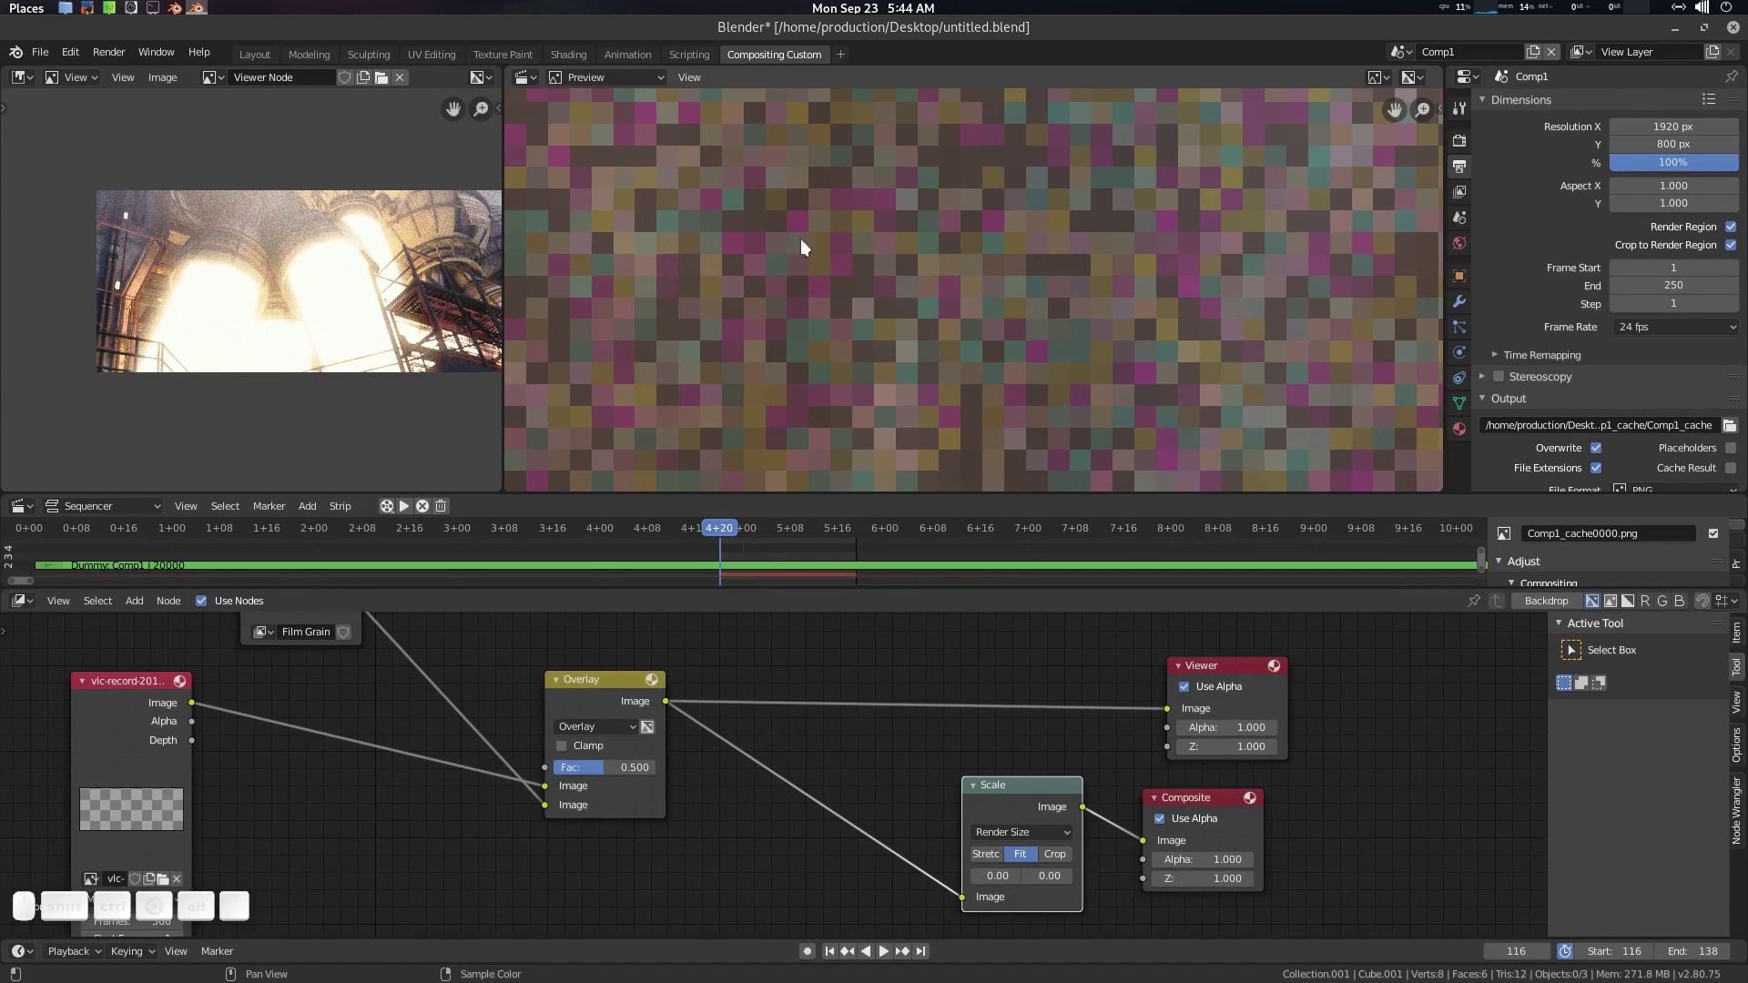
# Step: Rearrange the nodes around the Overlay mix to make room on its output link
pyautogui.click(881, 756)
pyautogui.click(1046, 763)
pyautogui.click(937, 756)
pyautogui.click(667, 670)
pyautogui.rightClick(982, 662)
pyautogui.click(919, 748)
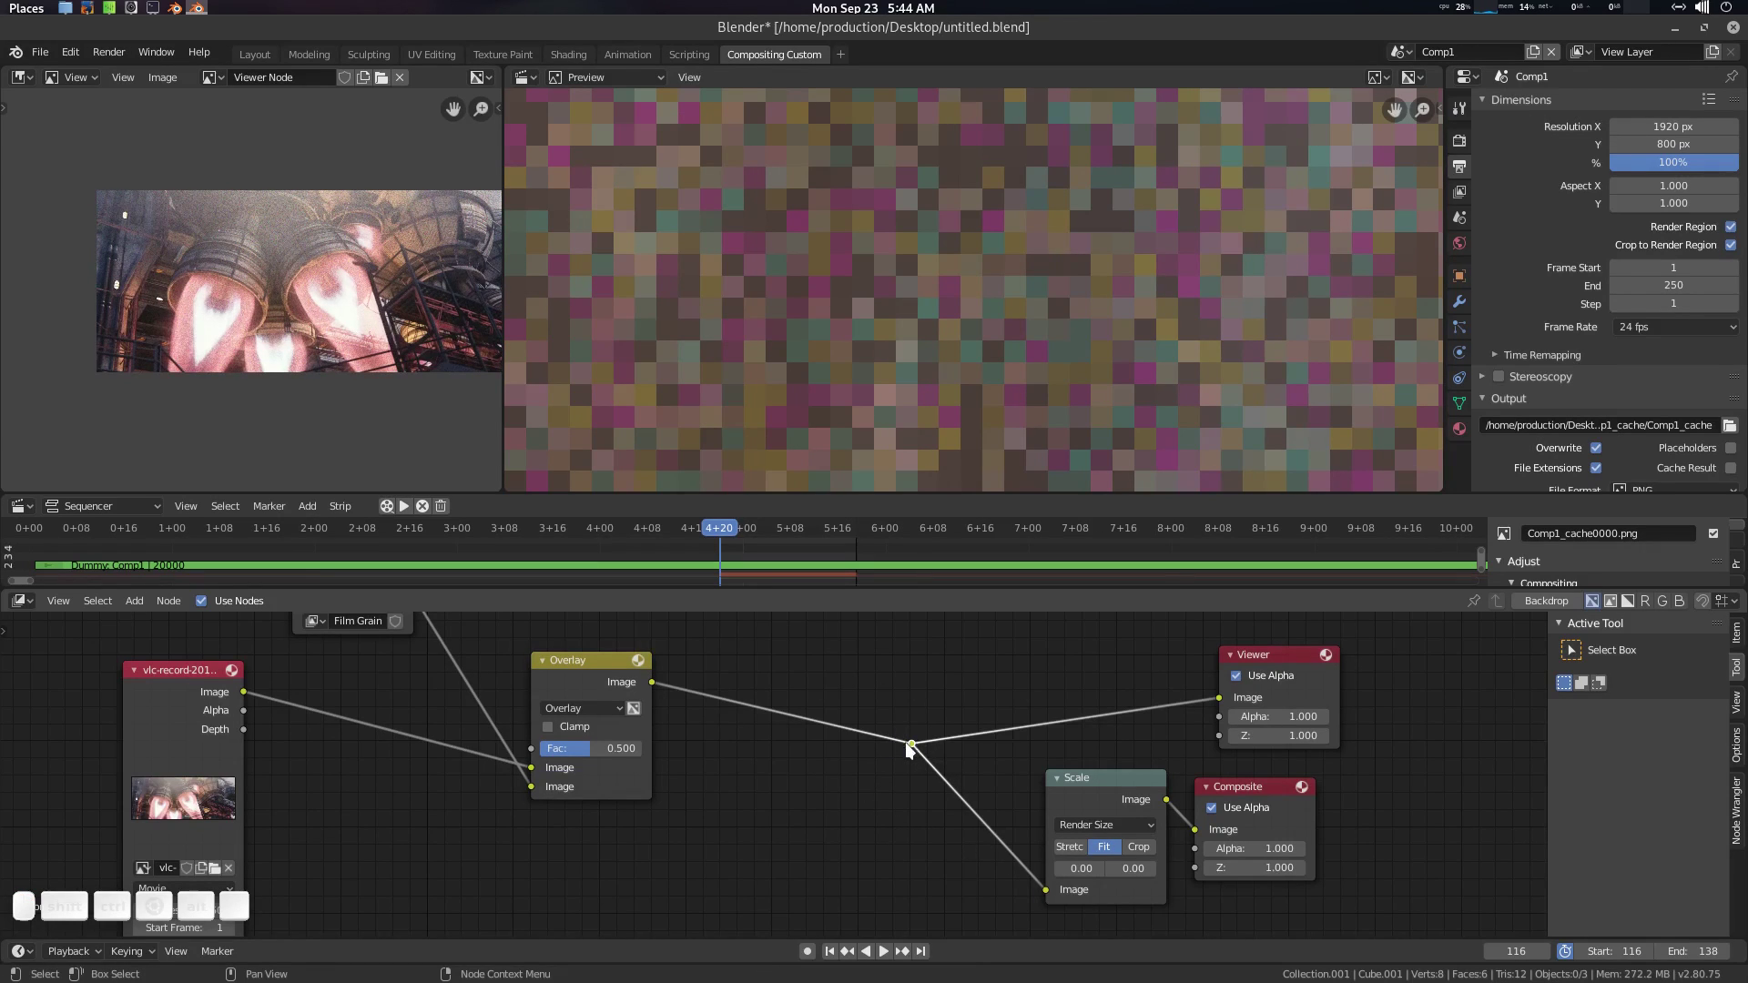
pyautogui.press('g')
pyautogui.click(955, 757)
# Step: Add a Converter RGB to BW node and drop it on the link after the Overlay output
pyautogui.press('shift+a')
pyautogui.click(844, 670)
pyautogui.press('b')
pyautogui.press('w')
pyautogui.press('Return')
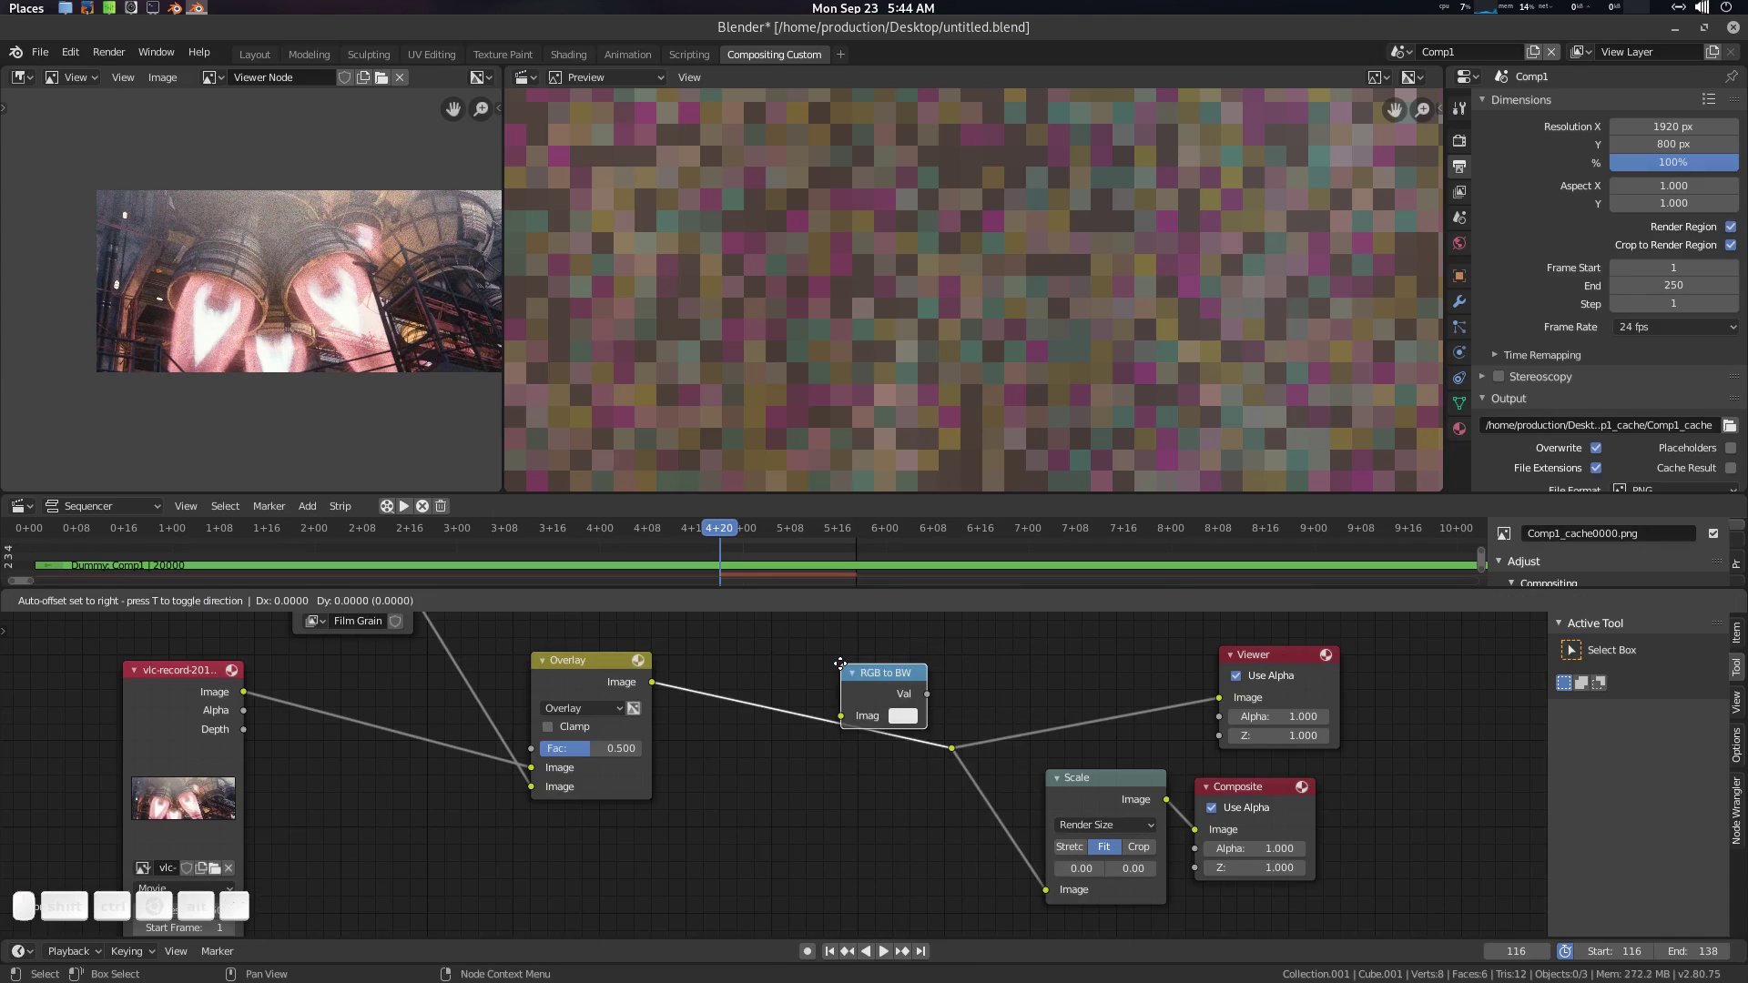
pyautogui.click(818, 672)
# Step: Select the RGB to BW node and check the greyscale footage in the viewer
pyautogui.scroll(-3)
pyautogui.scroll(-3)
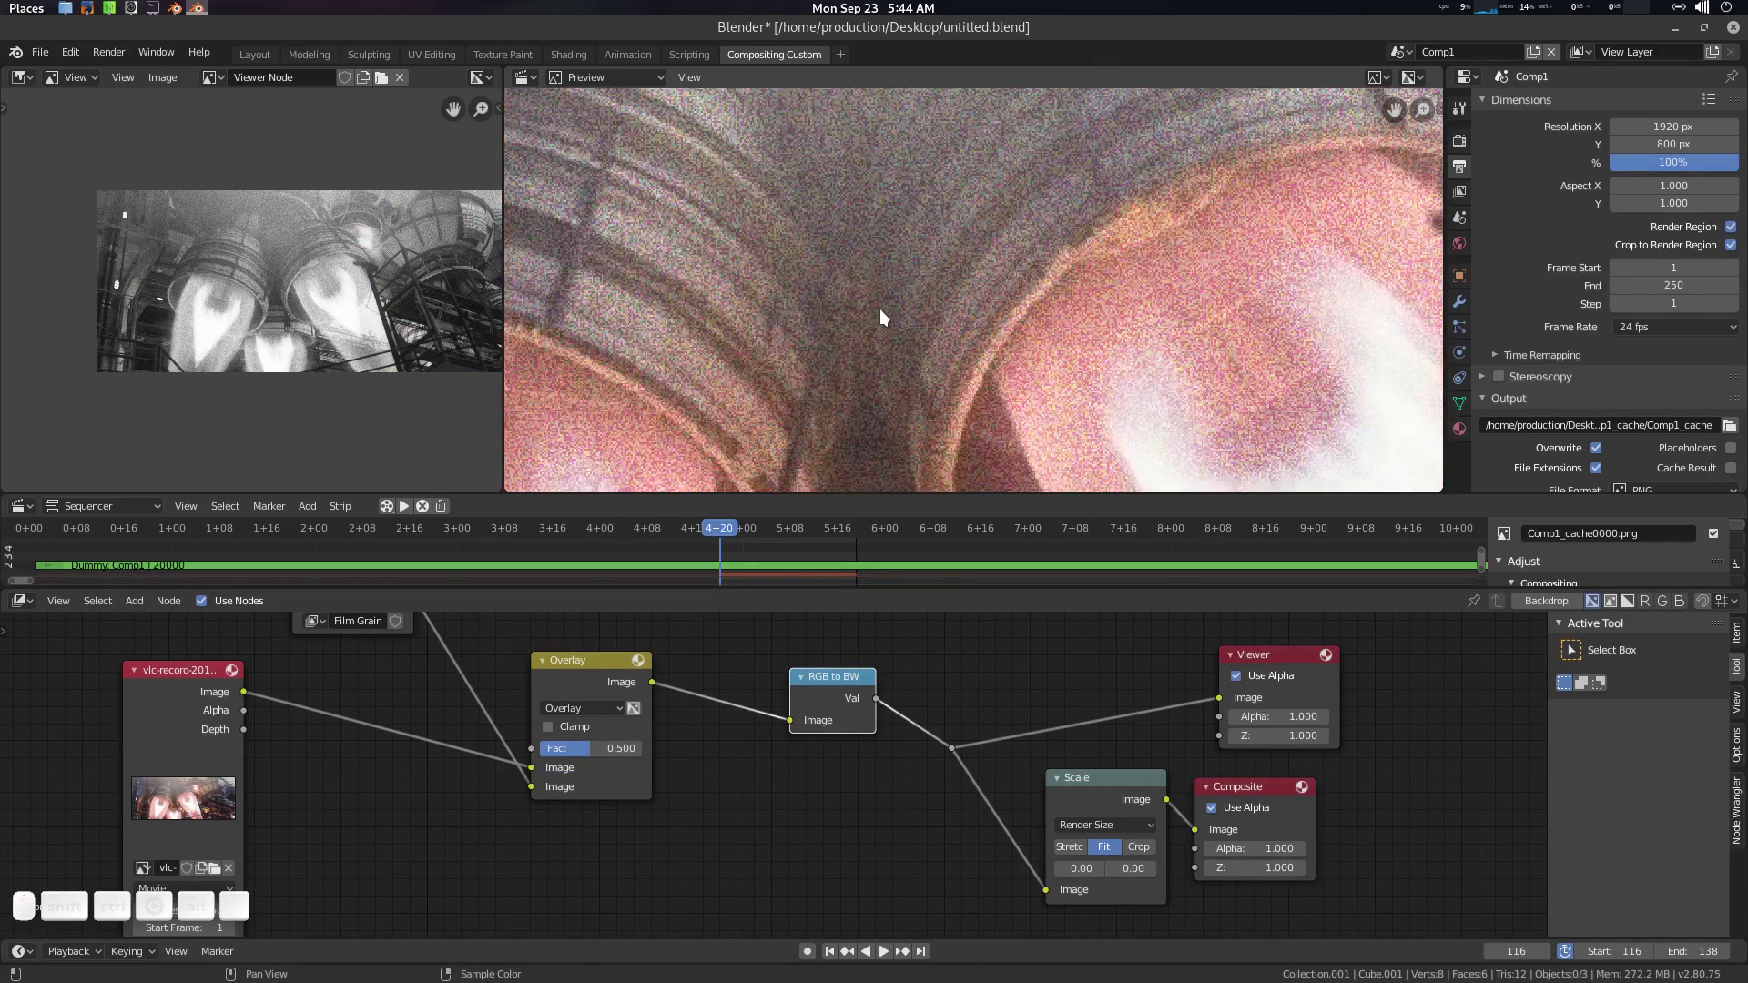
pyautogui.scroll(3)
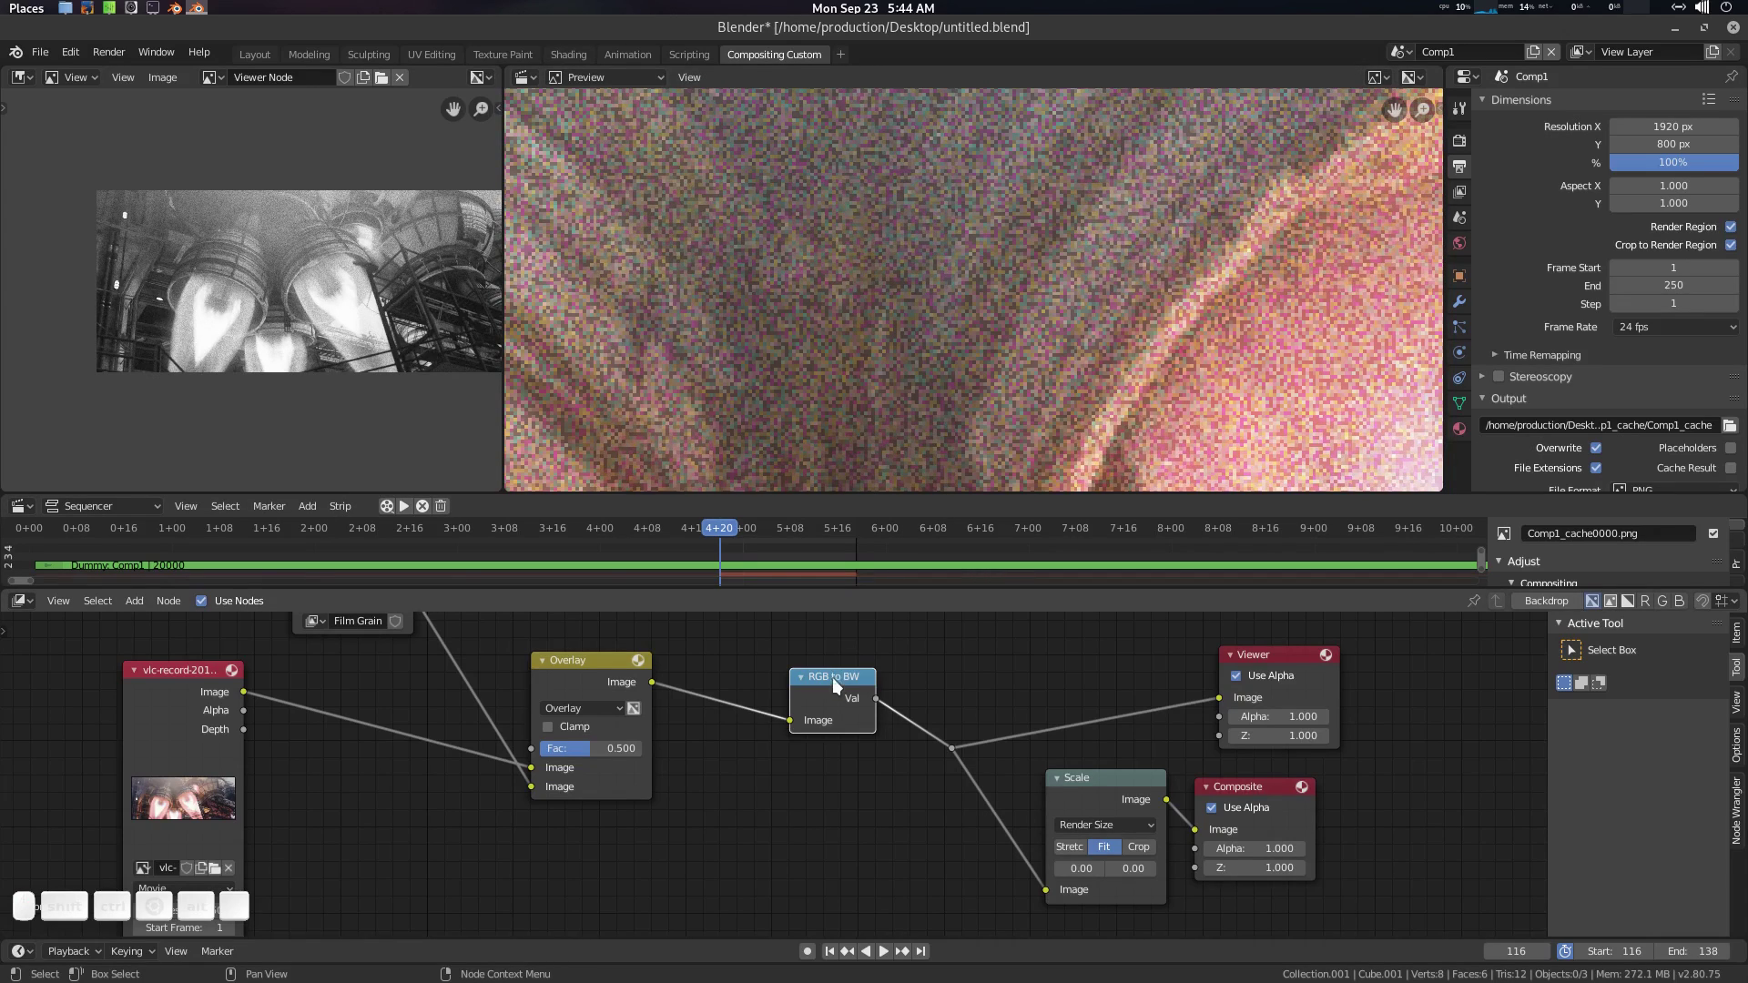
pyautogui.click(843, 691)
pyautogui.scroll(-3)
pyautogui.click(362, 336)
pyautogui.click(843, 693)
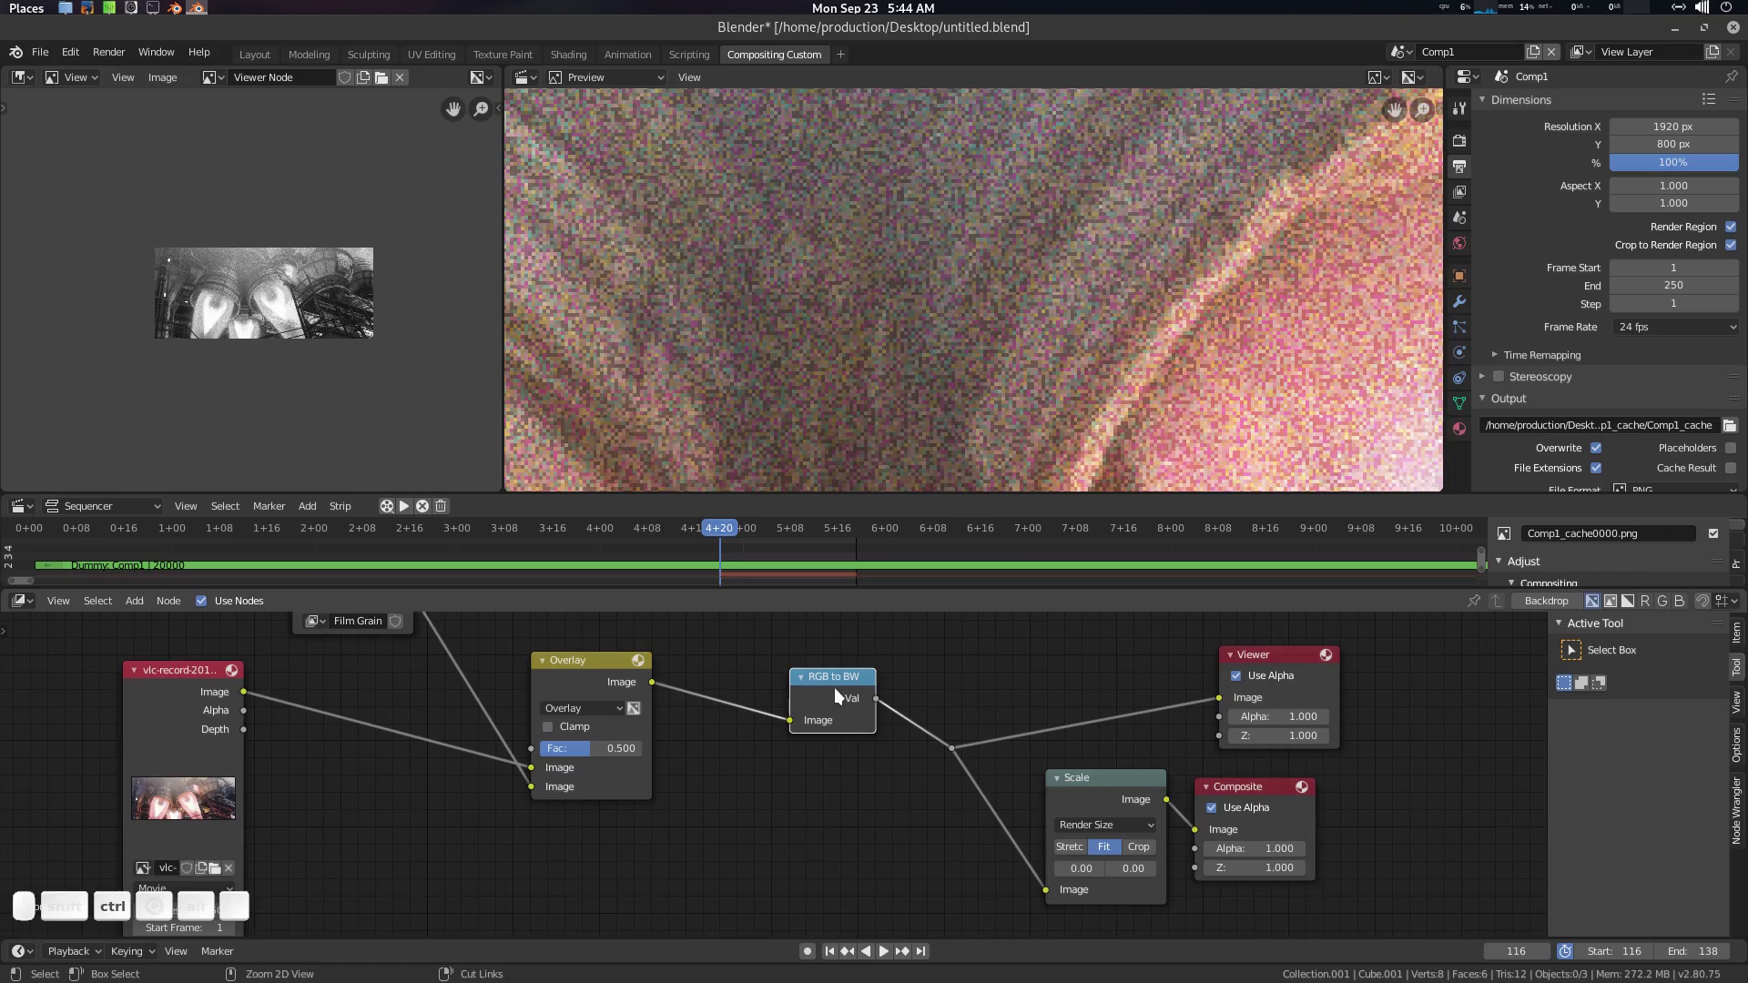
# Step: Remove the RGB to BW node and move the Film Grain node below the image
pyautogui.press('ctrl+x')
pyautogui.click(767, 692)
pyautogui.moveTo(771, 739); pyautogui.dragTo(740, 814)
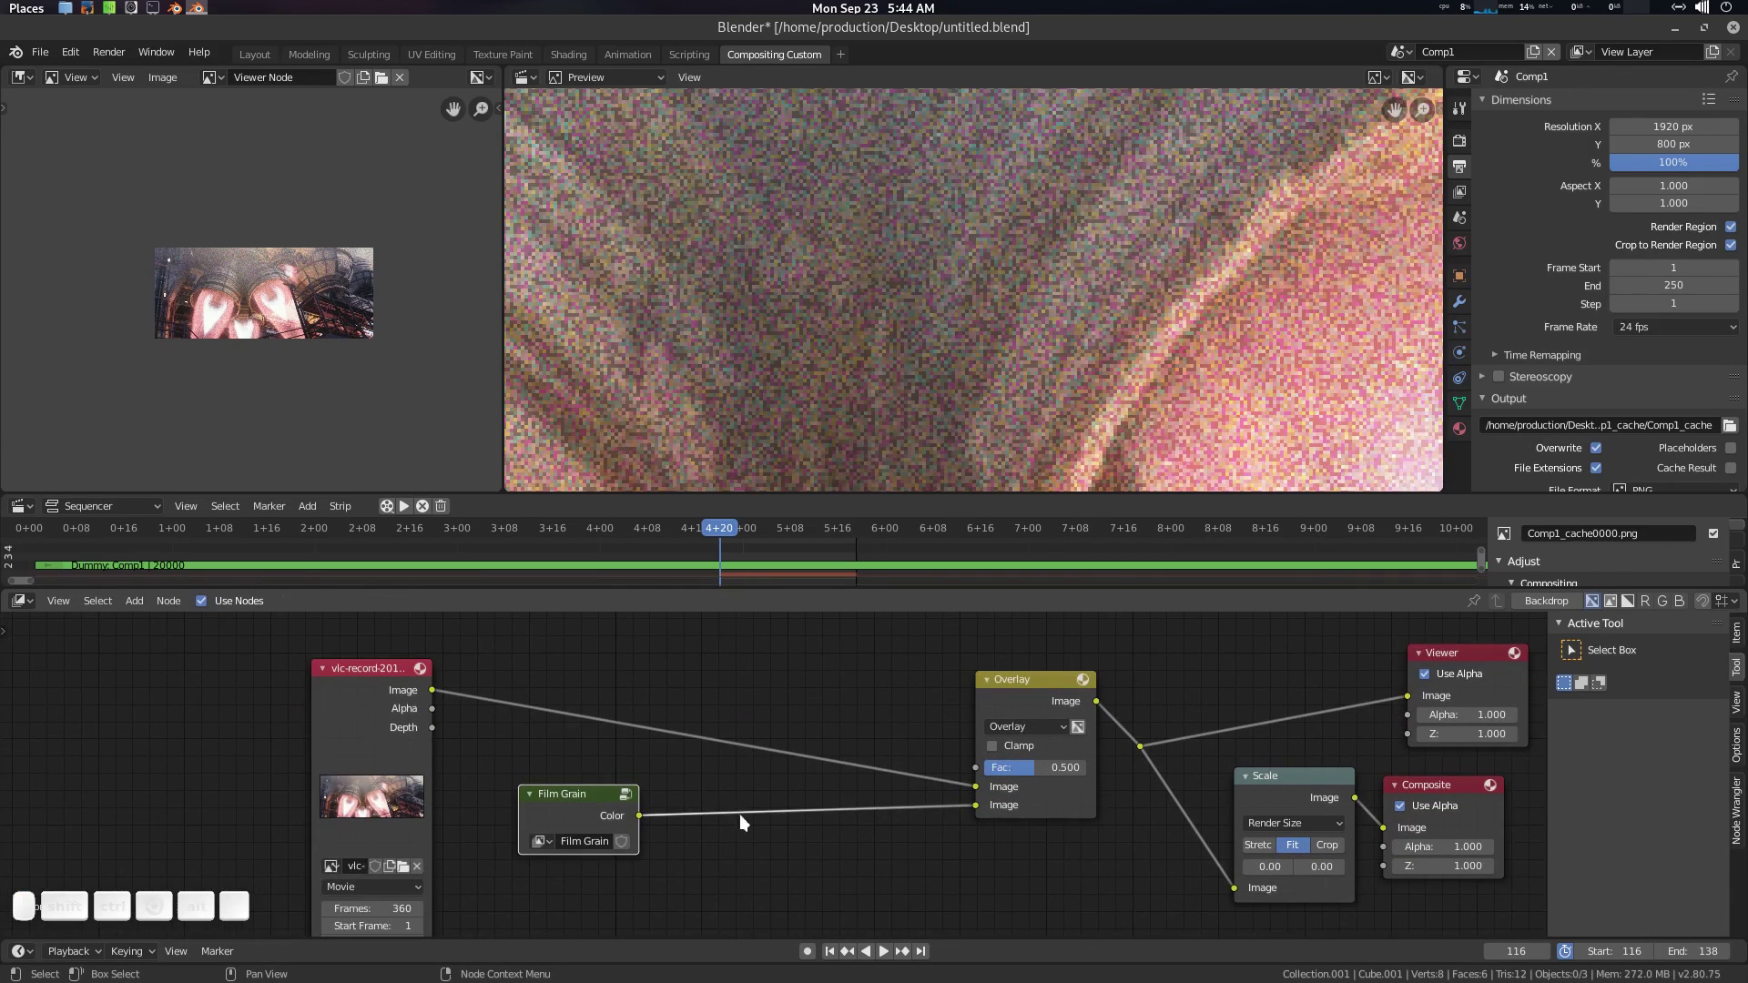
pyautogui.click(725, 804)
# Step: Add a new RGB to BW node and view the composite full screen
pyautogui.press('shift+a')
pyautogui.click(718, 753)
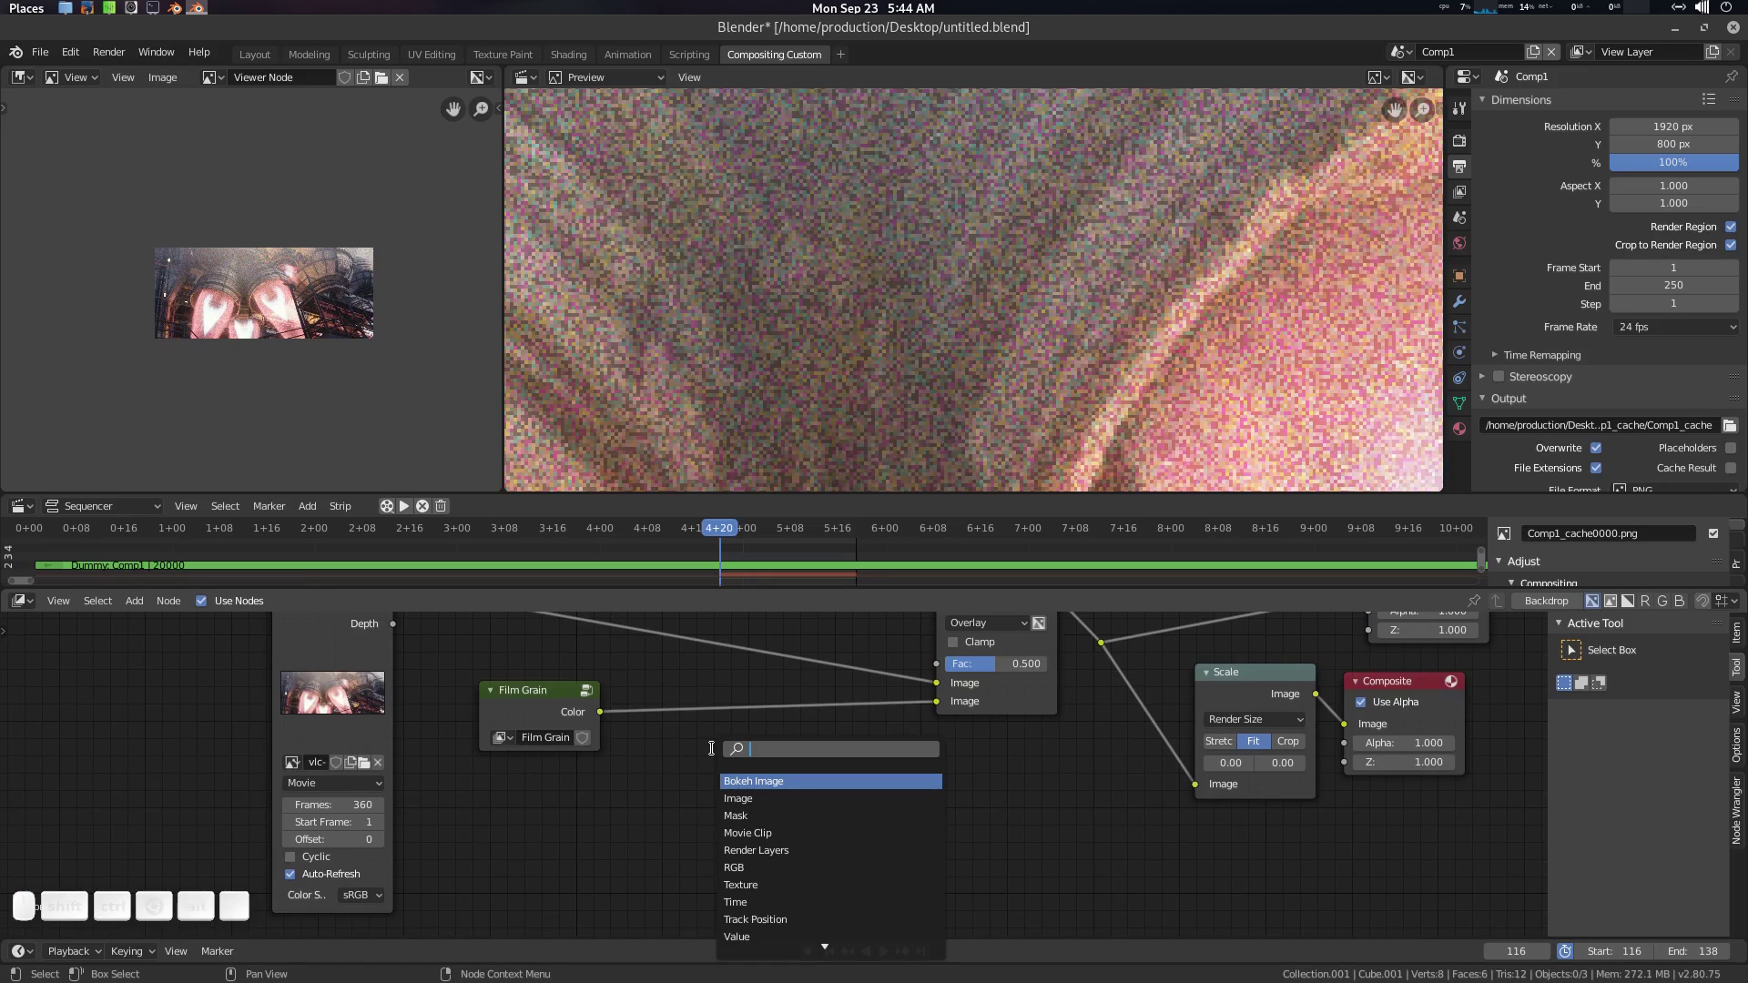
pyautogui.press('b')
pyautogui.press('w')
pyautogui.press('Return')
pyautogui.click(713, 692)
pyautogui.scroll(3)
pyautogui.click(312, 301)
pyautogui.press('ctrl+space')
pyautogui.scroll(3)
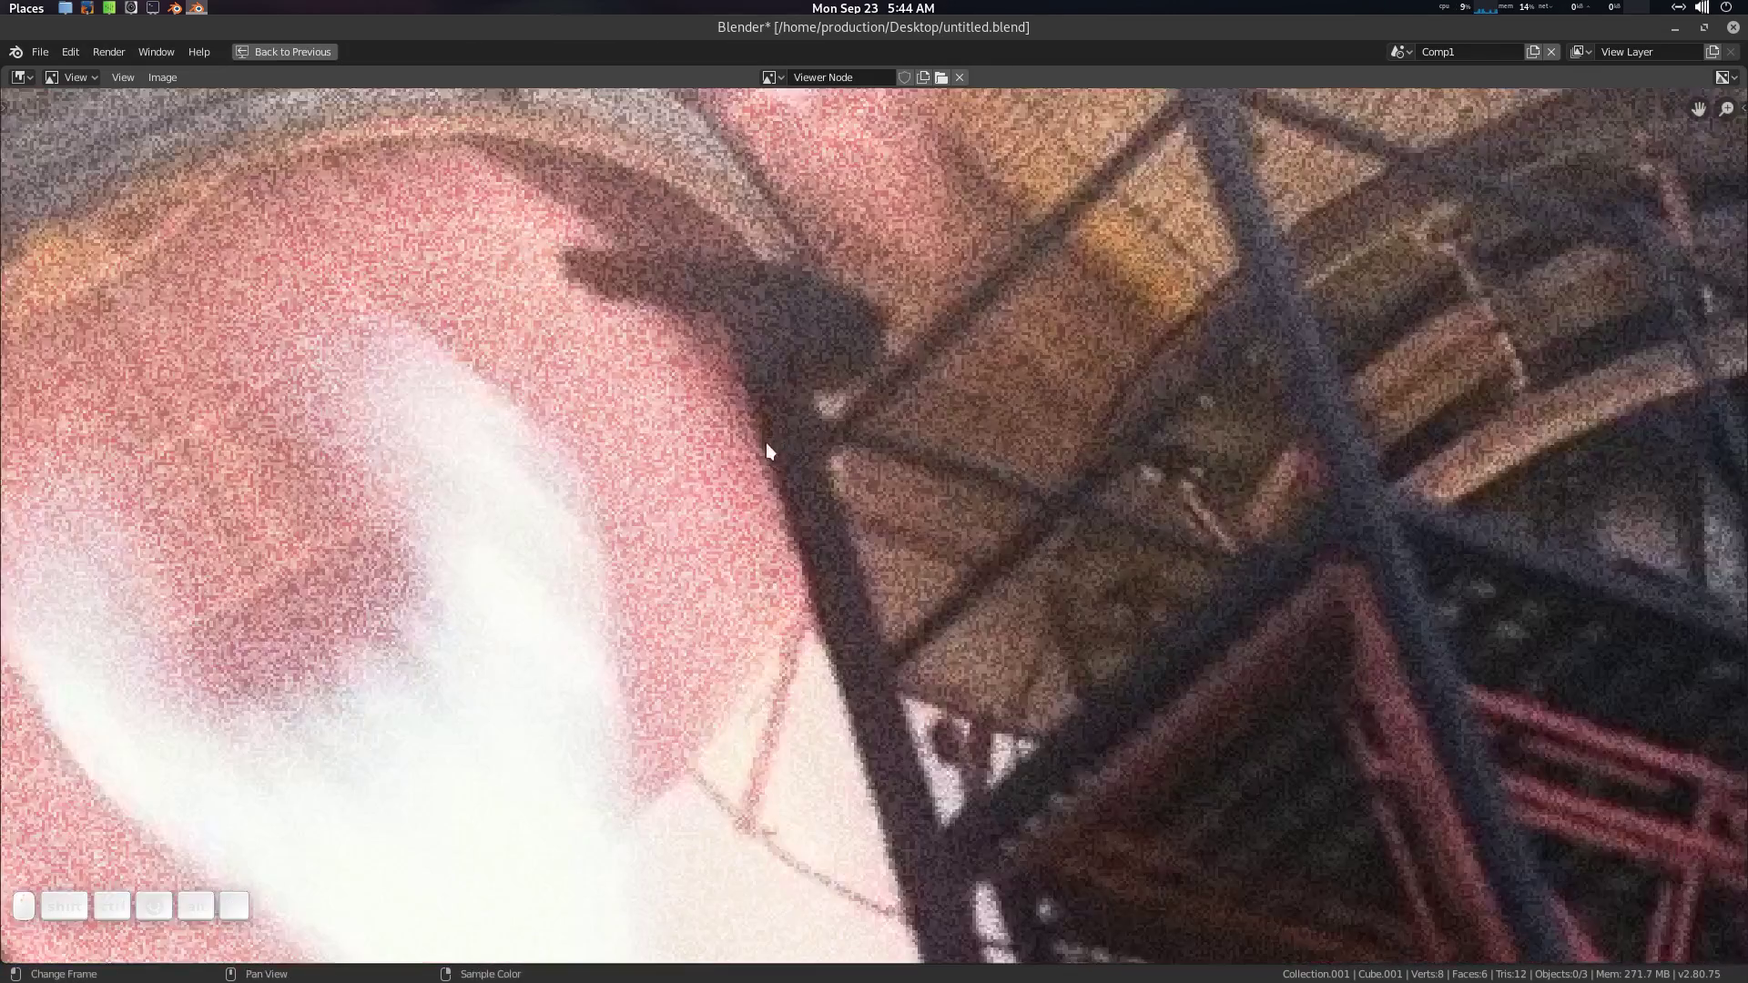
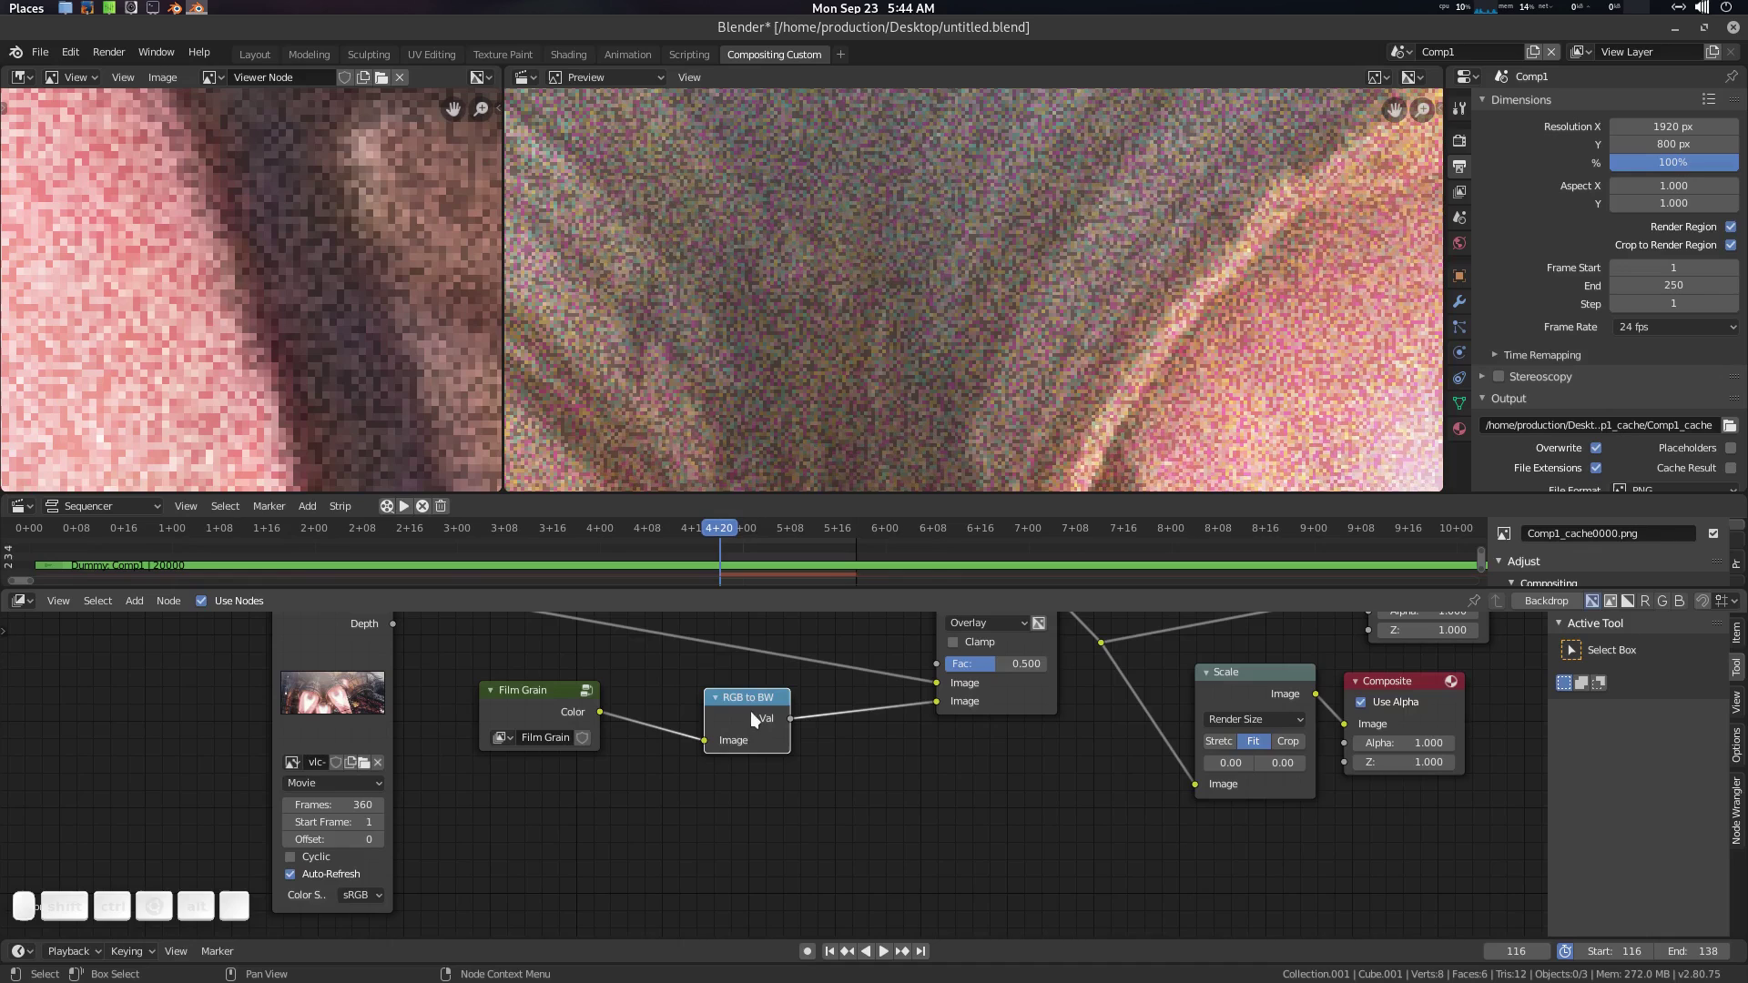
# Step: Place the RGB to BW node on the link between Film Grain Color and the Overlay's second Image
pyautogui.click(754, 707)
pyautogui.press('m')
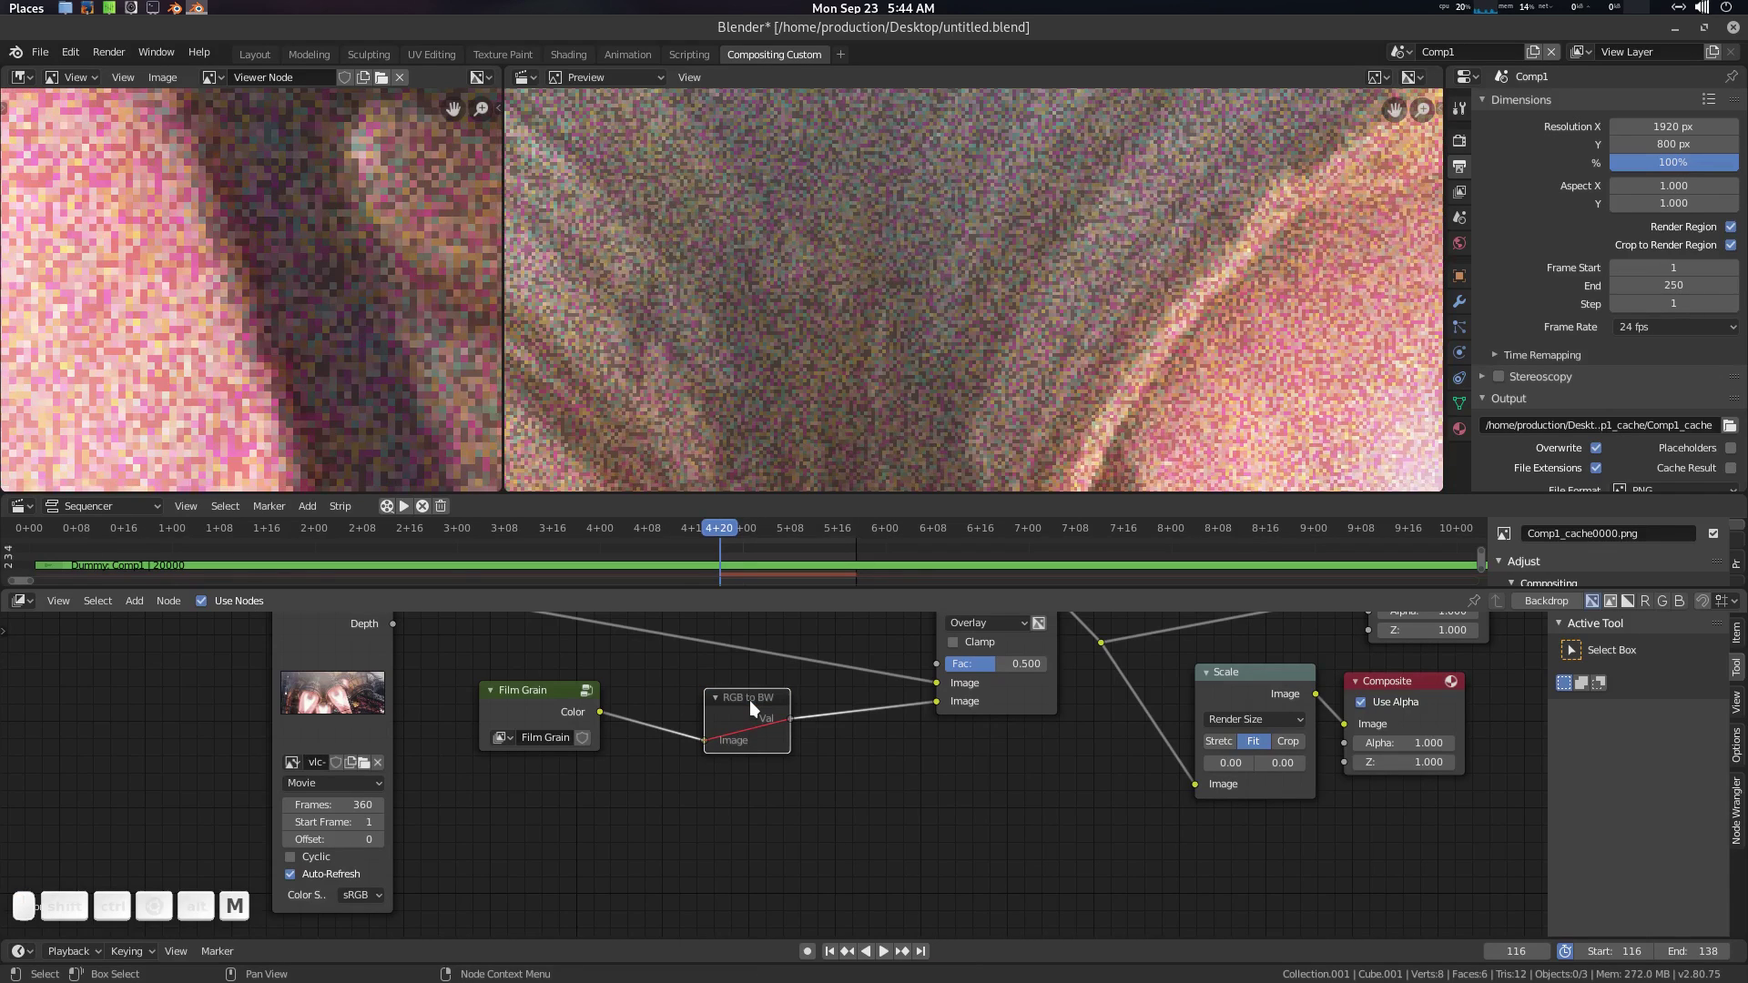
pyautogui.press('m')
pyautogui.press('m')
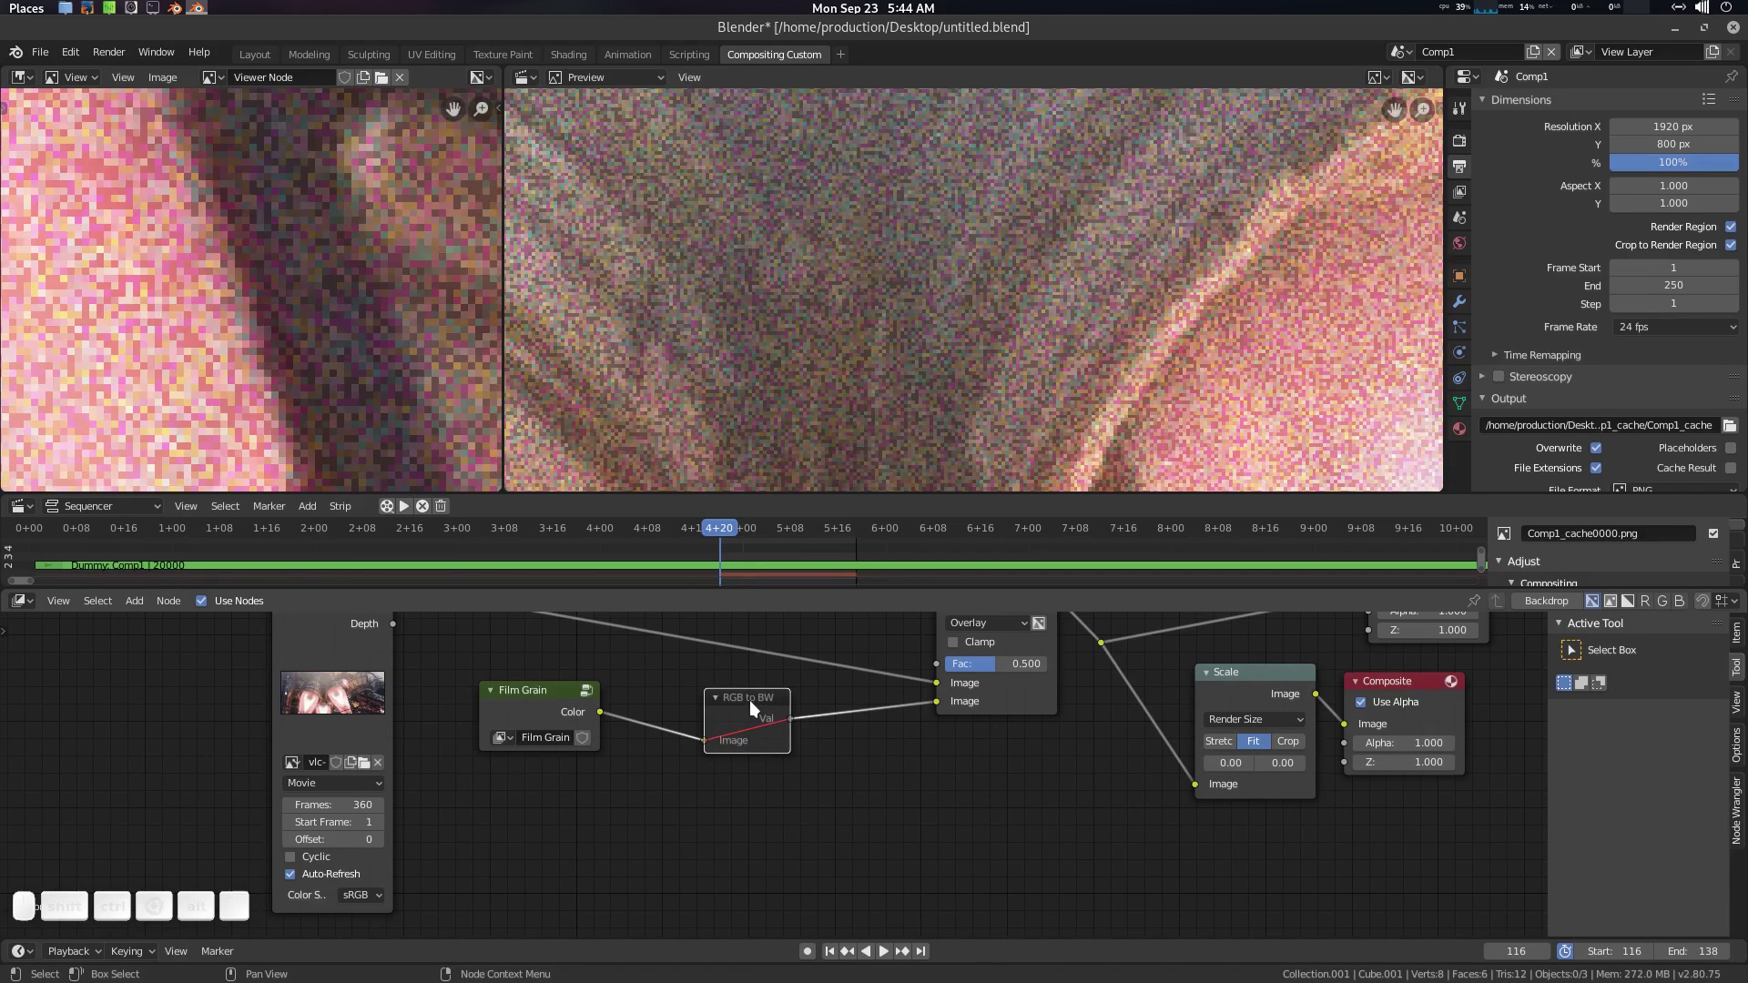
pyautogui.press('m')
pyautogui.scroll(-3)
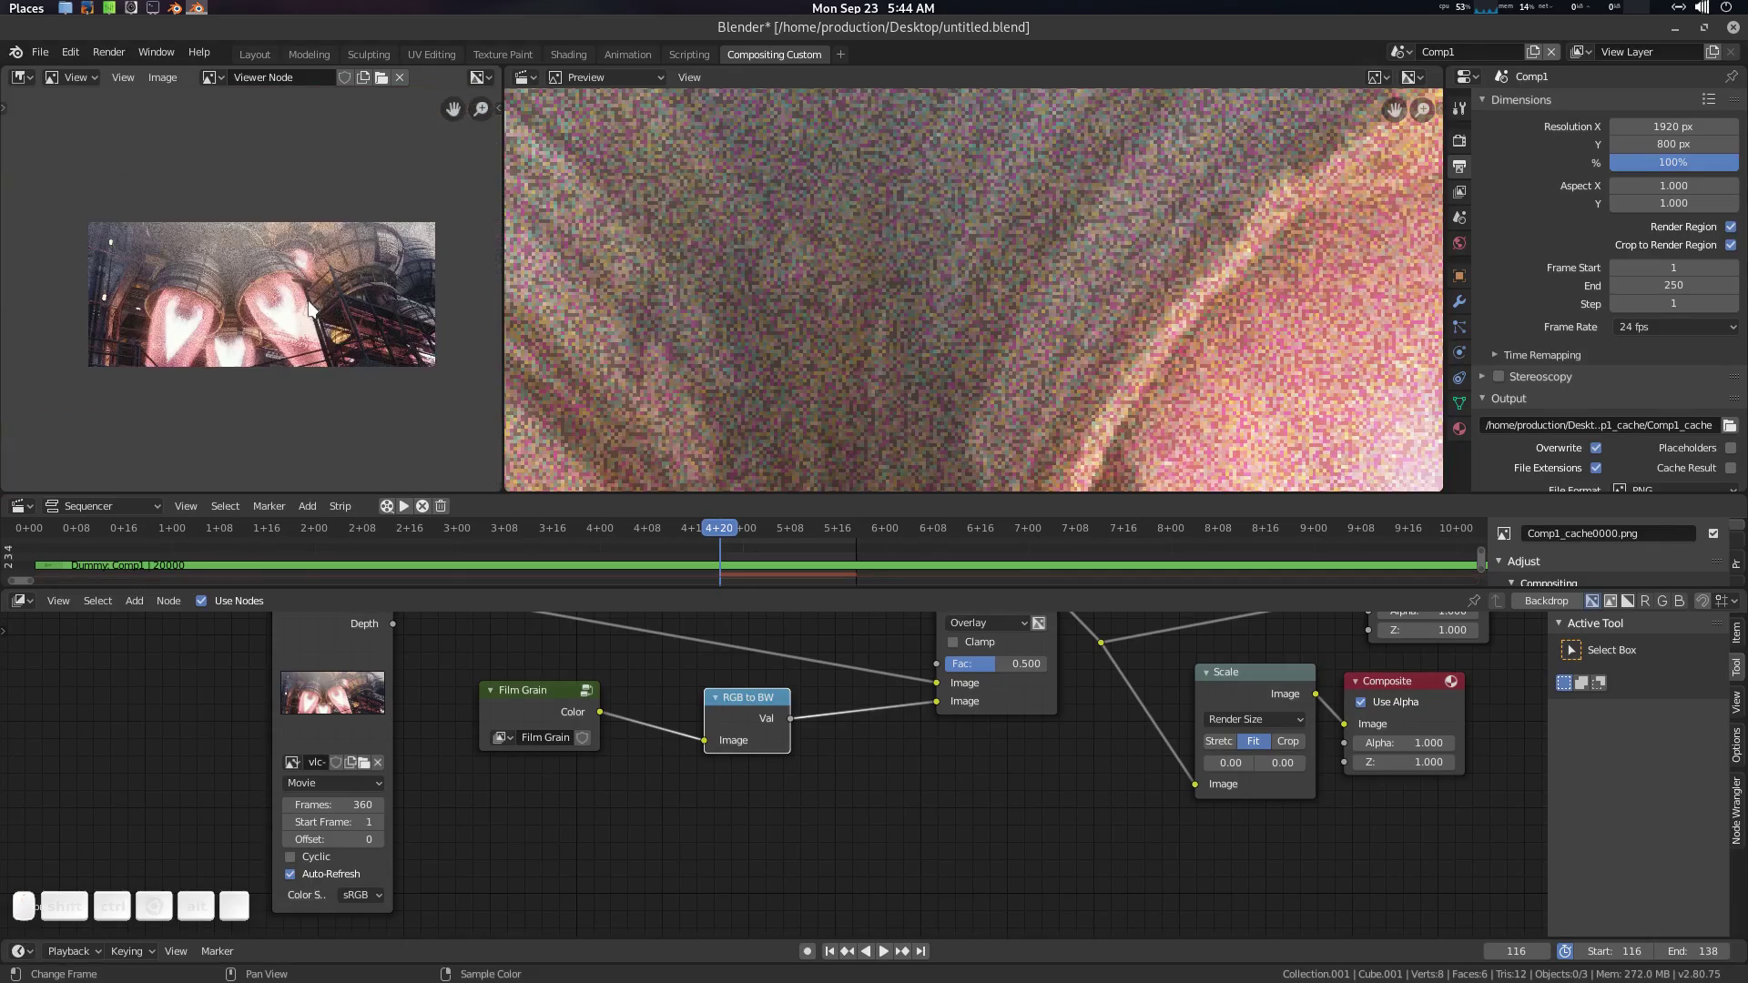
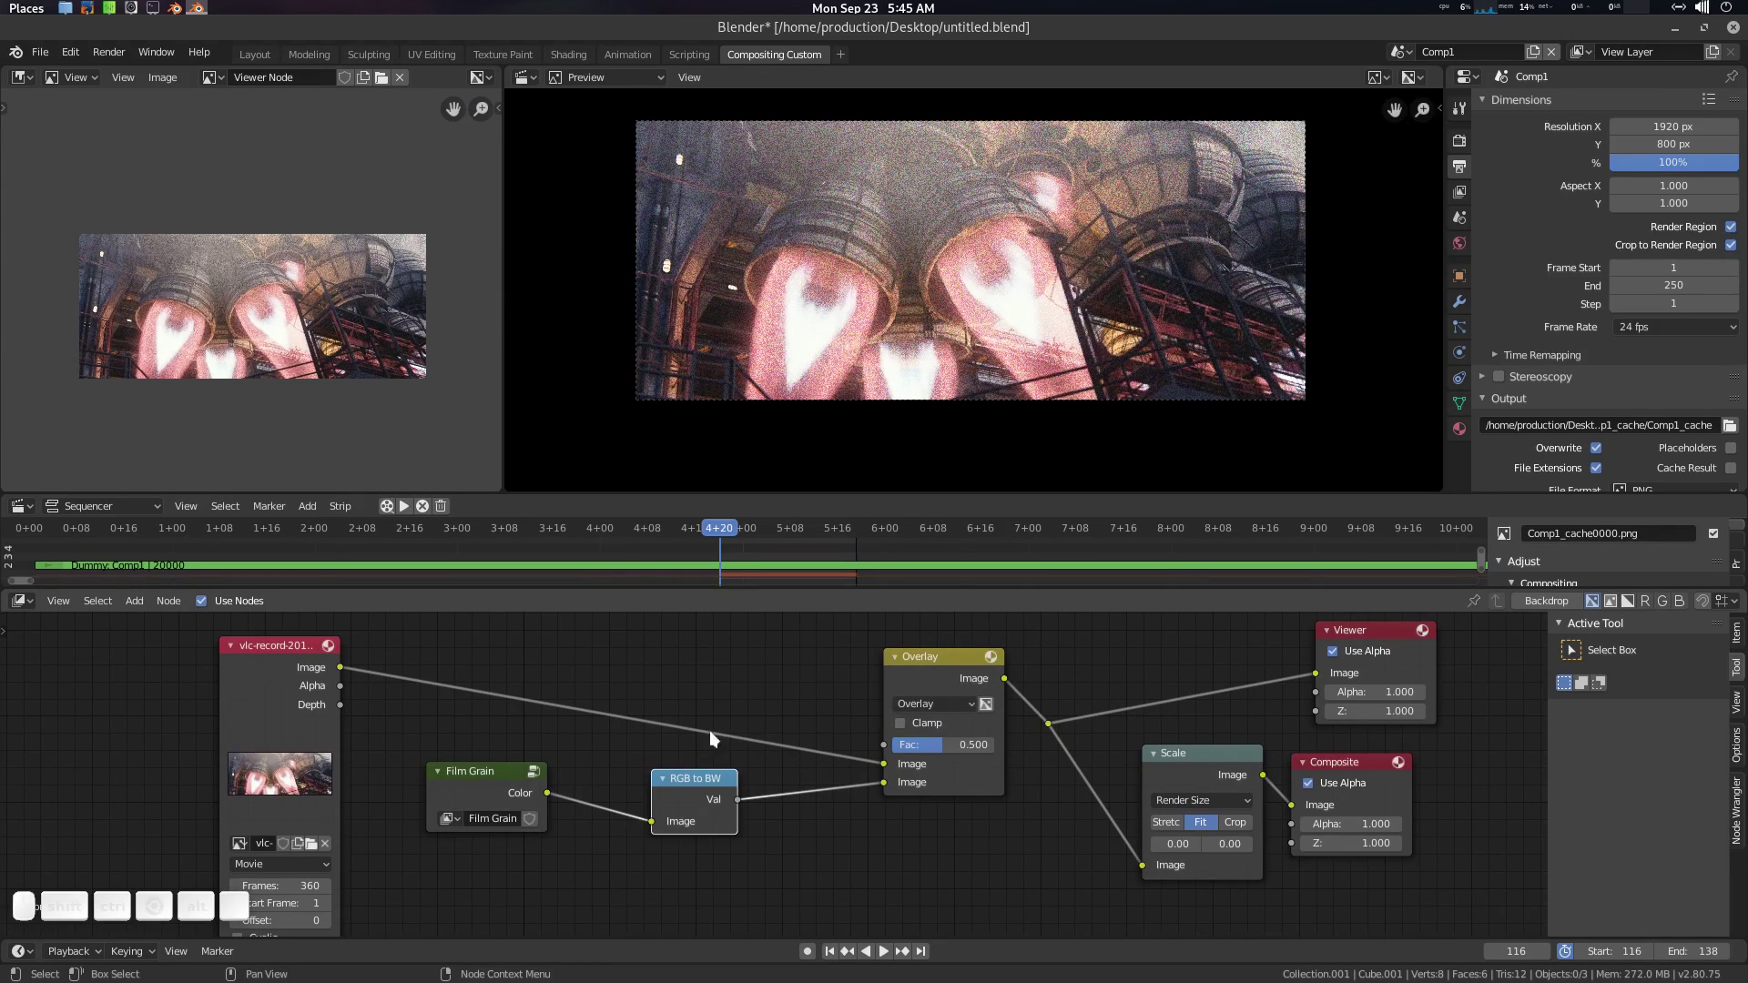
pyautogui.click(694, 790)
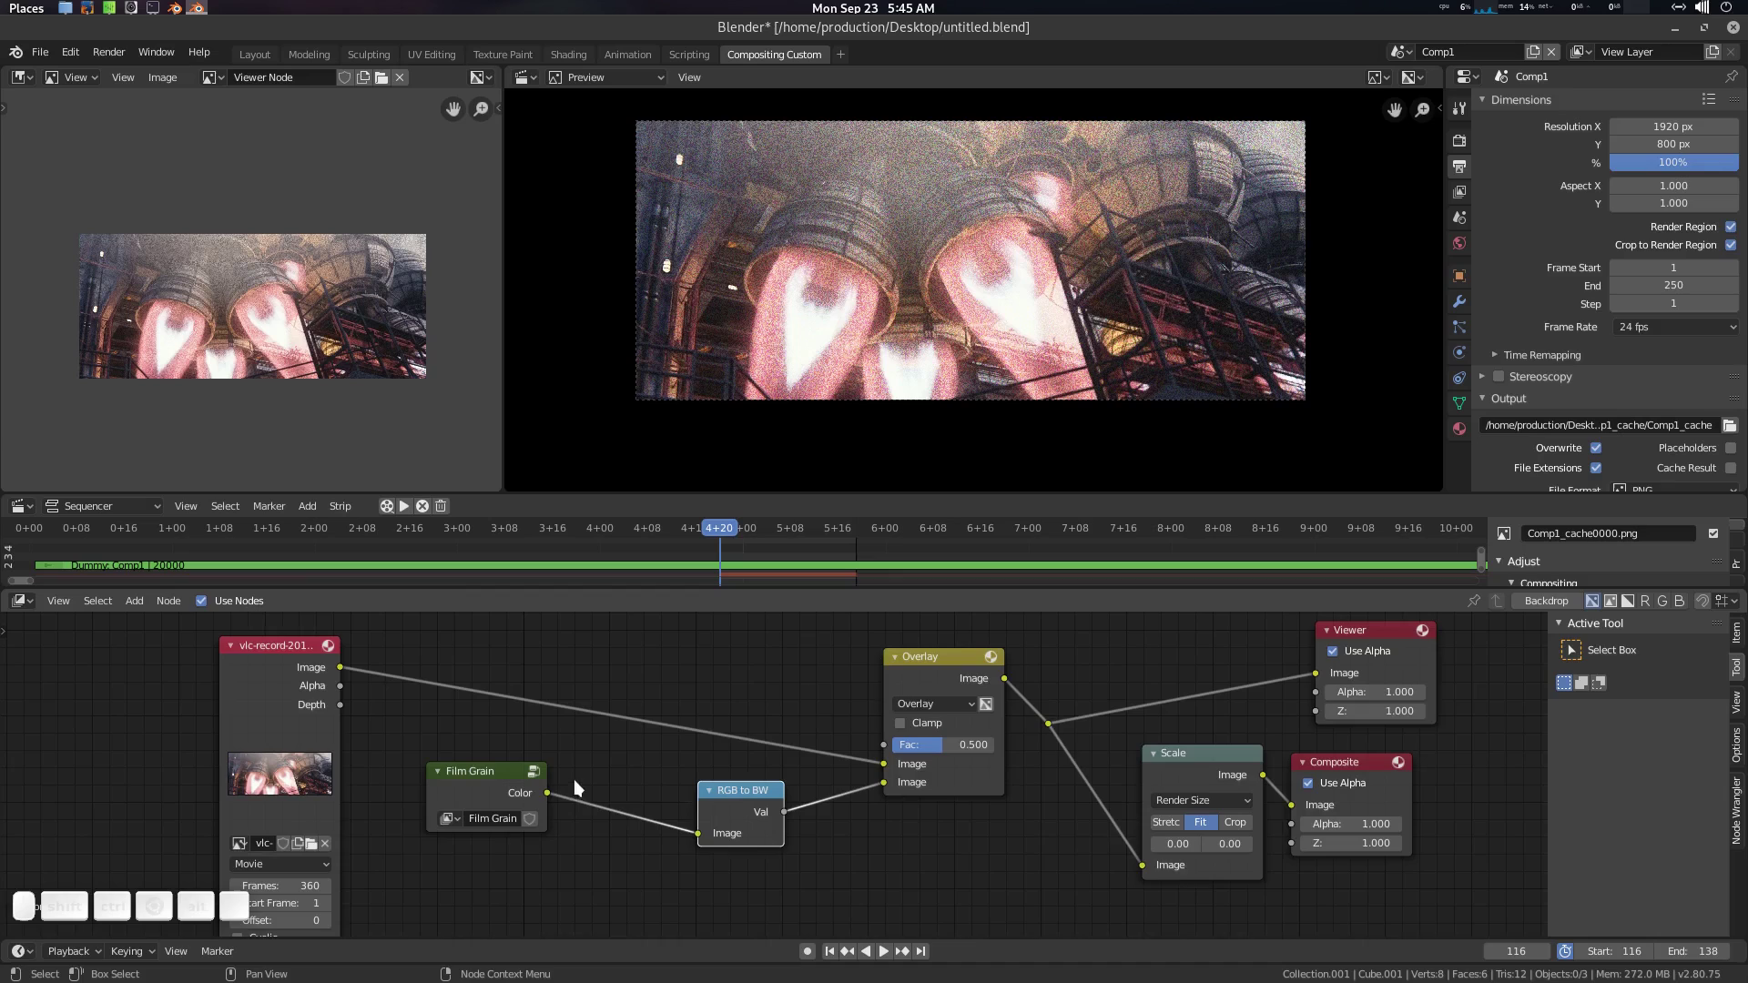
pyautogui.scroll(3)
pyautogui.click(595, 780)
pyautogui.click(535, 775)
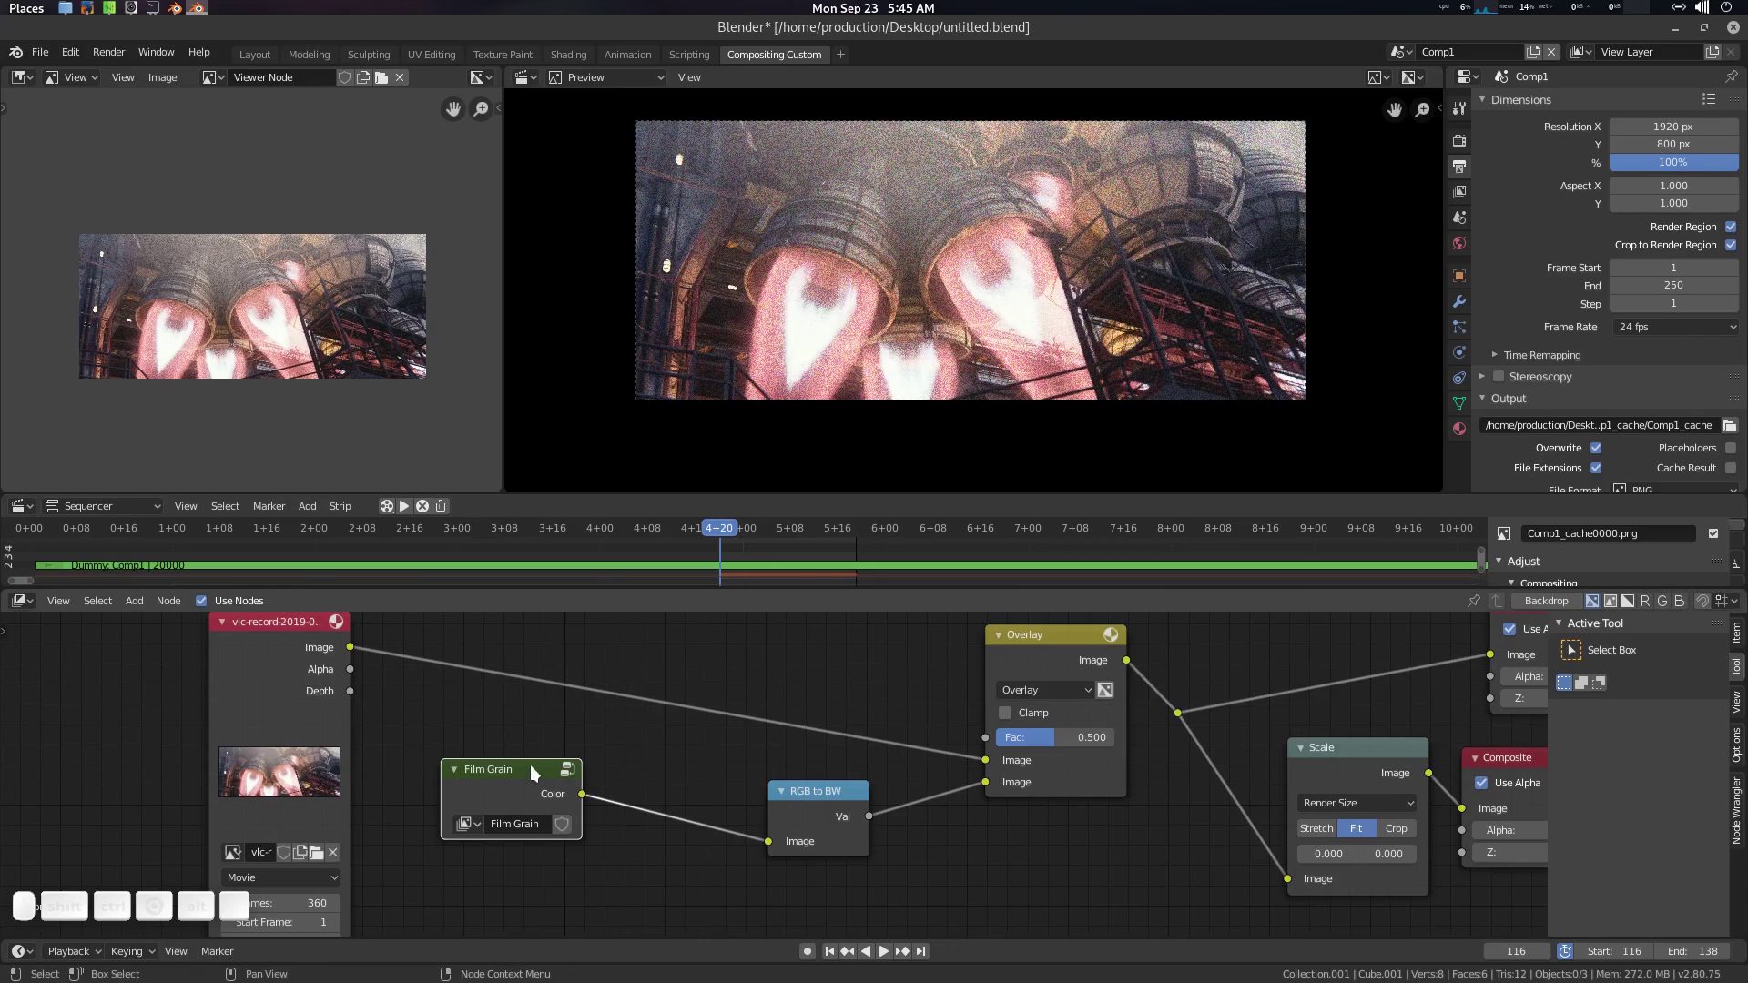
# Step: Save untitled.blend with the rocket-engine still wired straight to the Viewer
pyautogui.click(546, 769)
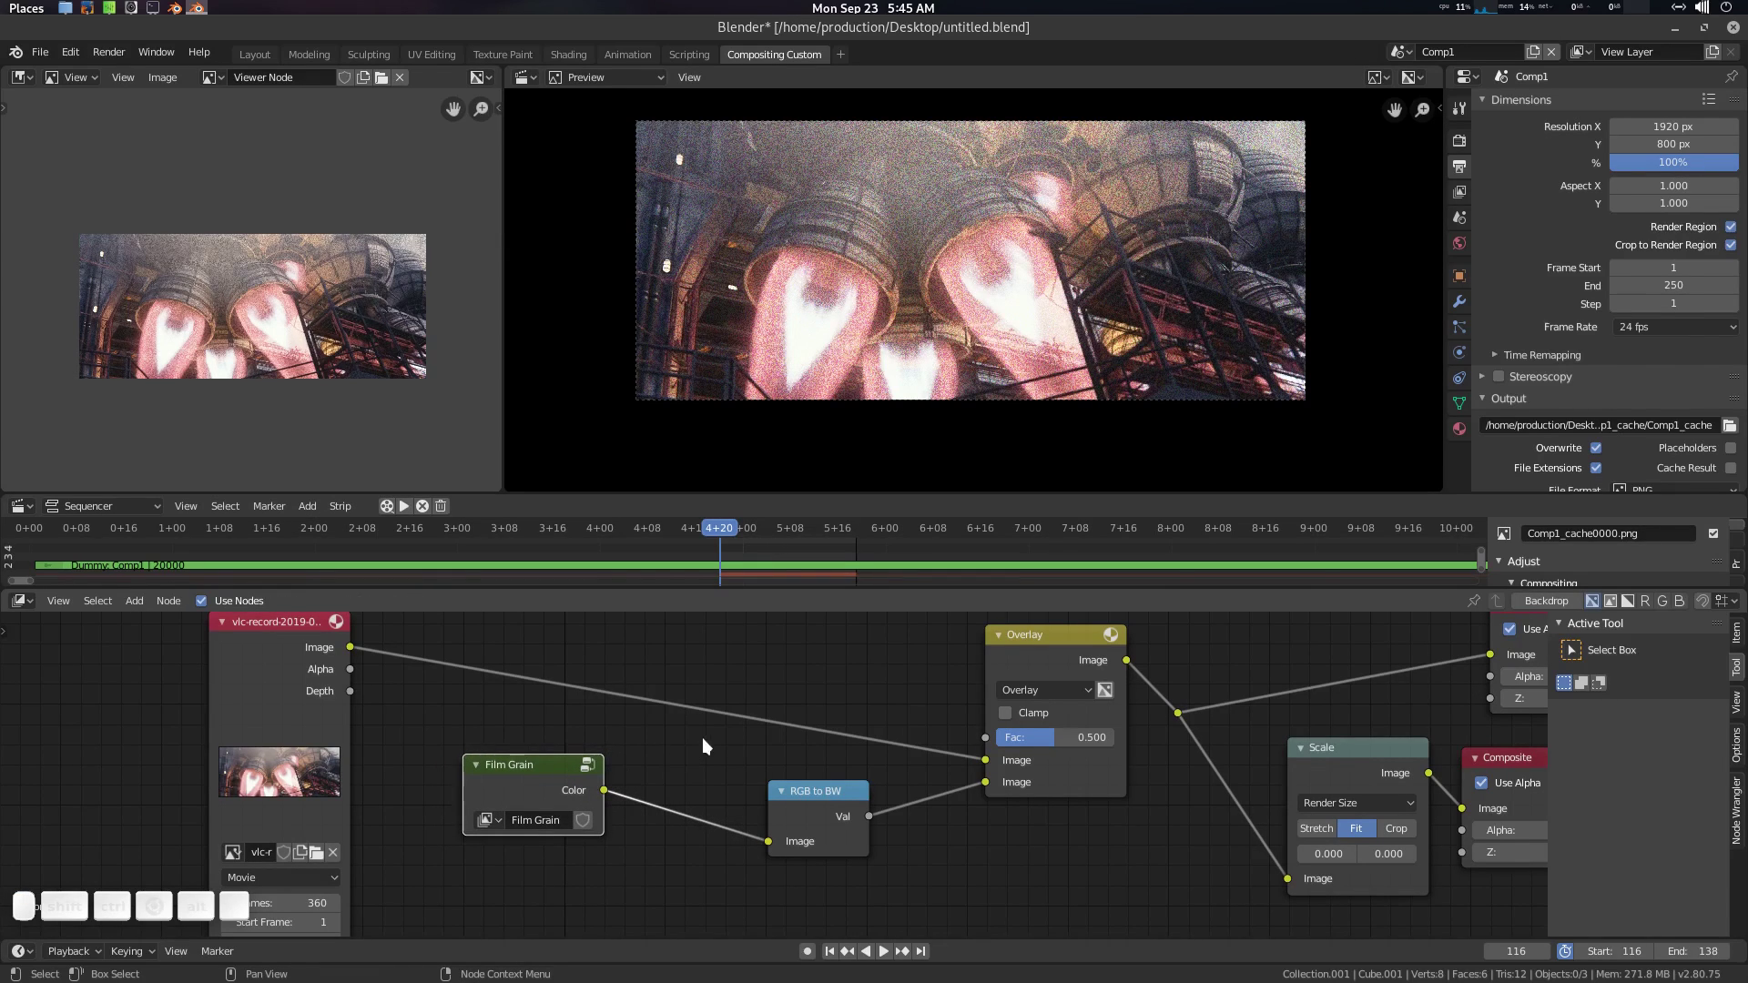
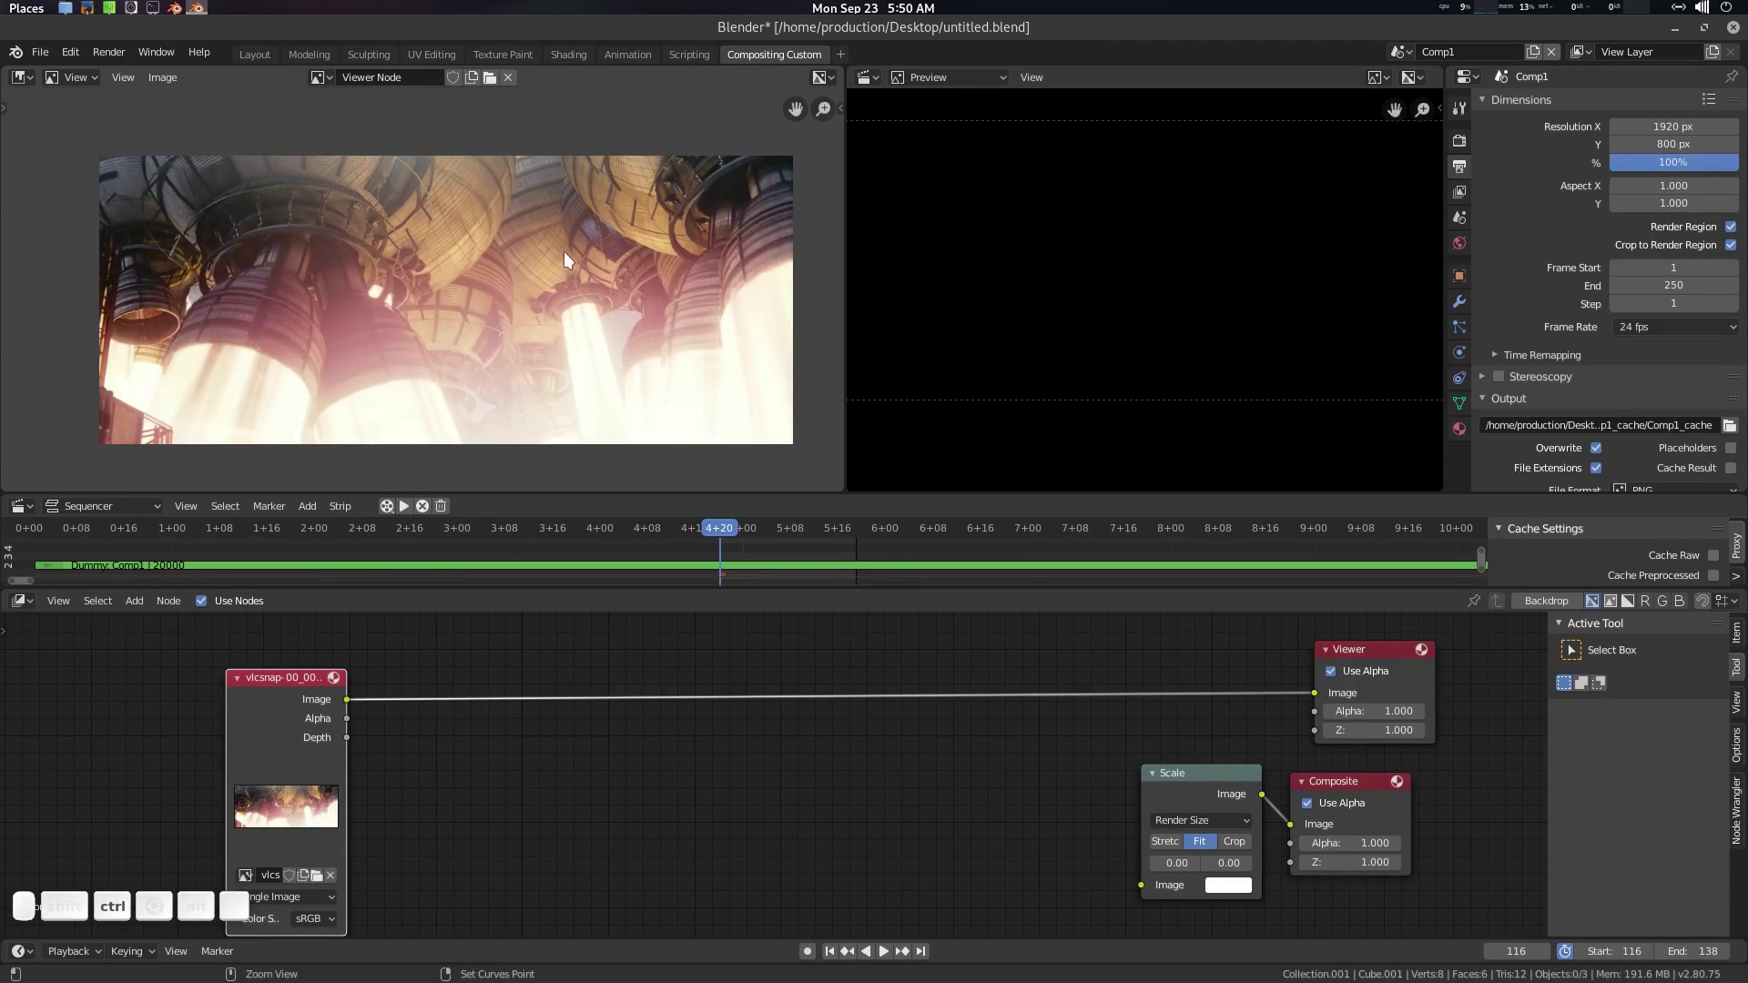
pyautogui.press('ctrl+s')
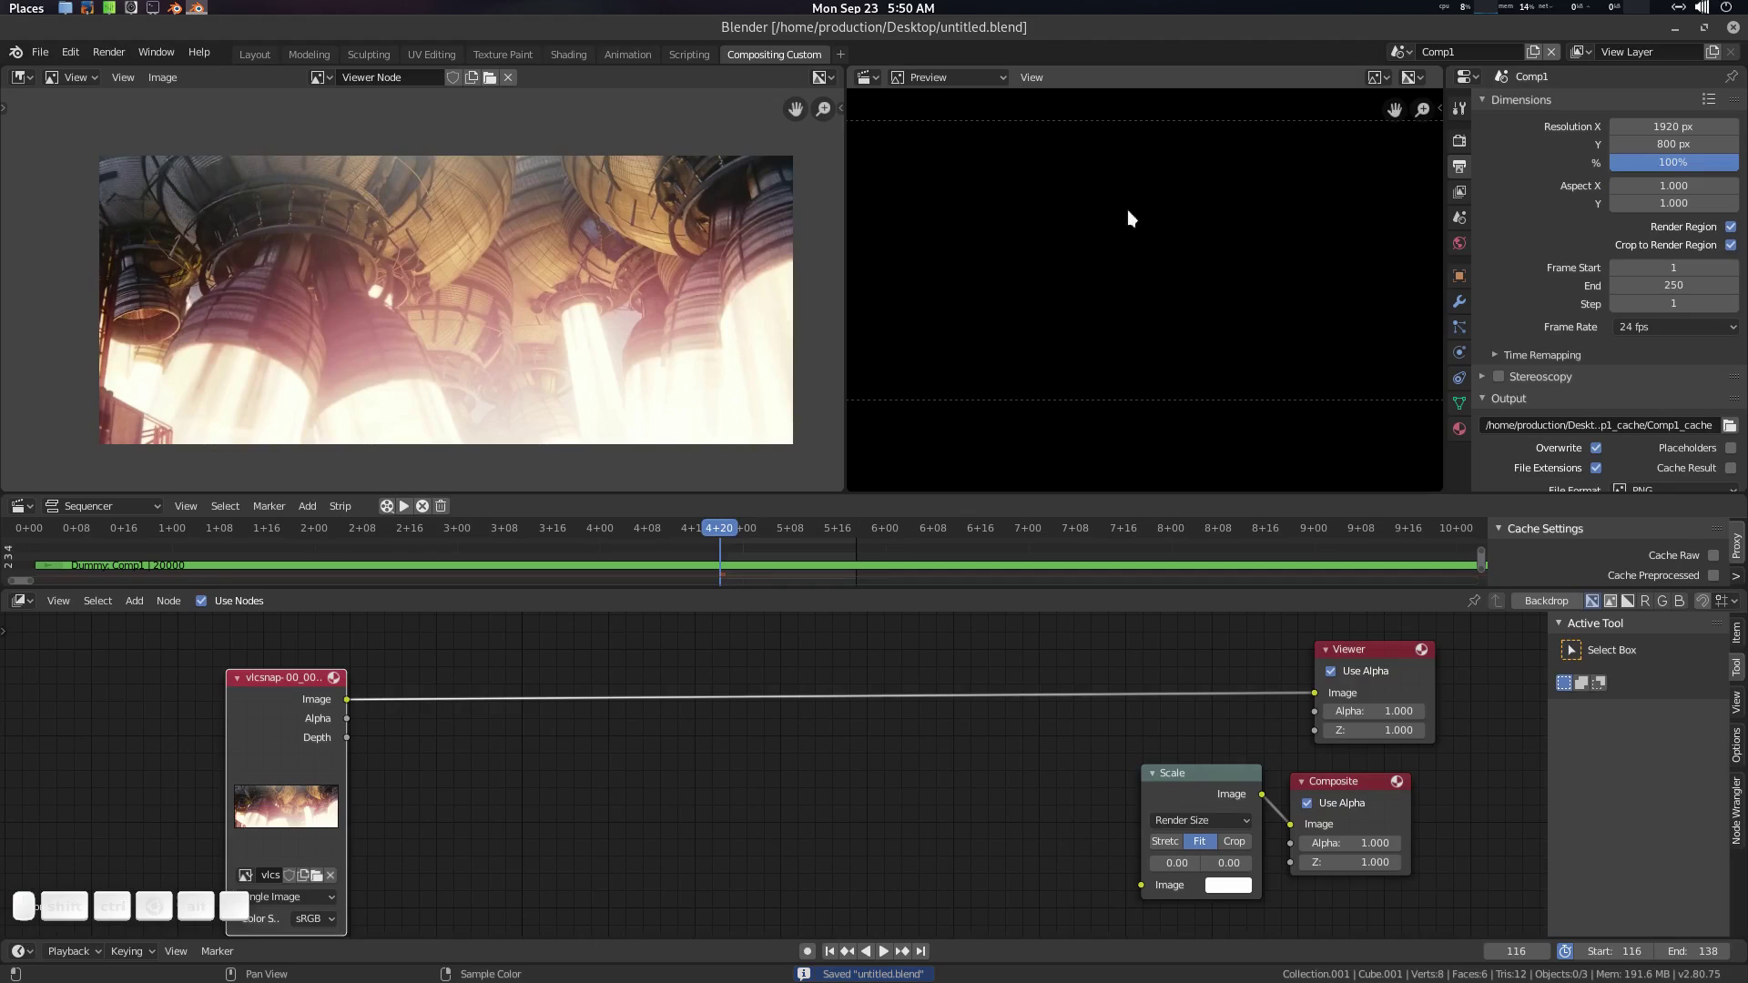
pyautogui.scroll(-3)
pyautogui.click(873, 87)
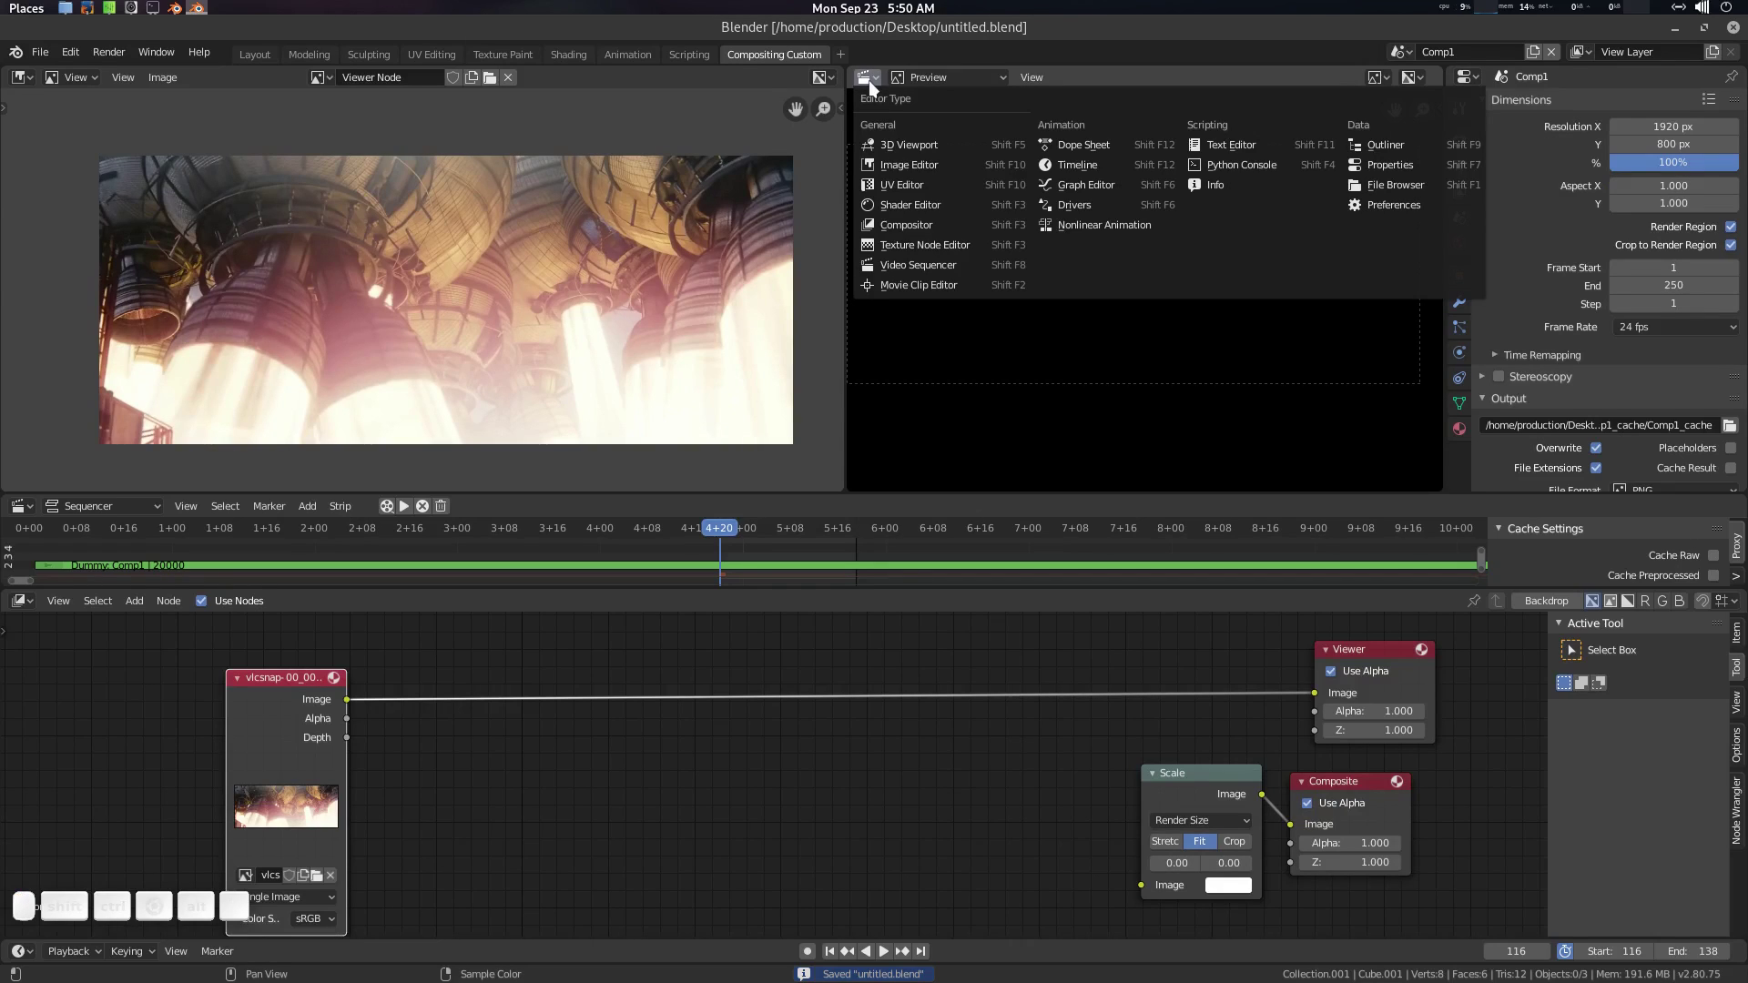
# Step: Turn the preview area into a Texture Node Editor set to Brush textures with a new texture
pyautogui.click(938, 248)
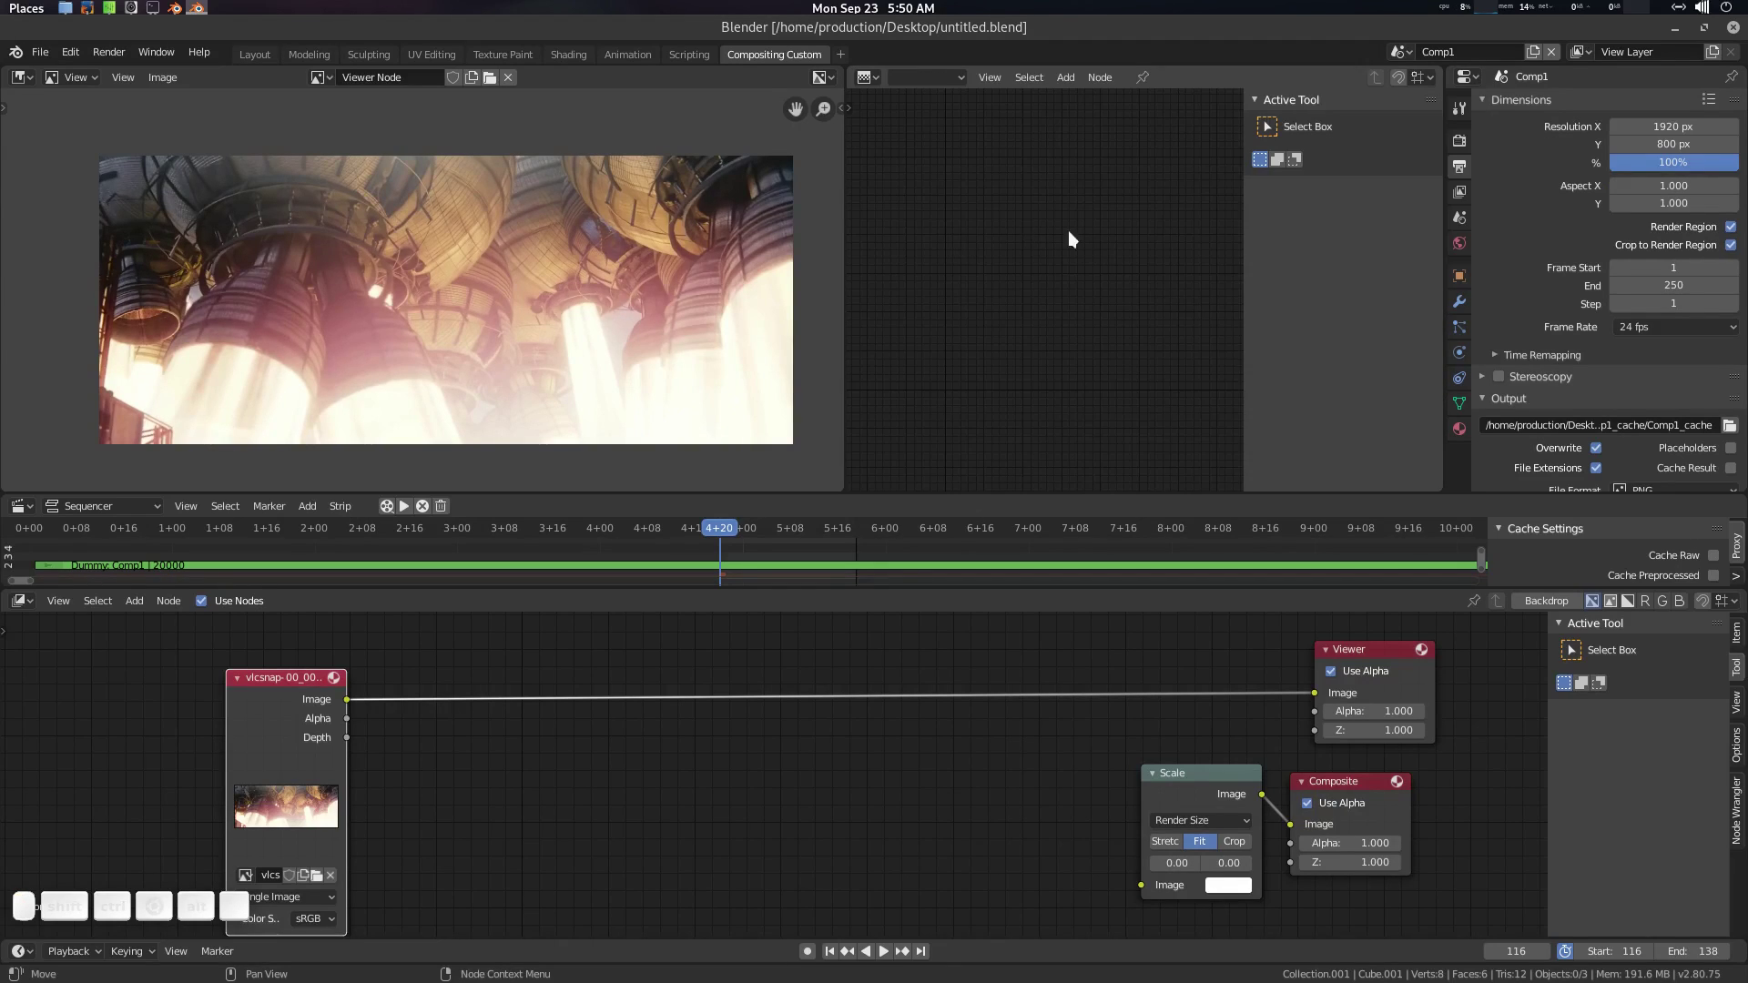
pyautogui.click(952, 88)
pyautogui.click(957, 83)
pyautogui.click(957, 83)
pyautogui.click(939, 118)
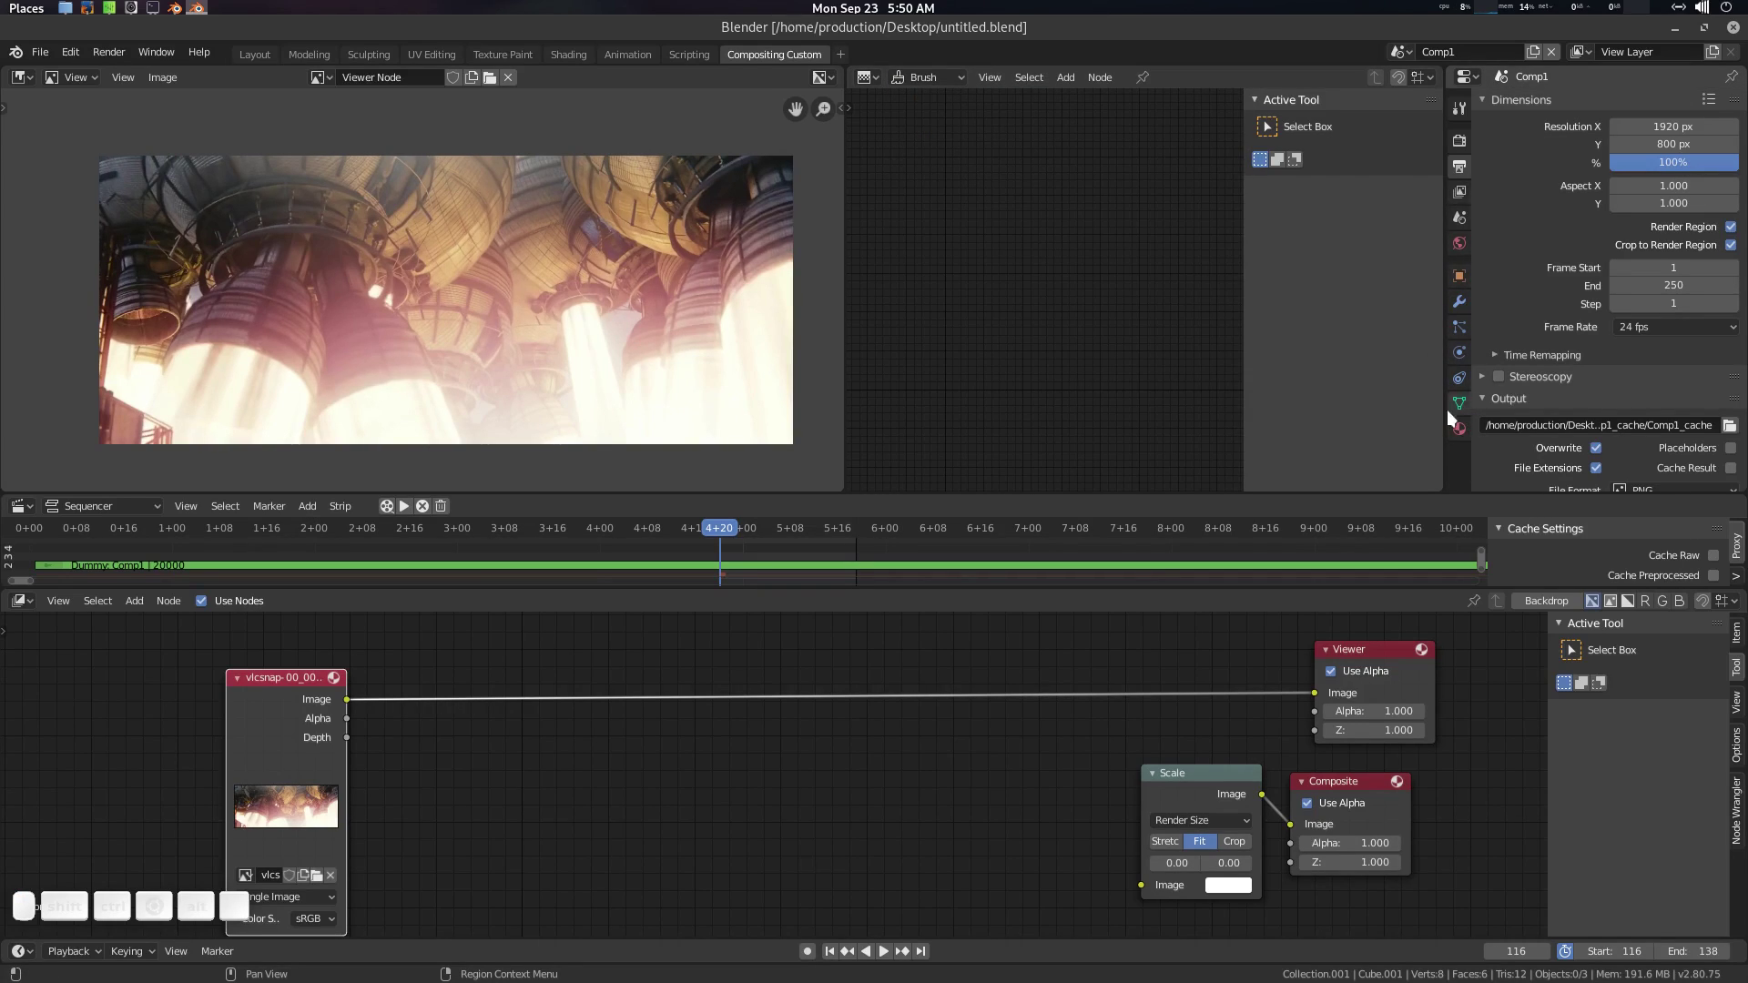
pyautogui.click(1415, 57)
pyautogui.click(1415, 63)
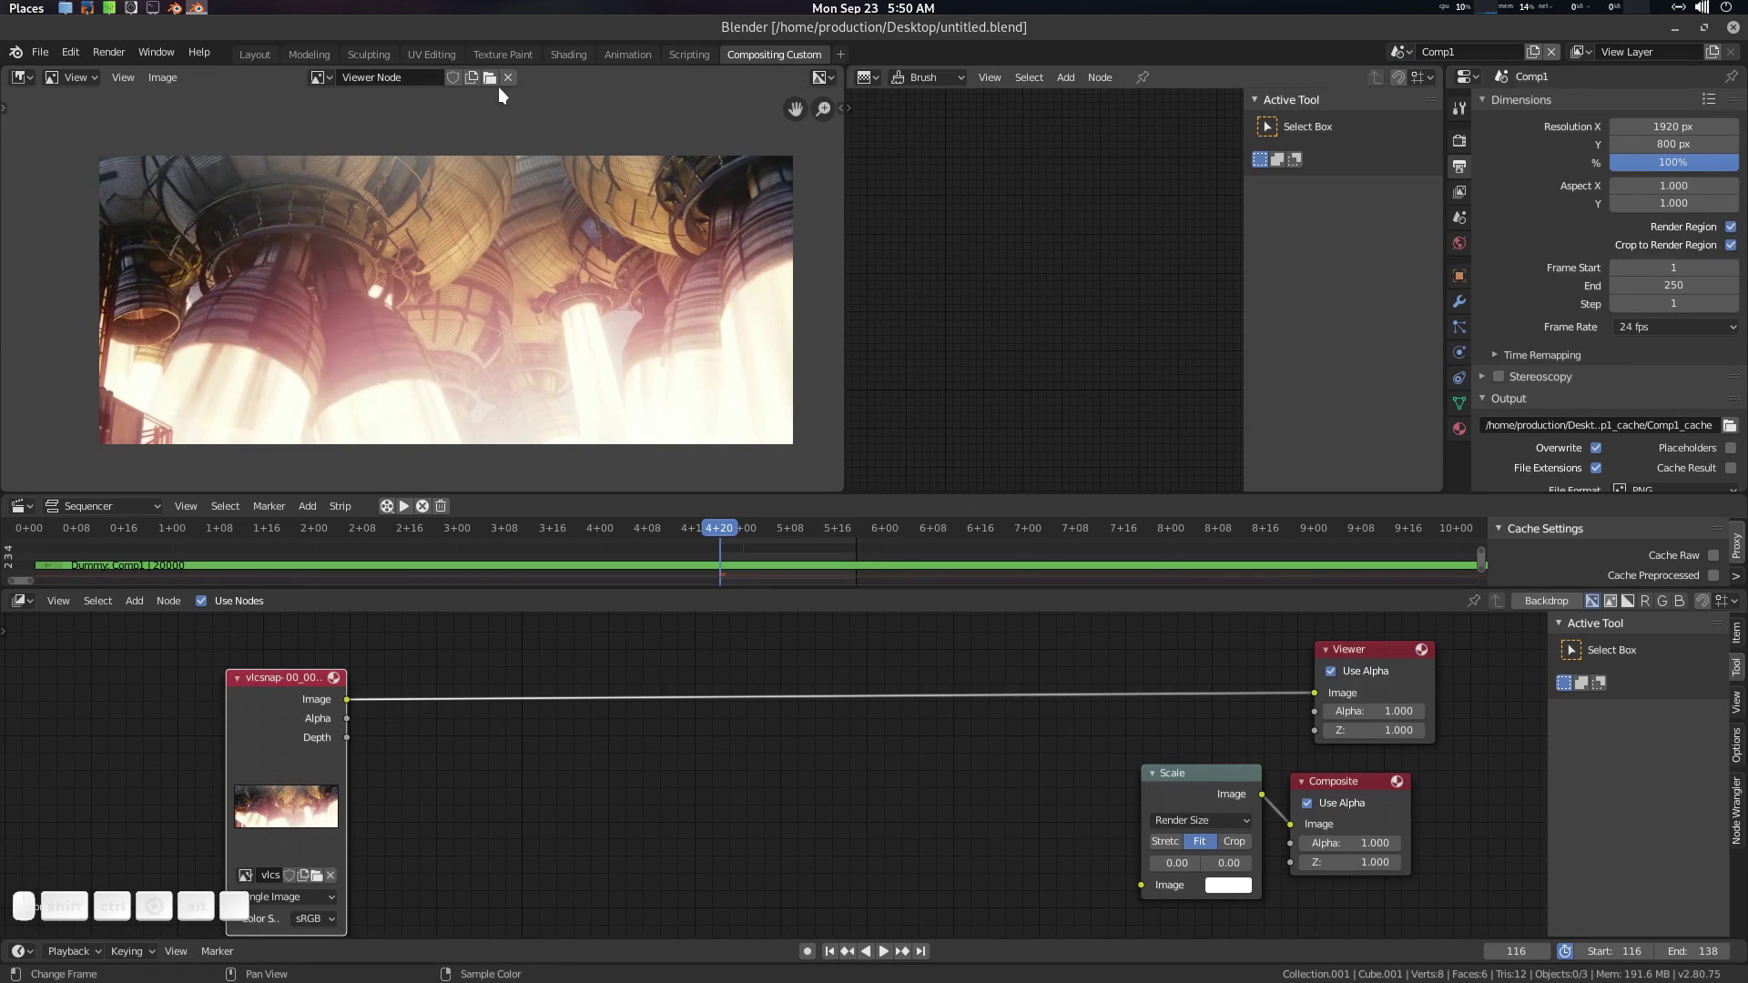
# Step: Visit the Layout and Texture Paint workspaces, return to compositing and show the Texture properties
pyautogui.click(250, 59)
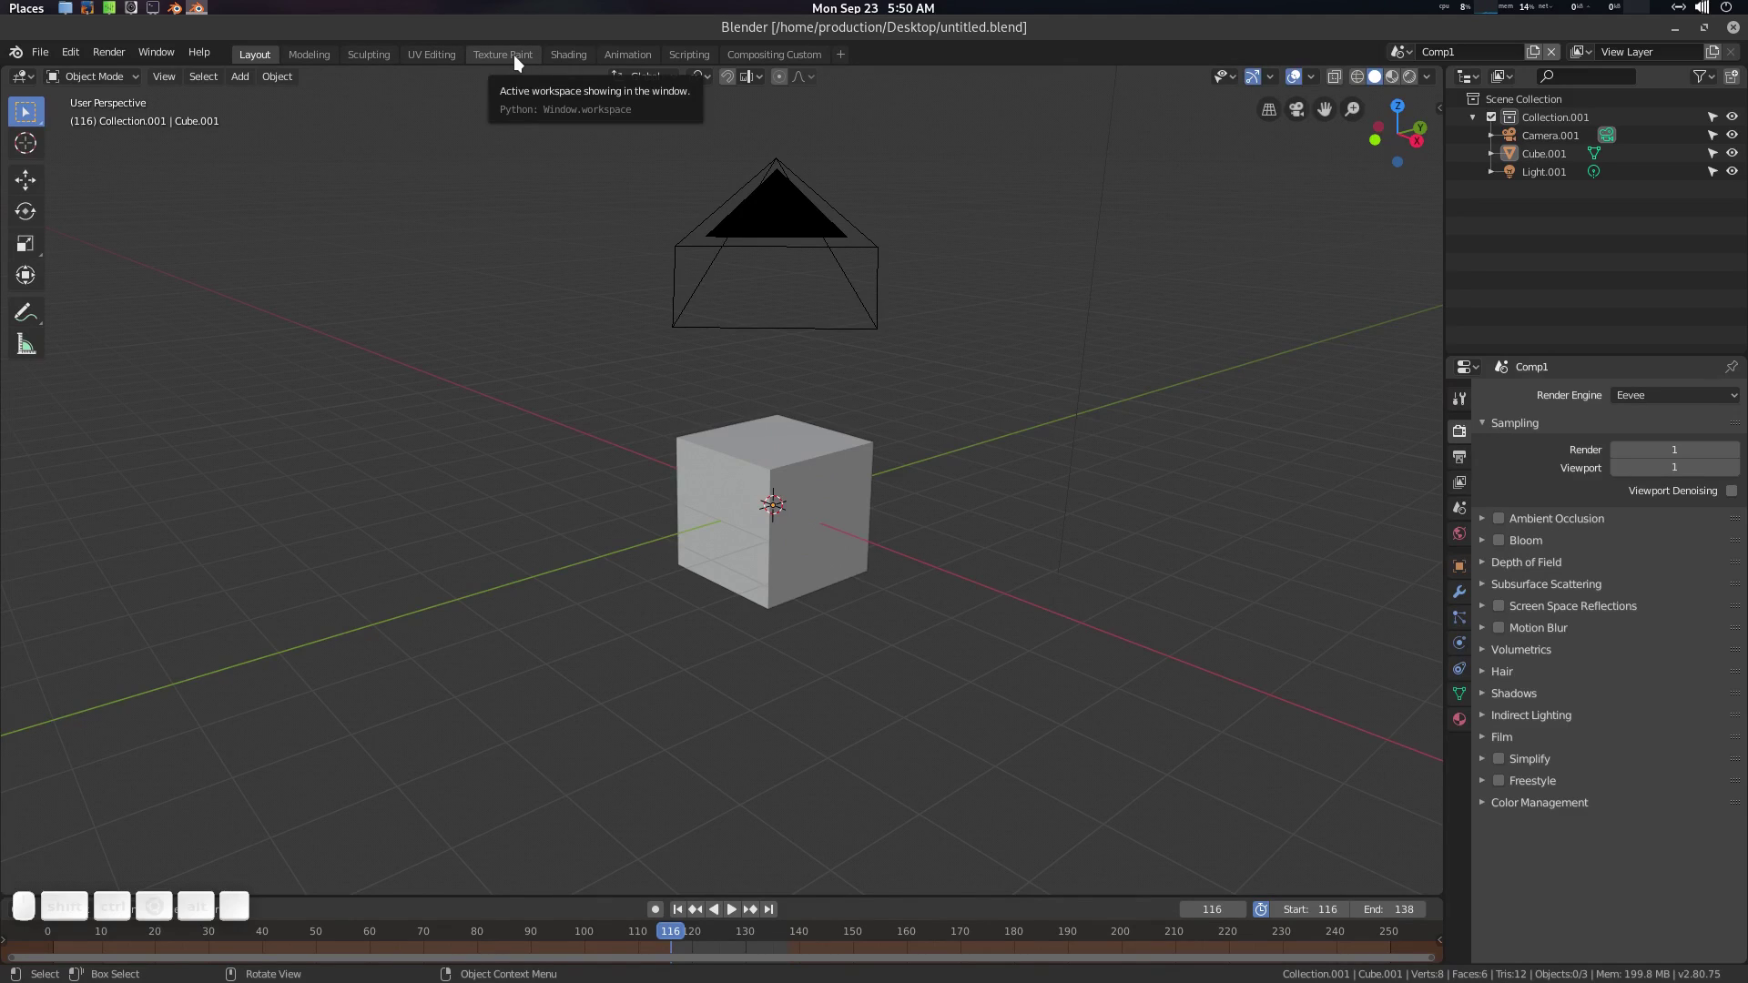
pyautogui.click(520, 61)
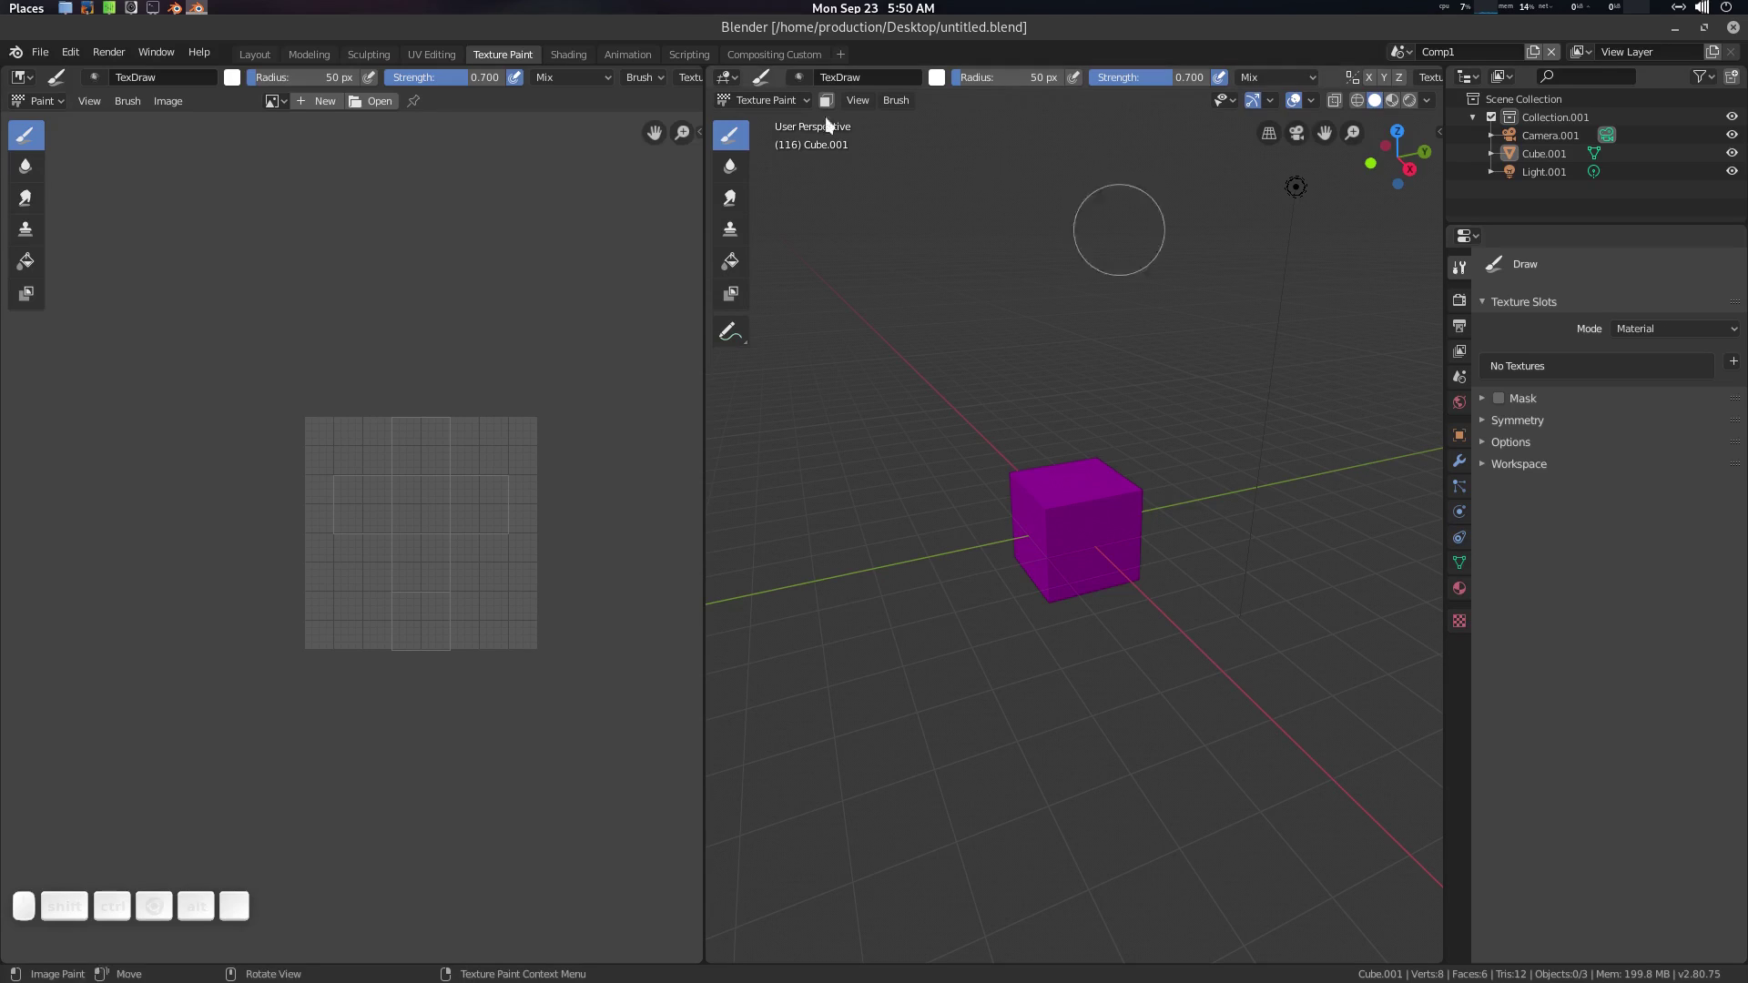
pyautogui.click(271, 57)
pyautogui.click(774, 67)
pyautogui.click(1463, 459)
pyautogui.click(1564, 134)
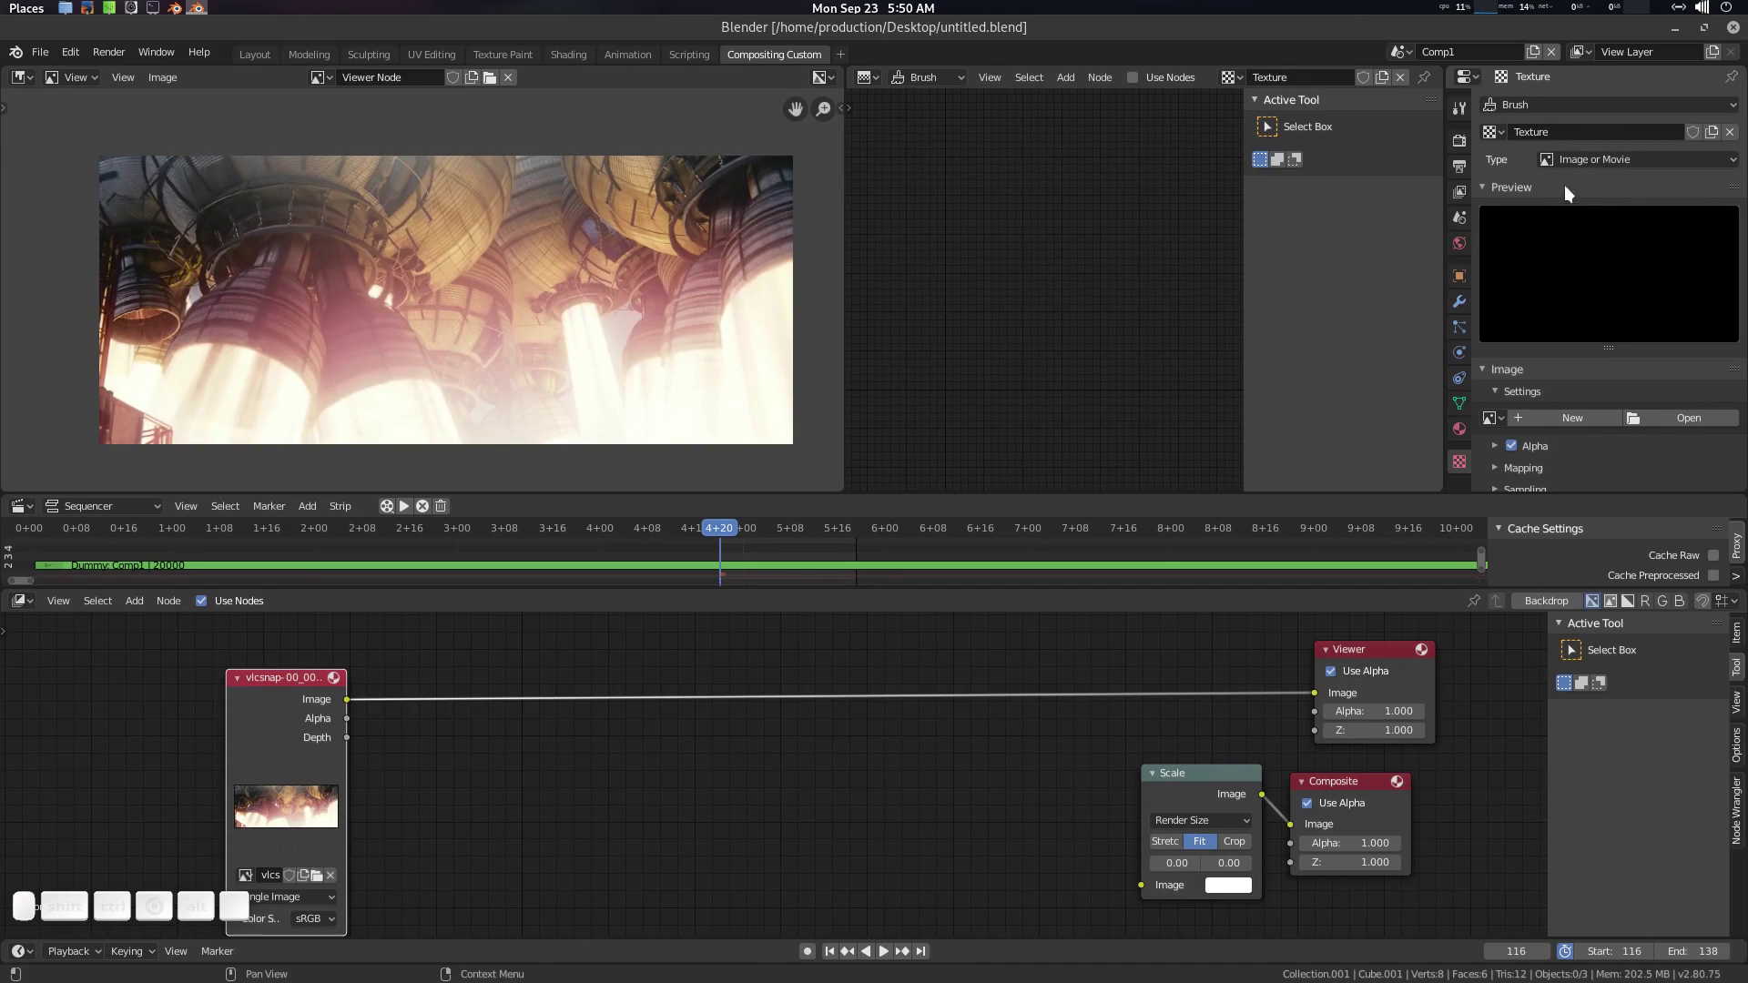
# Step: Set the brush texture type to Noise and enable Use Nodes in the Texture Node Editor
pyautogui.click(1590, 167)
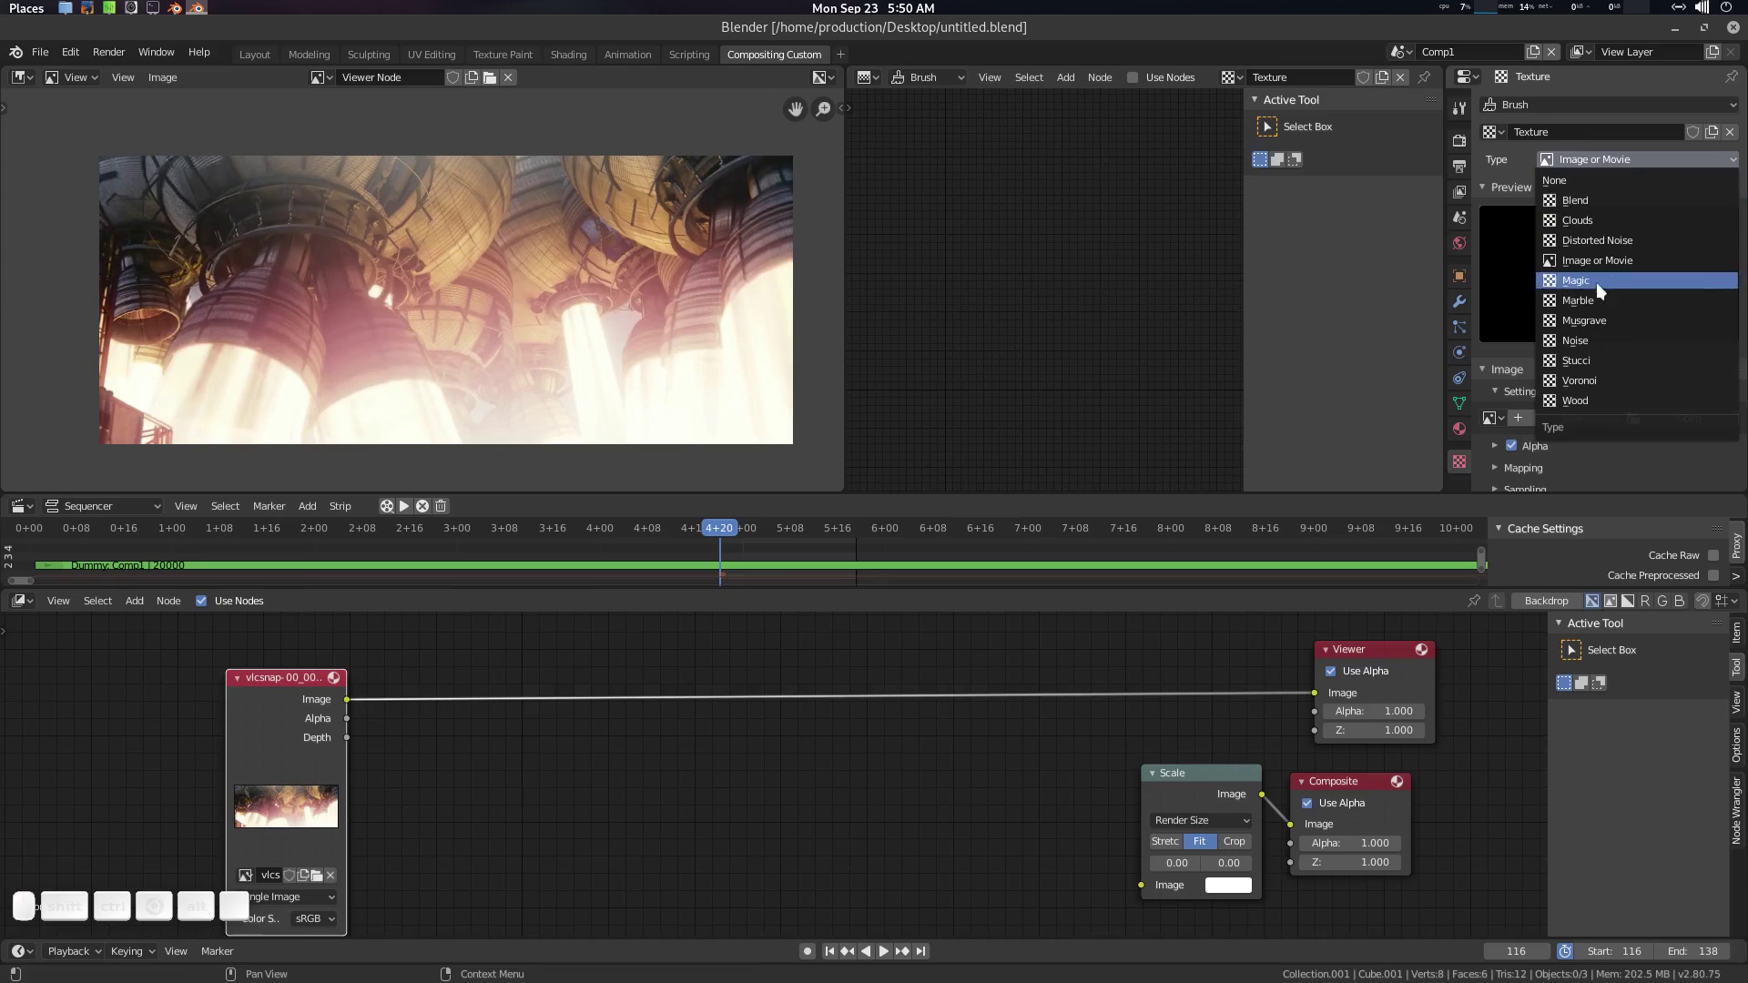
pyautogui.click(1597, 343)
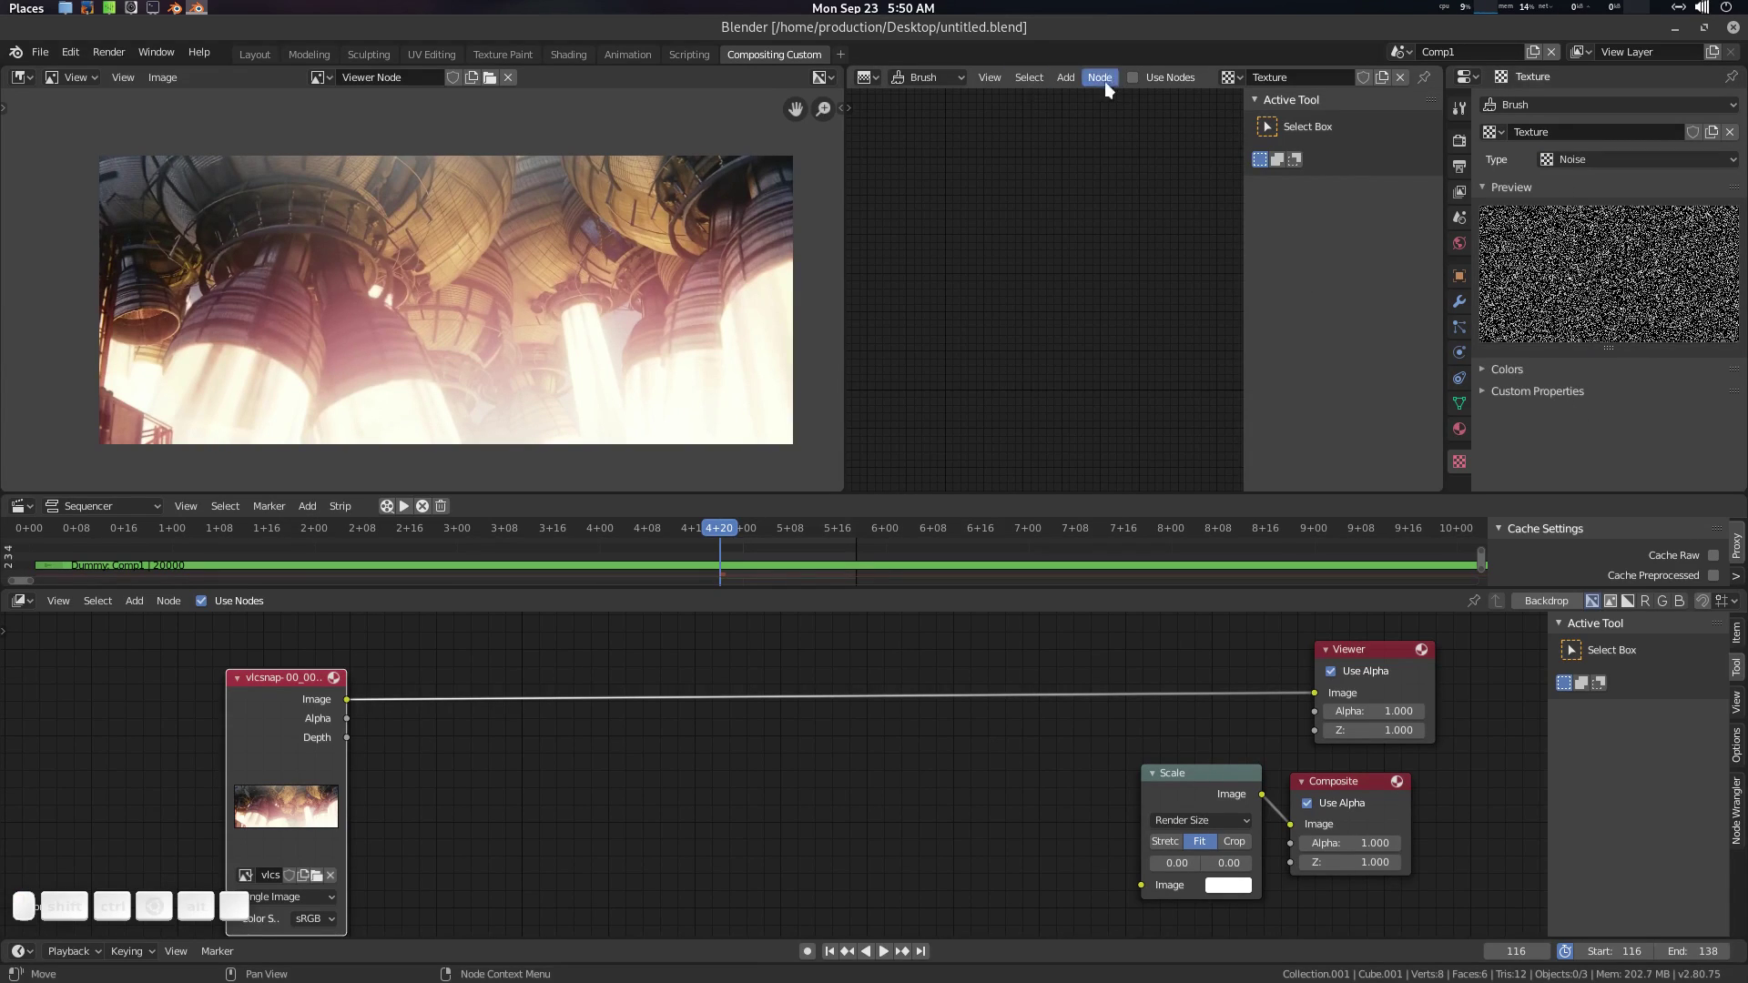
pyautogui.click(1142, 80)
pyautogui.scroll(3)
pyautogui.middleClick(1029, 282)
pyautogui.press('n')
pyautogui.middleClick(1173, 281)
pyautogui.click(1242, 254)
pyautogui.scroll(3)
# Step: Delete the default Checker node, leaving only the Output node
pyautogui.click(1224, 213)
pyautogui.click(1072, 208)
pyautogui.click(882, 86)
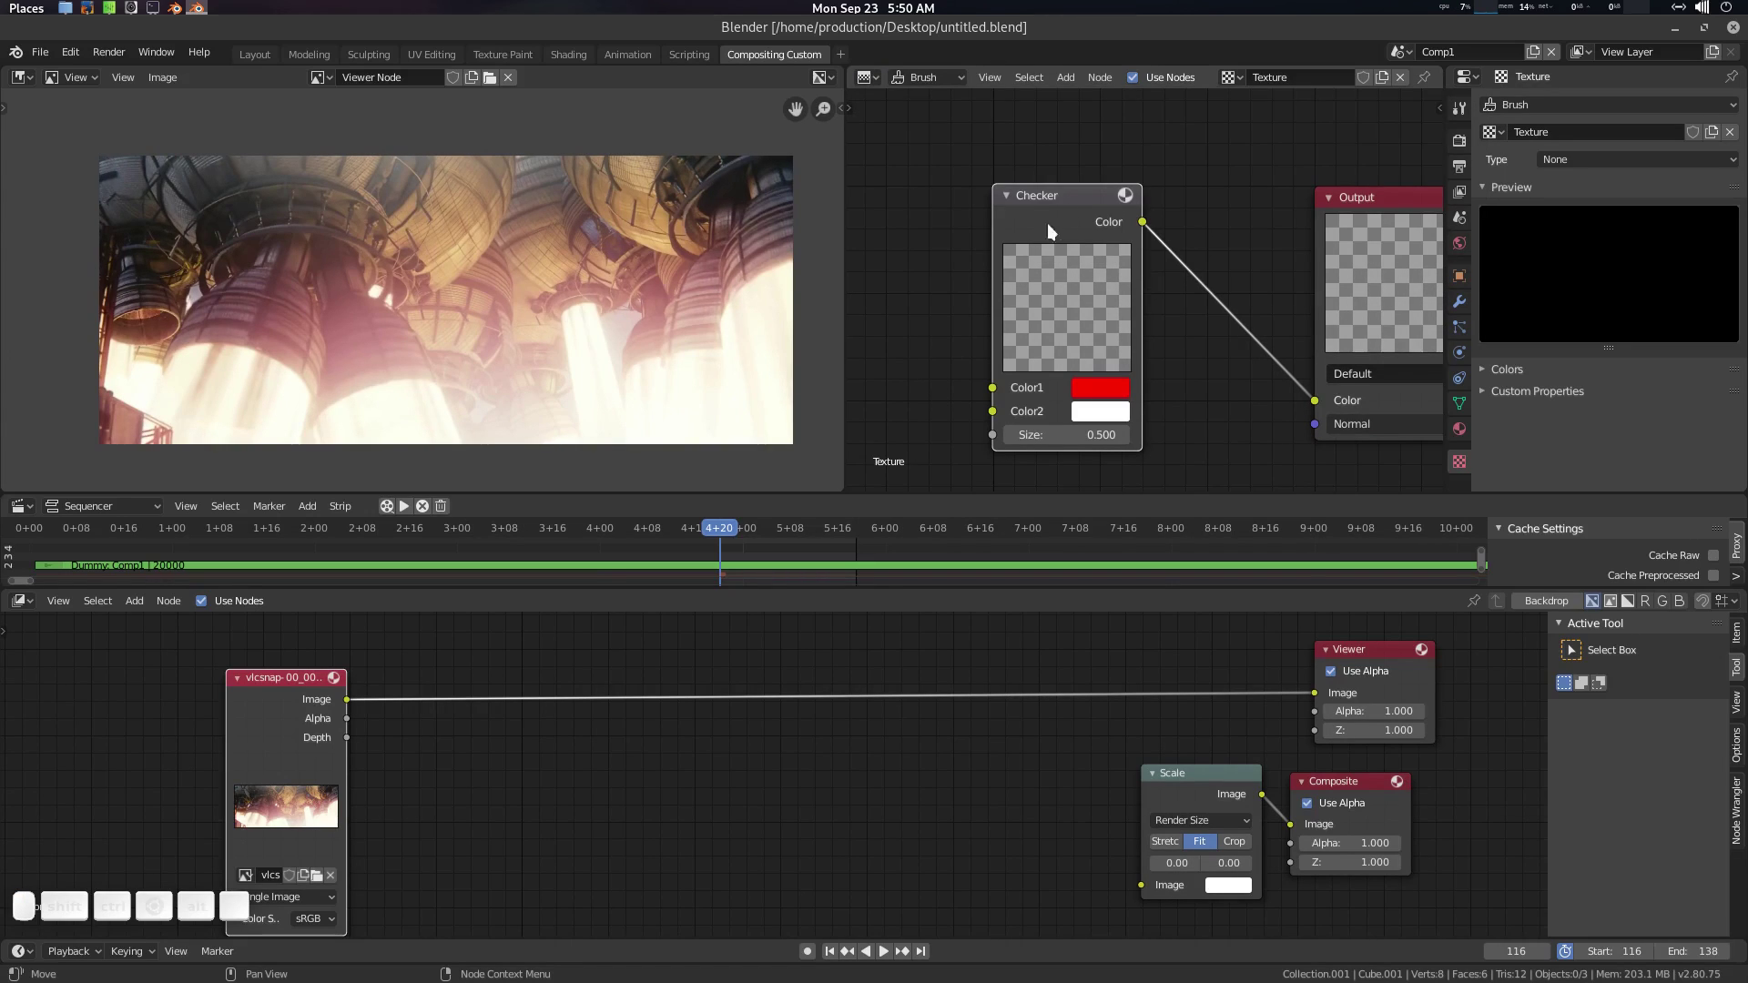
pyautogui.click(1073, 201)
pyautogui.press('Delete')
pyautogui.click(1105, 241)
pyautogui.scroll(-3)
pyautogui.click(1067, 241)
pyautogui.press('shift+a')
# Step: Pick the Noise texture node from the 'nois' search and frame the node view around it
pyautogui.click(990, 194)
pyautogui.press('n')
pyautogui.press('o')
pyautogui.press('i')
pyautogui.press('s')
pyautogui.press('Down')
pyautogui.press('Return')
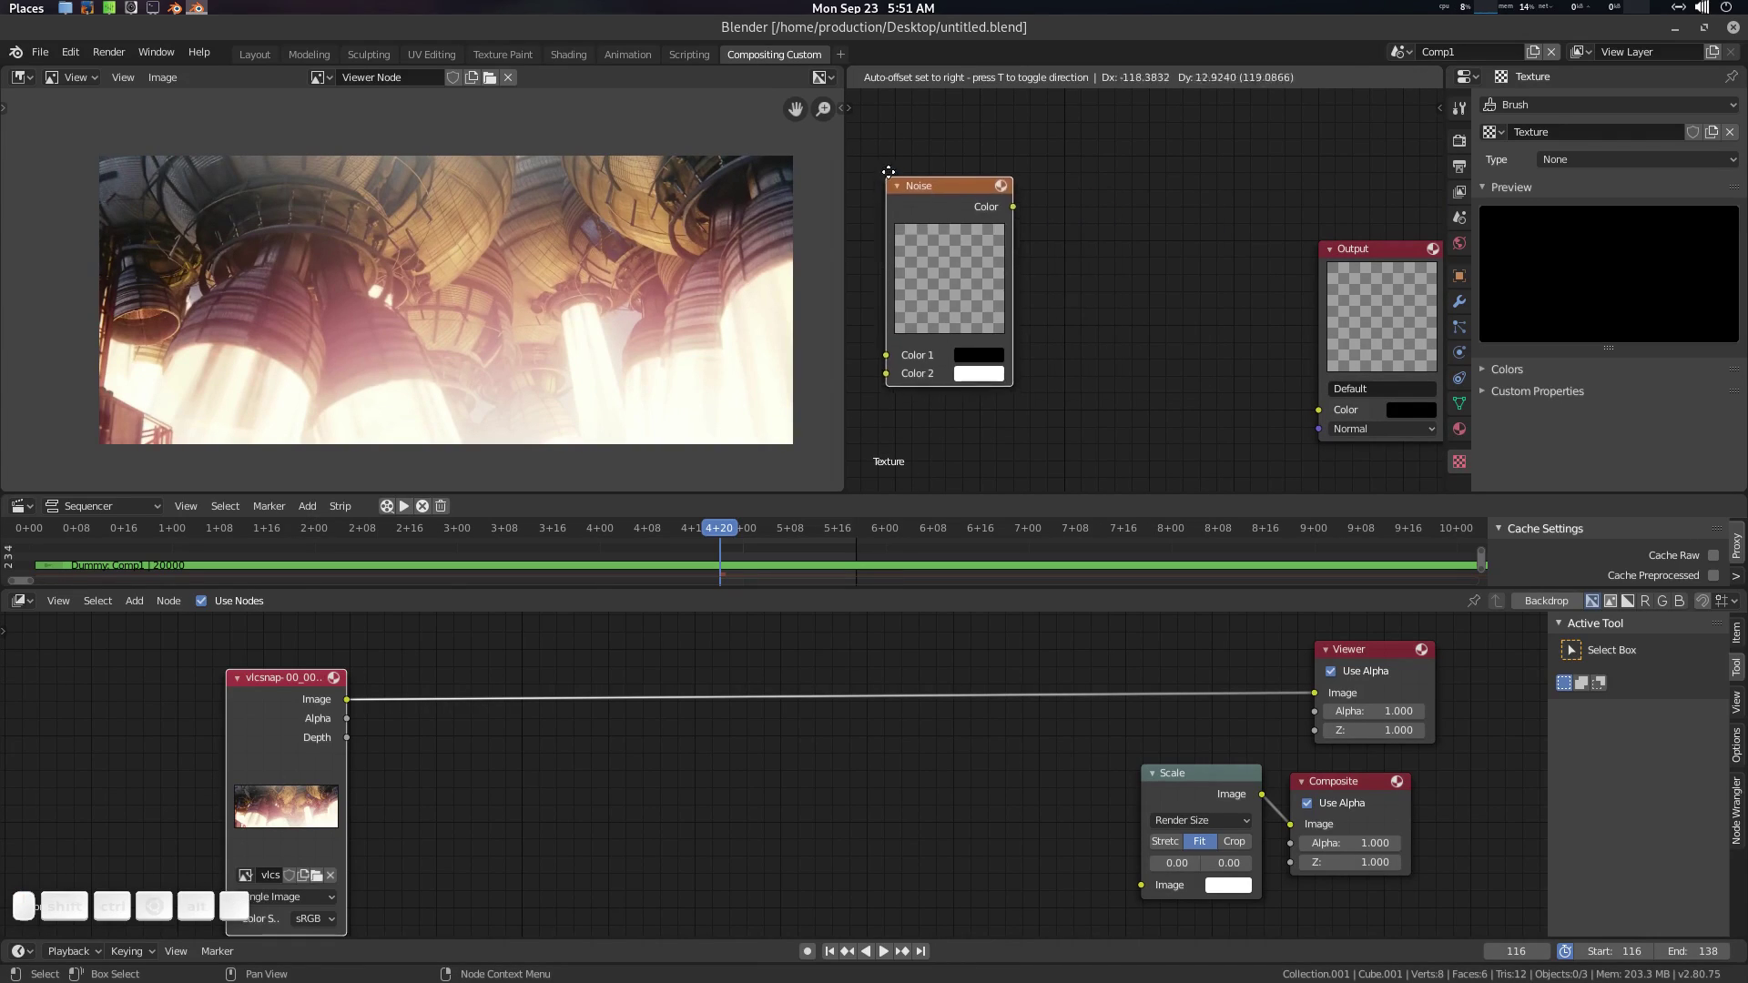
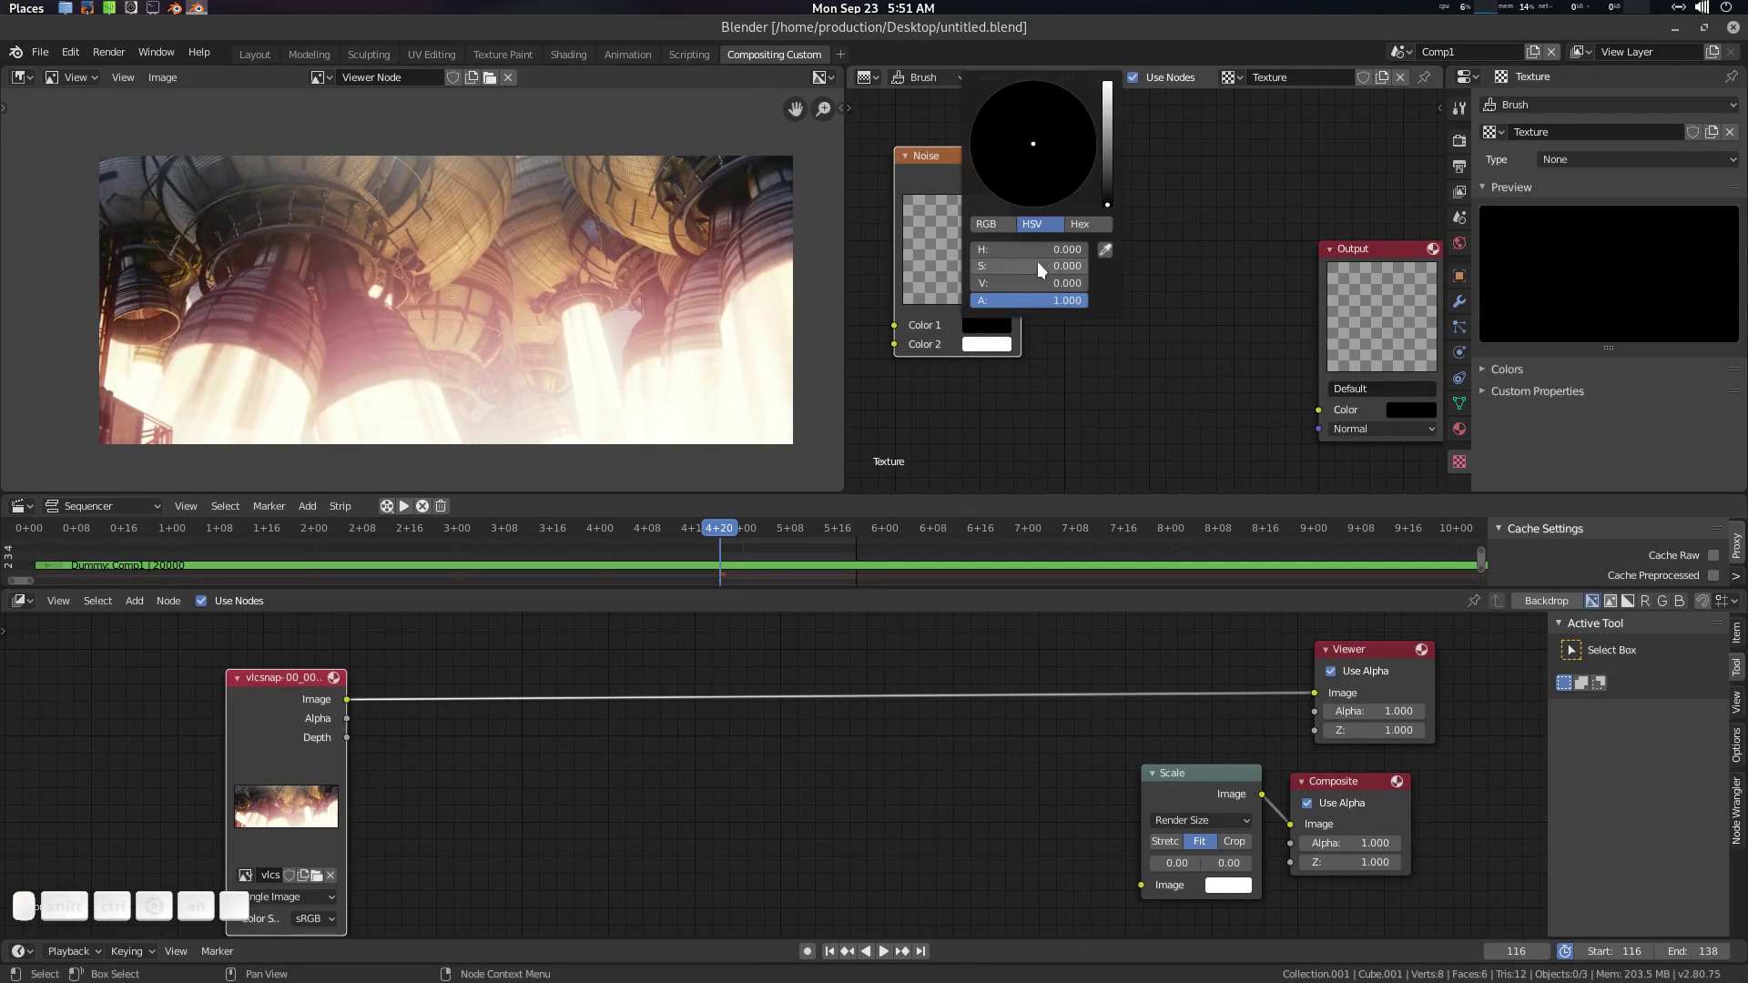
pyautogui.click(991, 232)
pyautogui.click(1003, 254)
pyautogui.middleClick(1123, 358)
pyautogui.scroll(-3)
pyautogui.middleClick(1129, 300)
pyautogui.click(1042, 161)
# Step: Duplicate the Noise node and set the copy's first colour to green
pyautogui.press('shift+d')
pyautogui.click(1045, 357)
pyautogui.click(1053, 294)
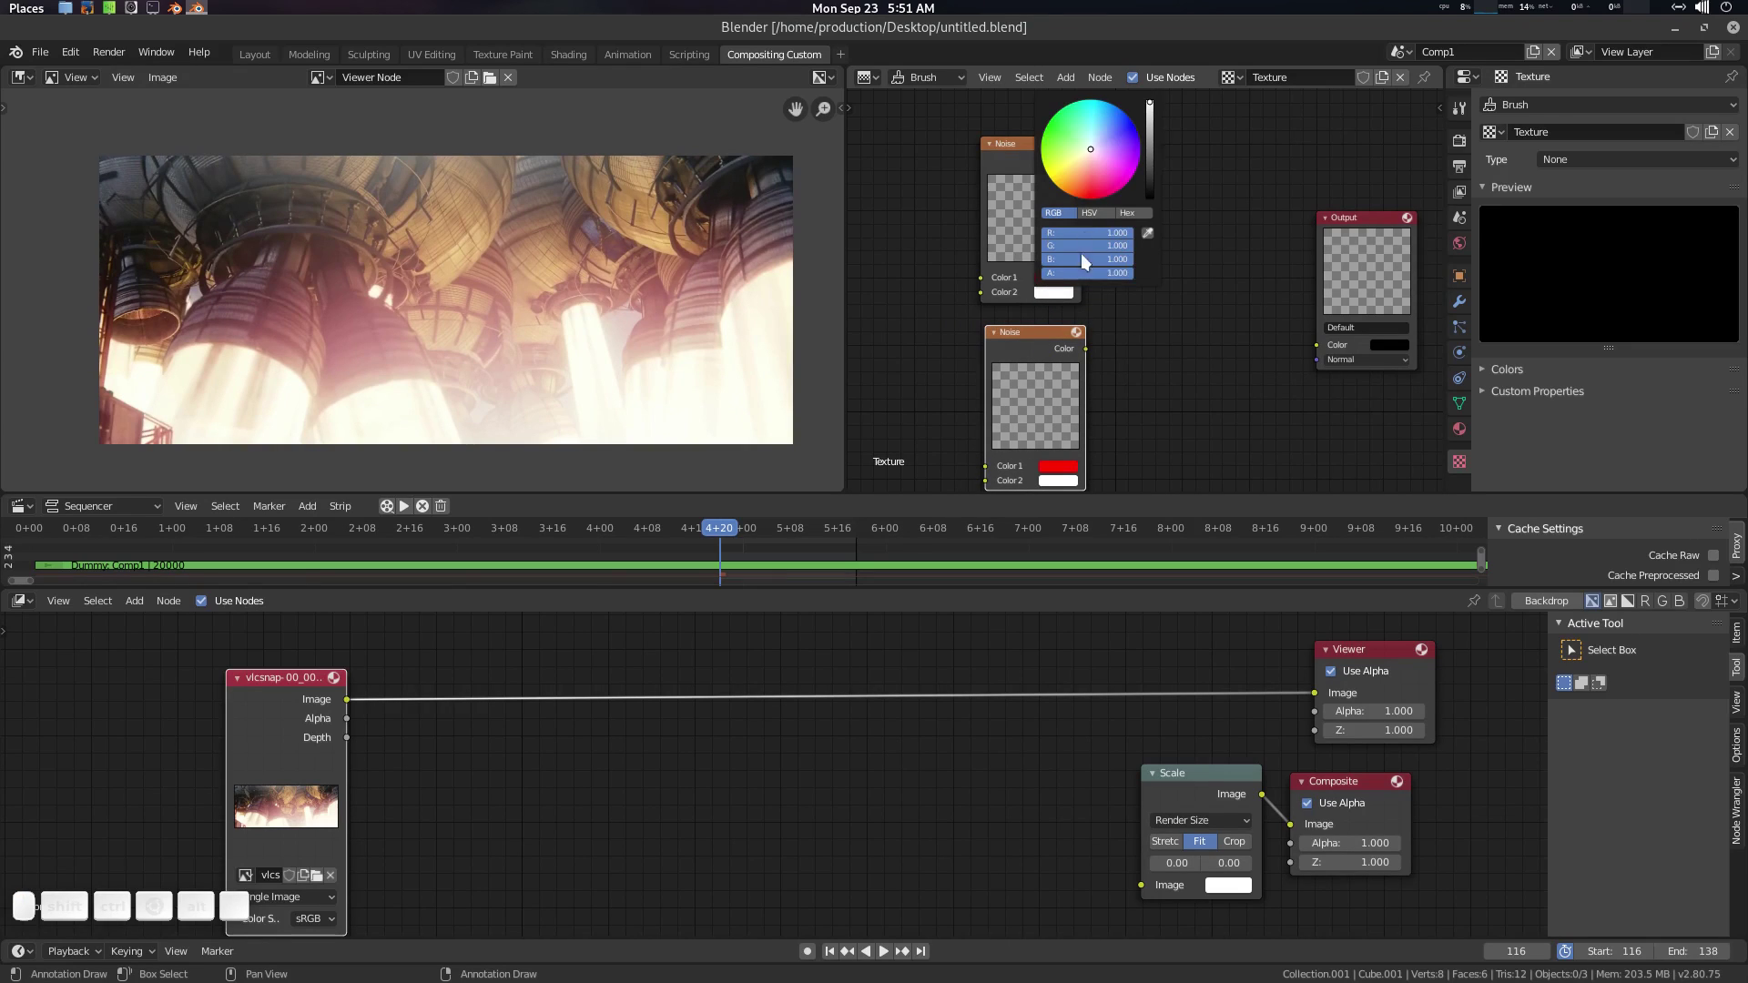
pyautogui.middleClick(1128, 401)
pyautogui.click(1057, 379)
pyautogui.click(1089, 325)
pyautogui.click(1047, 334)
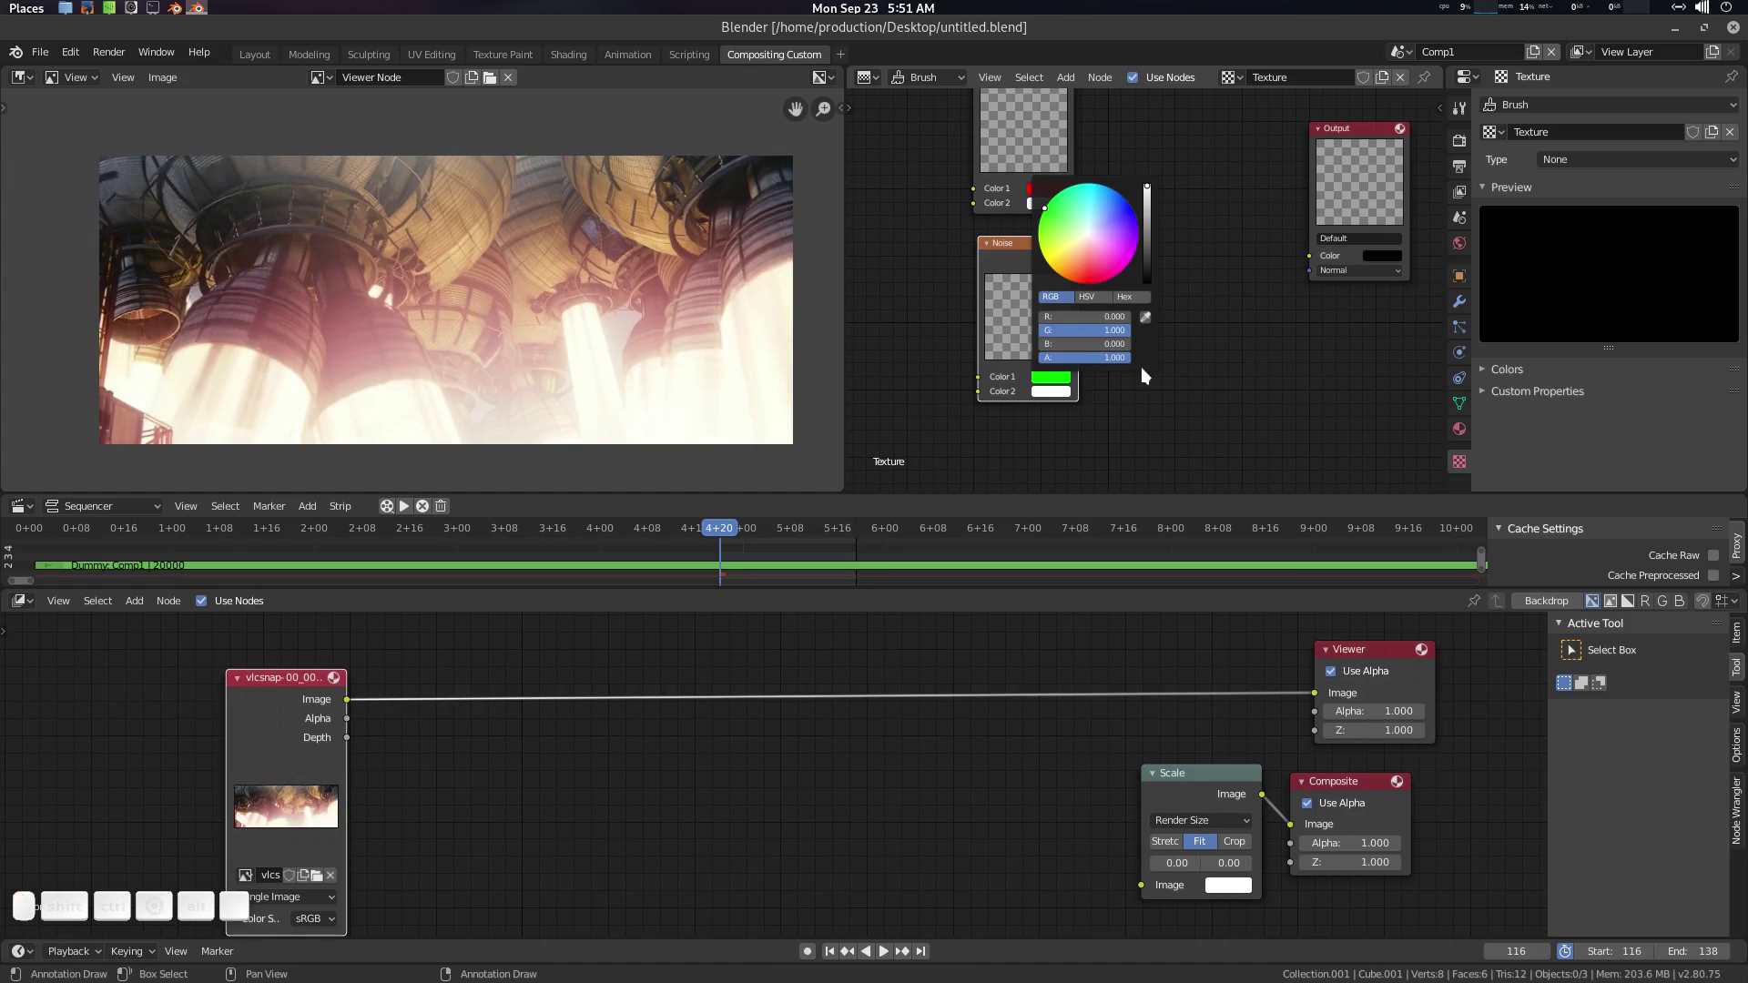
pyautogui.click(1176, 363)
# Step: Duplicate the green Noise into a third node below and make its first colour blue
pyautogui.middleClick(1141, 381)
pyautogui.click(1033, 211)
pyautogui.press('shift+d')
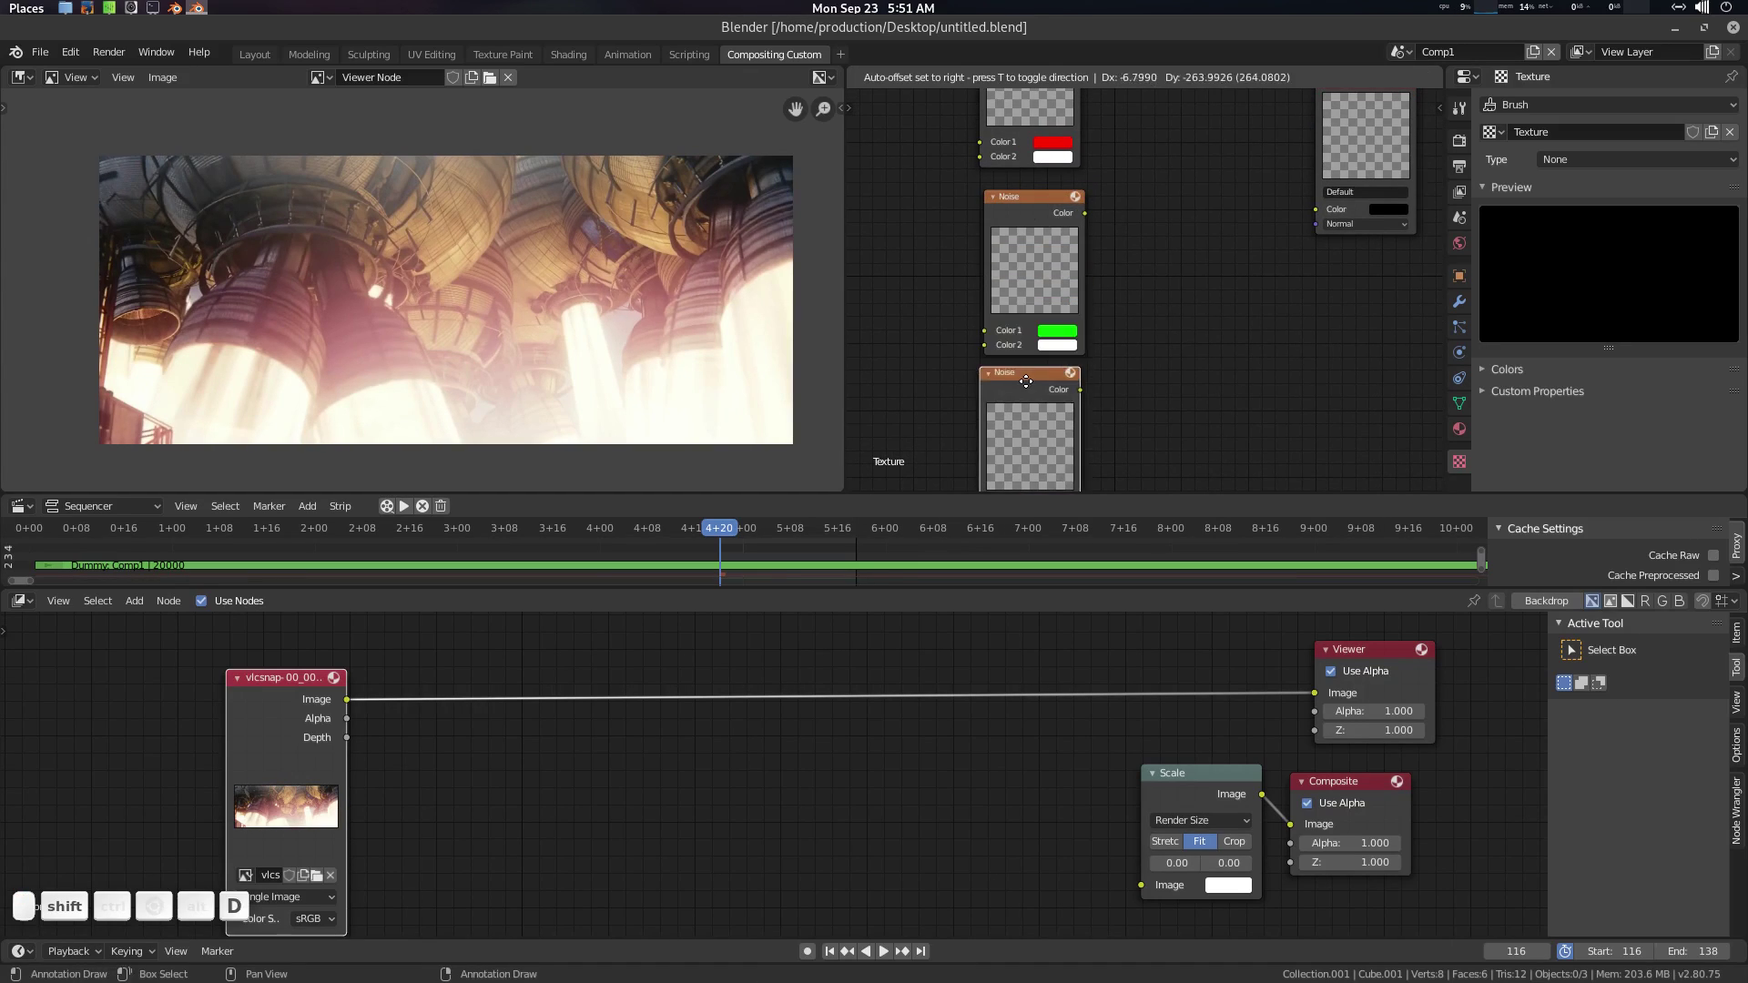
pyautogui.click(1033, 394)
pyautogui.click(1060, 411)
pyautogui.click(1099, 363)
pyautogui.moveTo(1069, 370); pyautogui.dragTo(1054, 377)
pyautogui.click(1056, 380)
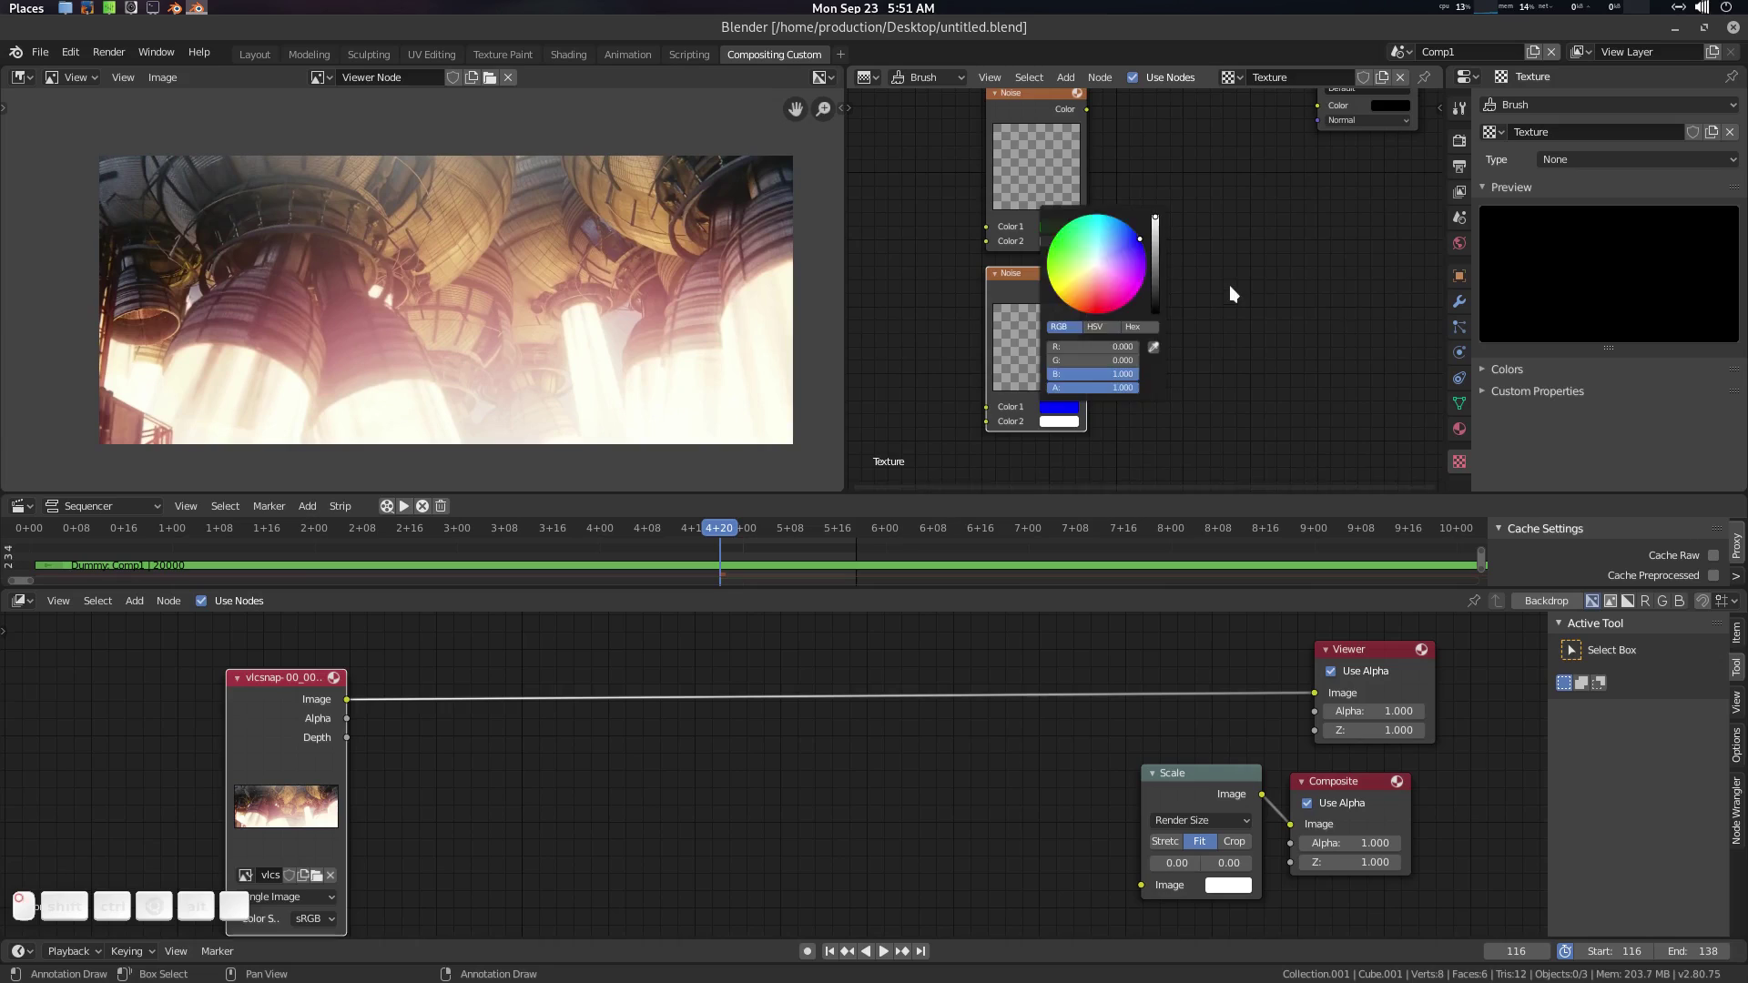
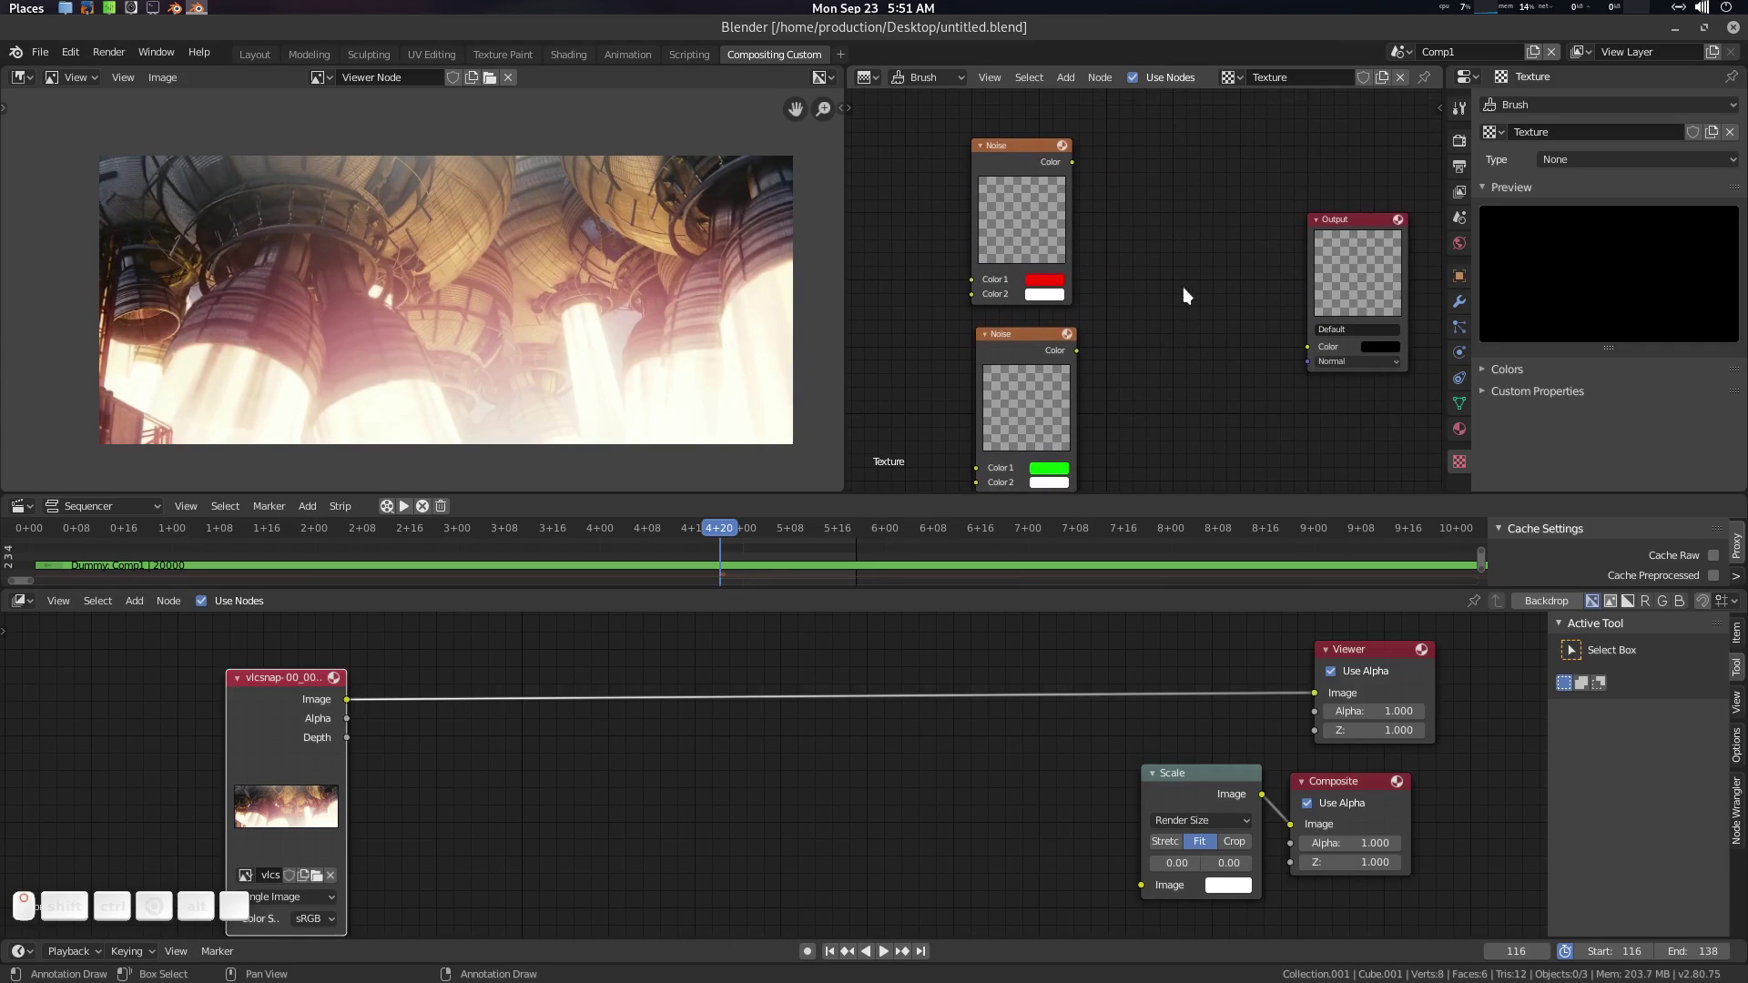
# Step: Add a Color > Mix node set to Add and feed the red Noise into its Color1
pyautogui.click(1110, 243)
pyautogui.press('shift+a')
pyautogui.click(1112, 242)
pyautogui.press('m')
pyautogui.press('i')
pyautogui.press('x')
pyautogui.press('Return')
pyautogui.click(1139, 192)
pyautogui.click(1163, 230)
pyautogui.click(1175, 369)
pyautogui.click(1175, 250)
pyautogui.moveTo(1077, 165); pyautogui.dragTo(1108, 355)
# Step: Set the Add mix node's Factor to 1.000
pyautogui.click(1082, 359)
pyautogui.scroll(3)
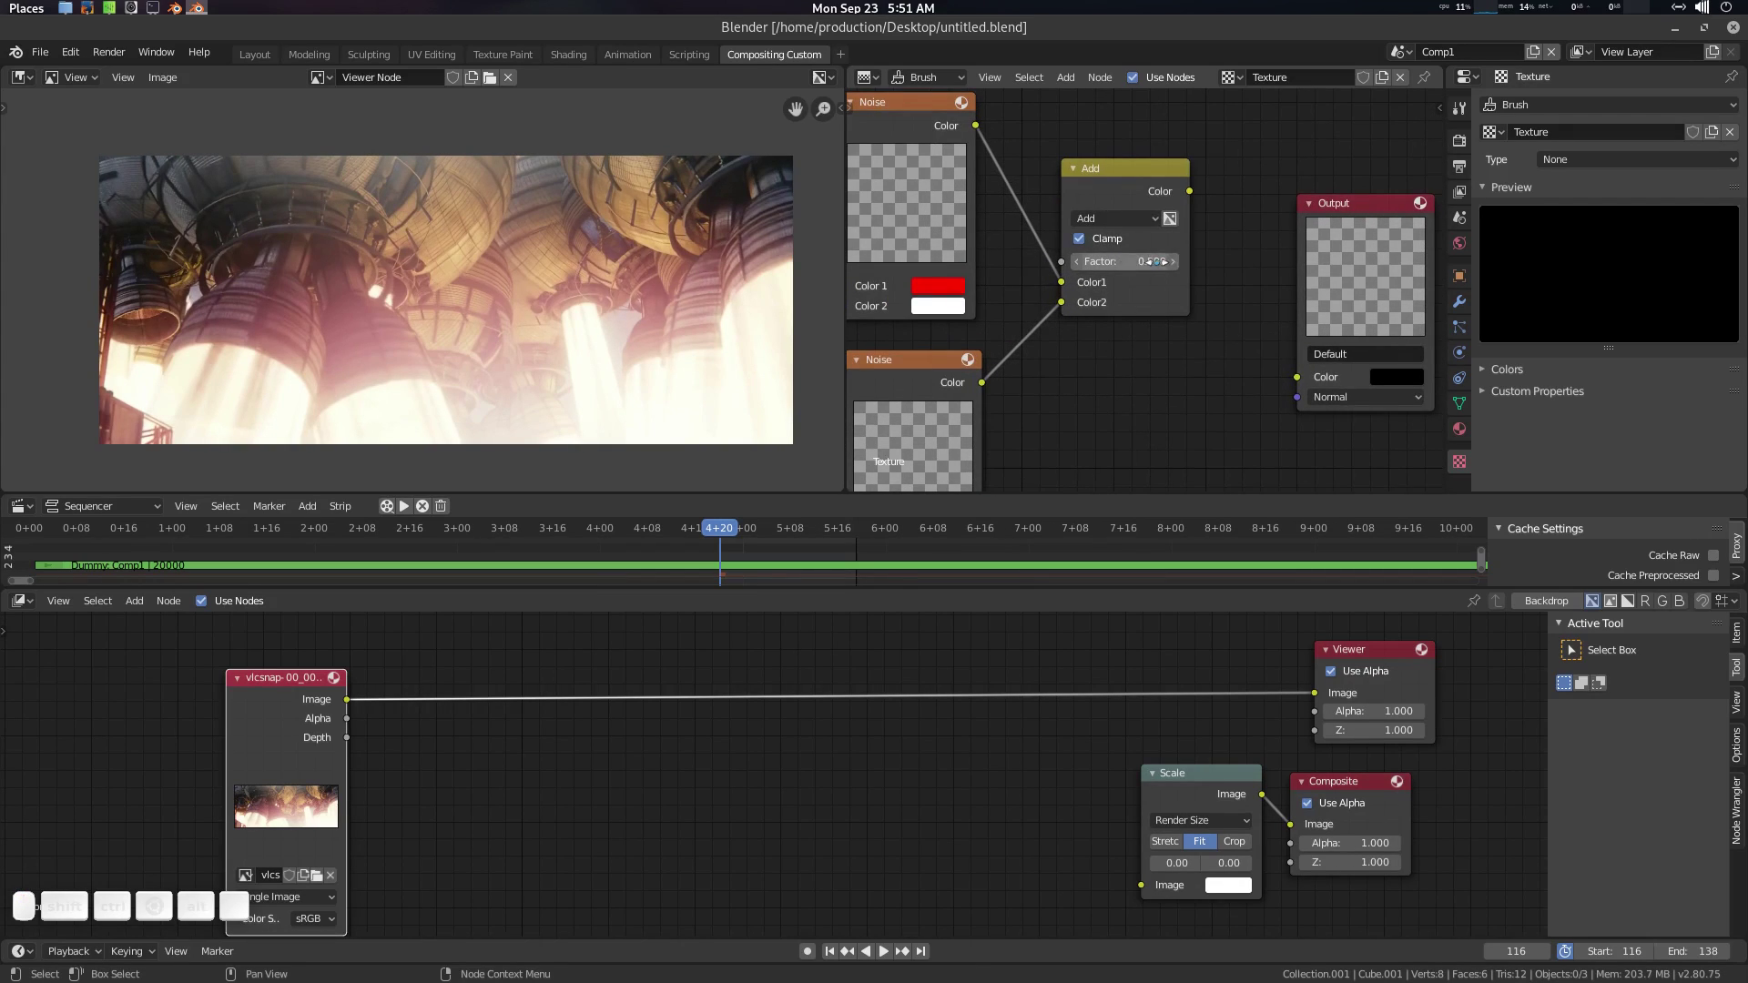
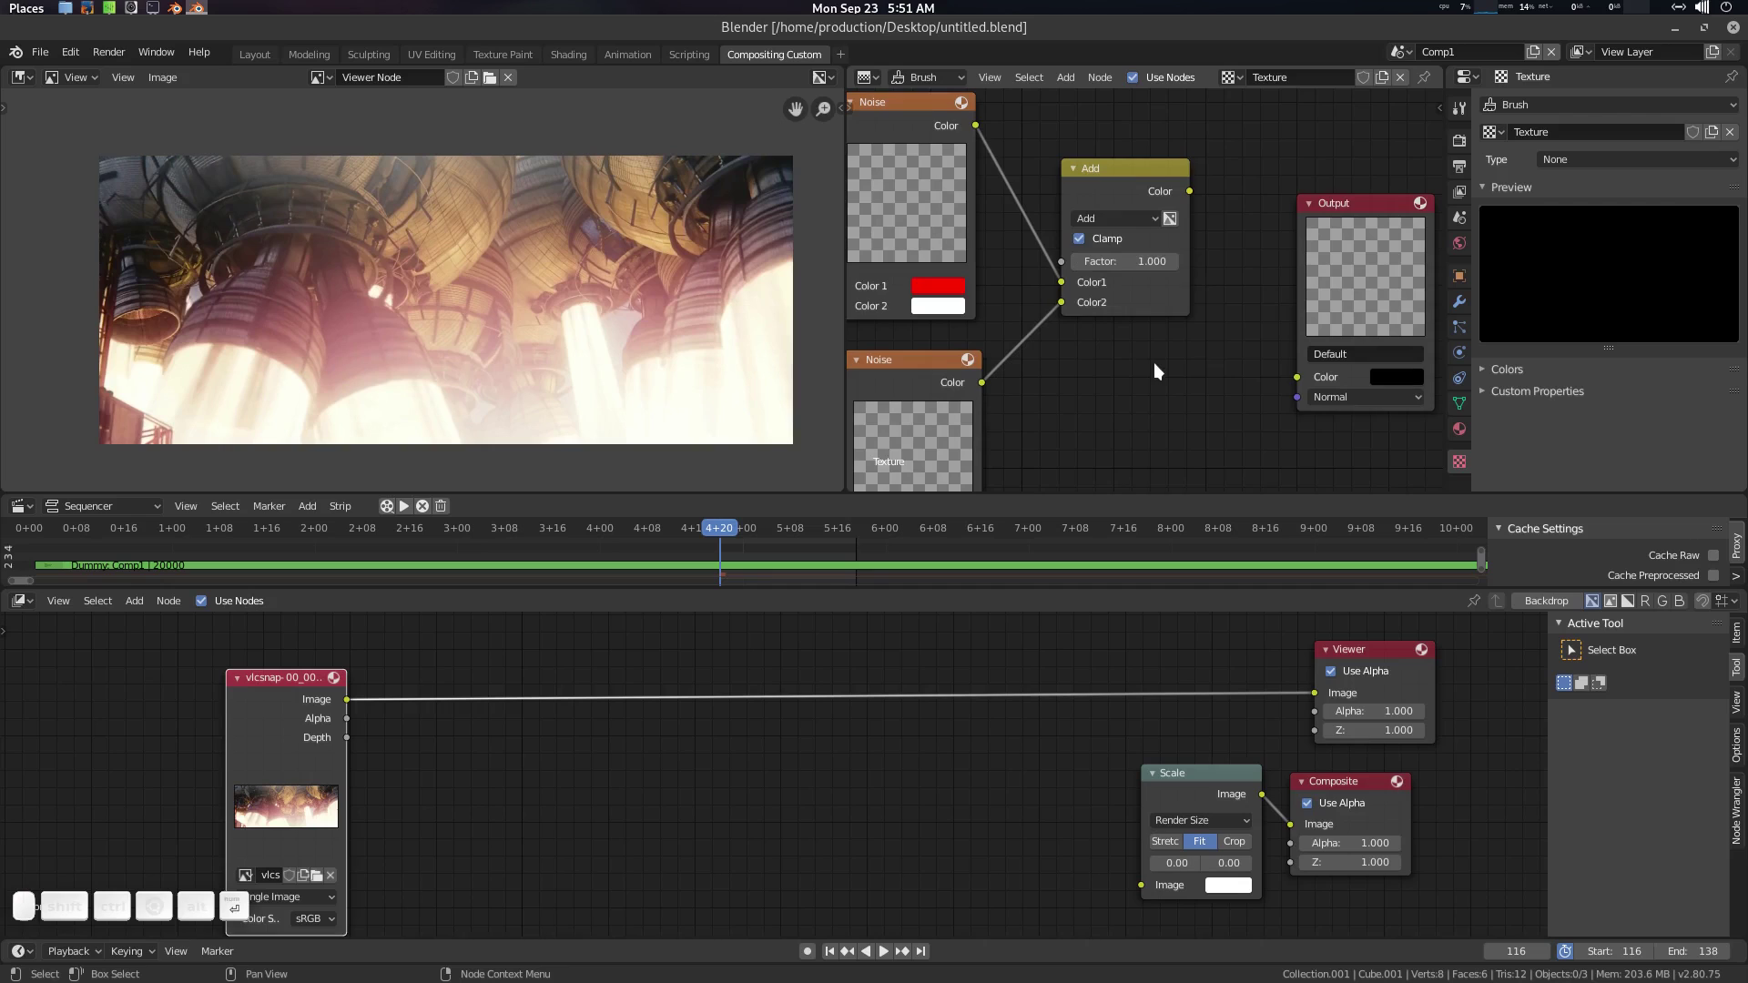
pyautogui.middleClick(1159, 368)
pyautogui.scroll(-3)
pyautogui.click(1270, 243)
# Step: Duplicate the Add mix to create a second Add node below it
pyautogui.middleClick(1179, 260)
pyautogui.click(1145, 171)
pyautogui.press('shift+d')
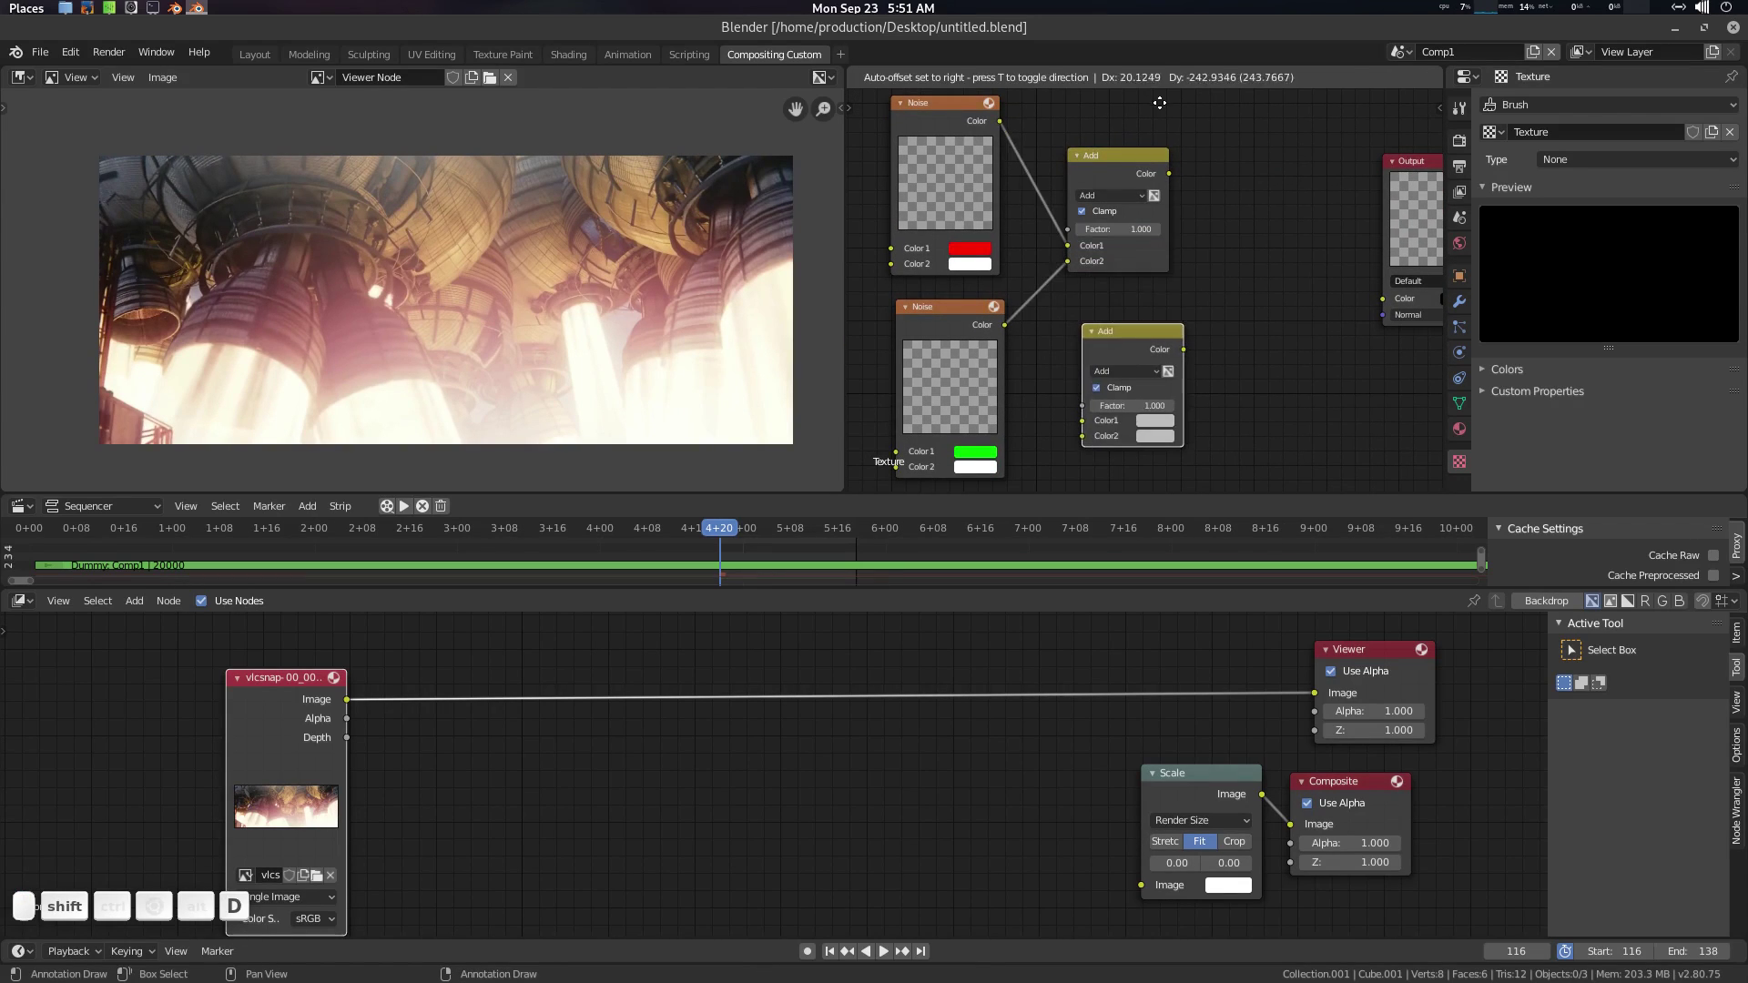
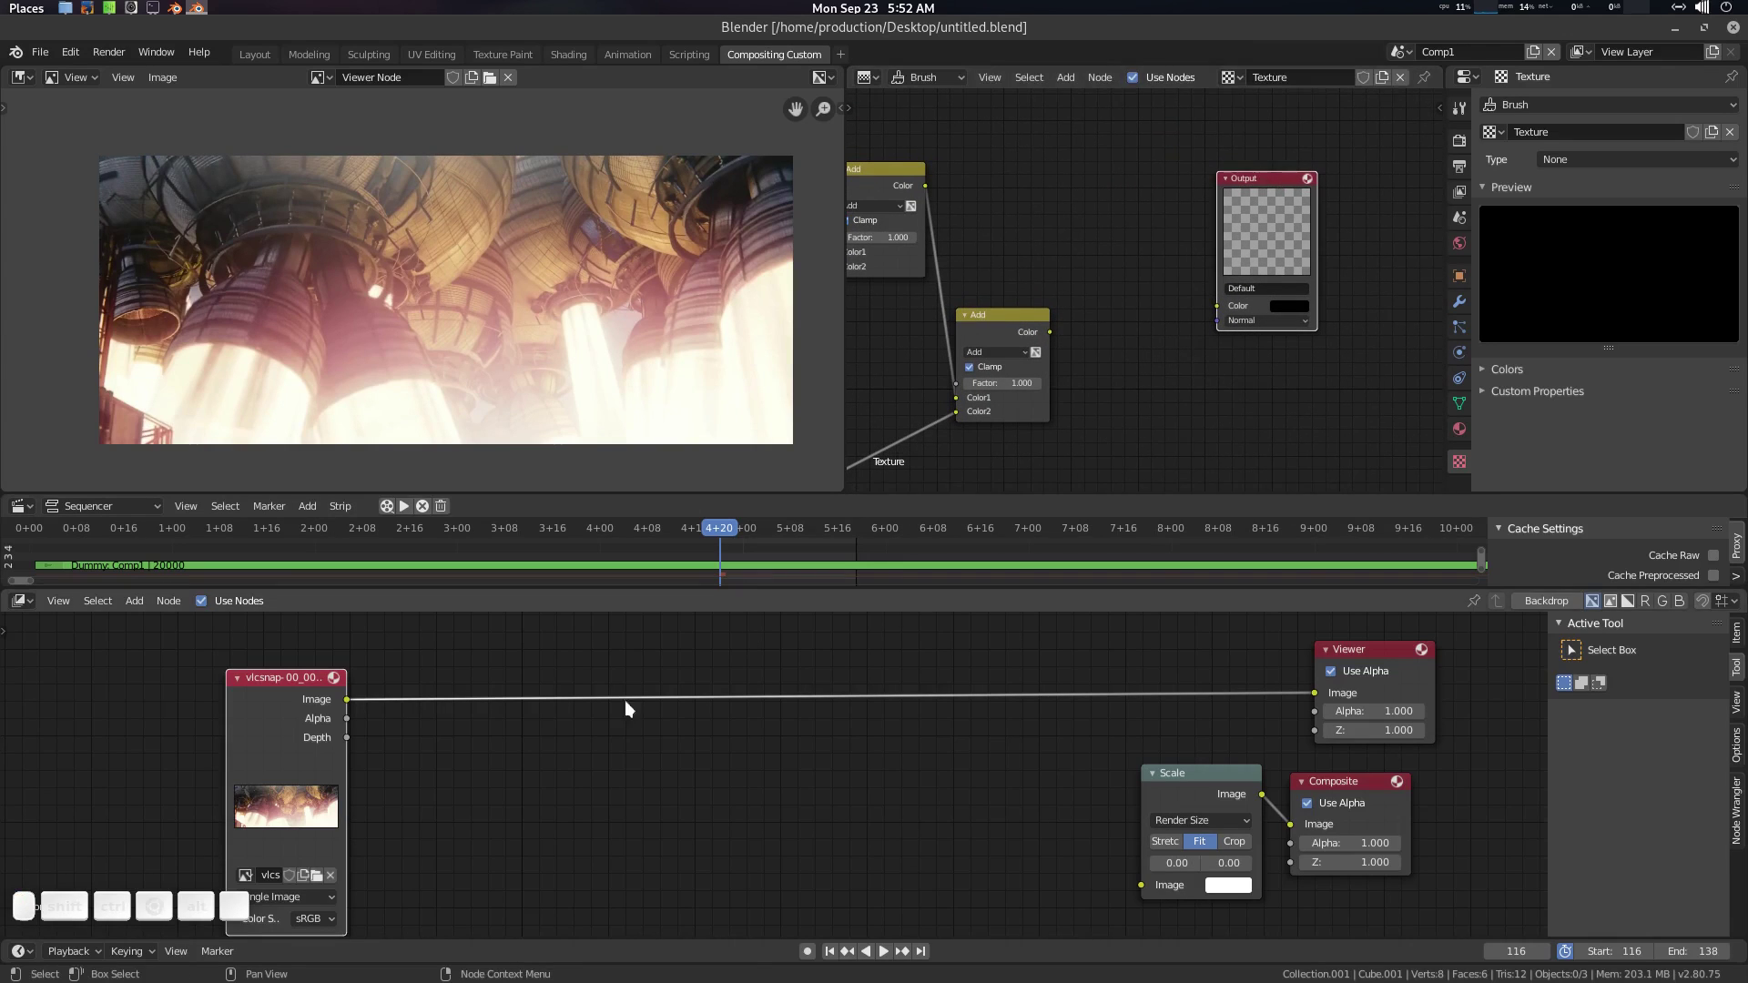
# Step: Add an Input > Texture node in the compositor
pyautogui.click(582, 753)
pyautogui.click(712, 787)
pyautogui.click(569, 755)
pyautogui.press('shift+a')
pyautogui.click(568, 747)
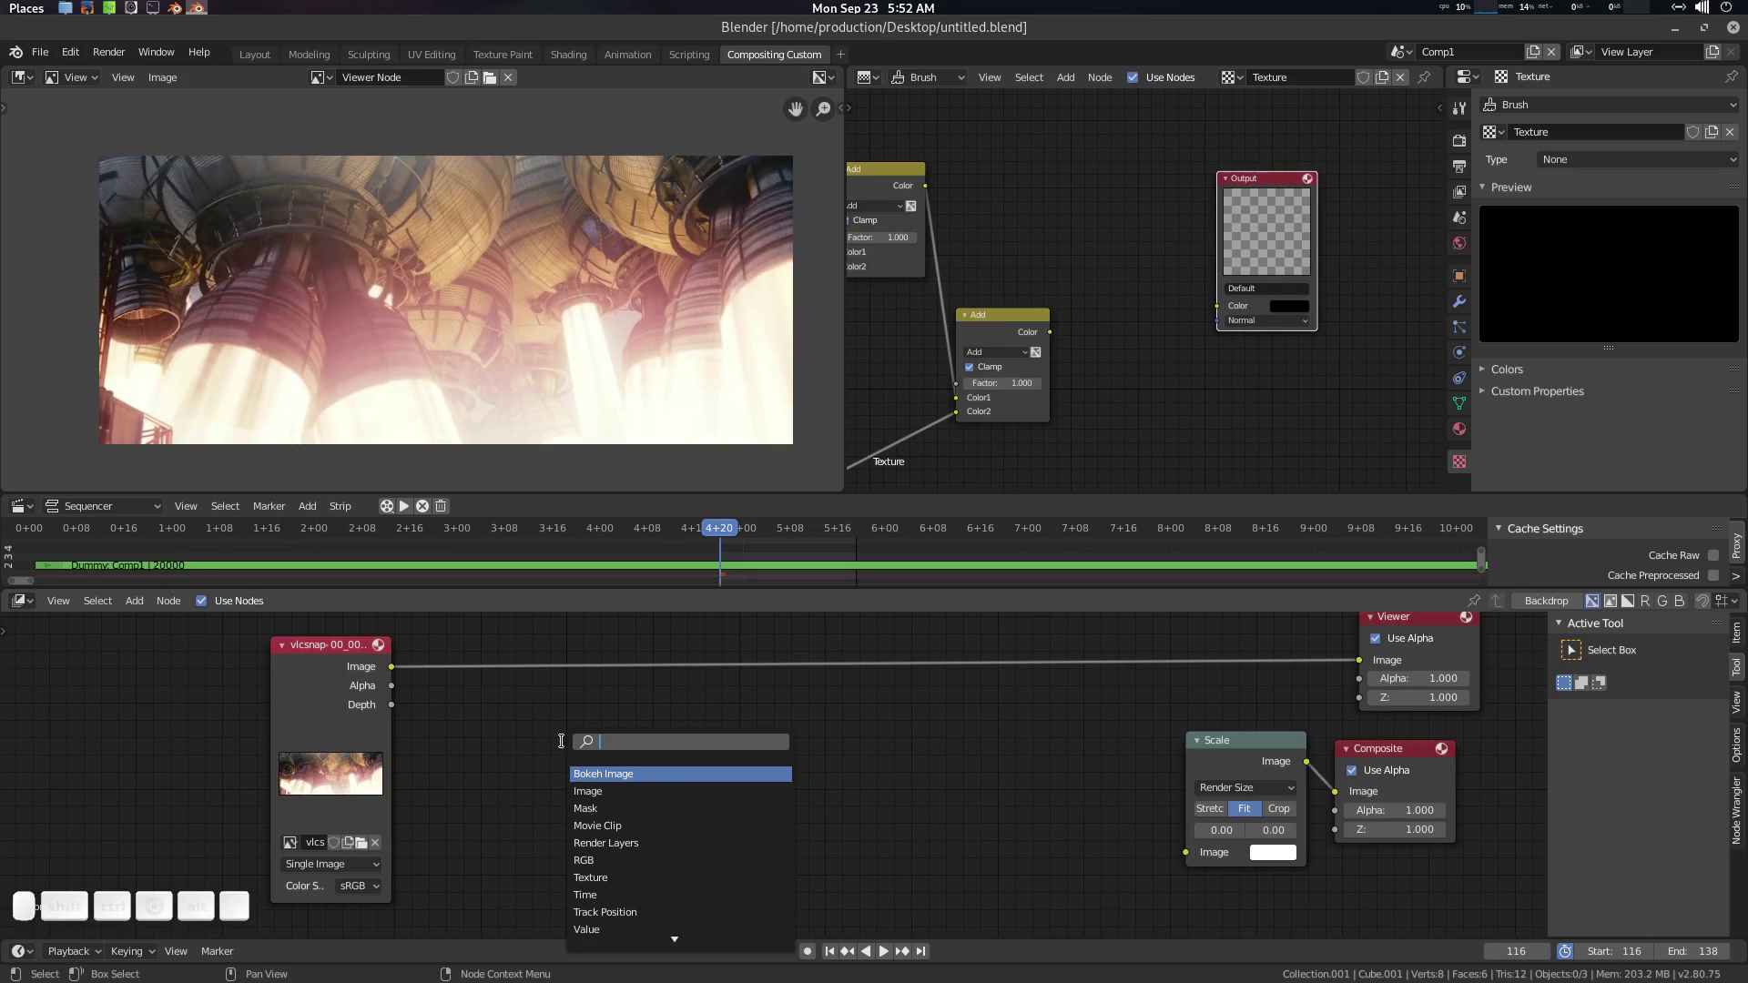
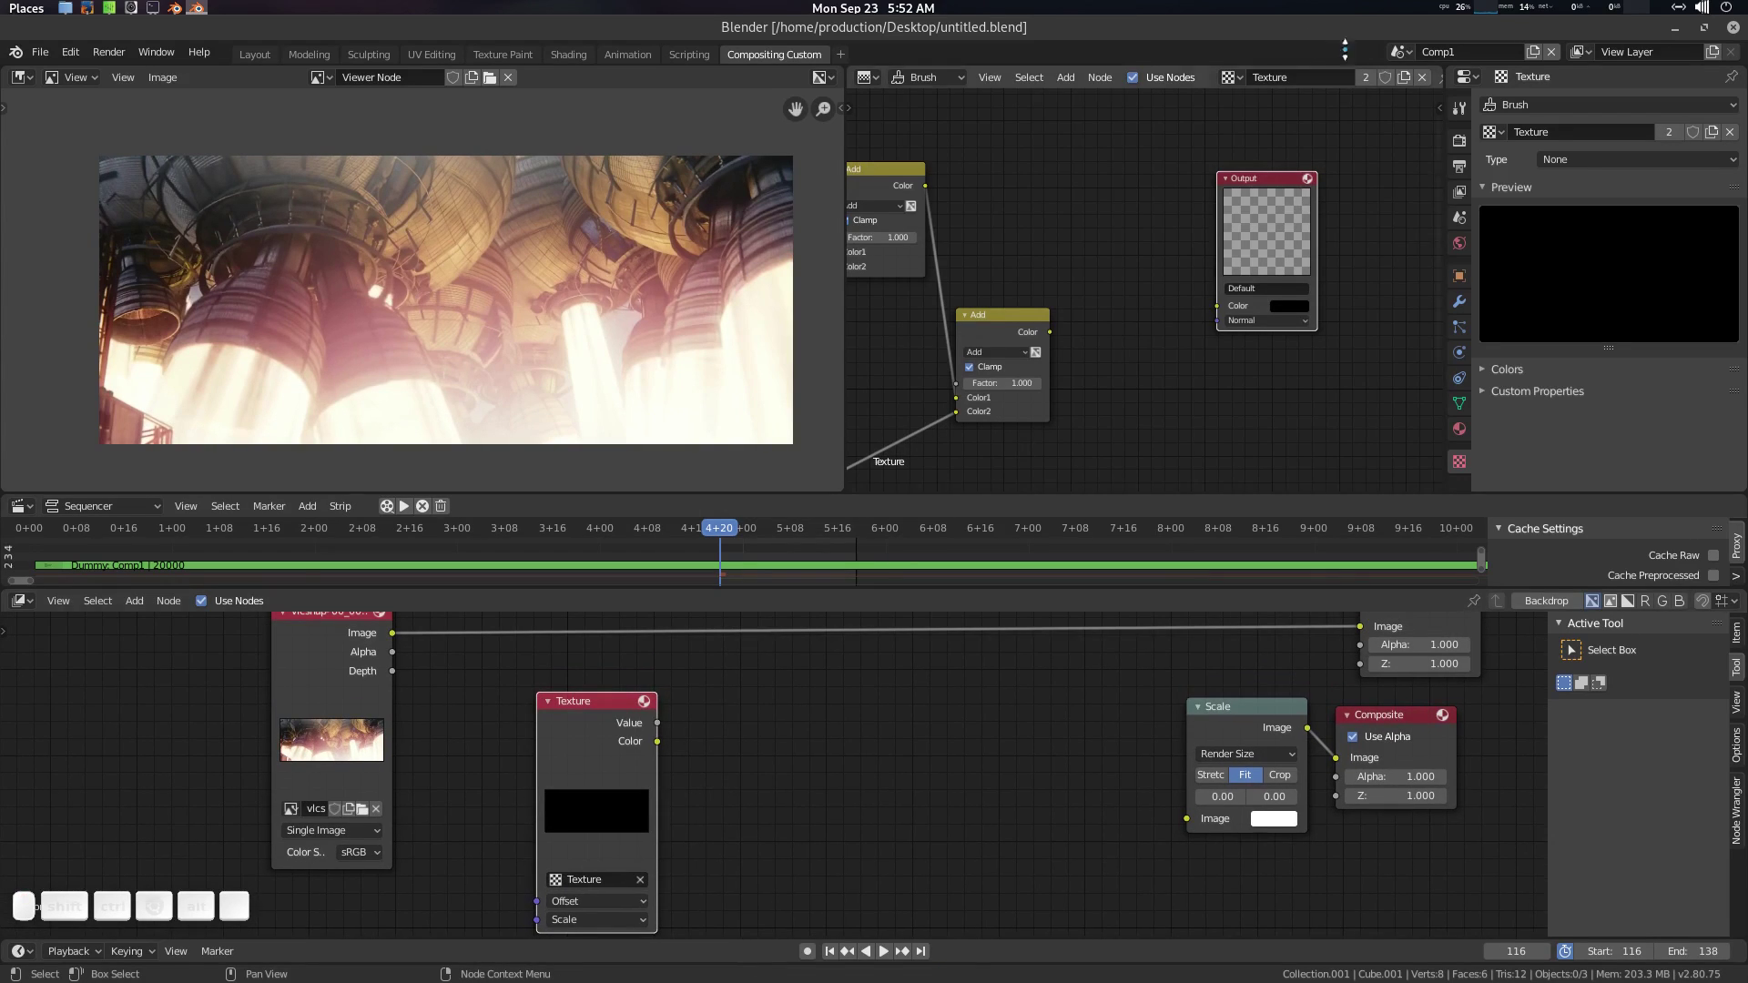
# Step: Rename the texture to 'My Grain'
pyautogui.click(1306, 73)
pyautogui.press('shift+m')
pyautogui.press('shift+y')
pyautogui.press('shift+space')
pyautogui.press('shift+g')
pyautogui.press('shift+r')
pyautogui.press('shift+a')
pyautogui.press('shift+i')
pyautogui.press('shift+n')
pyautogui.press('shift+Return')
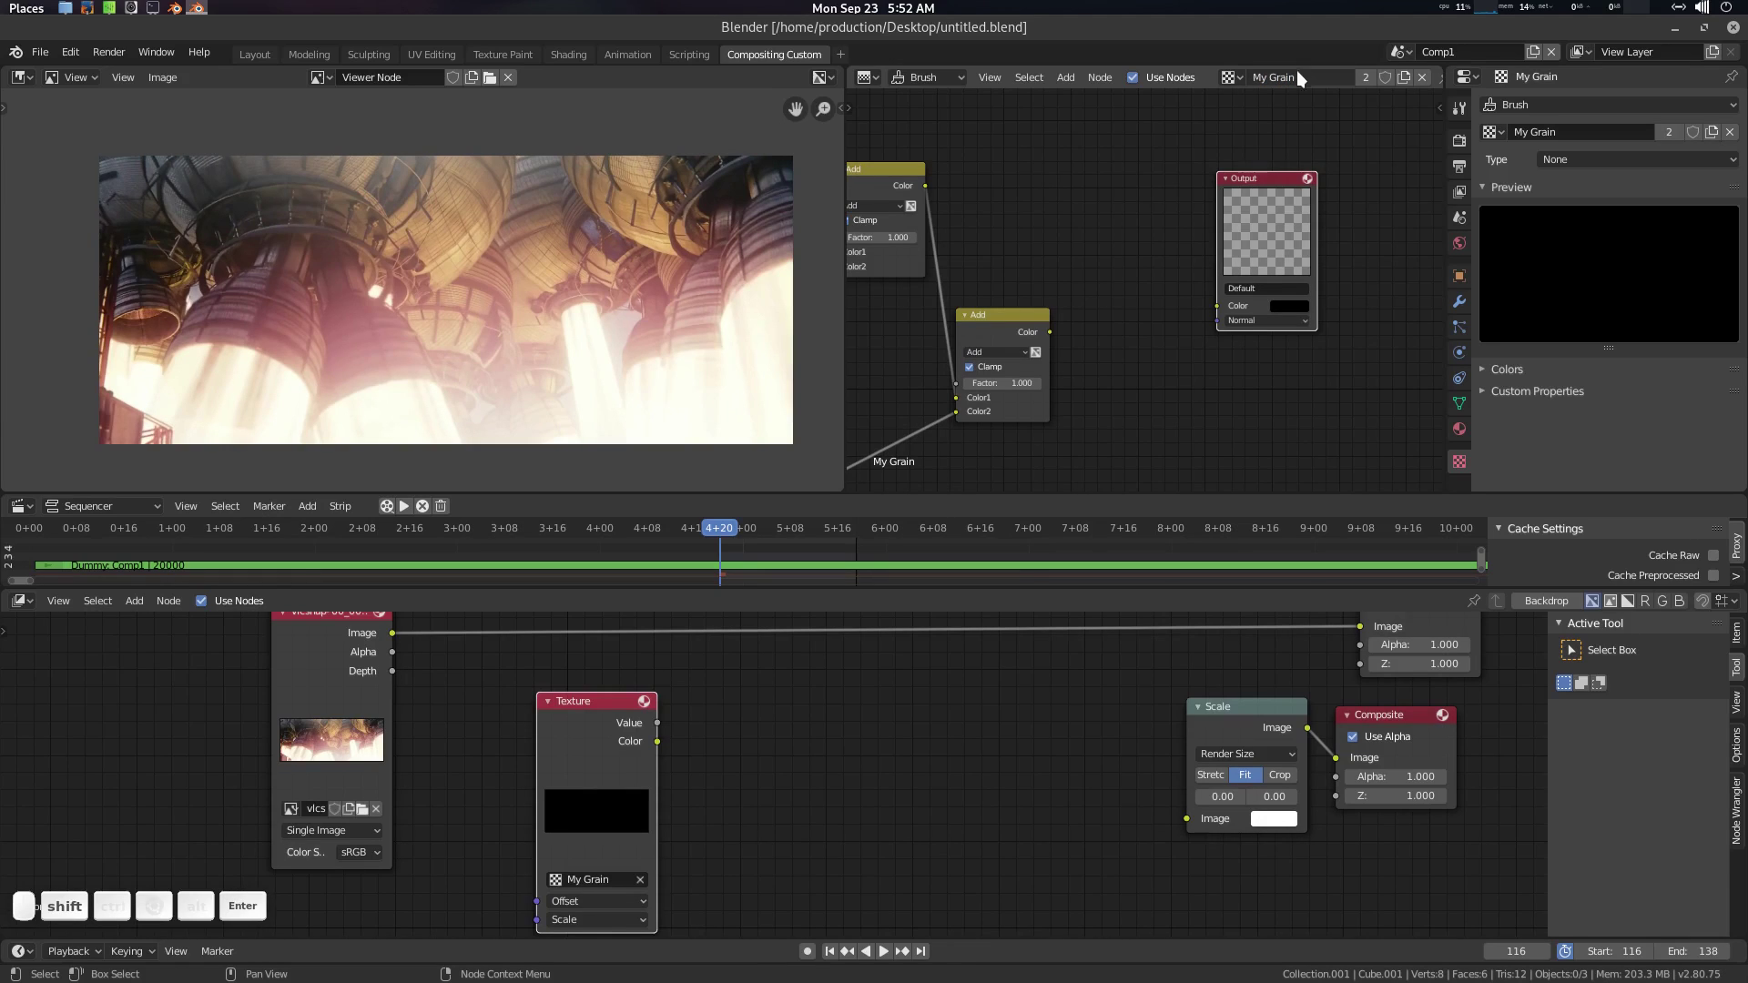
# Step: Show the Texture node's colour in the Viewer and link the Add result to the texture Output
pyautogui.click(699, 815)
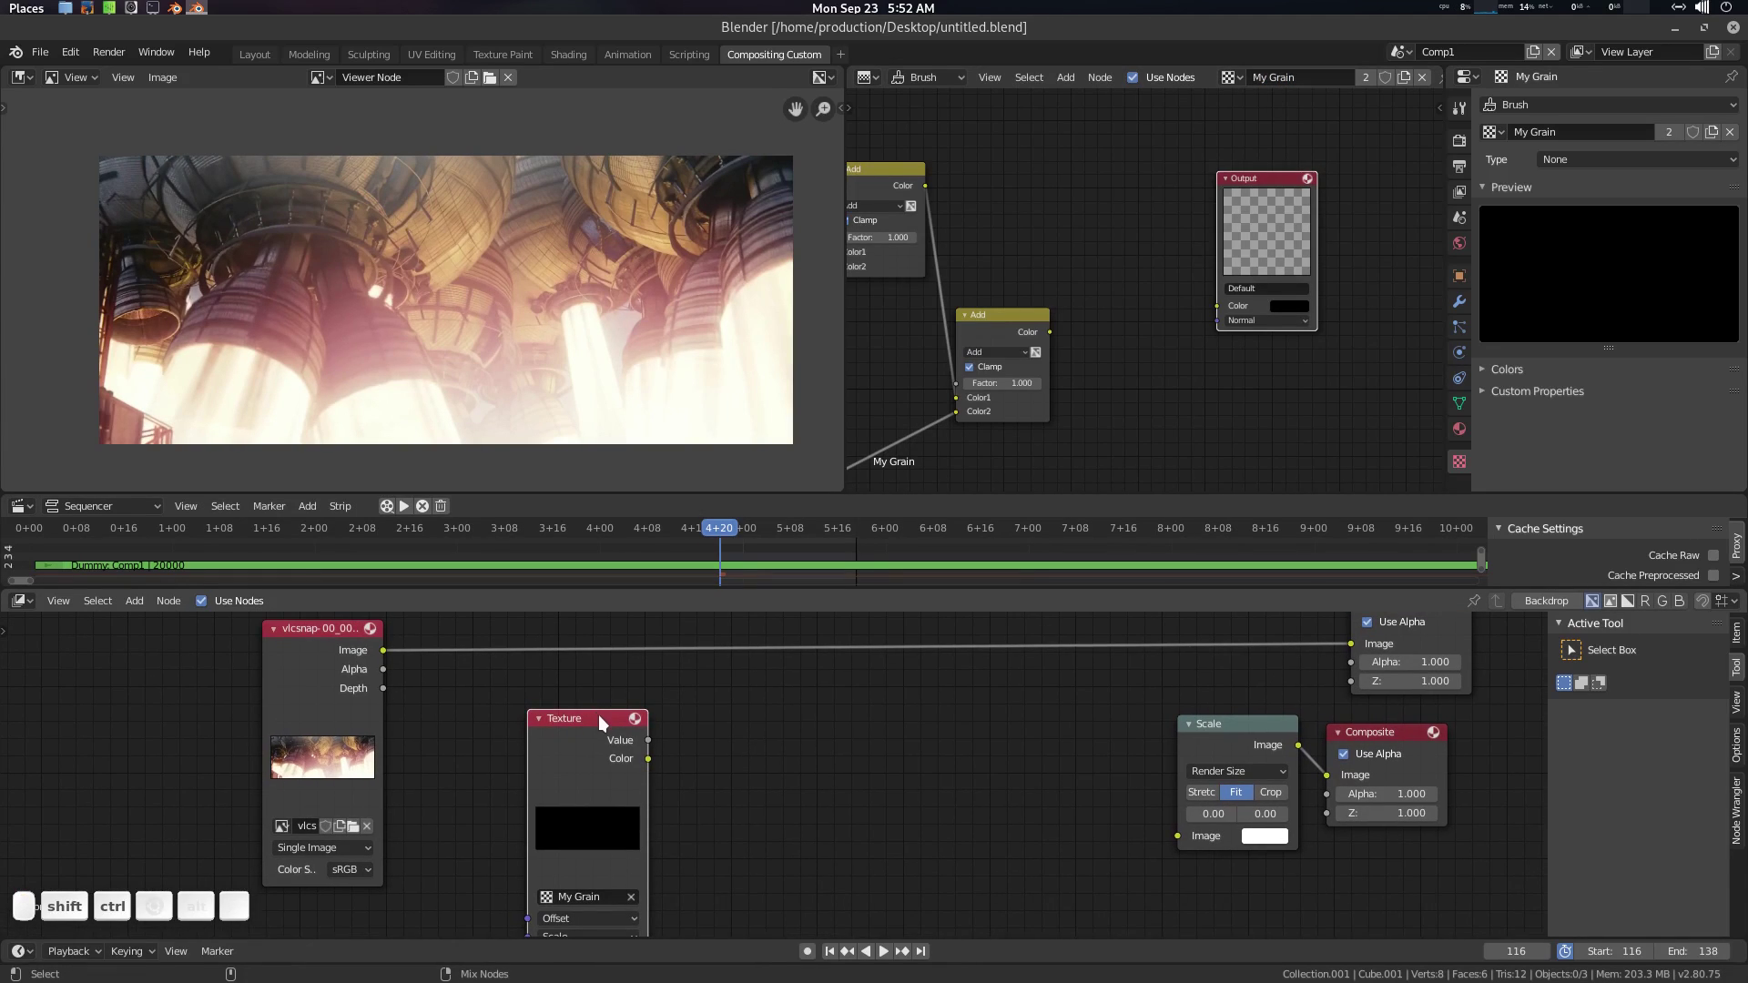
pyautogui.doubleClick(607, 721)
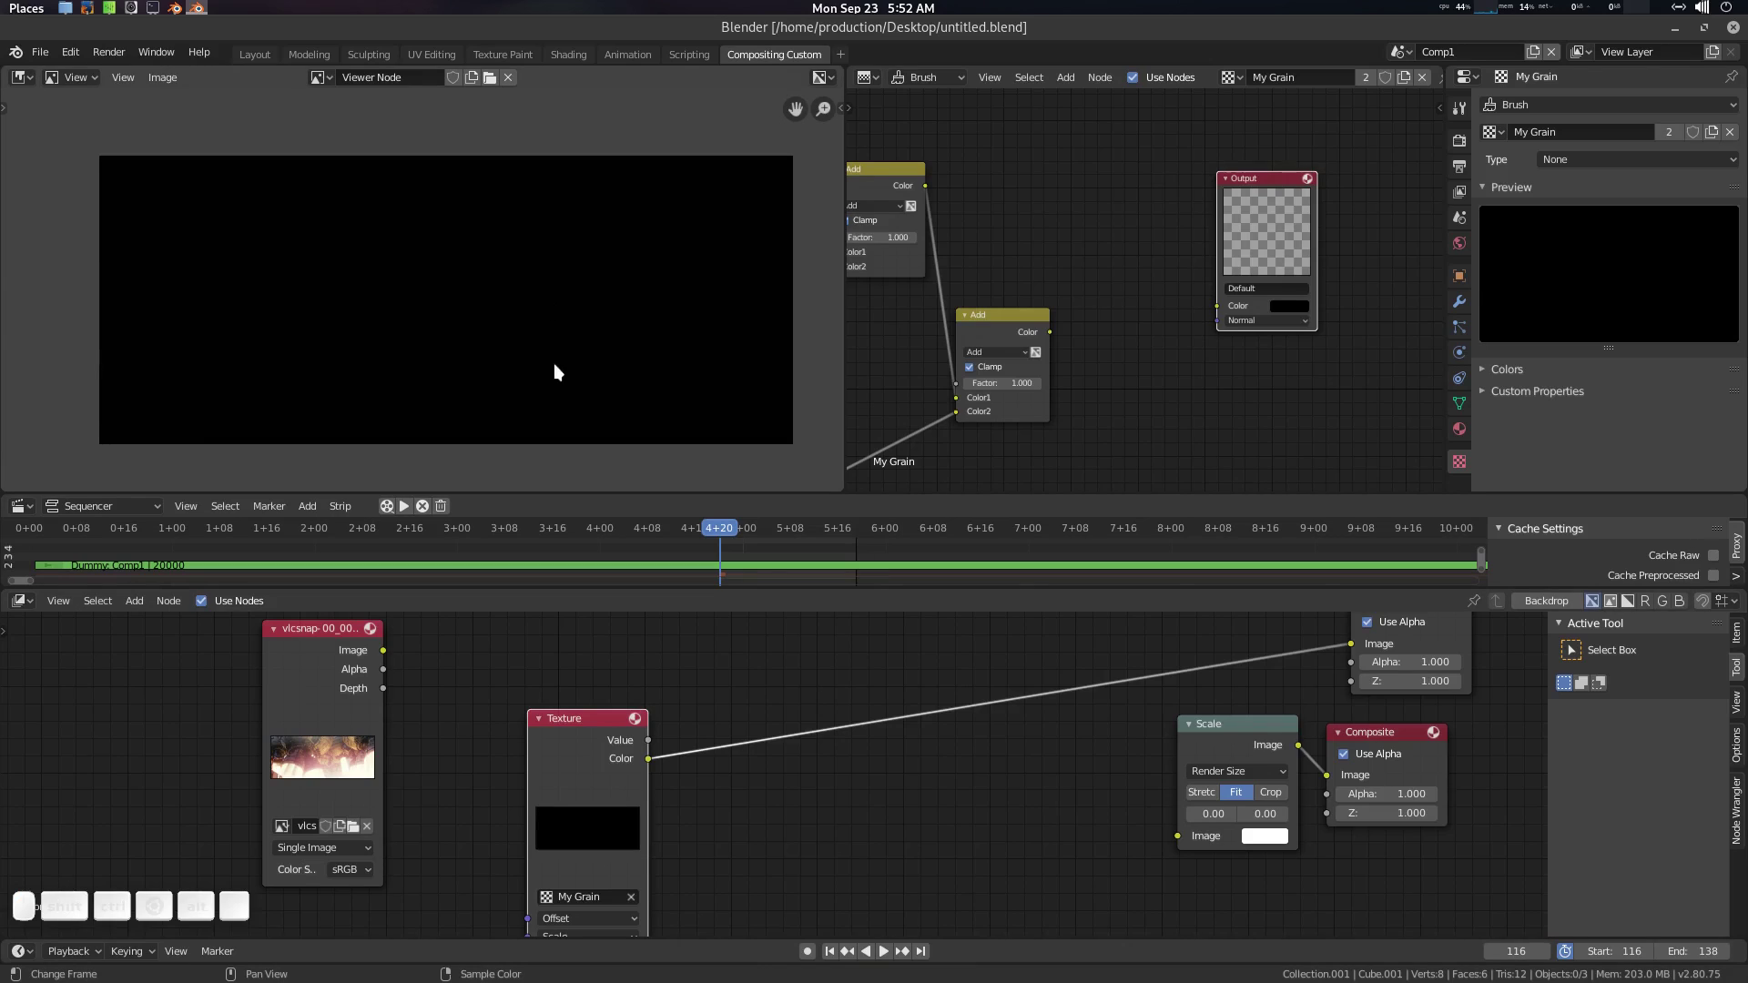
pyautogui.moveTo(1059, 335); pyautogui.dragTo(1287, 276)
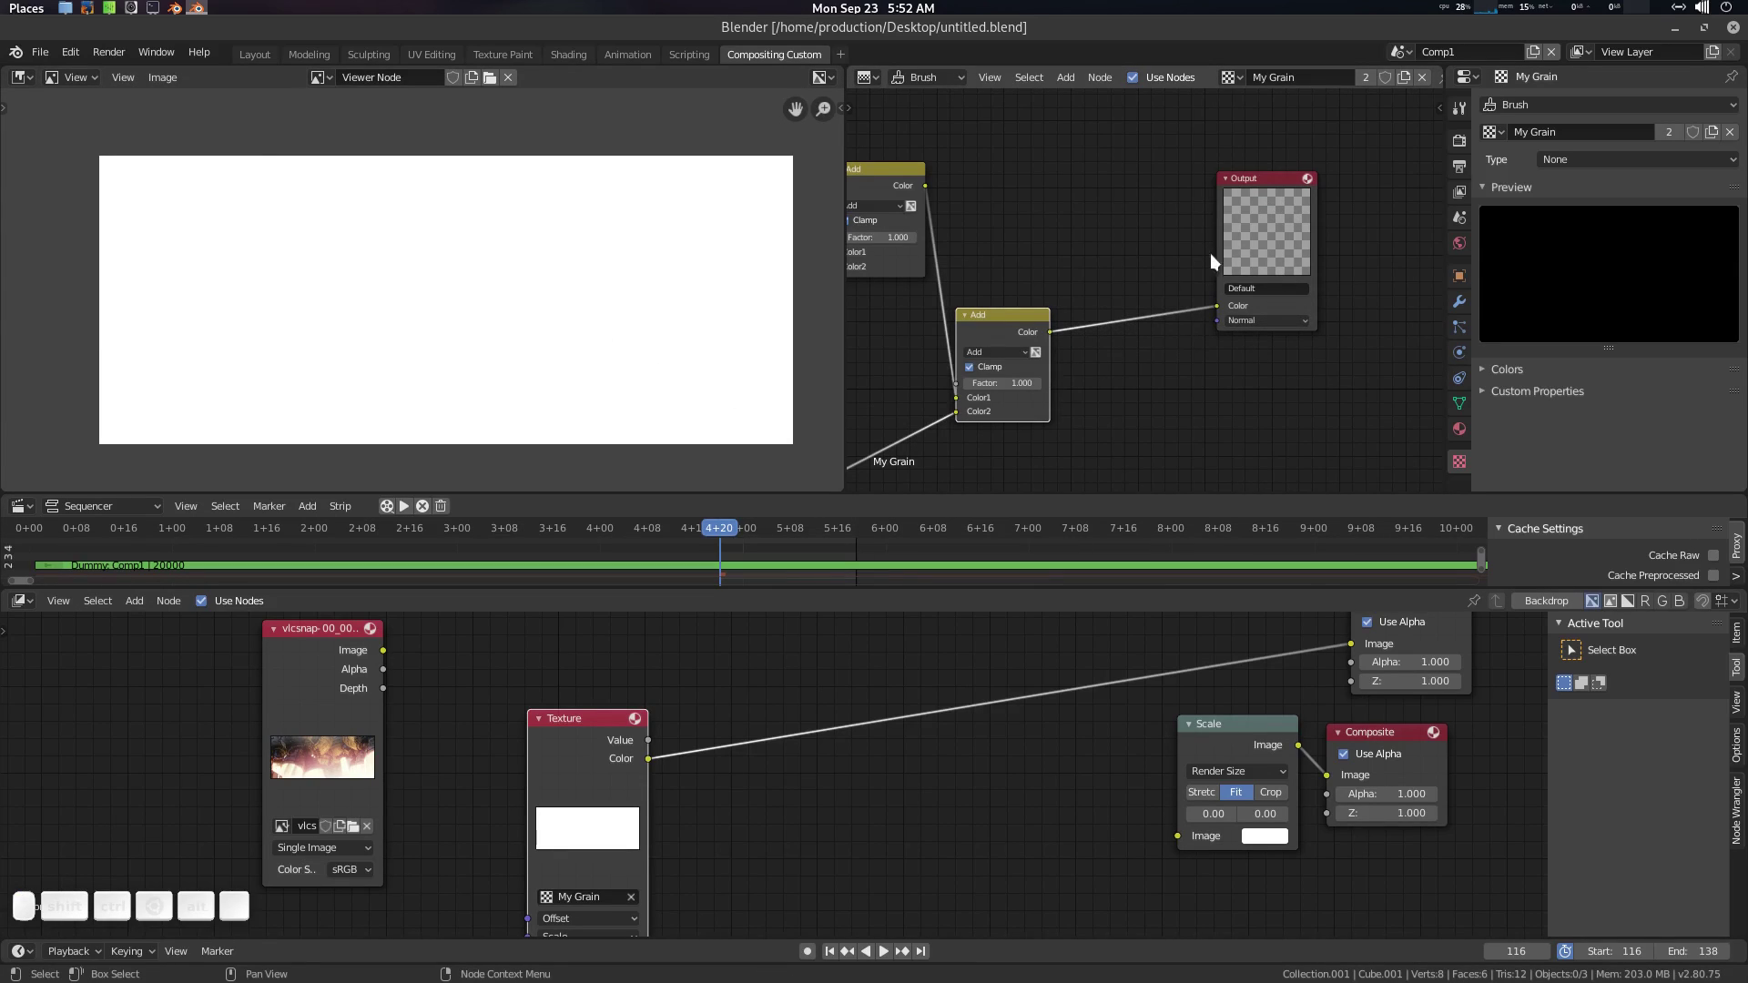
pyautogui.click(1266, 186)
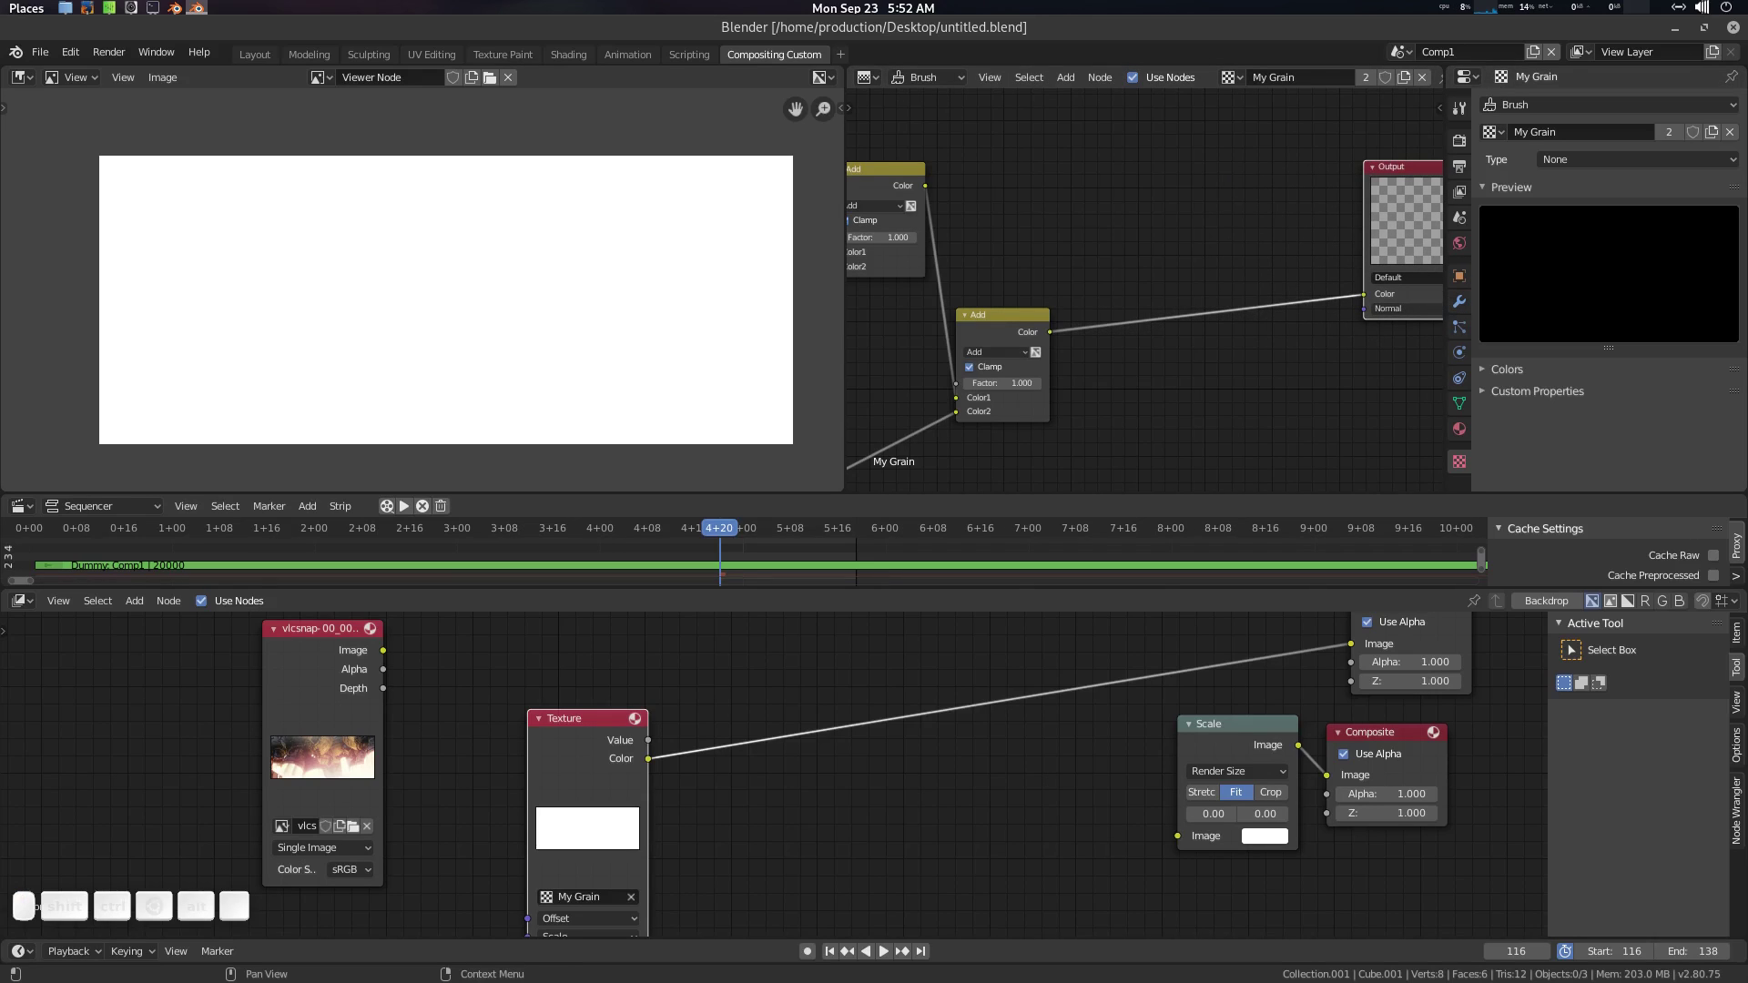
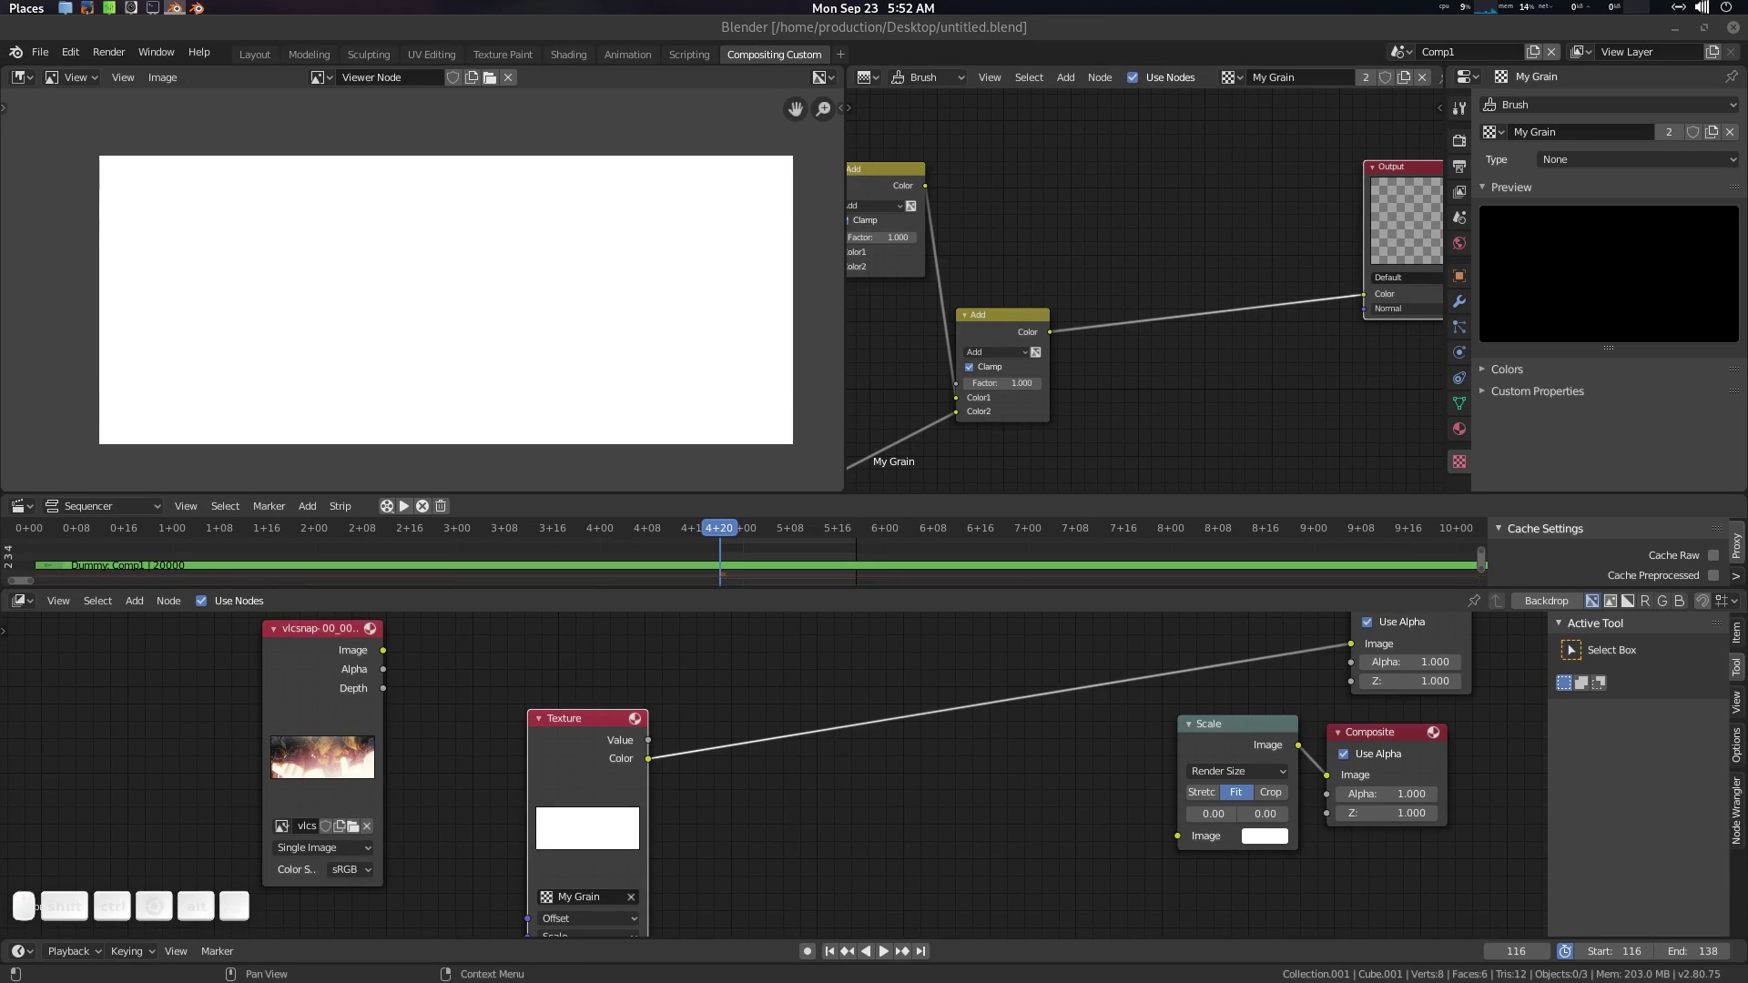
# Step: Add a Mix node set to Subtract and insert it between the Add result and the Output
pyautogui.click(1145, 260)
pyautogui.click(1006, 318)
pyautogui.press('shift+d')
pyautogui.click(1167, 154)
pyautogui.click(1162, 185)
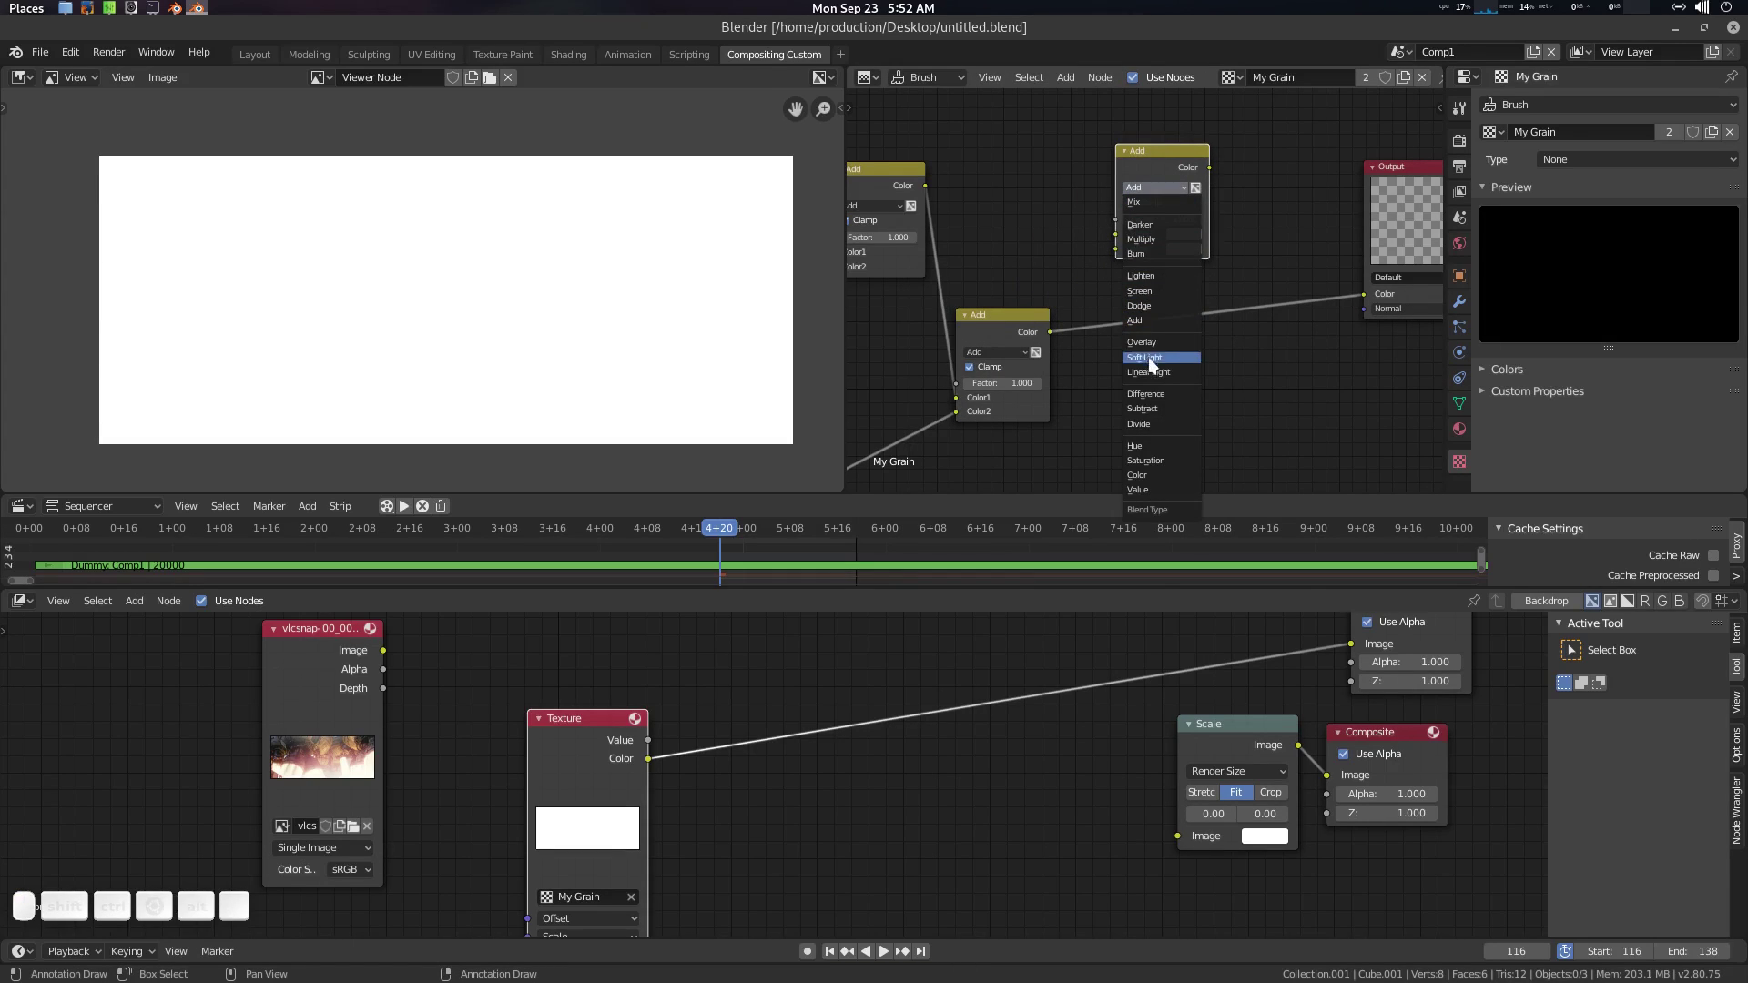
pyautogui.click(1161, 418)
pyautogui.scroll(3)
pyautogui.scroll(-3)
pyautogui.click(1214, 296)
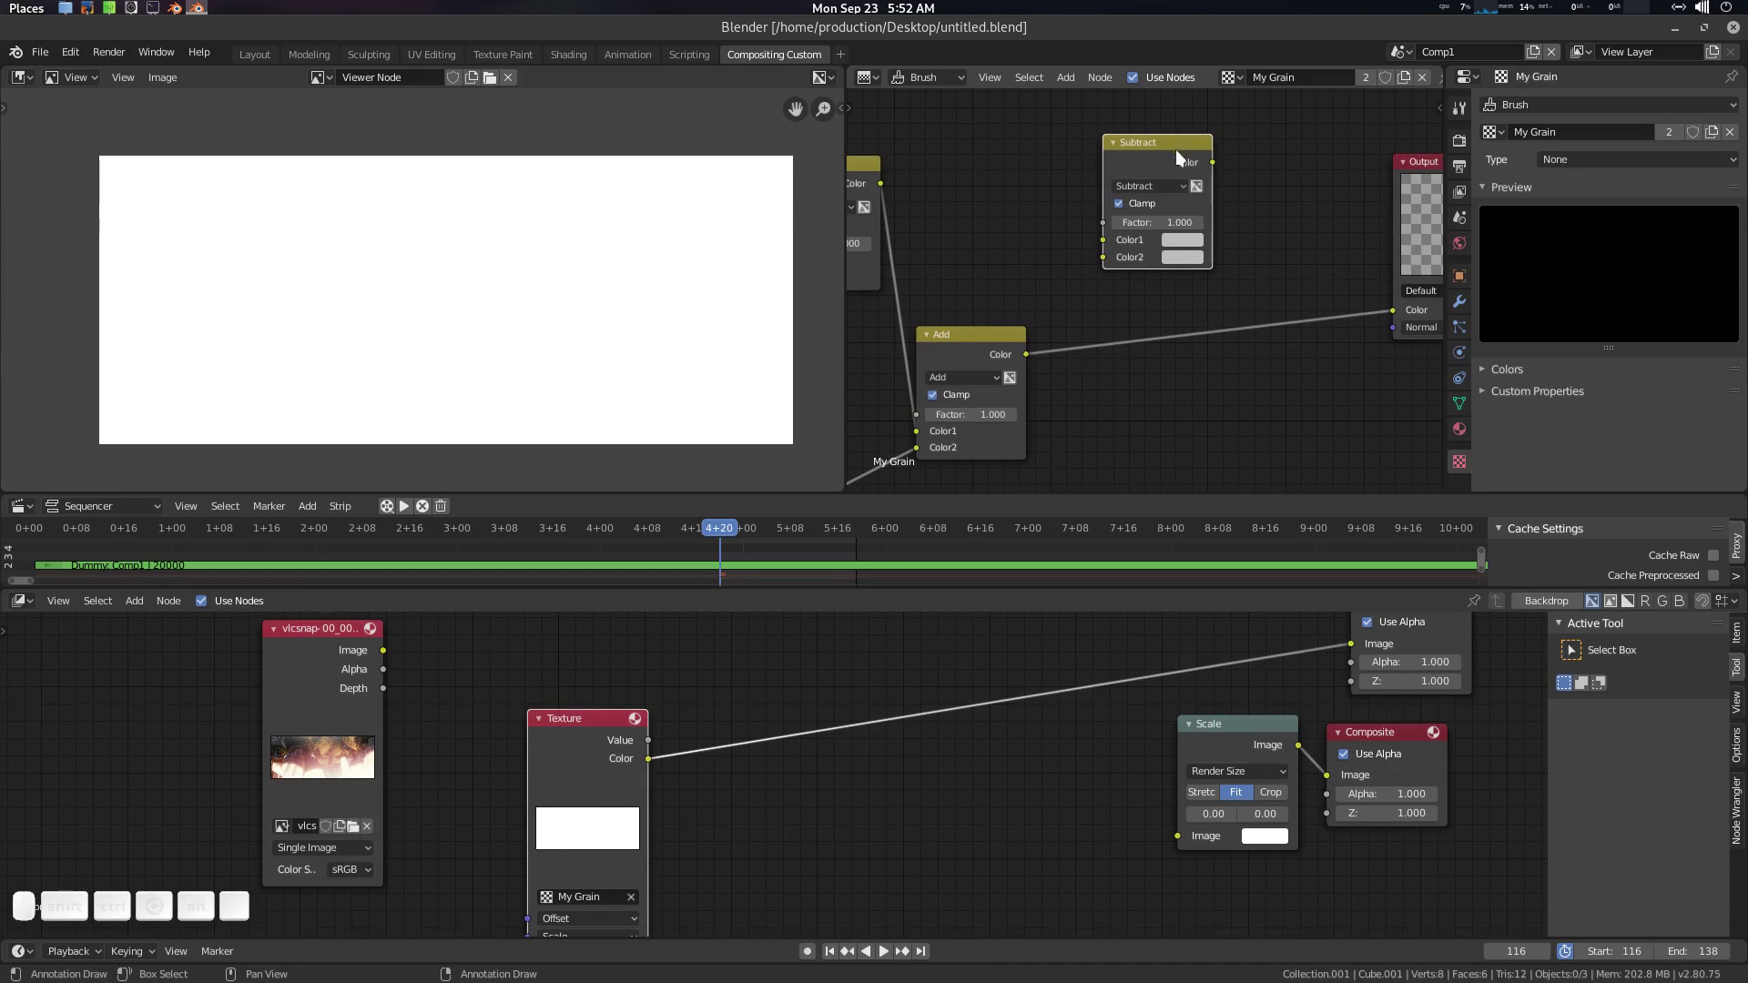
pyautogui.moveTo(1175, 148); pyautogui.dragTo(1245, 273)
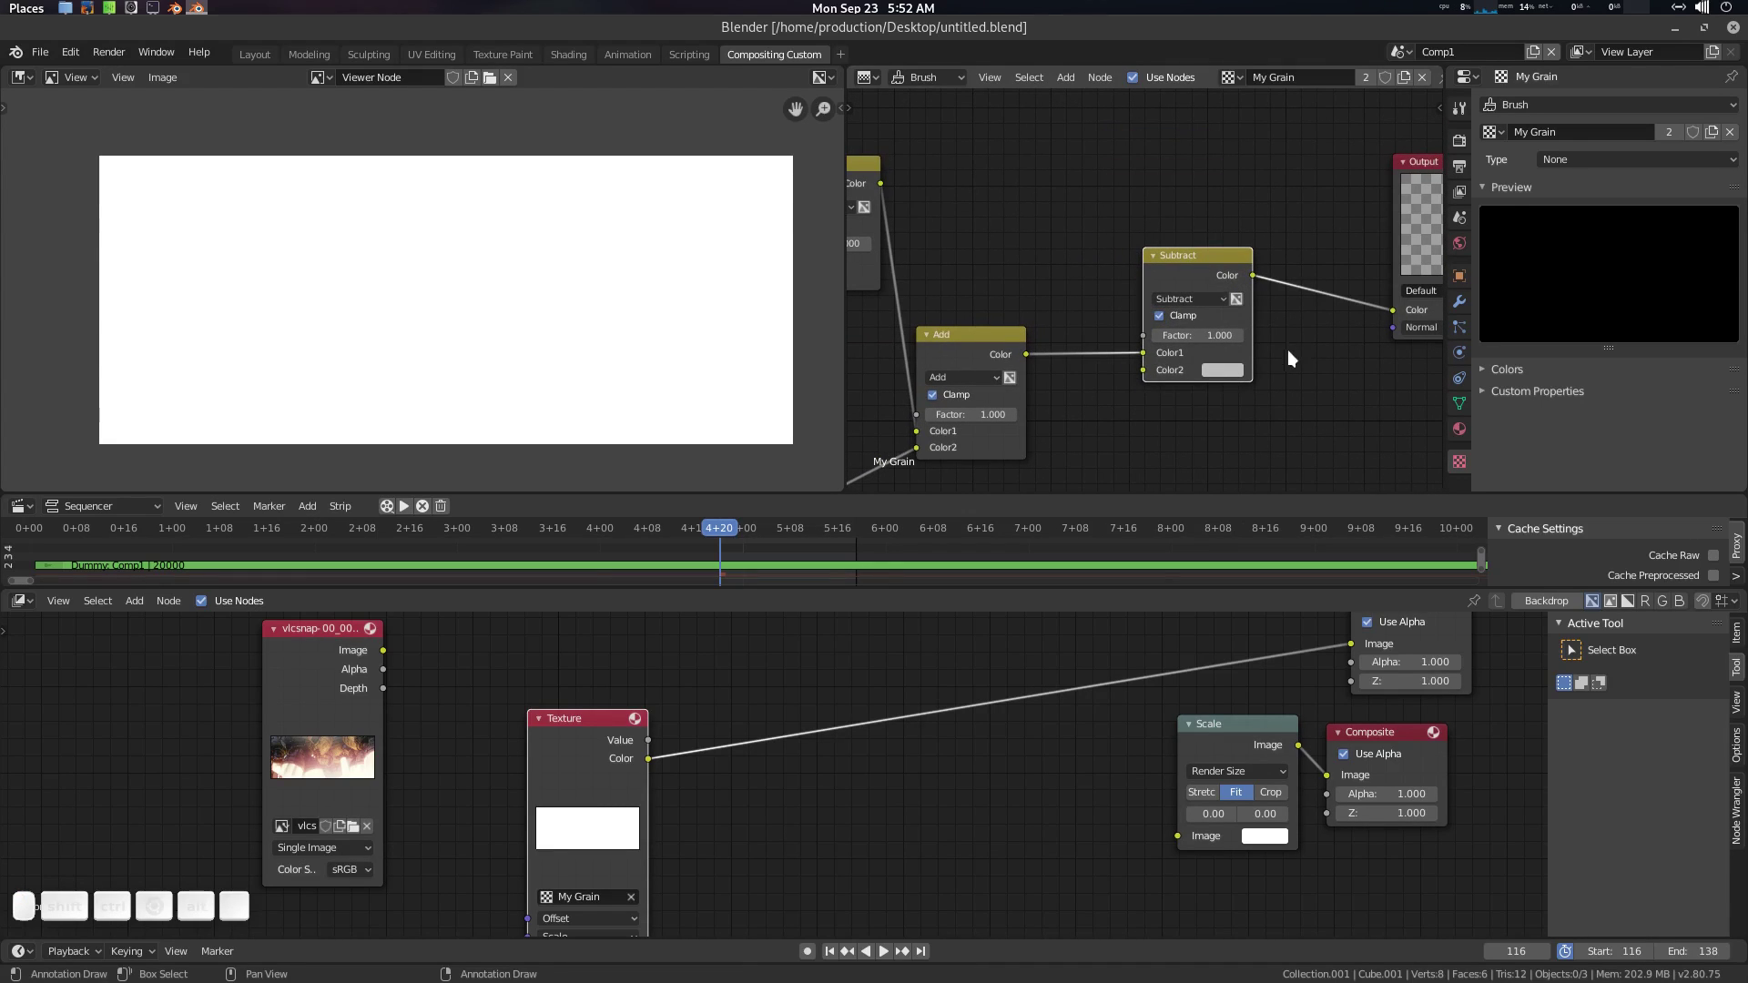
# Step: Set the Subtract node's second colour to pure white (1.000, 1.000, 1.000) so the viewer shows dark grain
pyautogui.middleClick(1226, 414)
pyautogui.moveTo(744, 535); pyautogui.dragTo(775, 581)
pyautogui.scroll(3)
pyautogui.scroll(3)
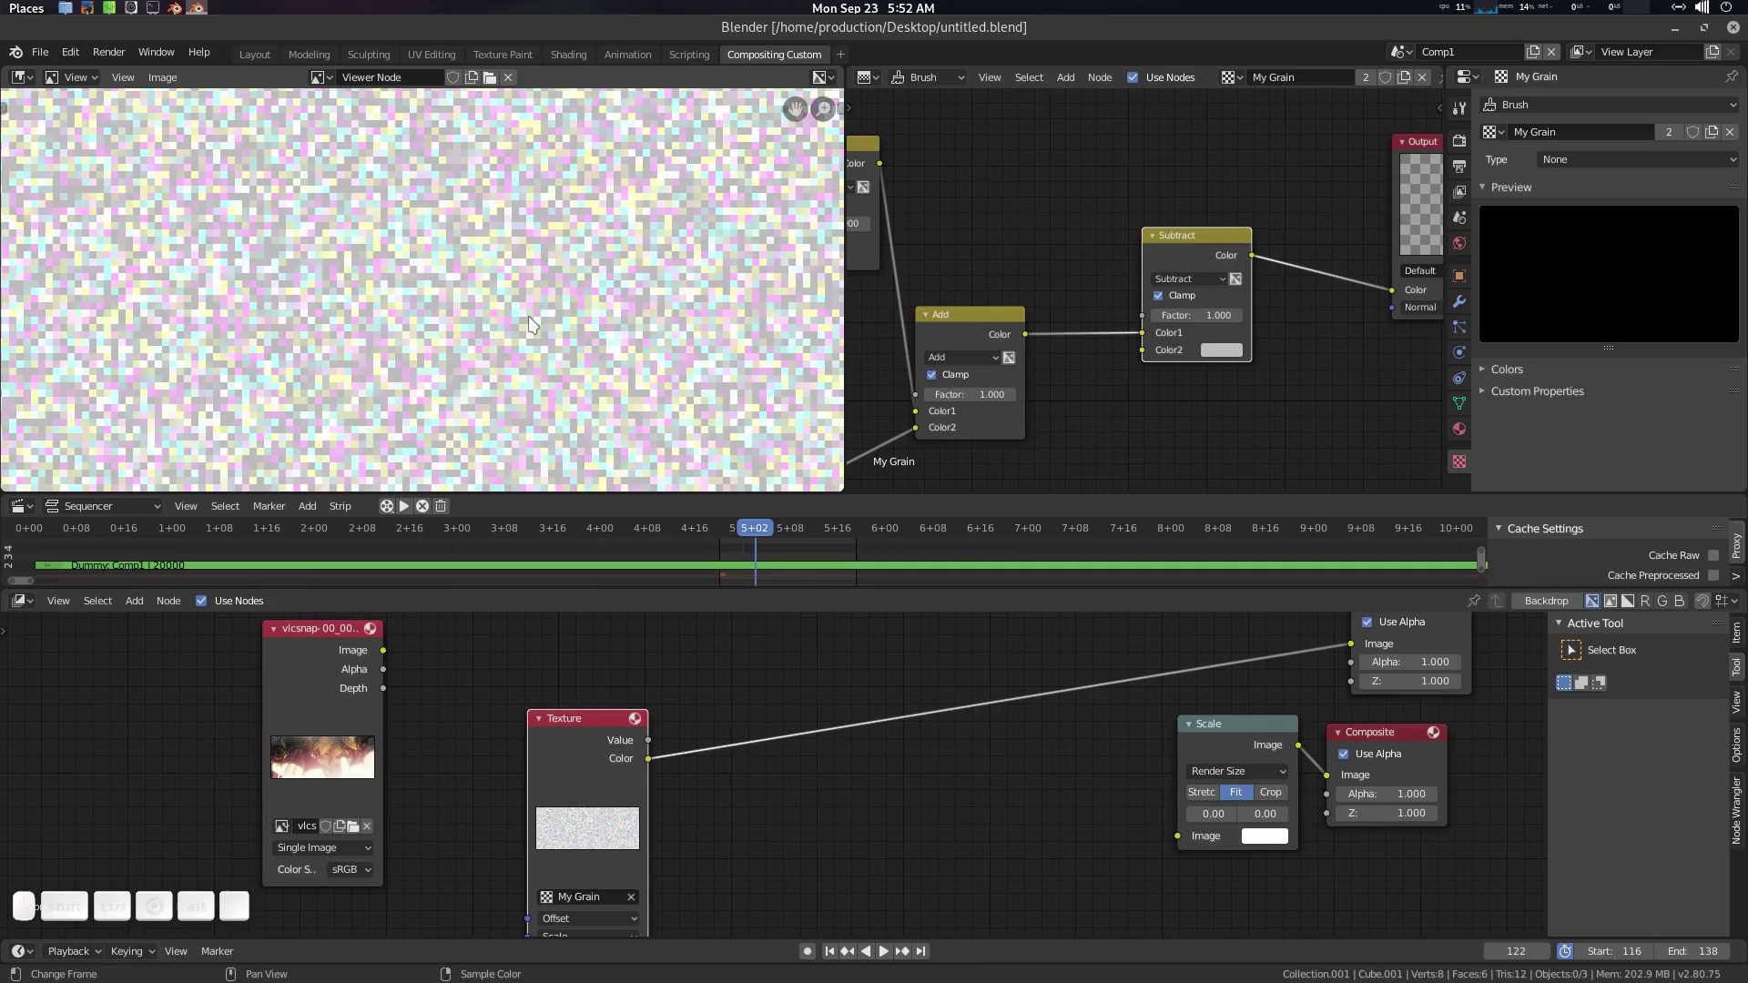
pyautogui.scroll(3)
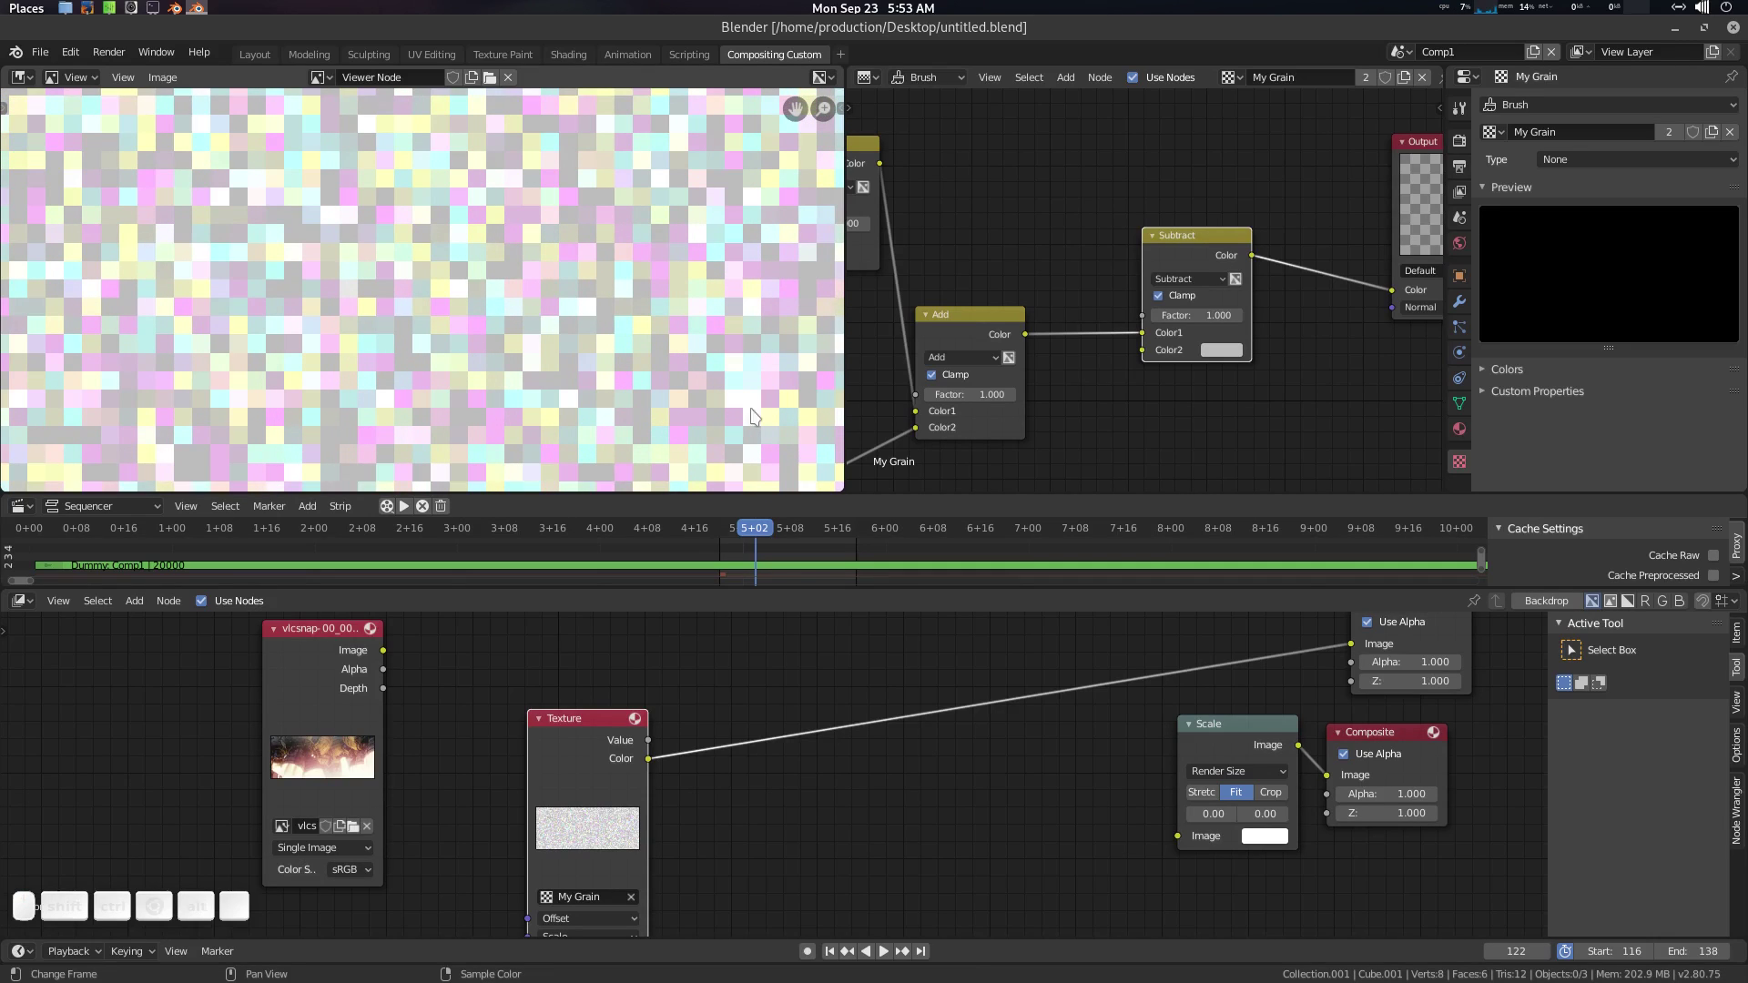
pyautogui.click(1231, 355)
pyautogui.click(1241, 357)
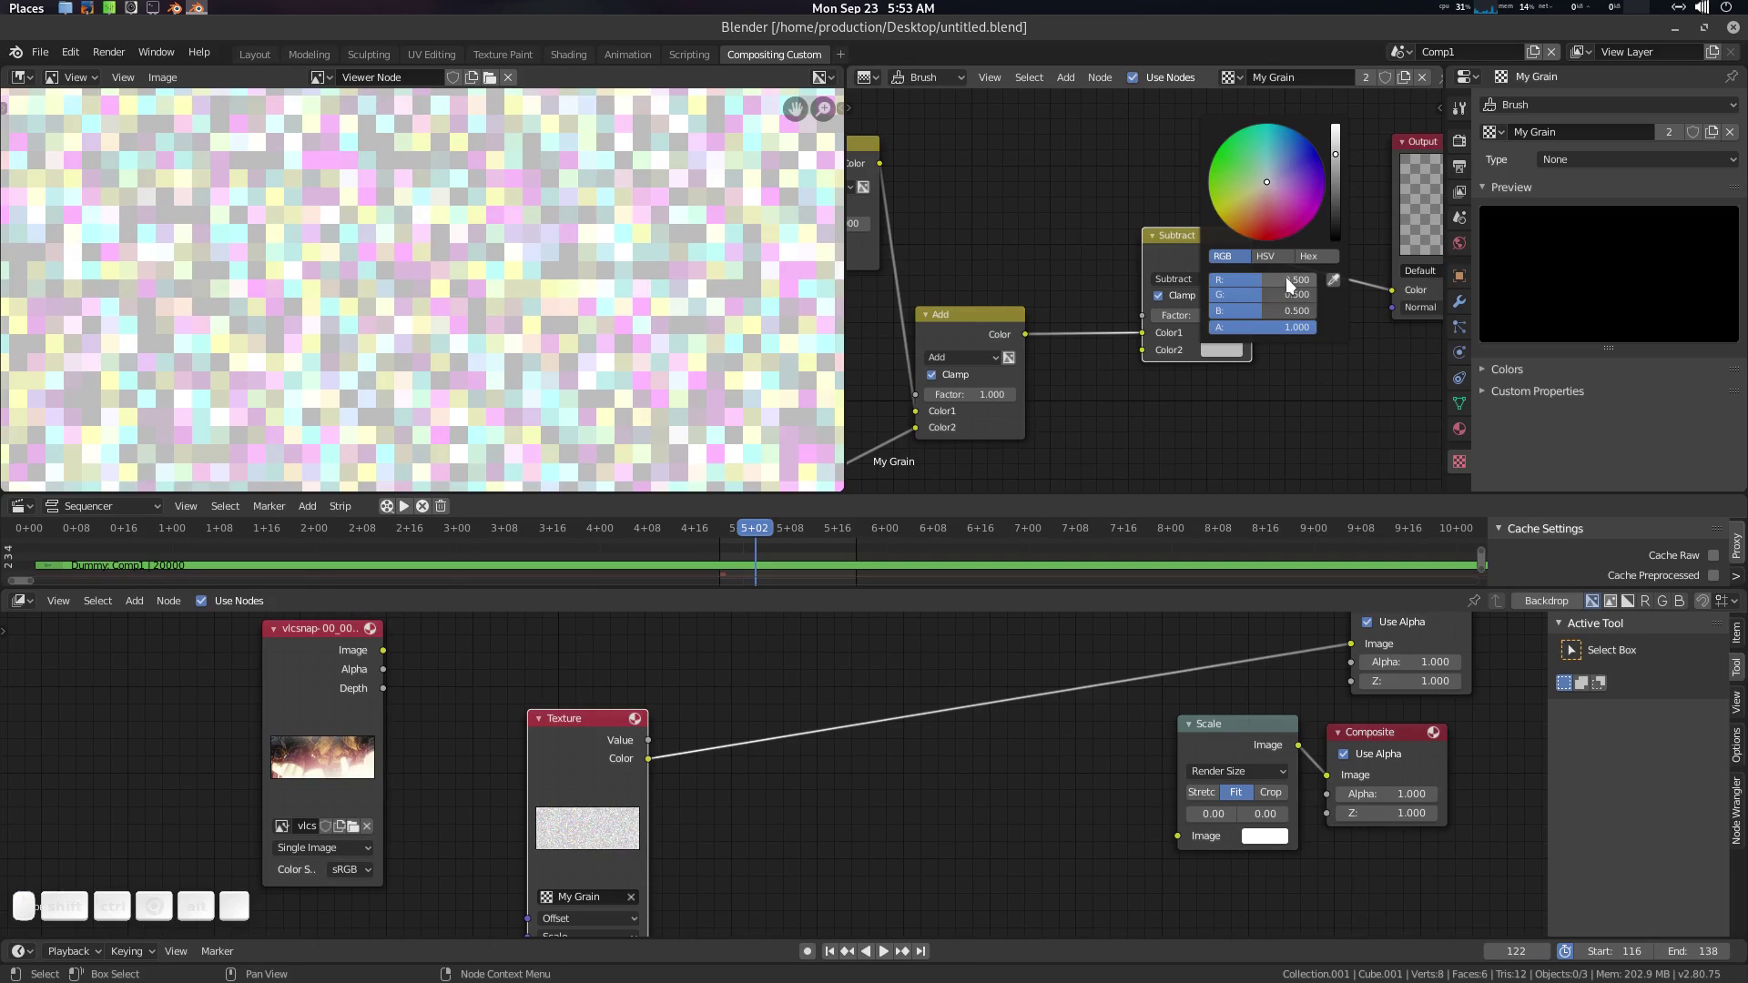
pyautogui.click(1271, 285)
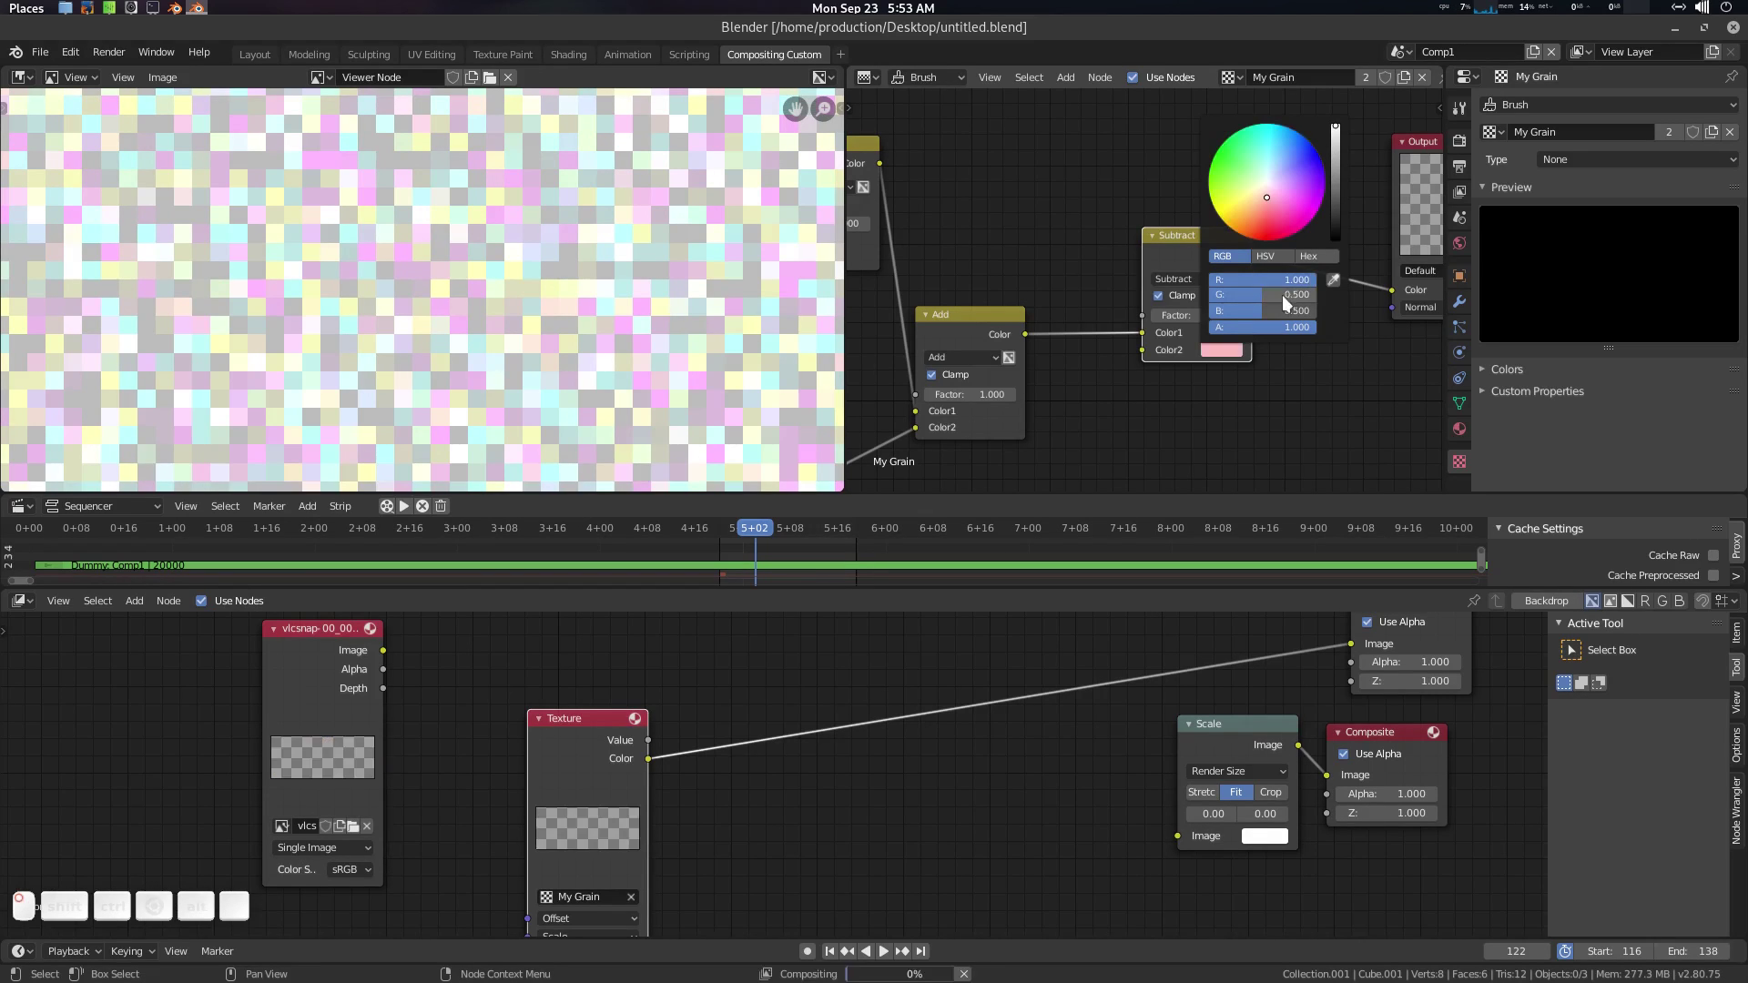
pyautogui.click(1268, 300)
pyautogui.click(1264, 313)
pyautogui.click(1277, 263)
pyautogui.moveTo(1303, 317); pyautogui.dragTo(972, 351)
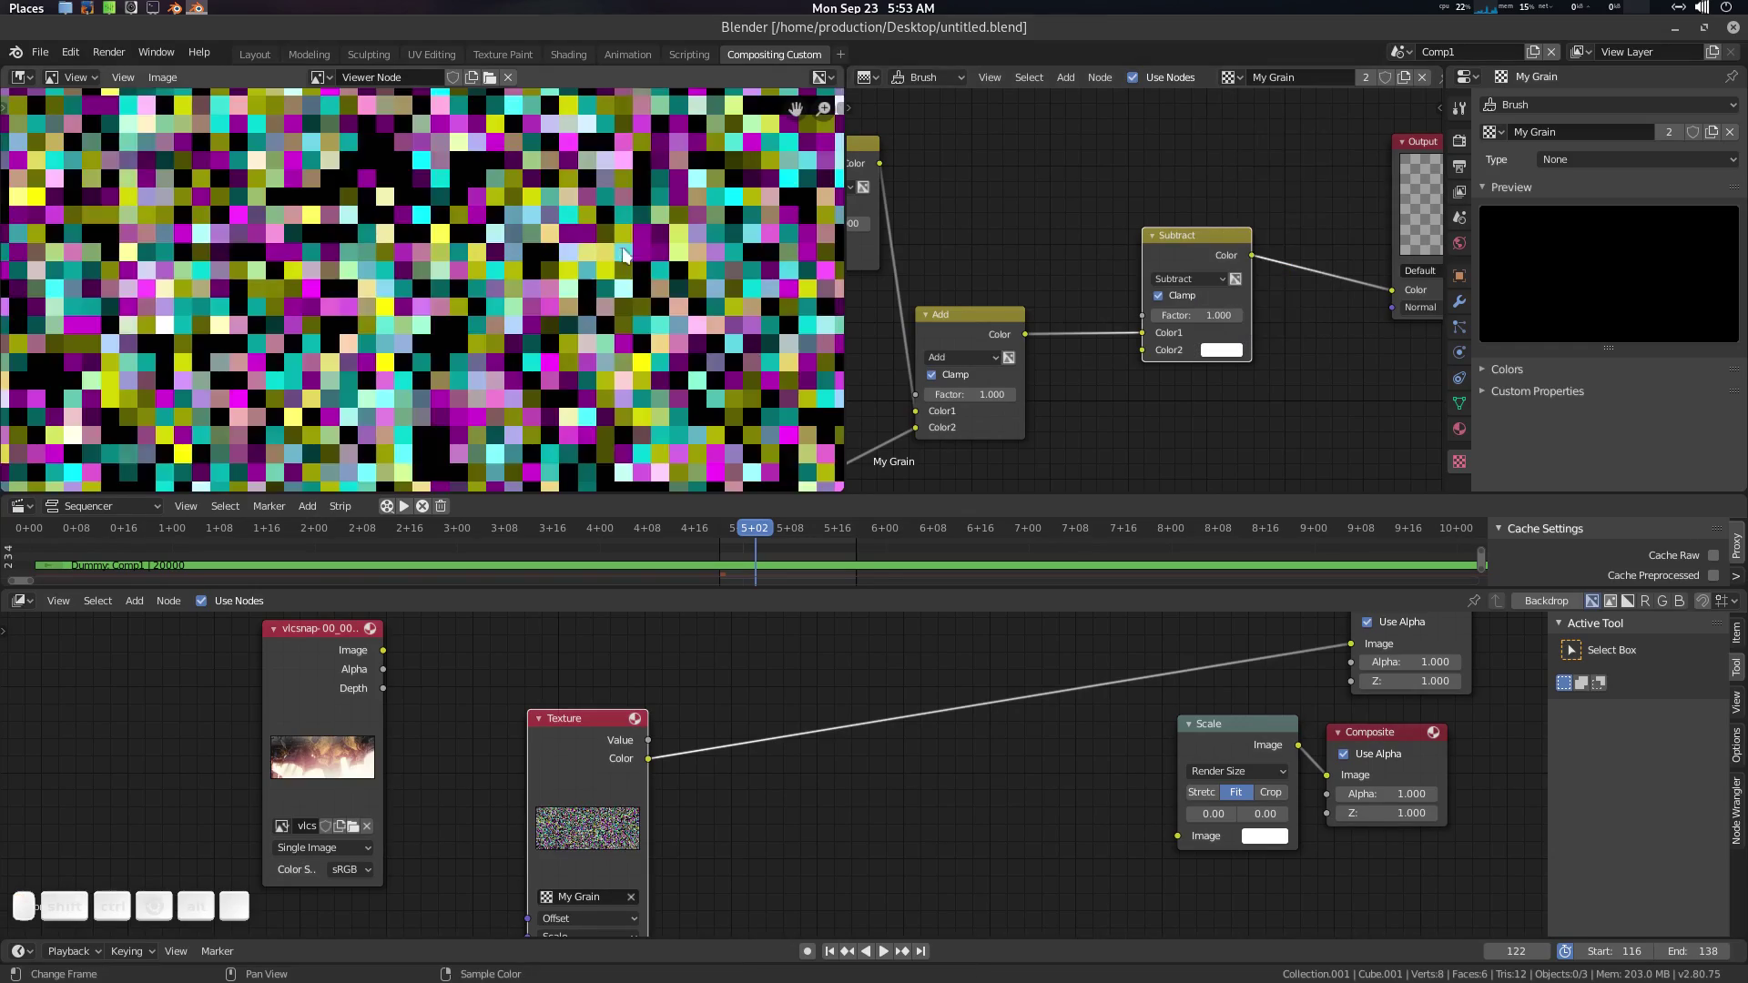
pyautogui.scroll(-3)
pyautogui.middleClick(577, 312)
pyautogui.scroll(-3)
pyautogui.scroll(-3)
pyautogui.scroll(3)
pyautogui.scroll(3)
pyautogui.middleClick(875, 315)
pyautogui.scroll(-3)
pyautogui.middleClick(1127, 337)
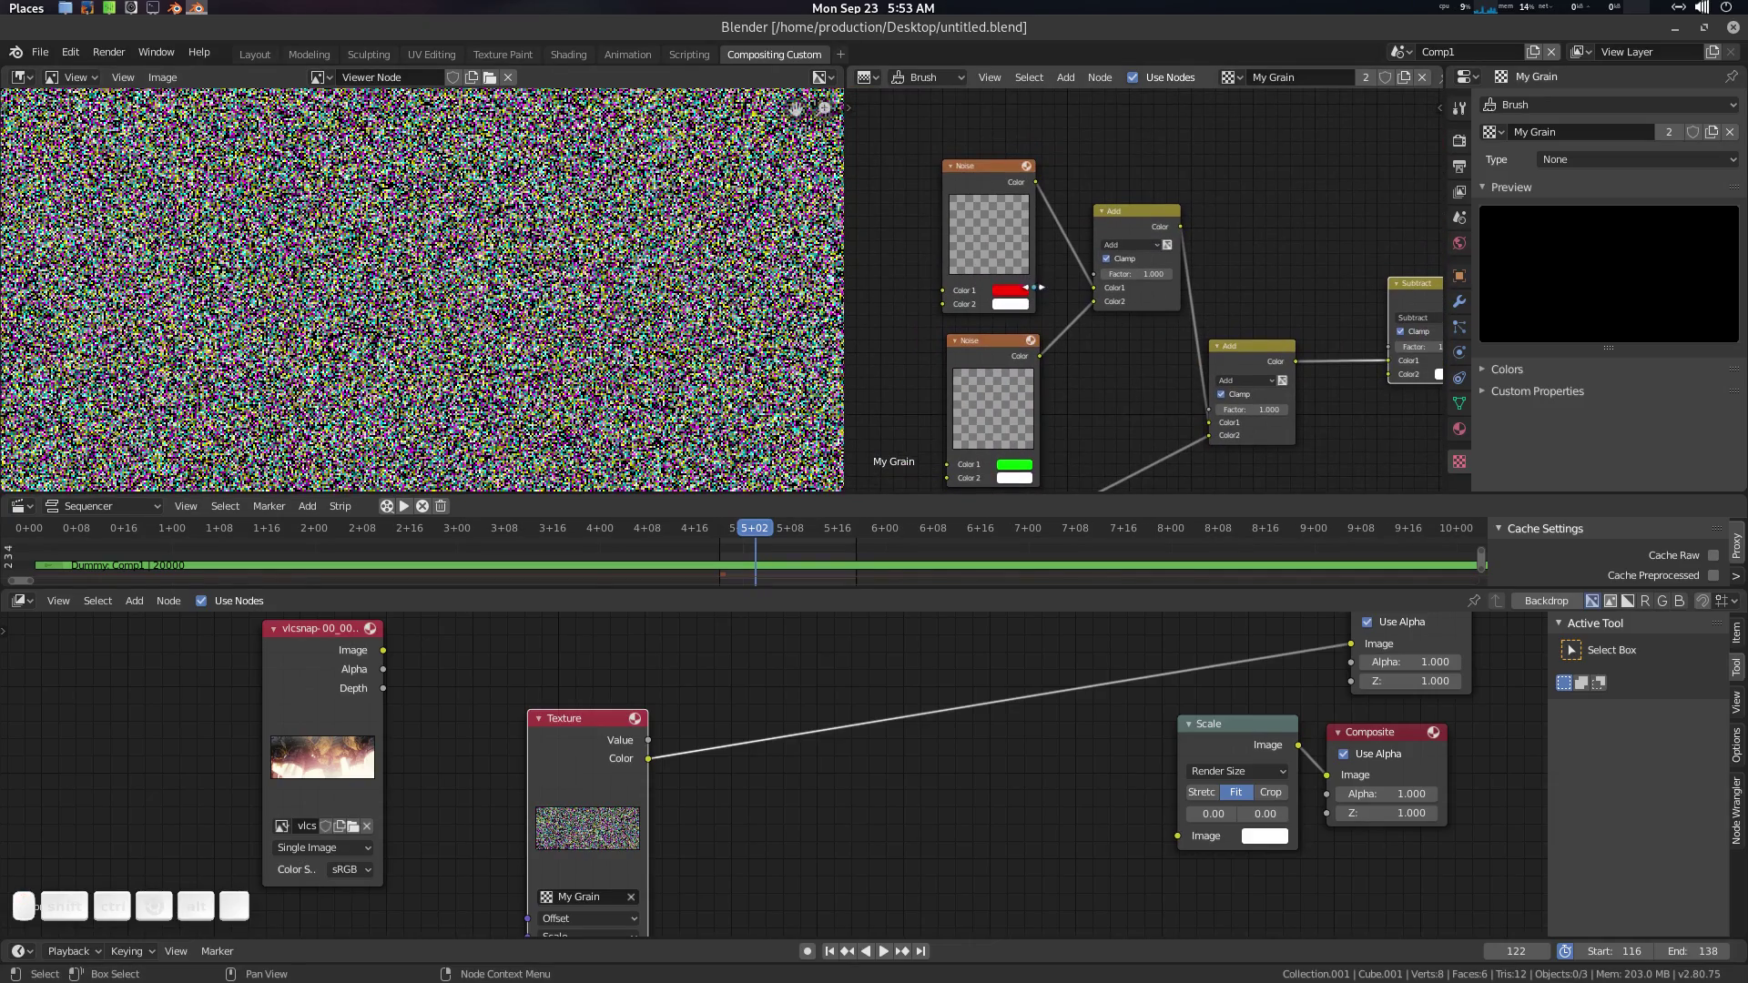
# Step: Pan around the My Grain texture node tree to review the Noise and Add nodes
pyautogui.middleClick(1088, 346)
pyautogui.middleClick(1045, 325)
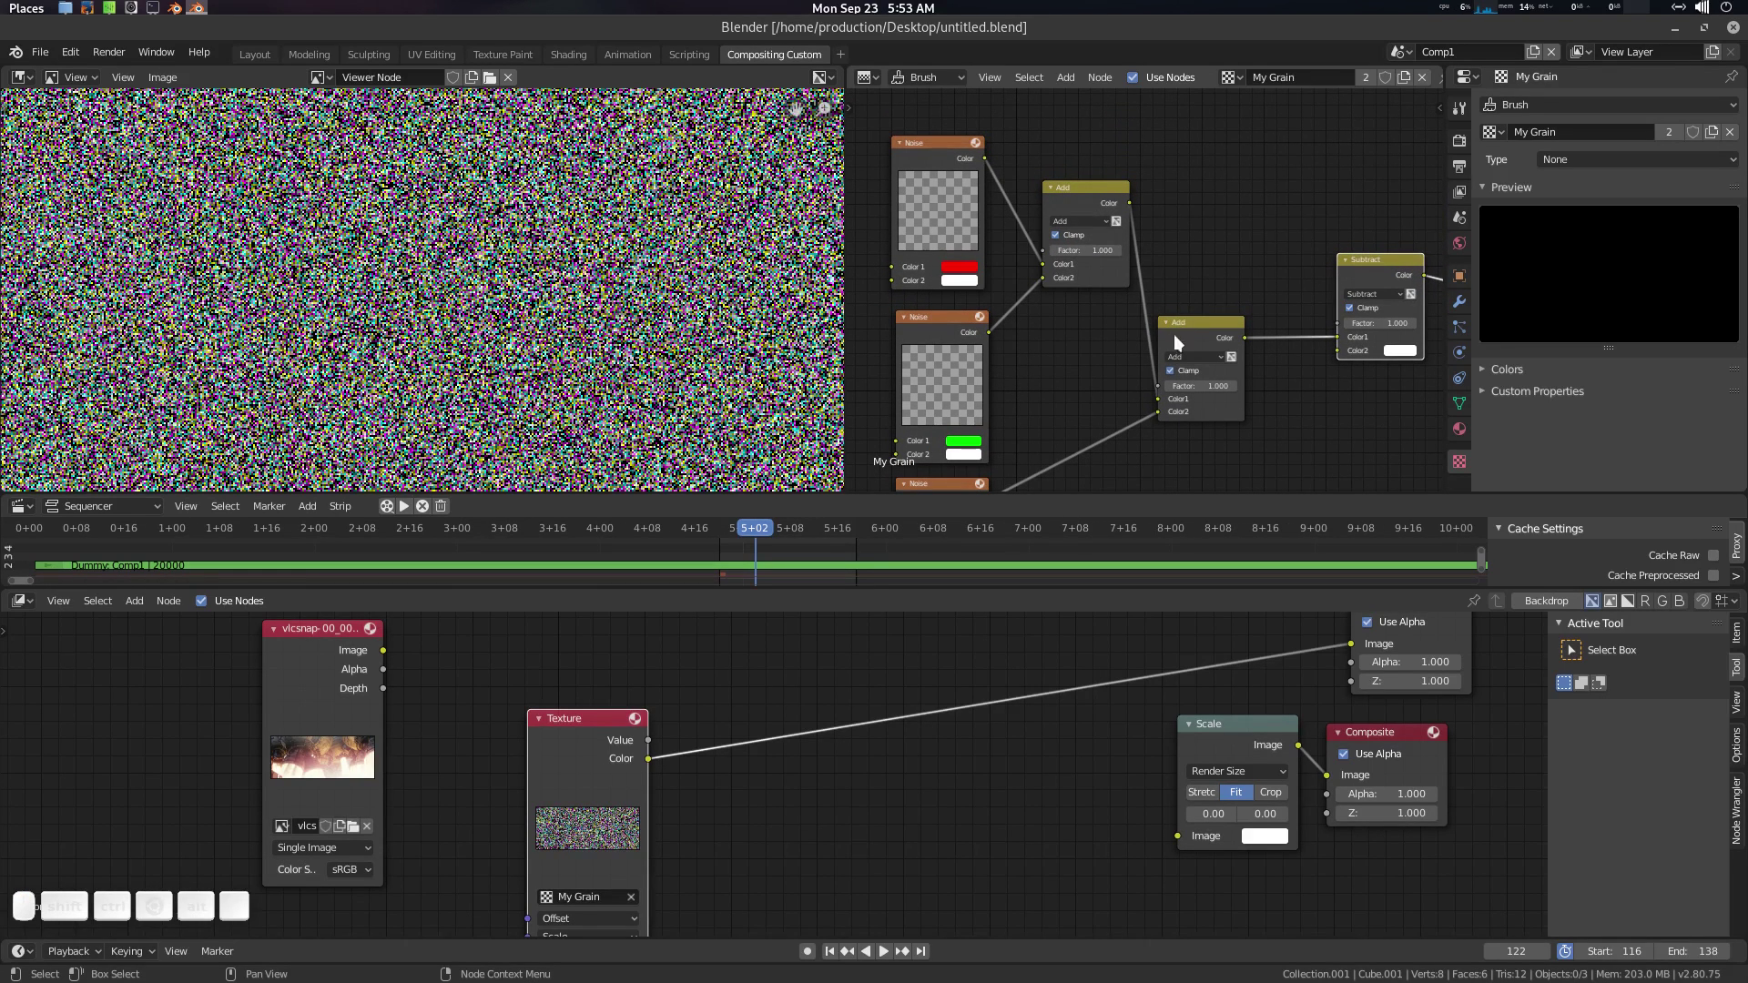
pyautogui.middleClick(1116, 428)
pyautogui.scroll(-3)
pyautogui.middleClick(1055, 319)
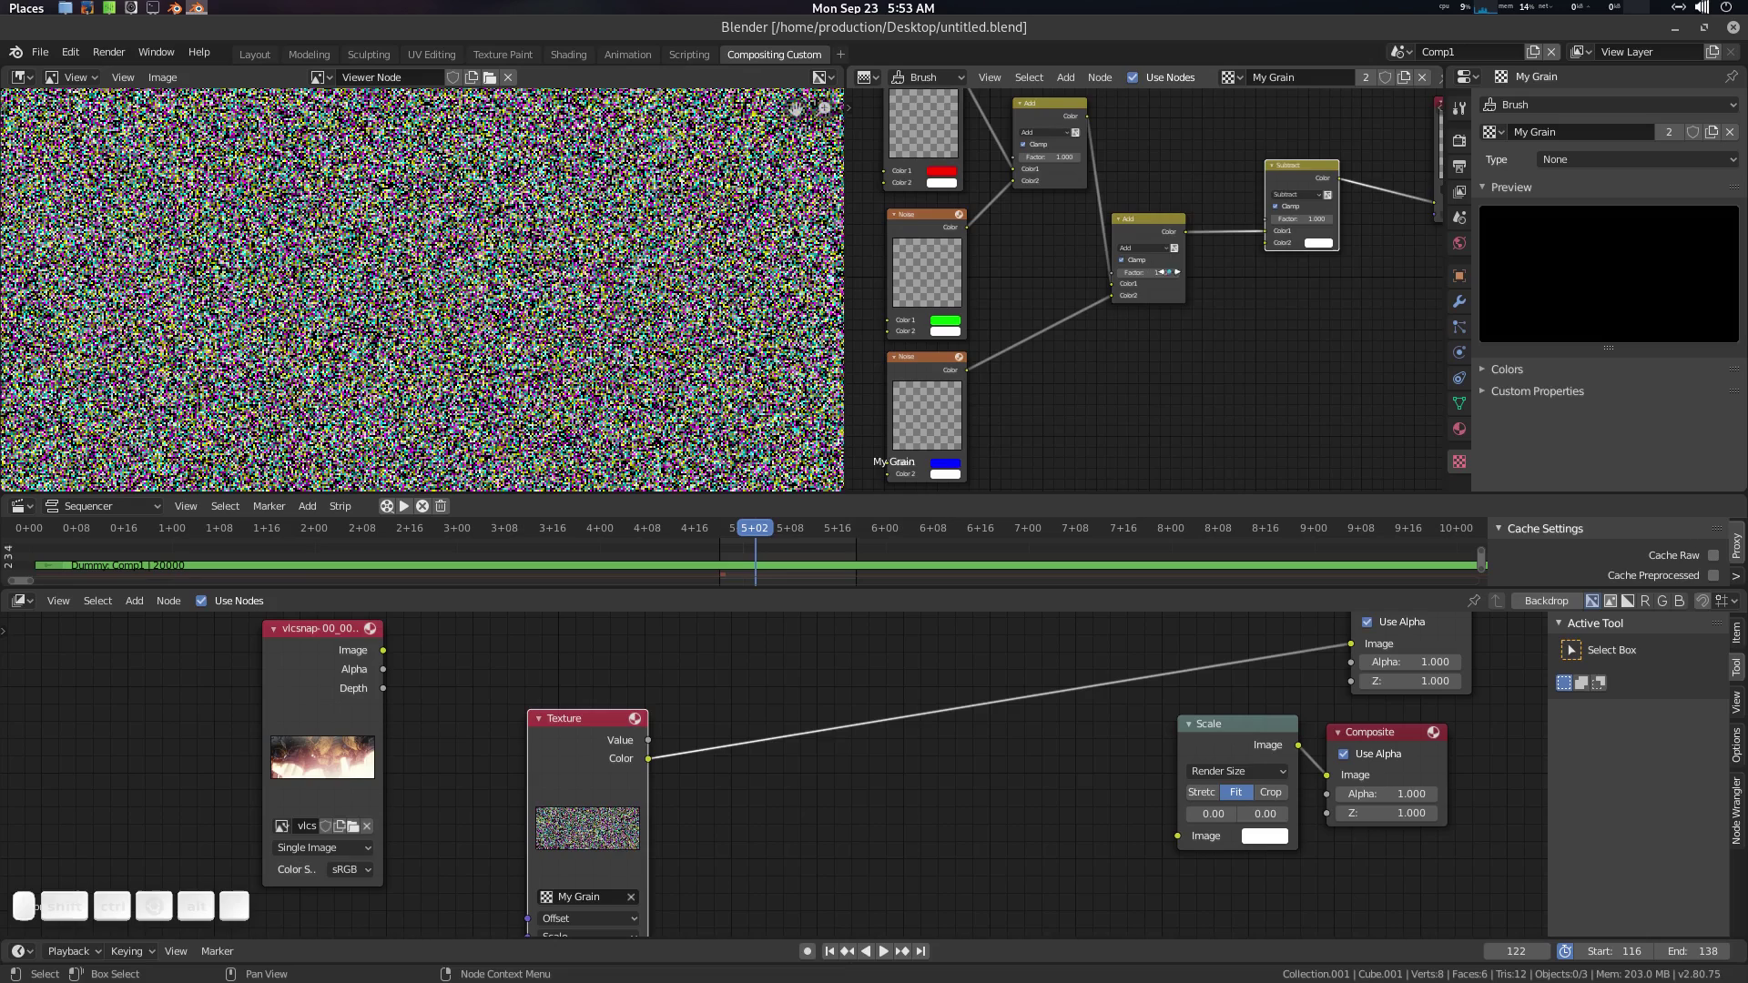
pyautogui.middleClick(1200, 308)
pyautogui.middleClick(1041, 324)
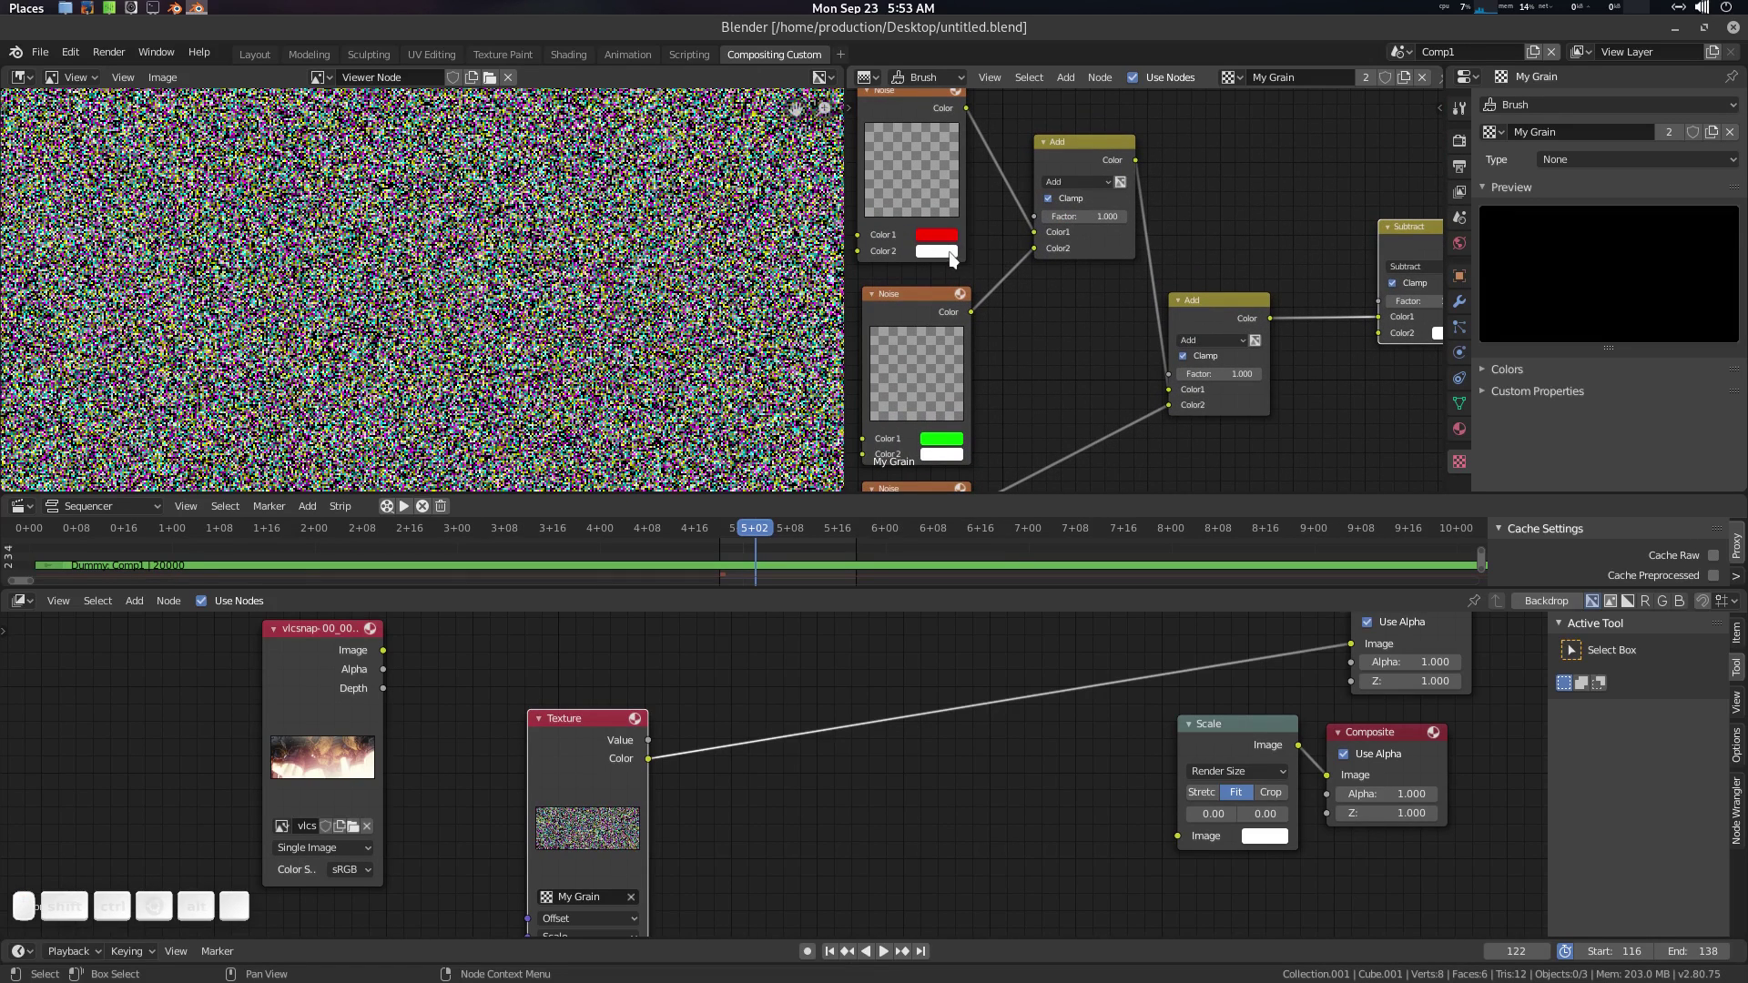
# Step: Inspect the Noise colours and Add nodes and re-link the Add output to the Output Color socket
pyautogui.click(973, 295)
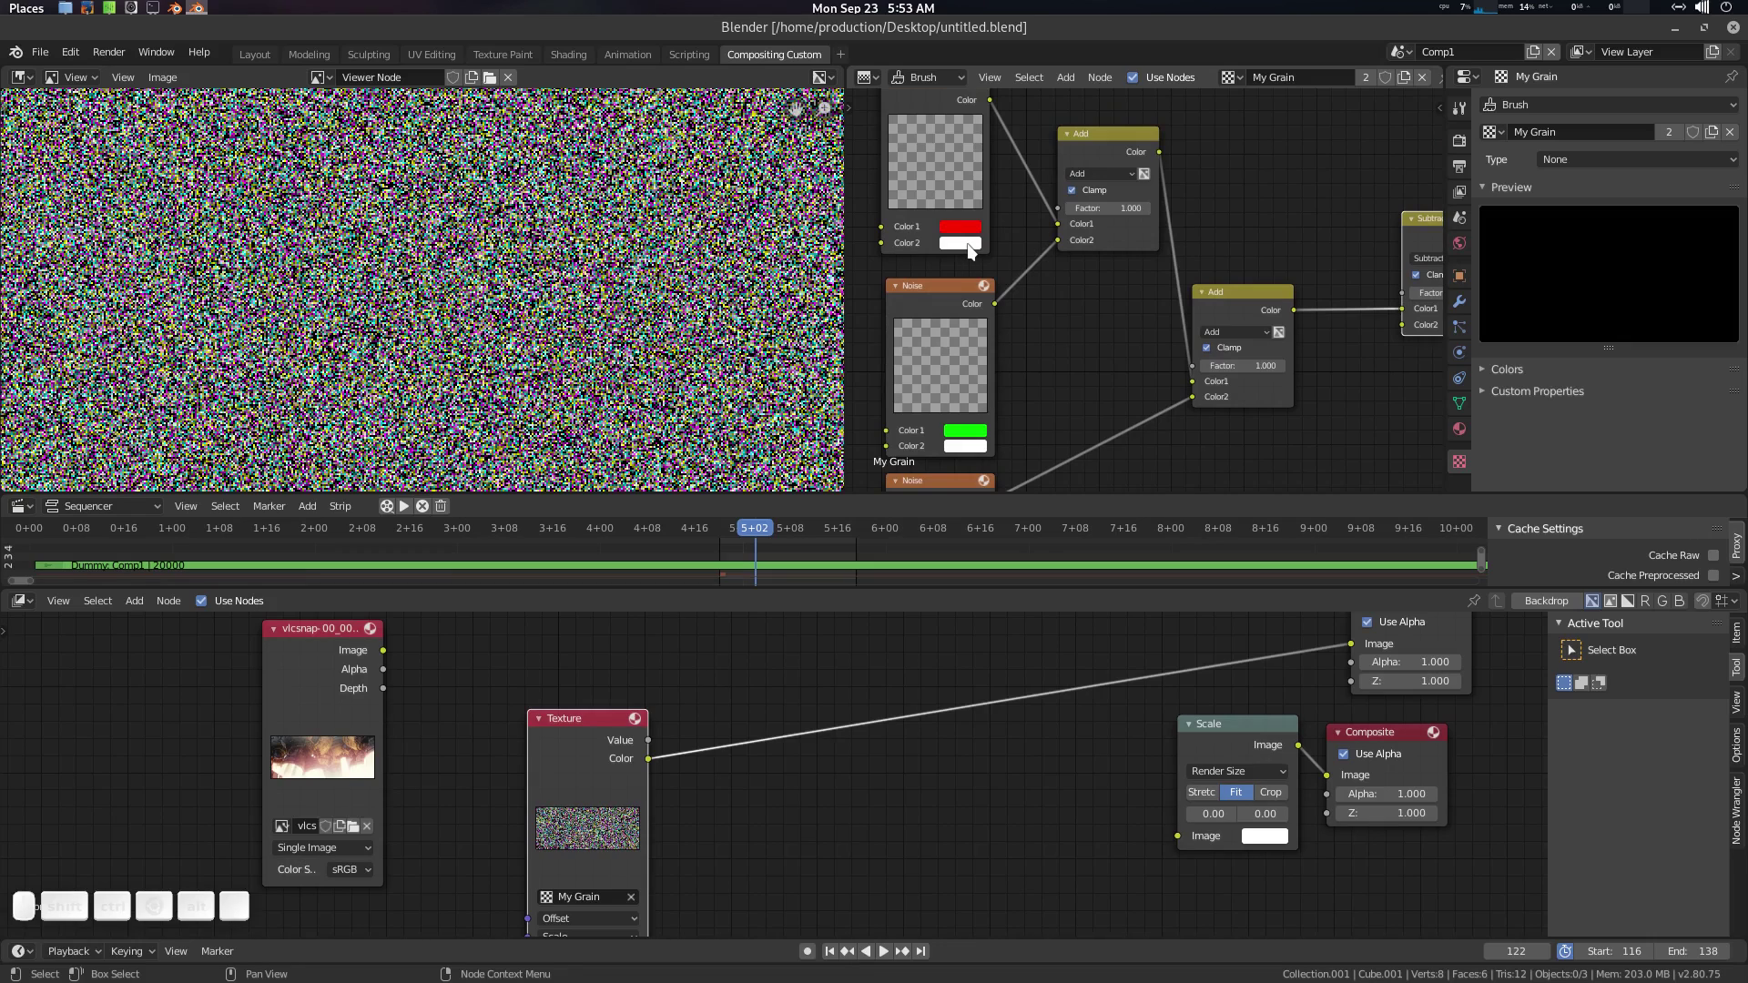
pyautogui.click(980, 452)
pyautogui.click(1024, 385)
pyautogui.click(986, 420)
pyautogui.click(1101, 236)
pyautogui.click(1077, 305)
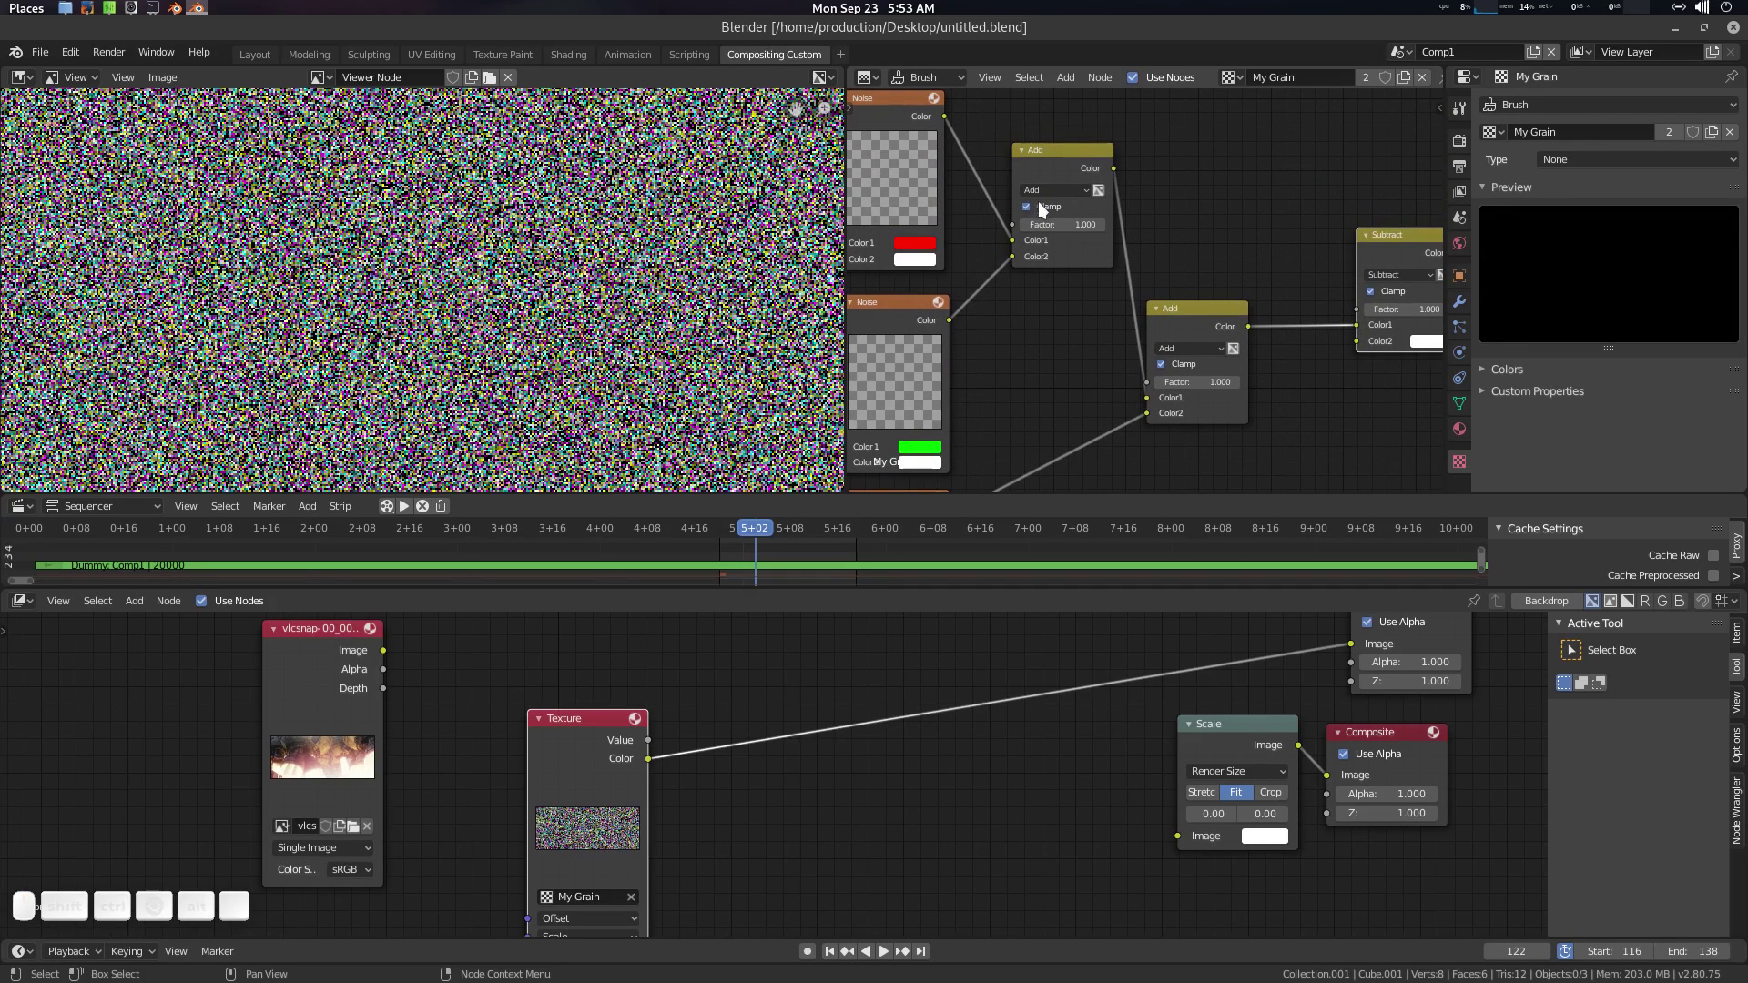
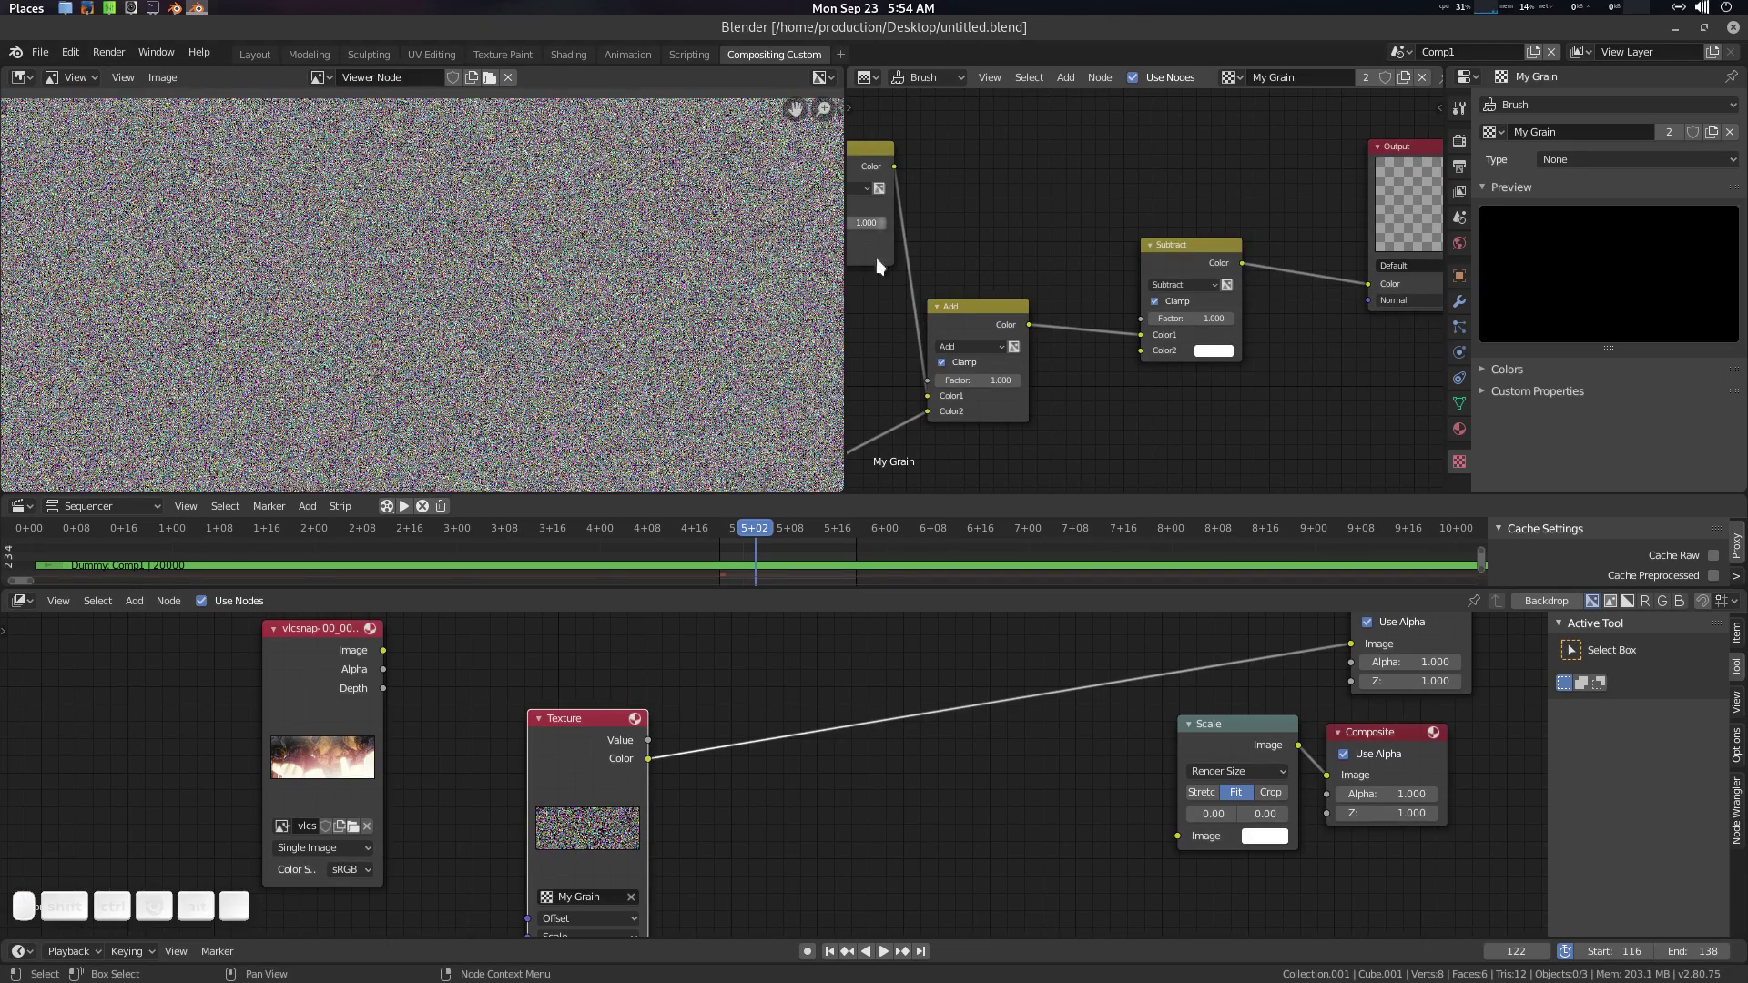
pyautogui.scroll(3)
pyautogui.scroll(3)
pyautogui.click(578, 300)
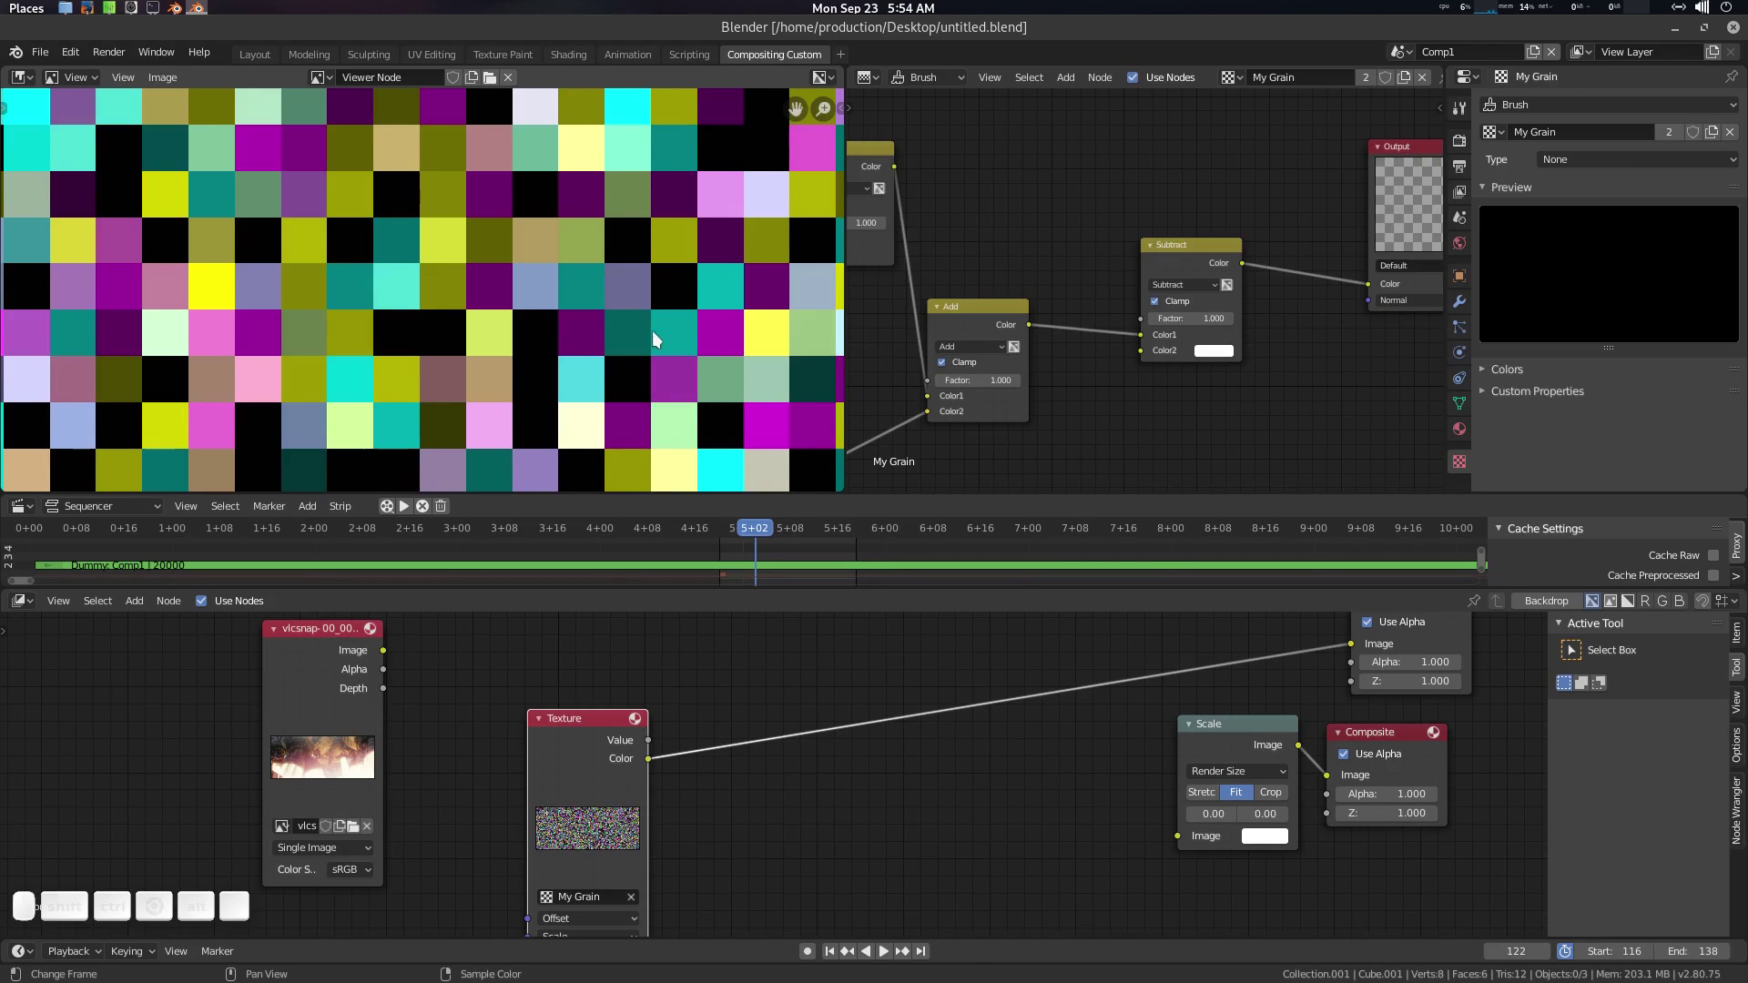
pyautogui.click(1223, 356)
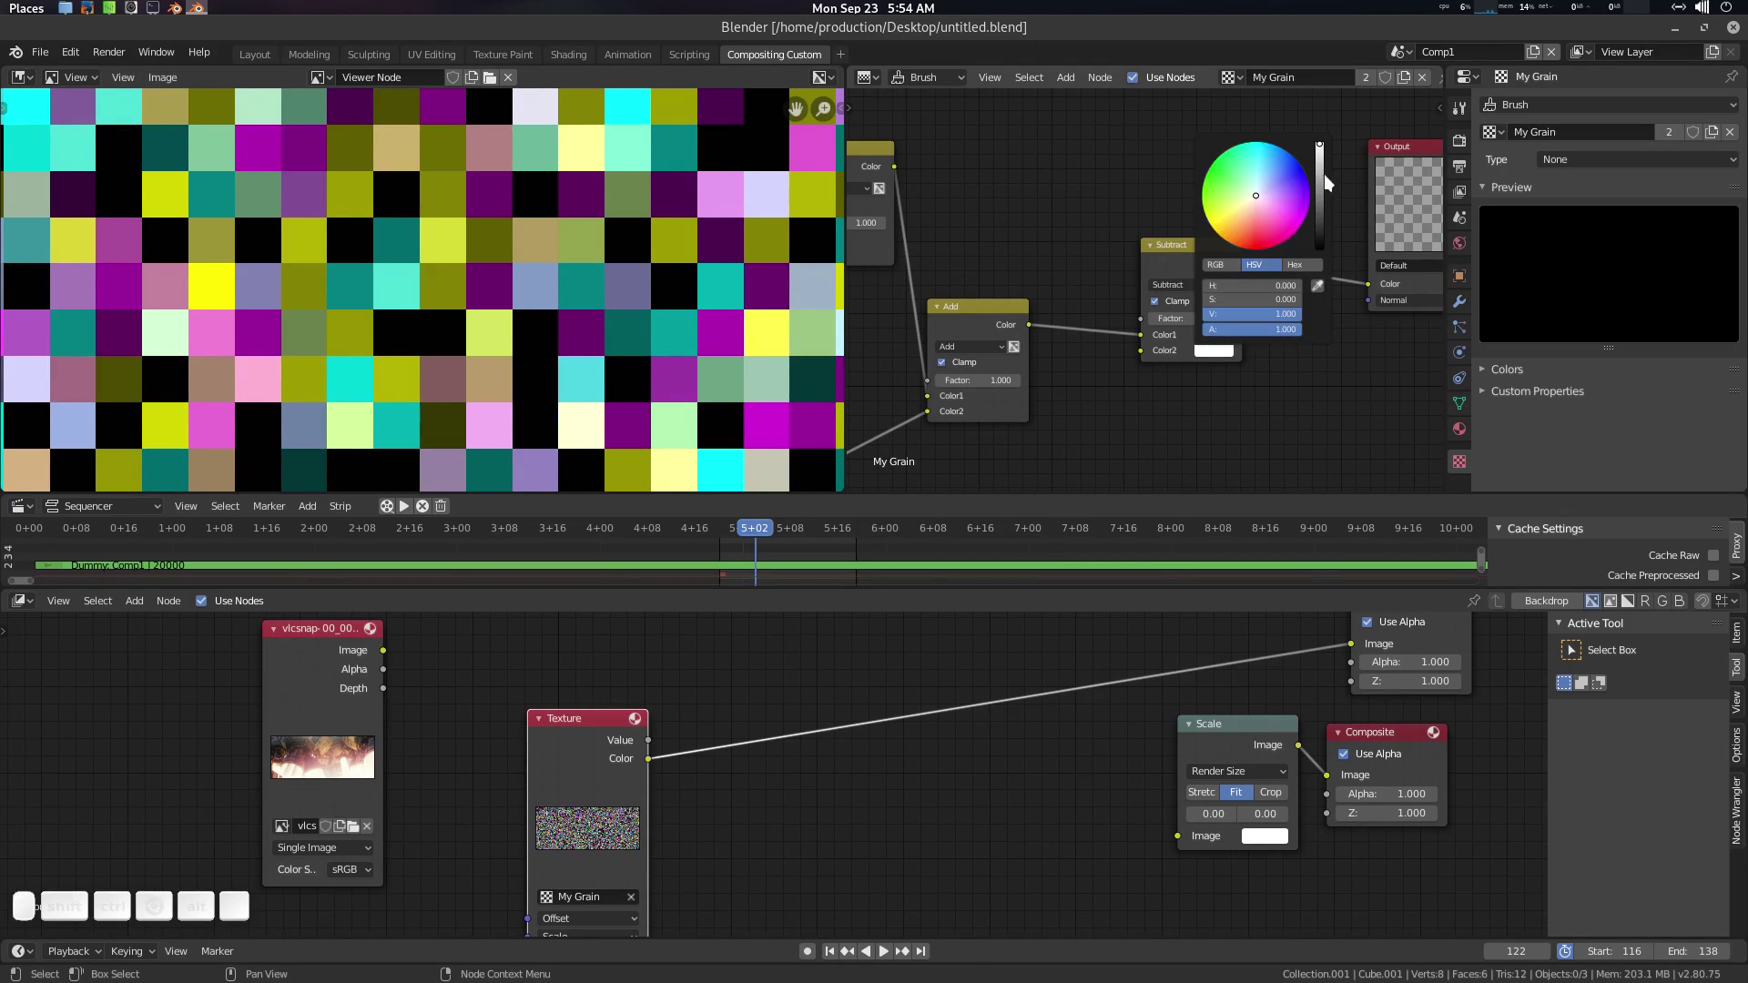
pyautogui.moveTo(1330, 152); pyautogui.dragTo(1064, 288)
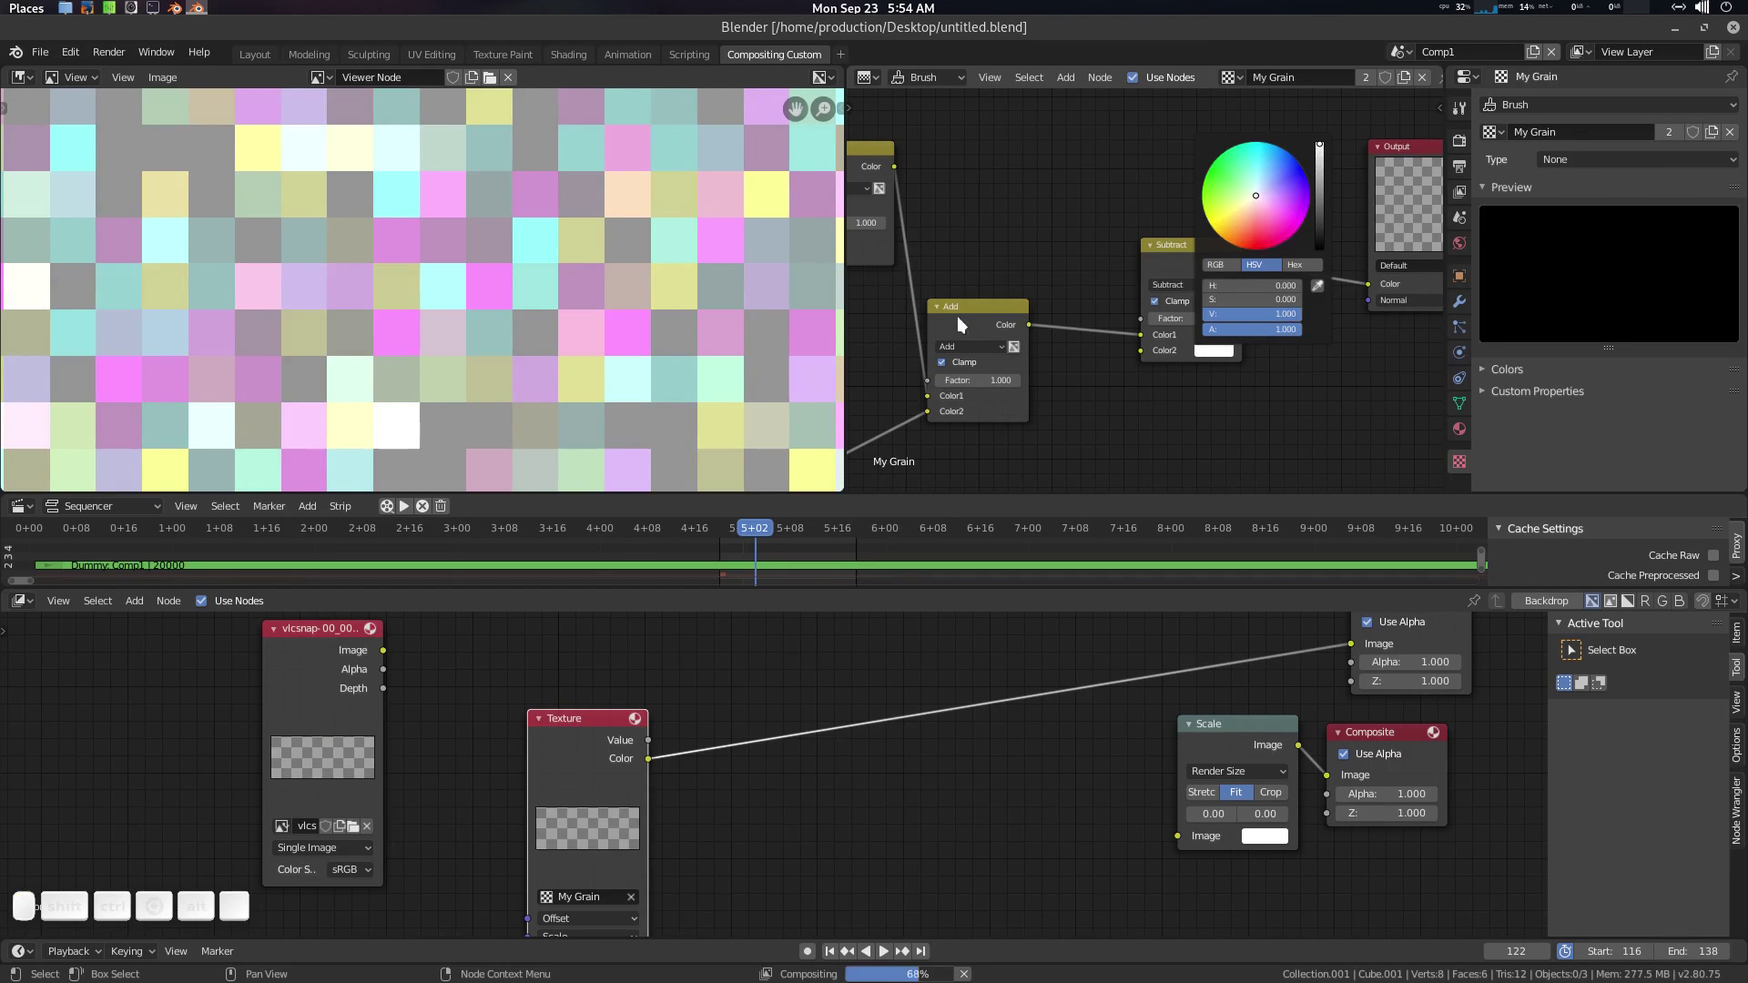
pyautogui.scroll(-3)
pyautogui.scroll(3)
pyautogui.middleClick(602, 413)
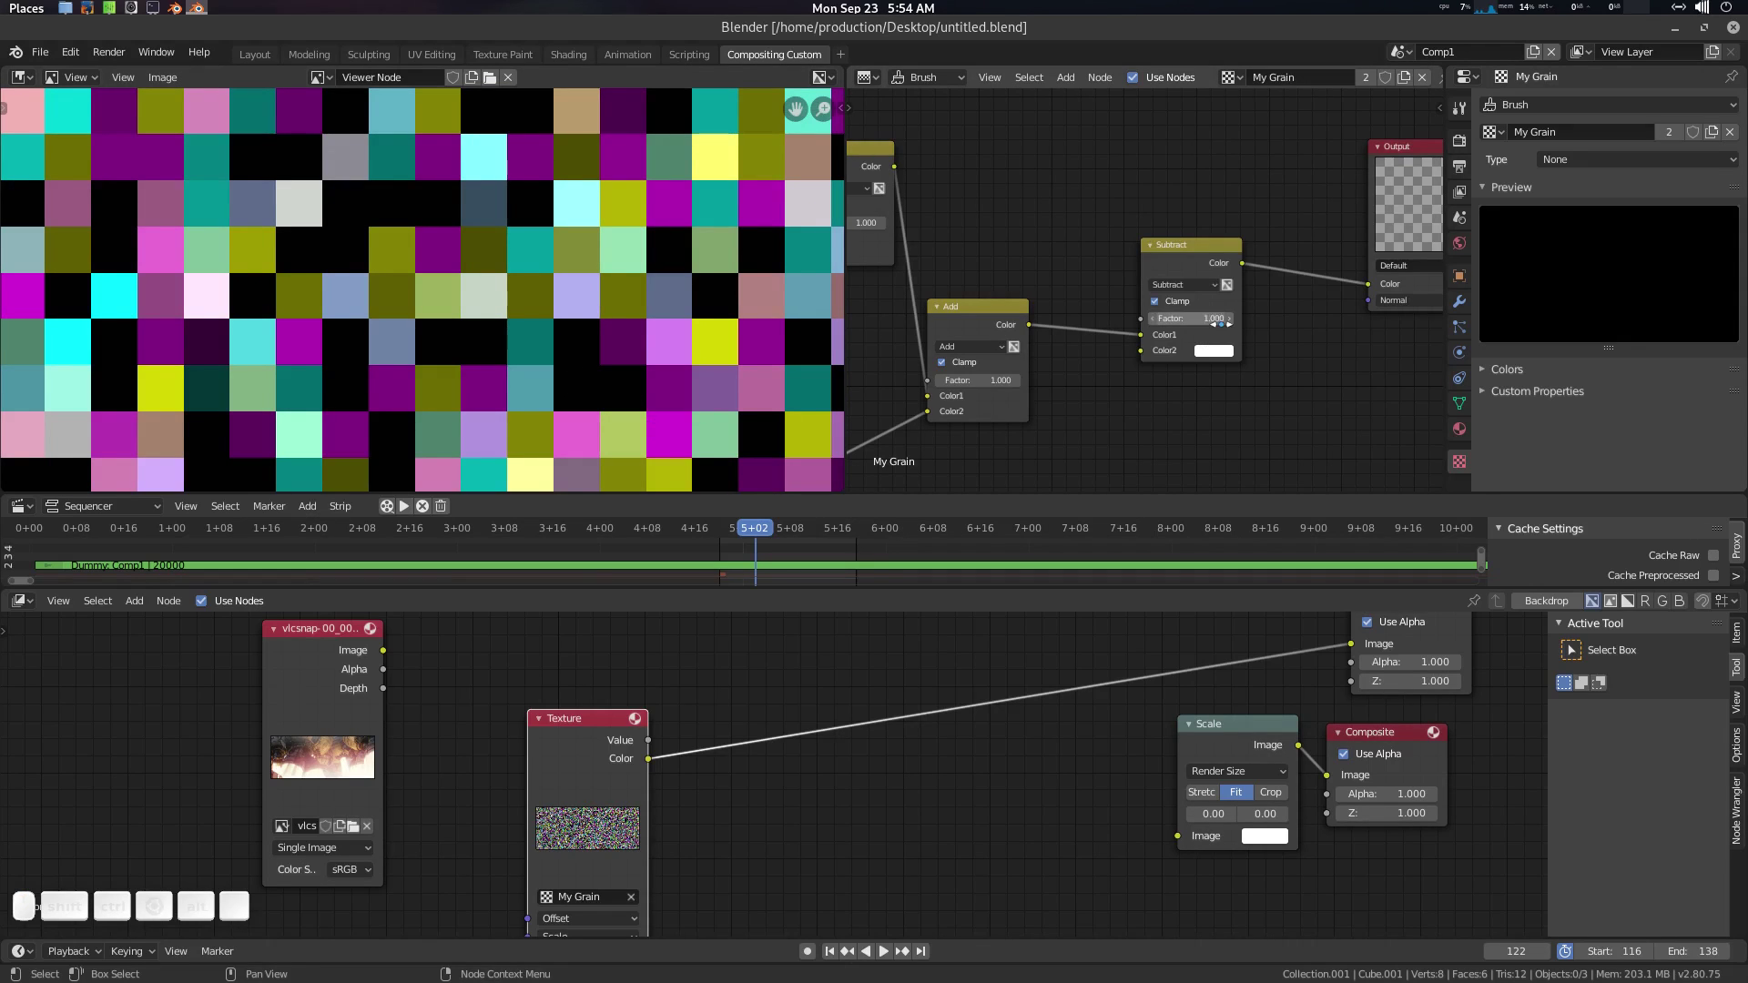
pyautogui.scroll(-3)
pyautogui.middleClick(1193, 404)
pyautogui.scroll(-3)
pyautogui.scroll(-3)
pyautogui.click(623, 345)
pyautogui.middleClick(624, 345)
pyautogui.scroll(-3)
pyautogui.middleClick(611, 332)
pyautogui.middleClick(738, 648)
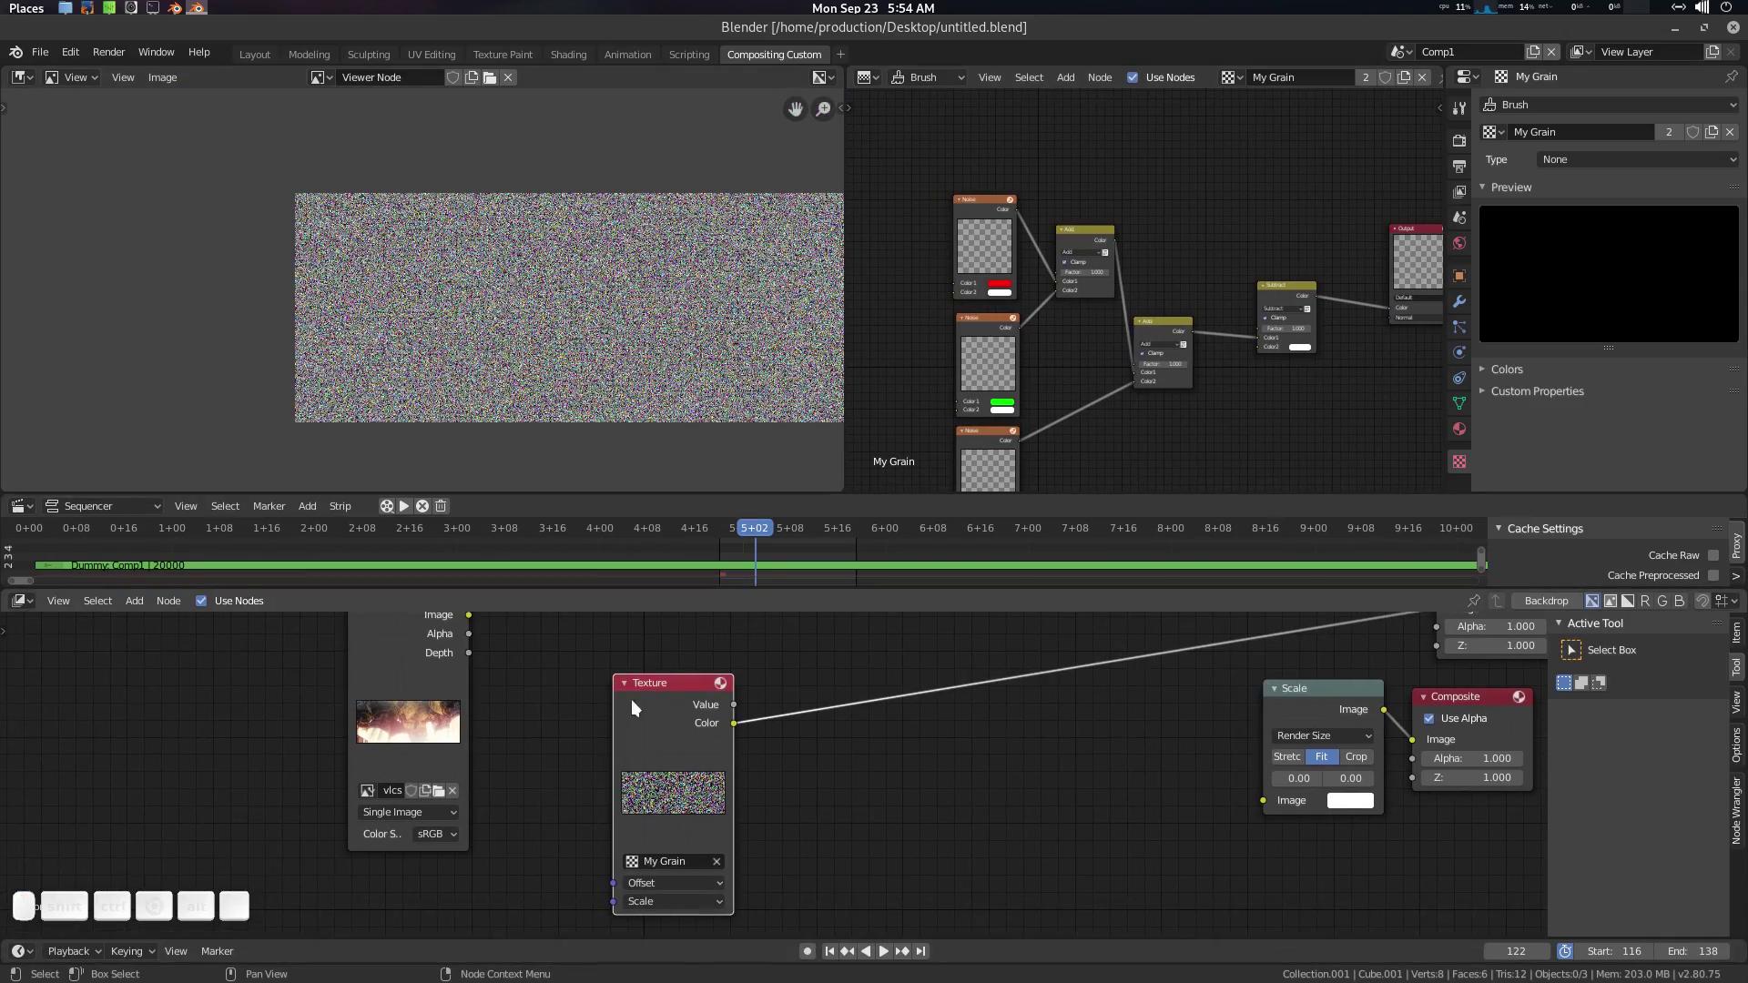
# Step: Collapse the compositor Texture node to just its header while it keeps feeding the Viewer
pyautogui.click(628, 690)
pyautogui.click(753, 716)
pyautogui.click(593, 333)
pyautogui.click(588, 737)
pyautogui.click(596, 753)
pyautogui.click(588, 776)
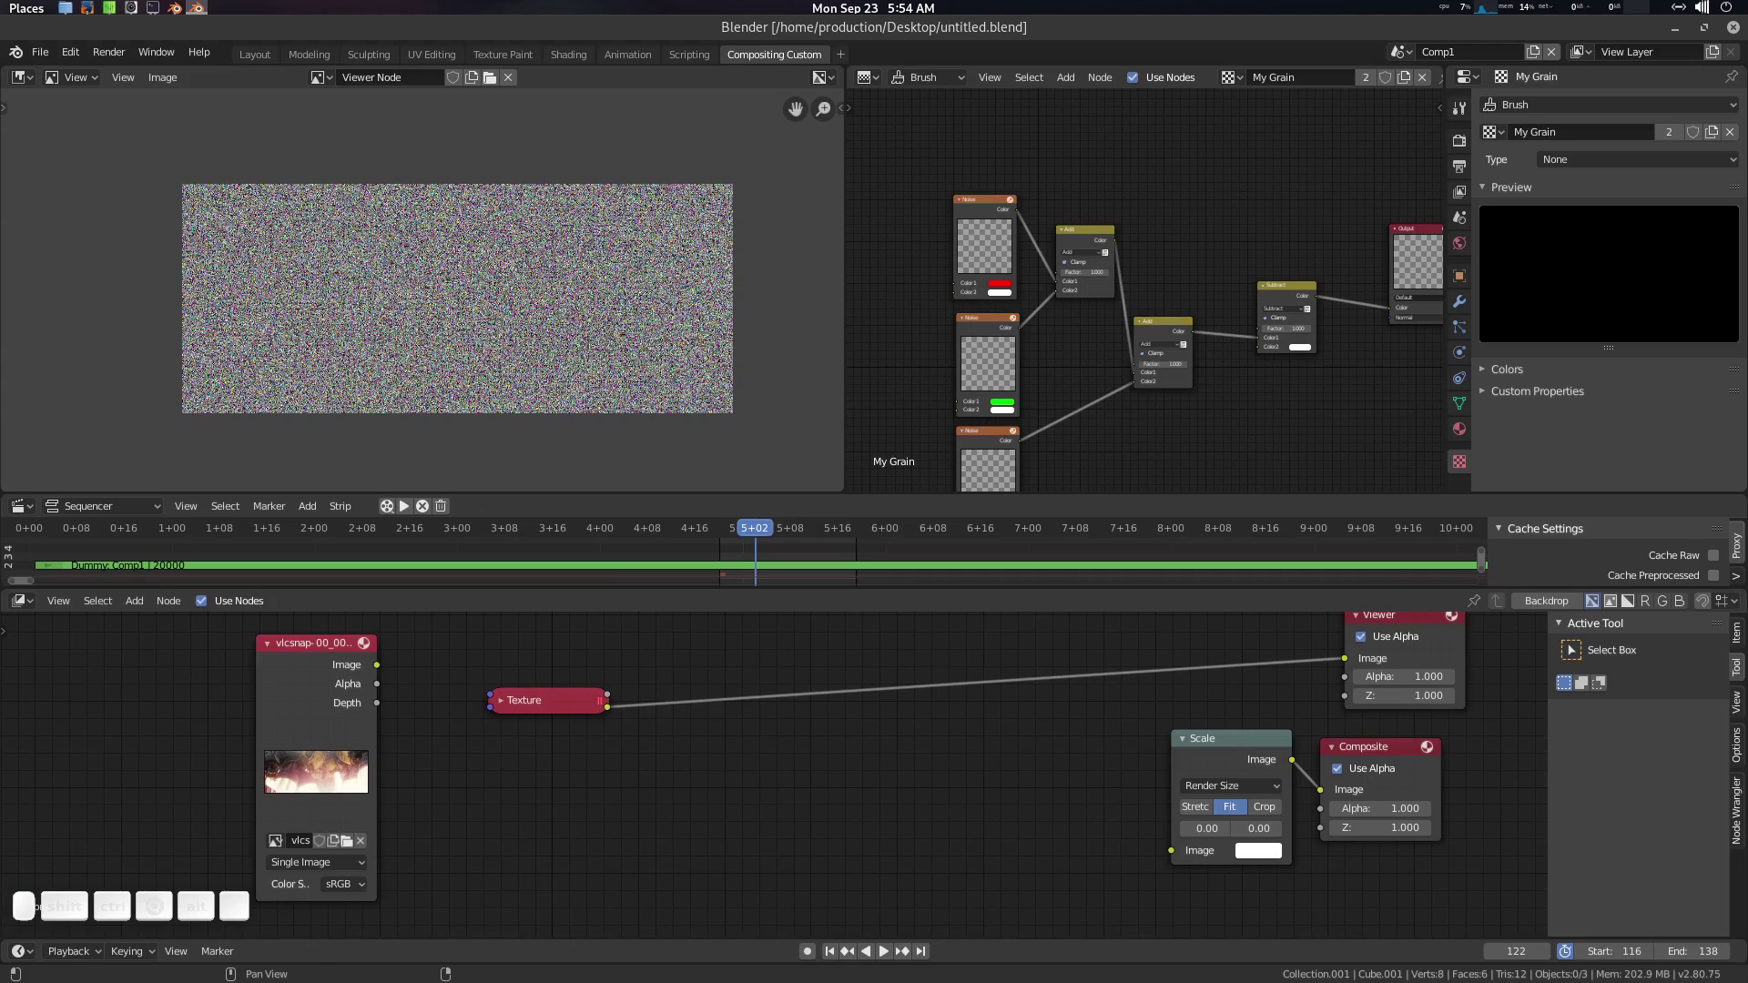
# Step: Add a Gamma node and insert it on the link between the grain texture and the viewer
pyautogui.click(634, 772)
pyautogui.press('shift+a')
pyautogui.click(633, 772)
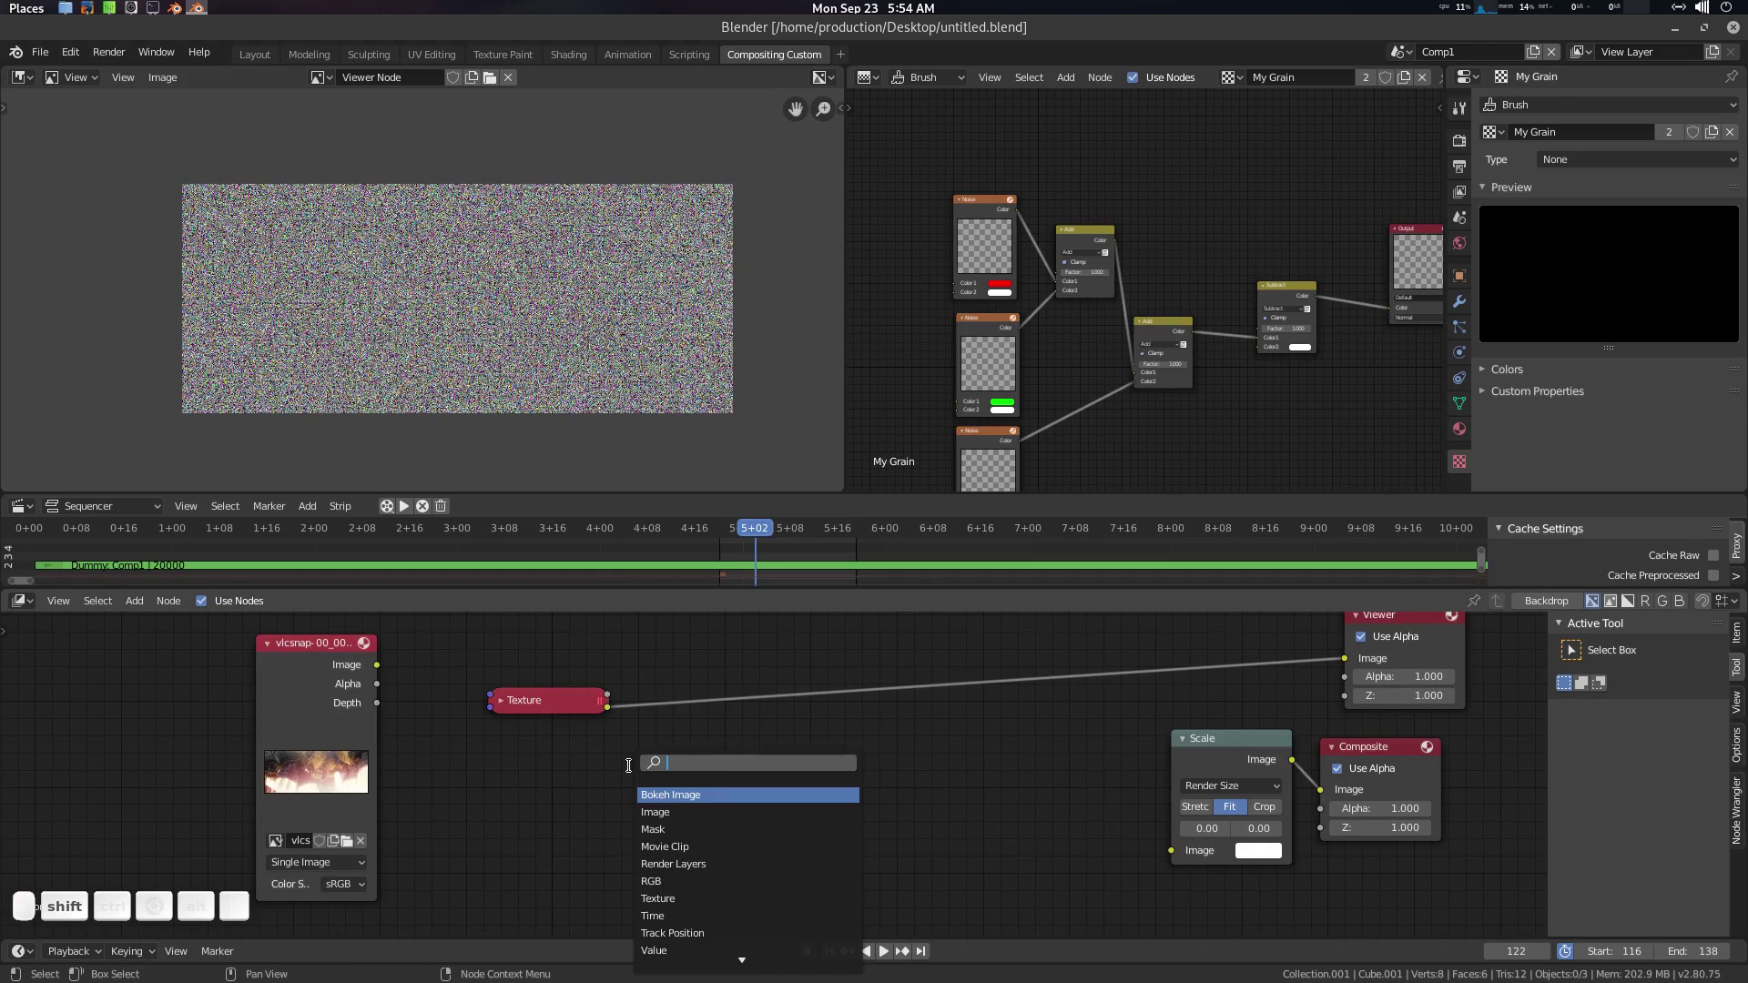
pyautogui.press('g')
pyautogui.press('a')
pyautogui.press('m')
pyautogui.press('Return')
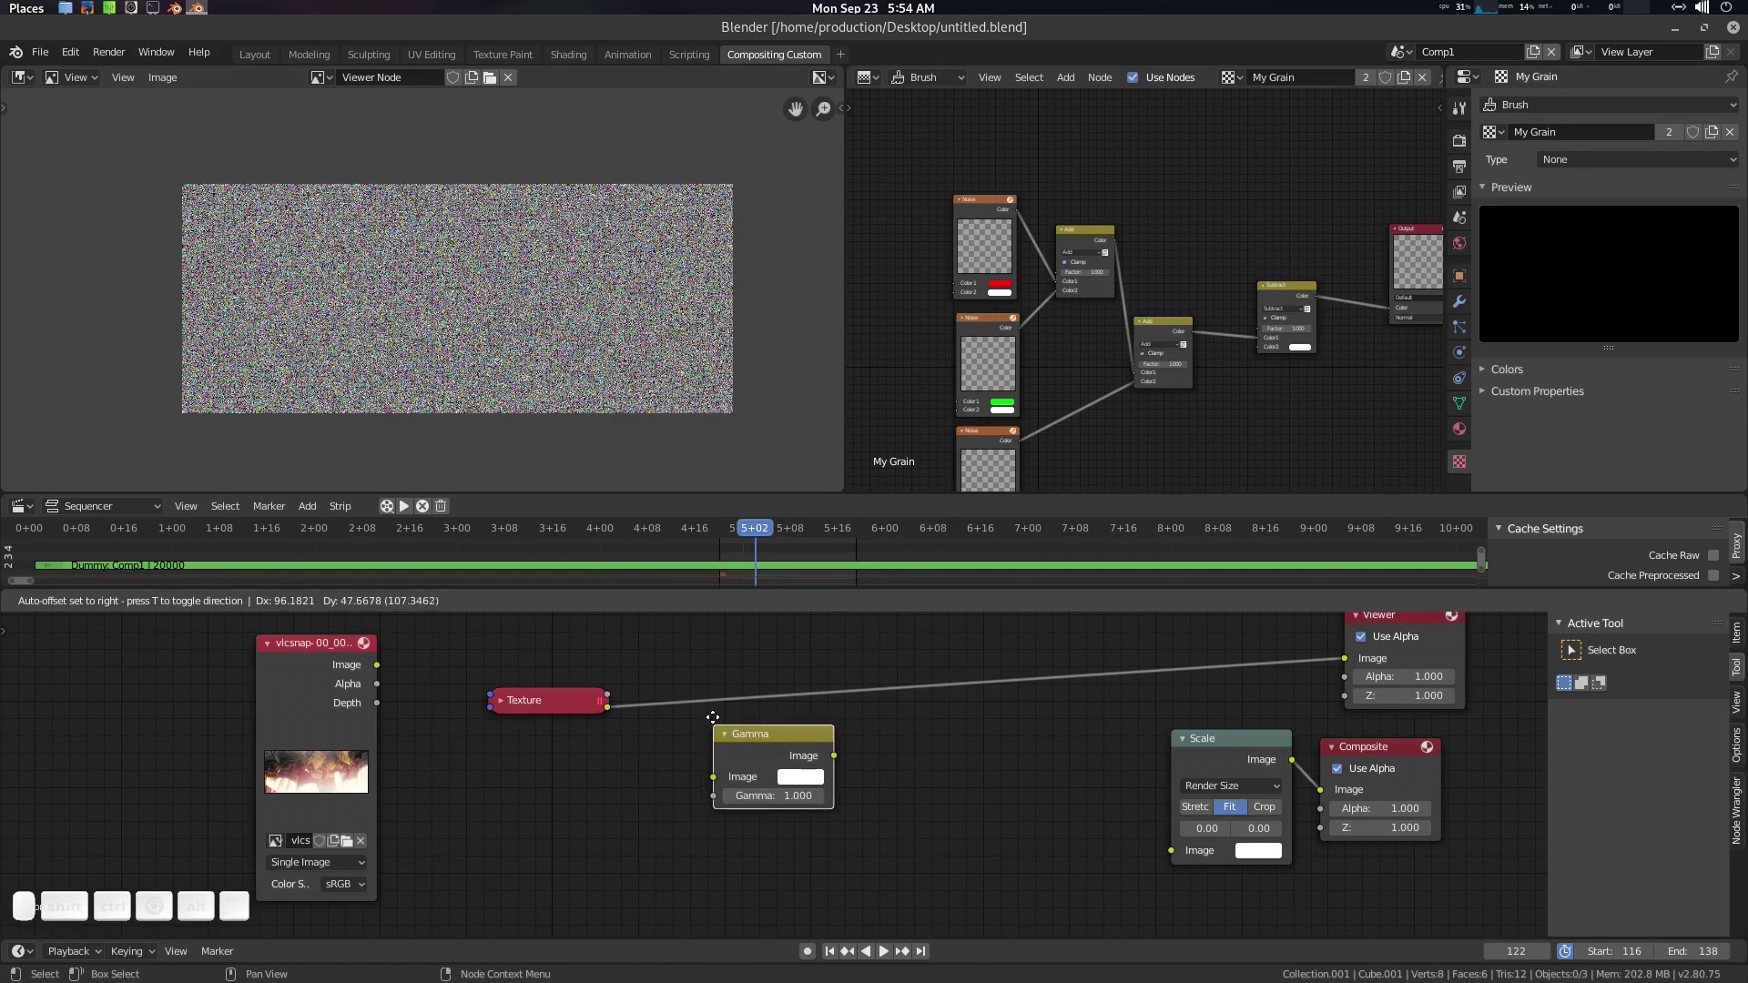
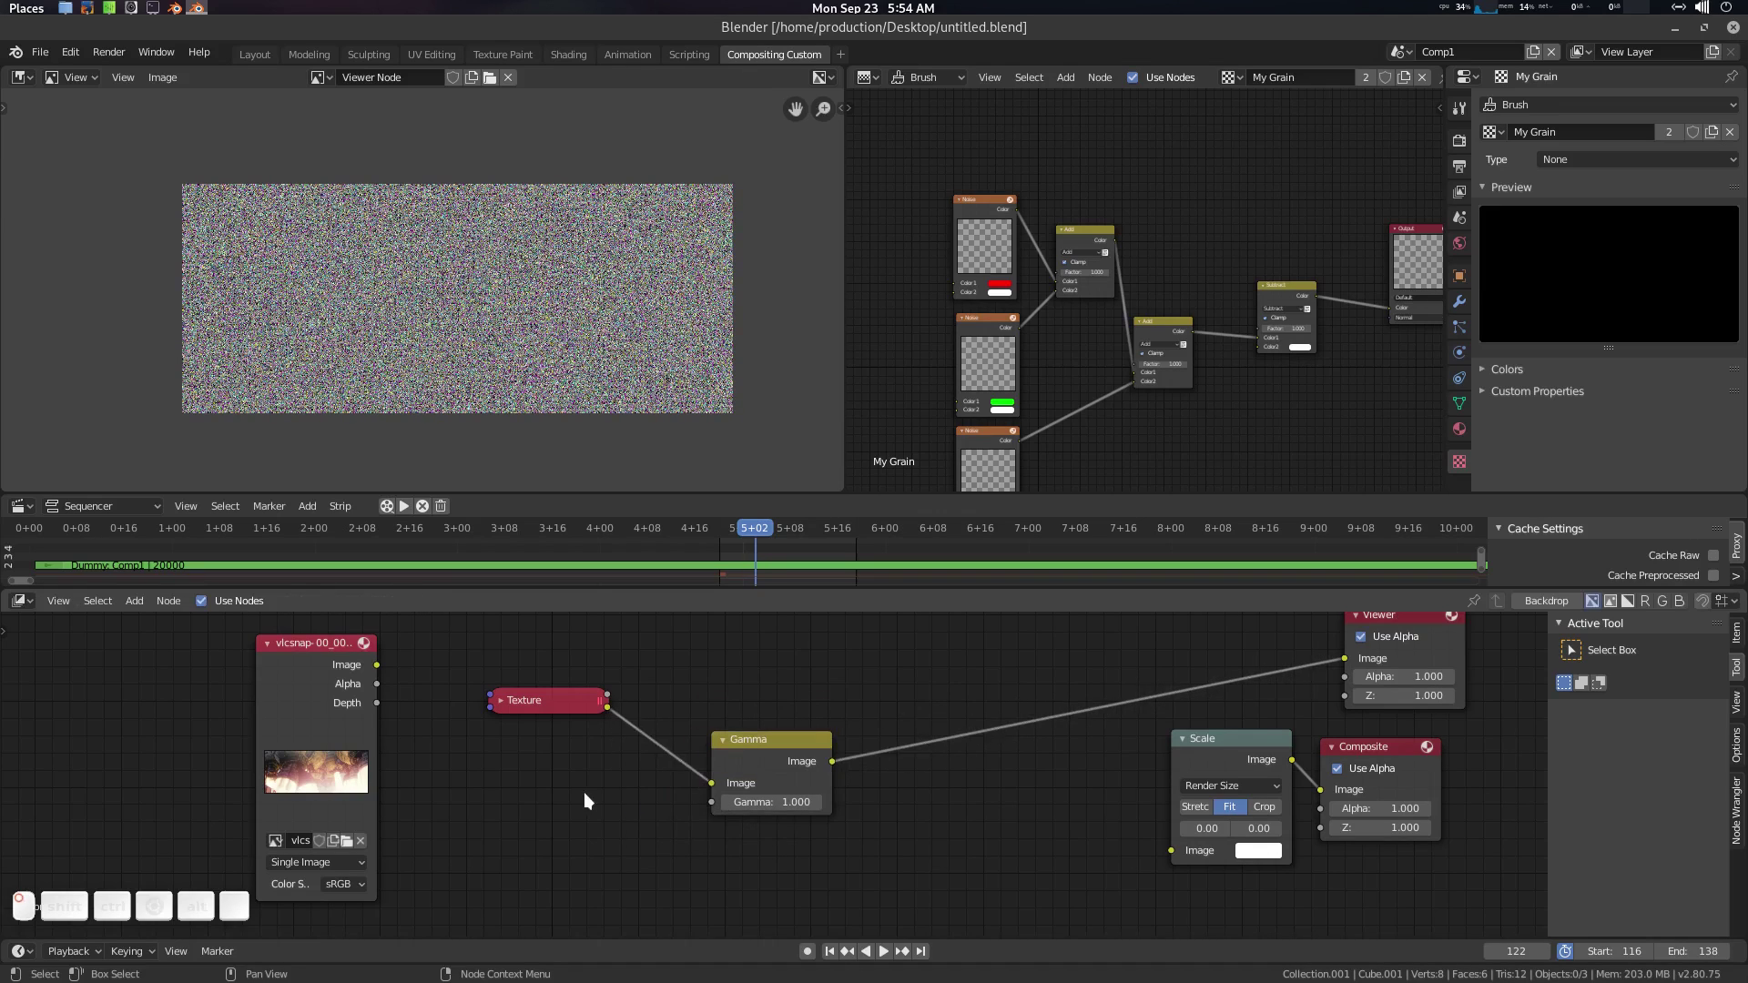
pyautogui.click(618, 785)
# Step: Add a Math node dividing 1 by 2.2 and feed its result into the Gamma value
pyautogui.press('shift+a')
pyautogui.click(605, 784)
pyautogui.press('m')
pyautogui.press('a')
pyautogui.press('t')
pyautogui.press('h')
pyautogui.press('Return')
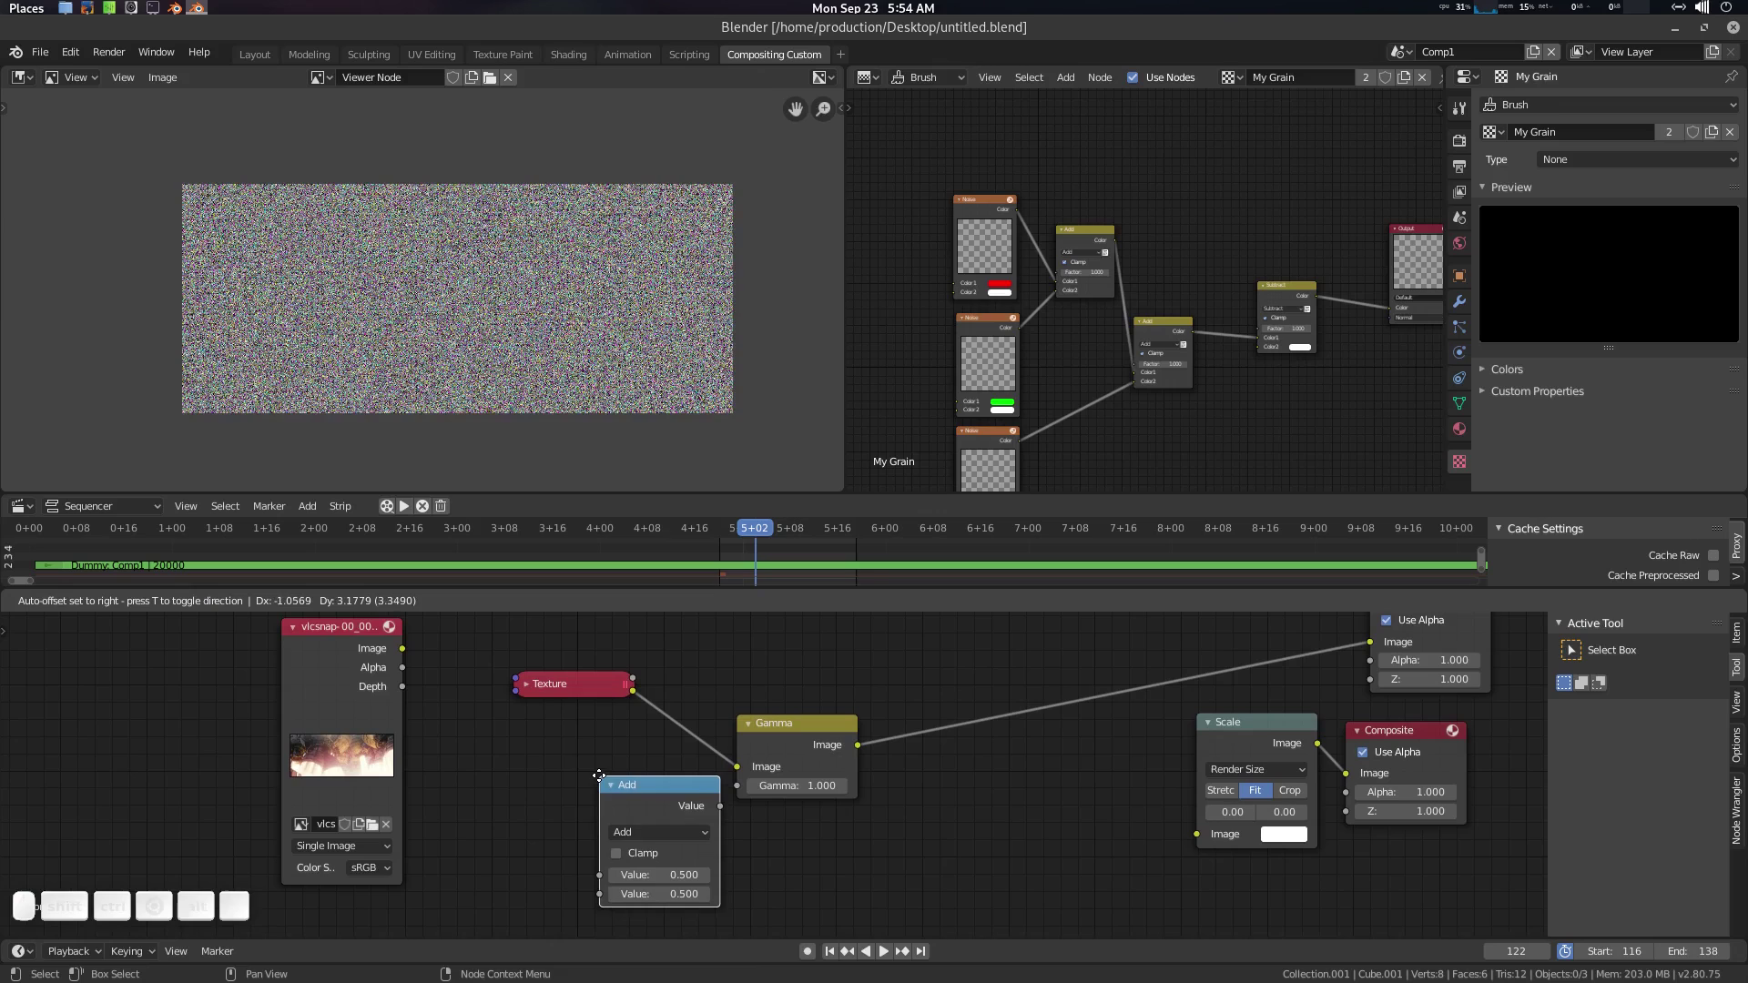
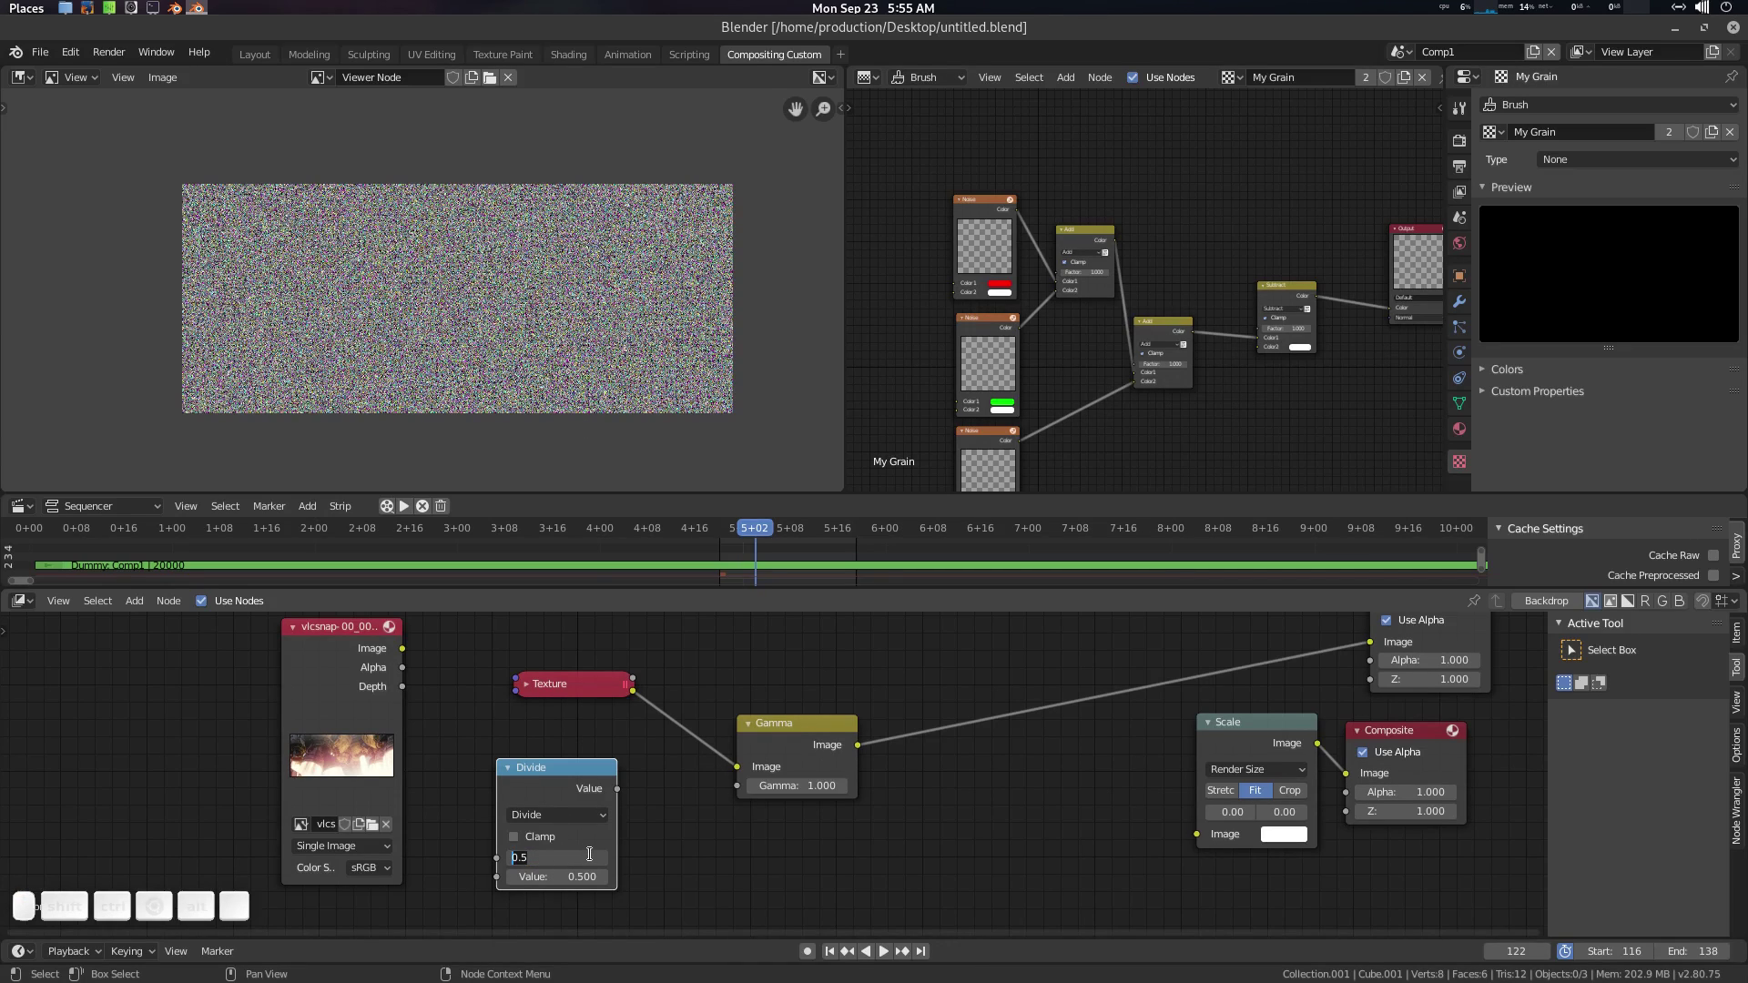
pyautogui.press('1')
pyautogui.press('Tab')
pyautogui.press('KP_2')
pyautogui.press('KP_Decimal')
pyautogui.press('KP_2')
pyautogui.press('KP_Enter')
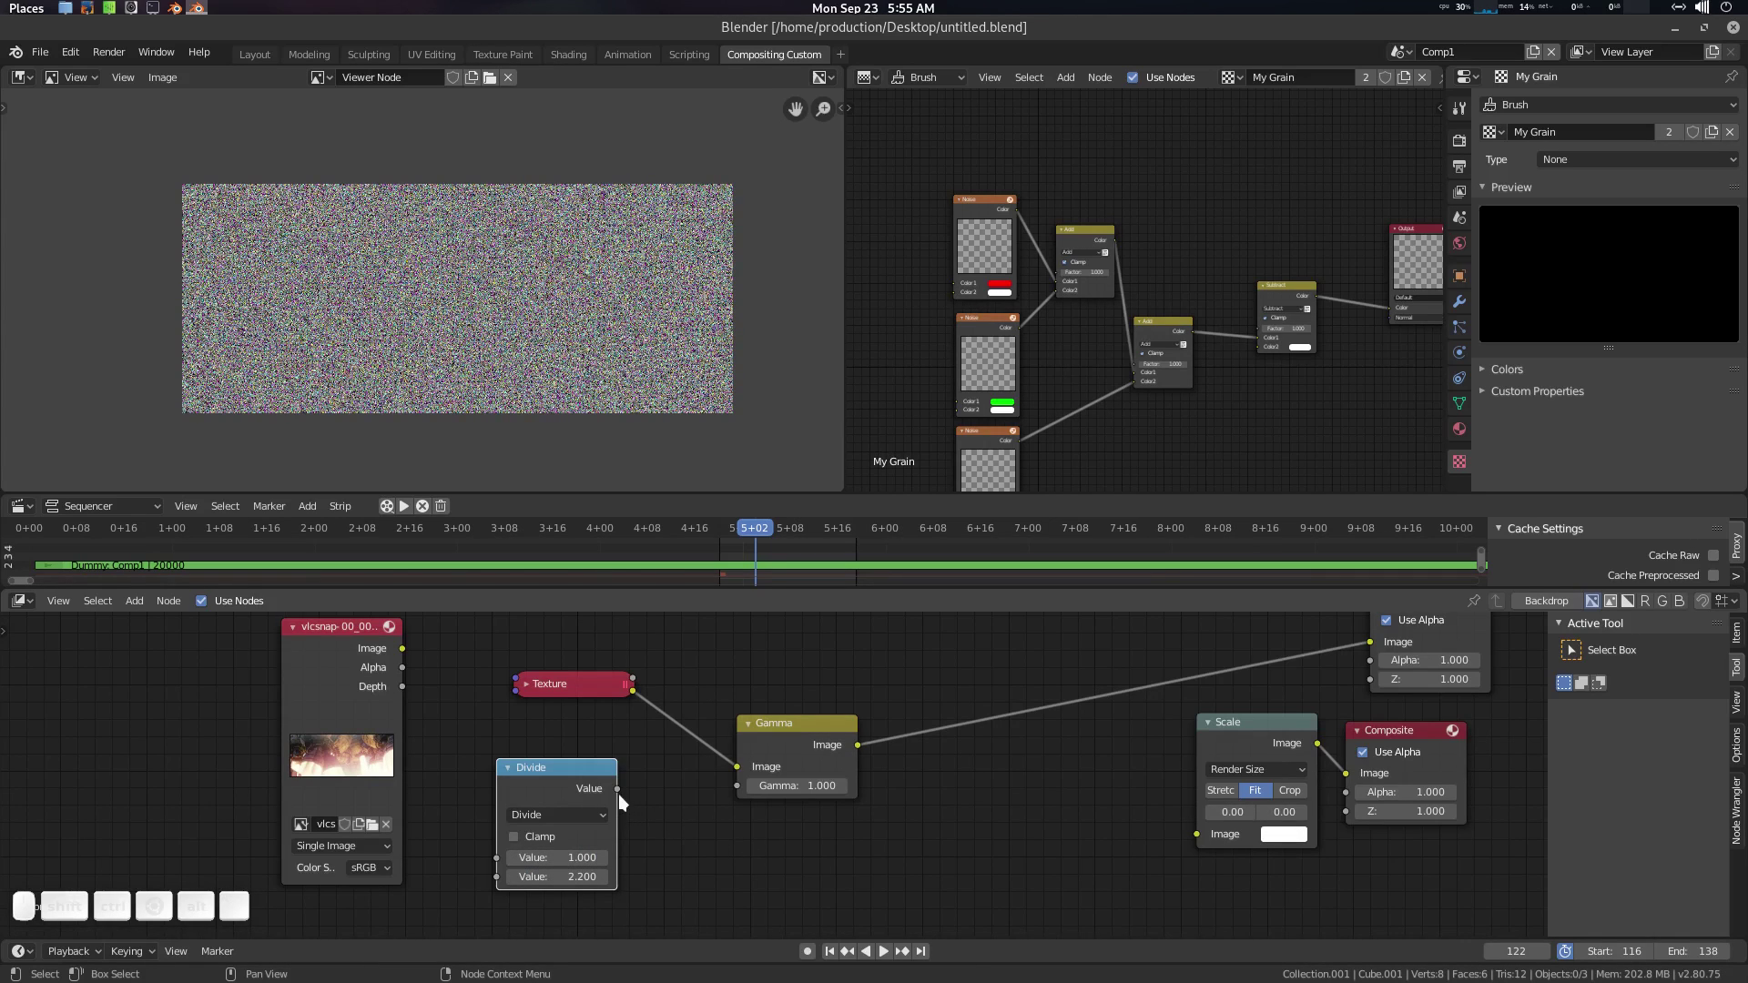
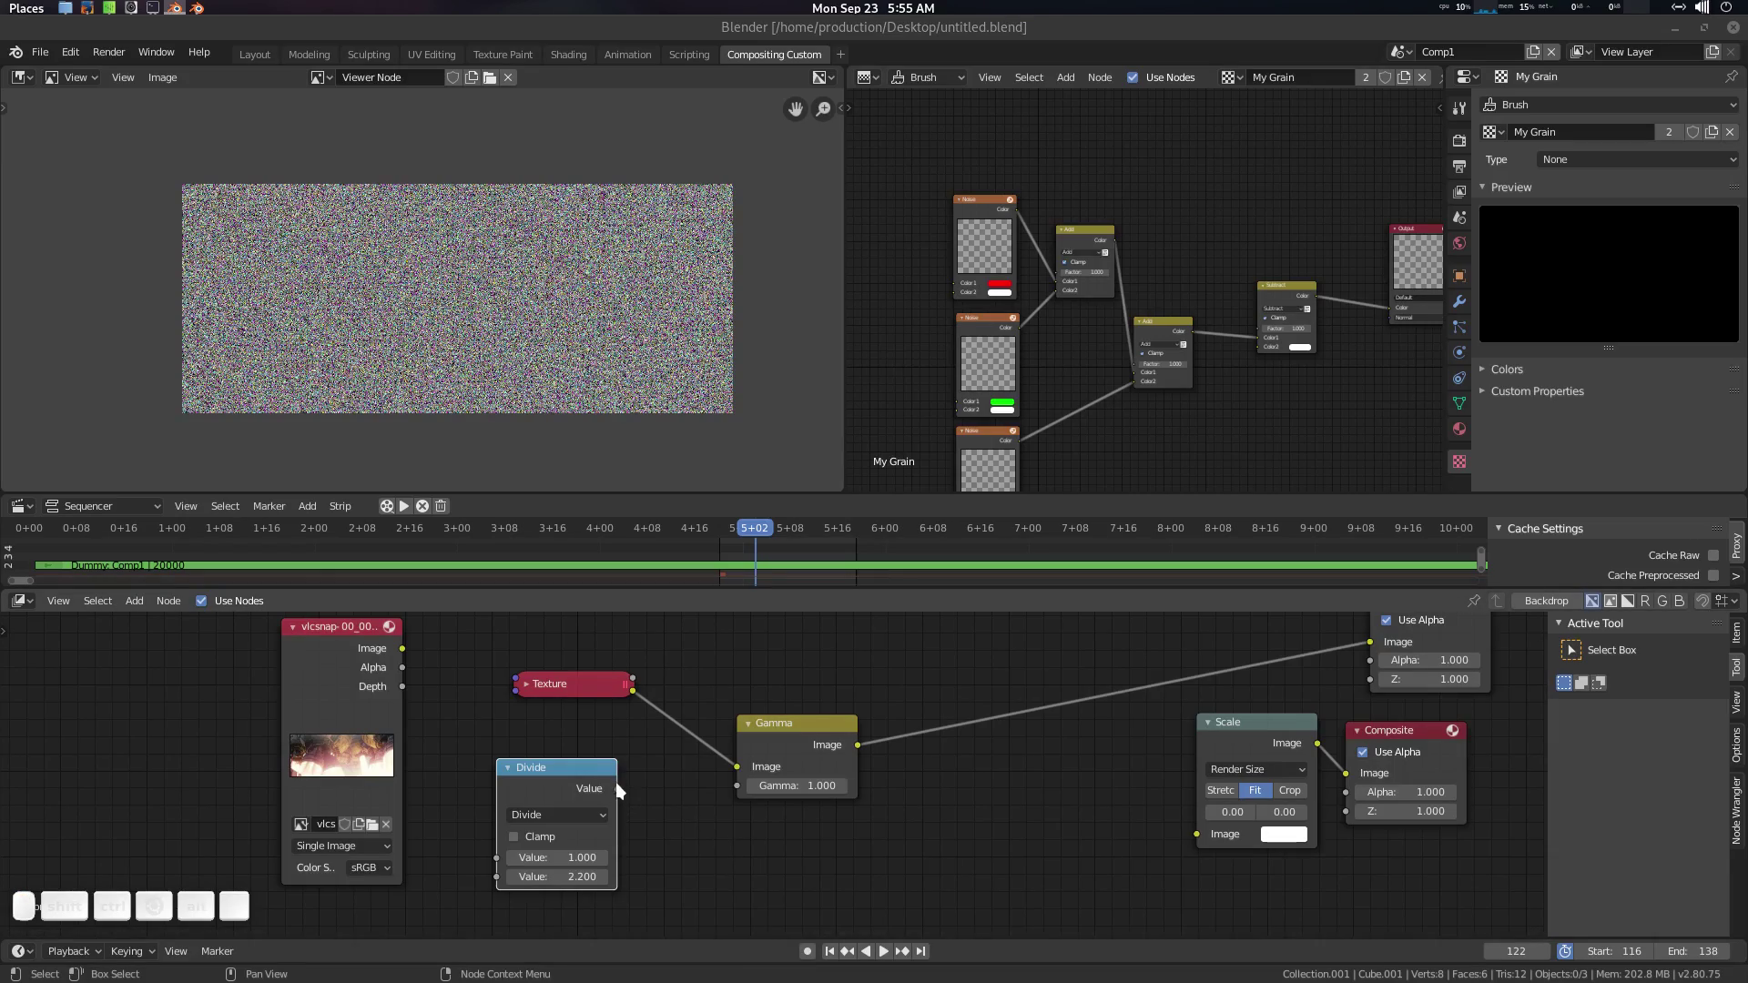
pyautogui.moveTo(629, 792); pyautogui.dragTo(1018, 837)
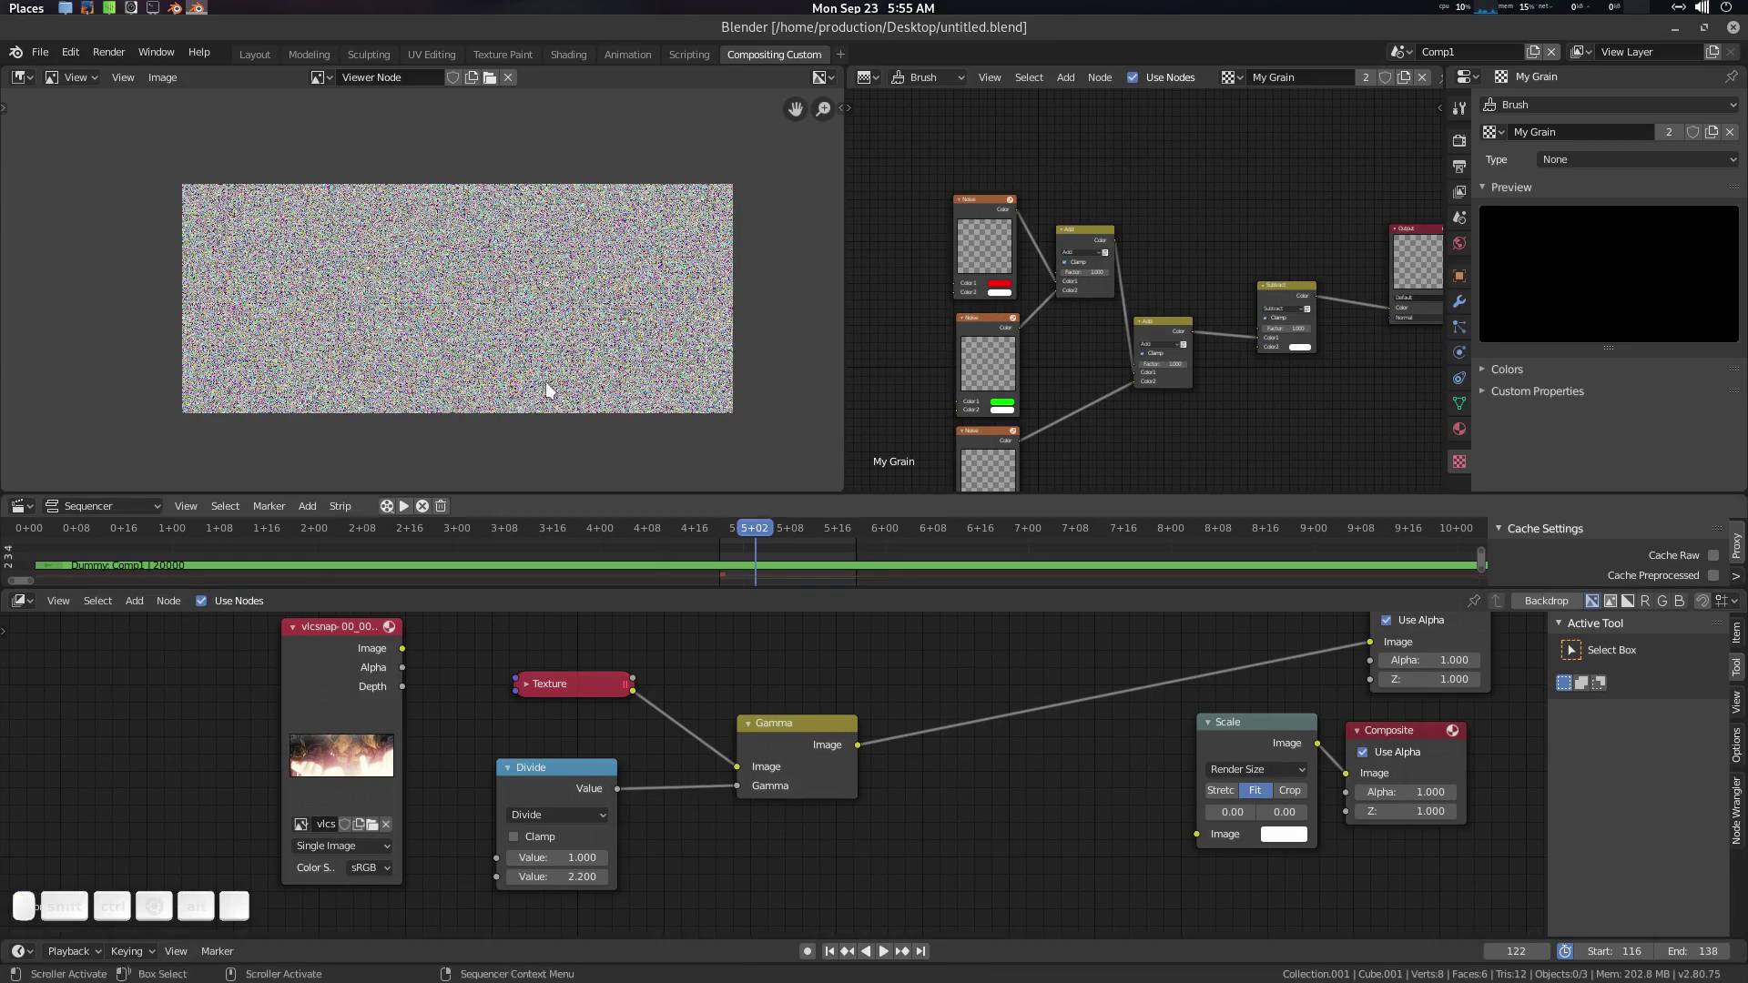
# Step: Rearrange the texture, Divide and Gamma nodes in the compositor view
pyautogui.scroll(3)
pyautogui.scroll(3)
pyautogui.scroll(-3)
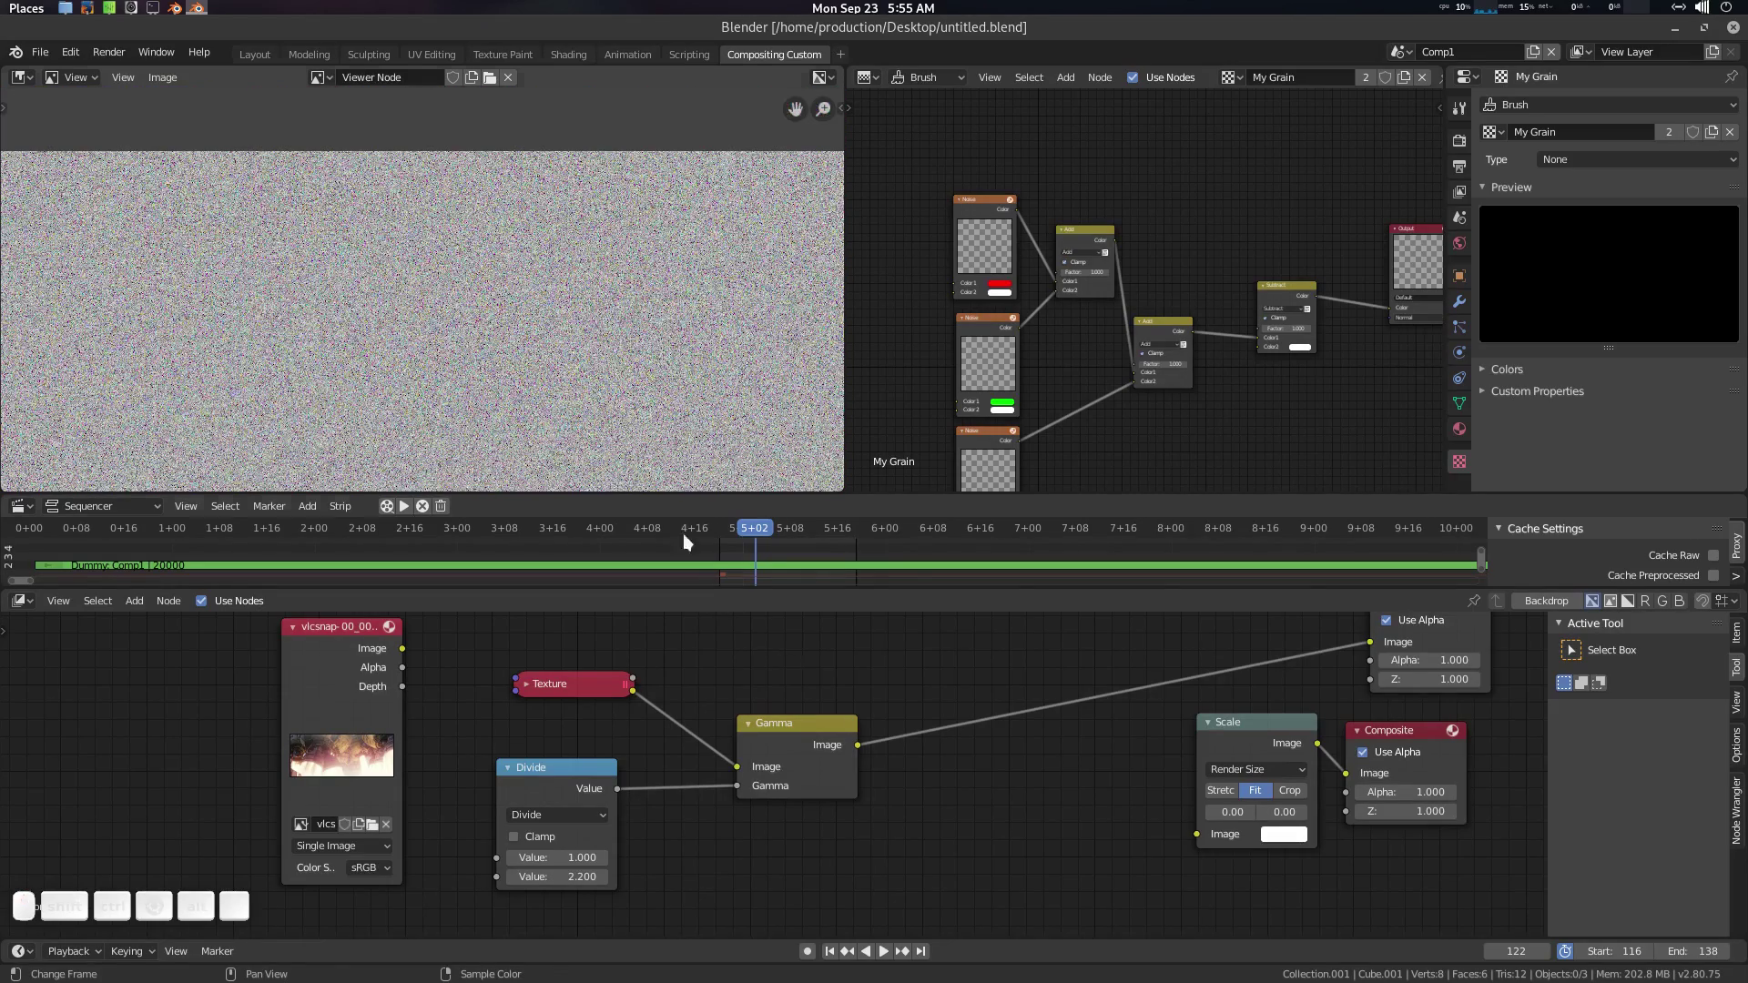
pyautogui.click(989, 708)
pyautogui.click(740, 759)
pyautogui.click(829, 705)
pyautogui.click(717, 674)
pyautogui.click(825, 712)
pyautogui.click(716, 768)
pyautogui.click(780, 698)
# Step: Insert a Mix node before the viewer and connect the rocket-engine image into it
pyautogui.press('shift+a')
pyautogui.press('m')
pyautogui.press('i')
pyautogui.press('x')
pyautogui.press('Return')
pyautogui.click(801, 699)
pyautogui.moveTo(294, 702); pyautogui.dragTo(831, 893)
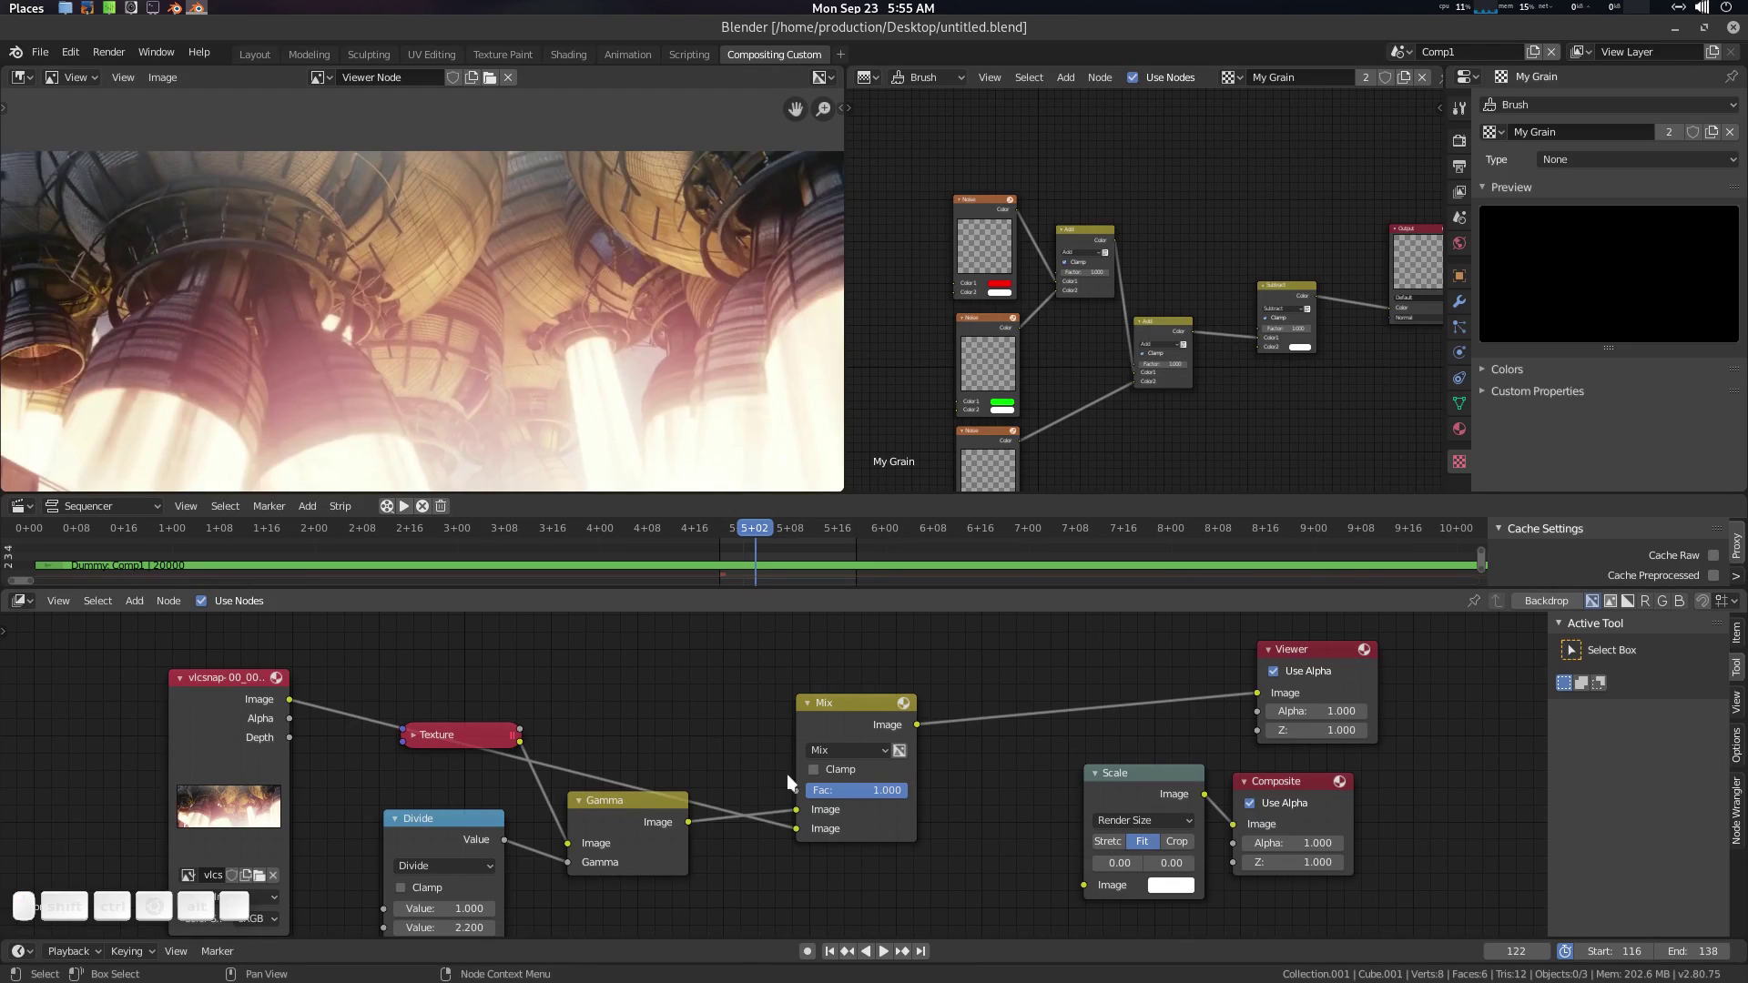
# Step: Set the Mix node to Overlay the grain on the rocket image at factor 0.5
pyautogui.click(801, 815)
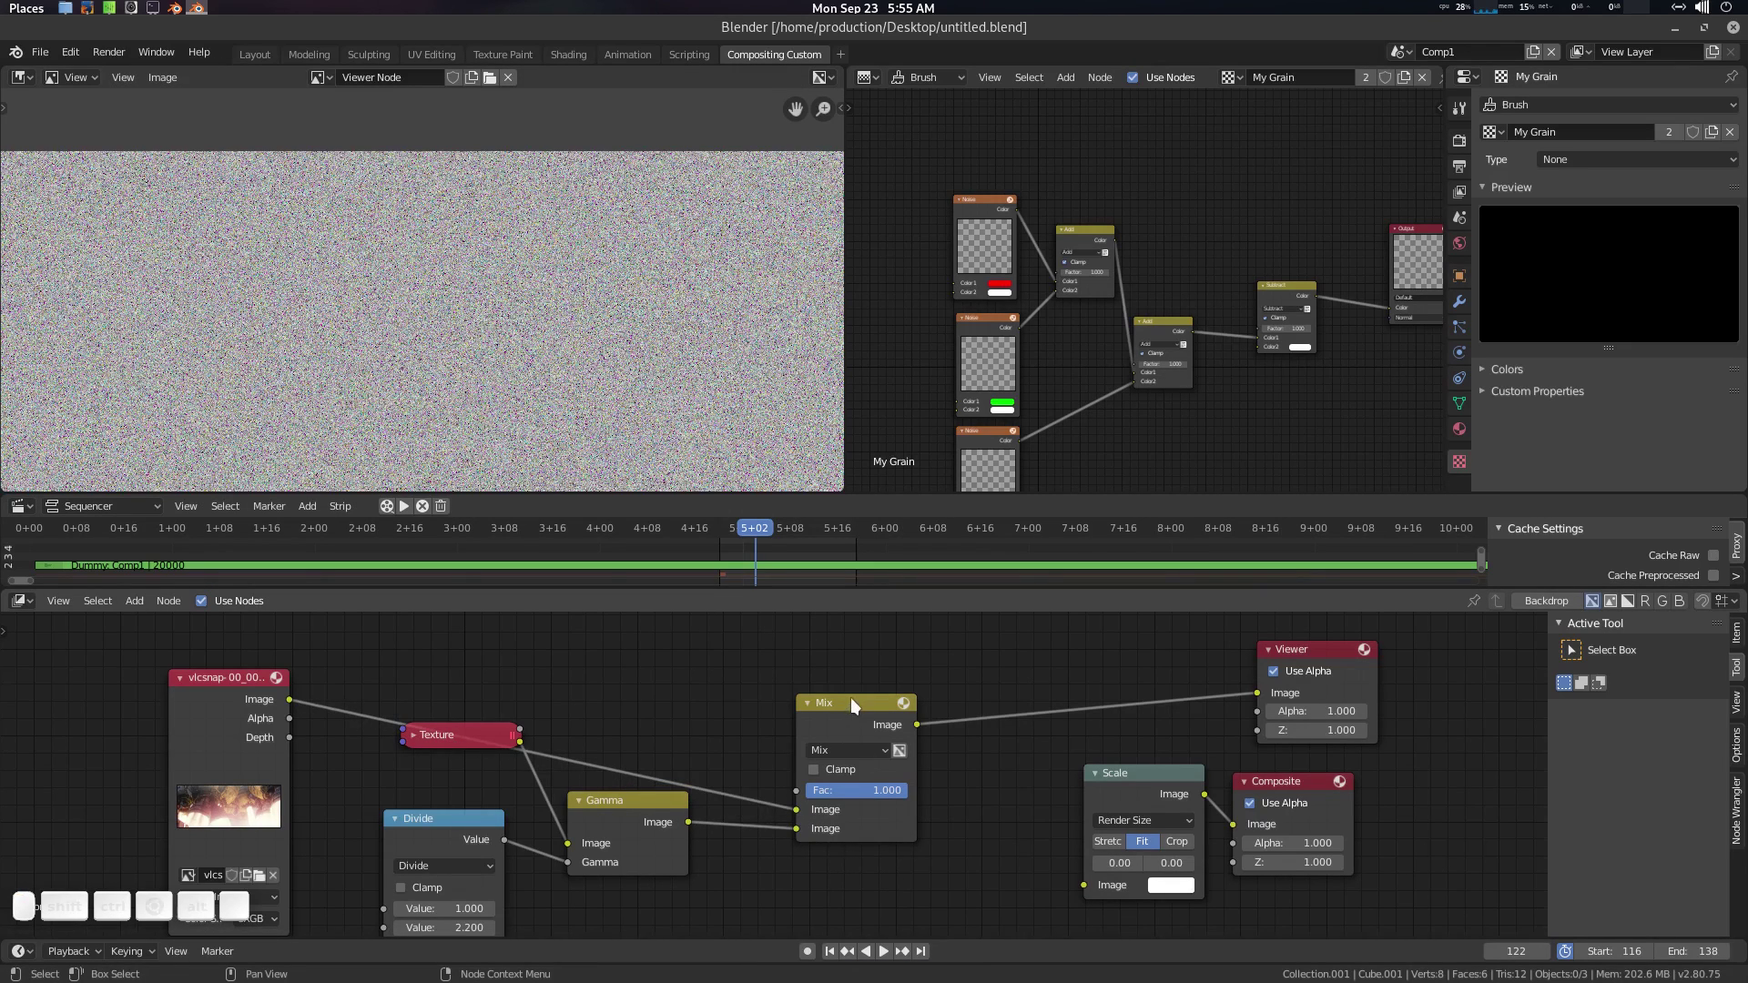
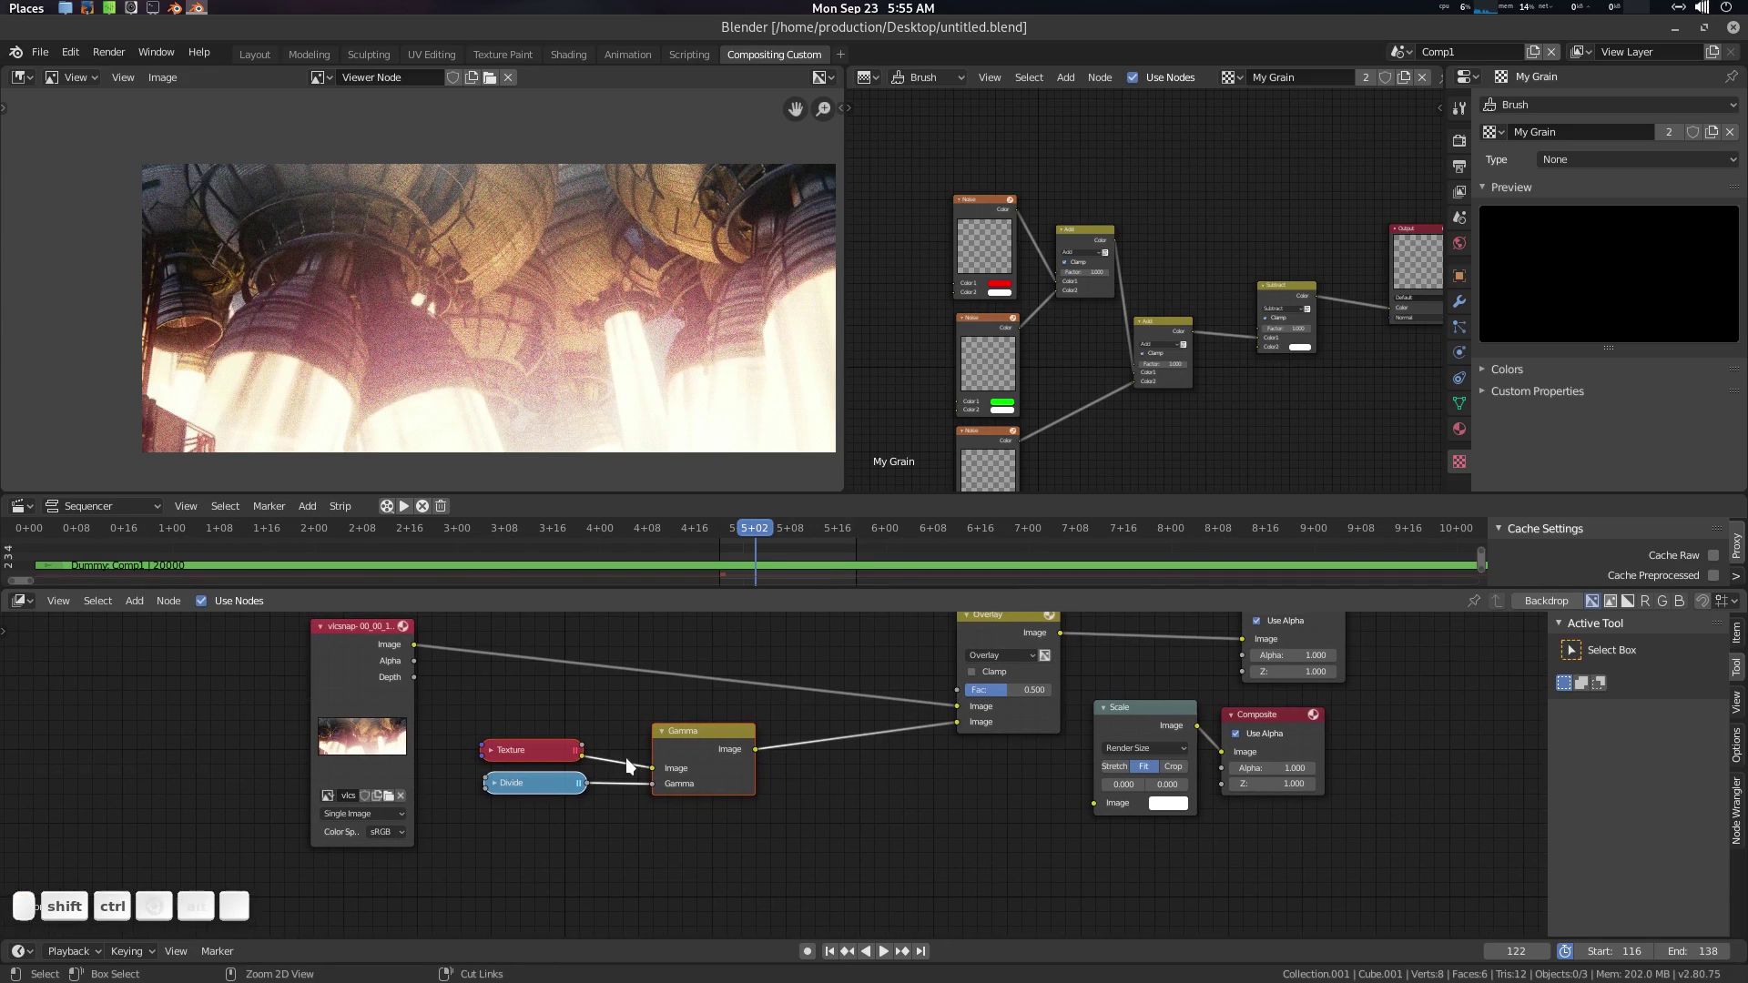
# Step: Group the grain nodes with Ctrl+G and rename the group's output socket to Color
pyautogui.press('ctrl+g')
pyautogui.click(754, 774)
pyautogui.scroll(3)
pyautogui.click(1029, 762)
pyautogui.click(1738, 675)
pyautogui.click(1737, 640)
pyautogui.click(1660, 677)
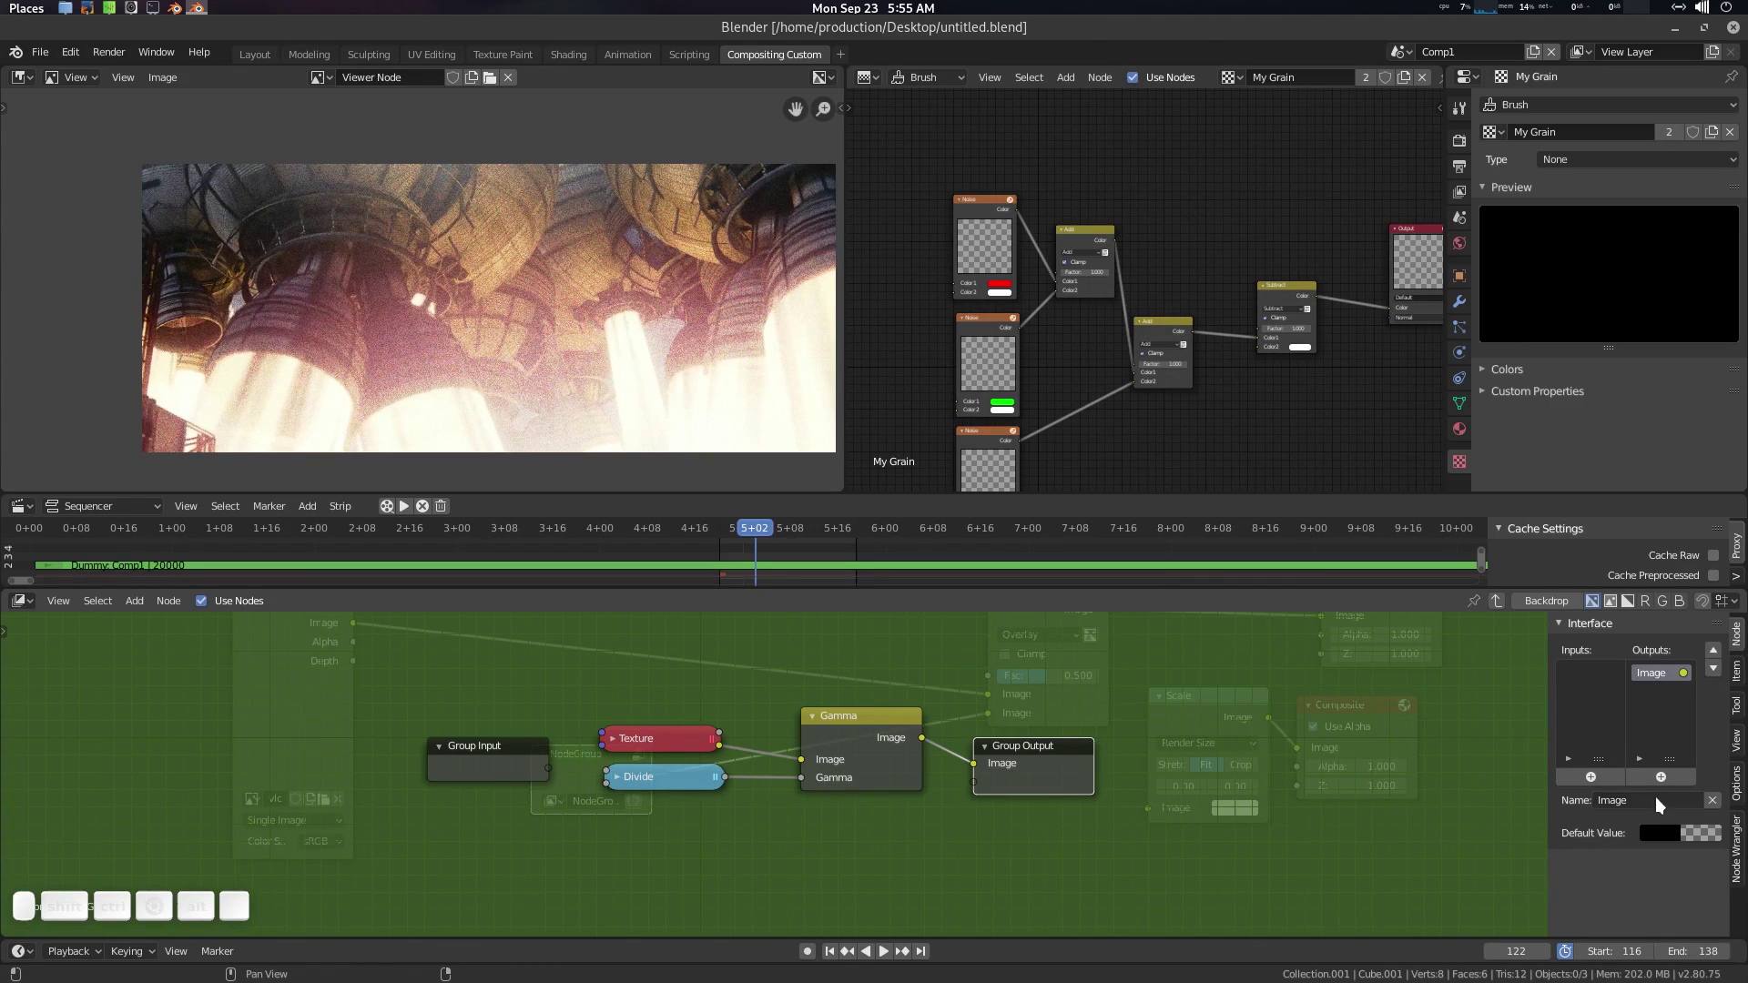
pyautogui.click(1653, 806)
pyautogui.press('shift+c')
pyautogui.press('shift+o')
pyautogui.press('shift+l')
pyautogui.press('shift+o')
pyautogui.press('shift+r')
pyautogui.press('shift+Return')
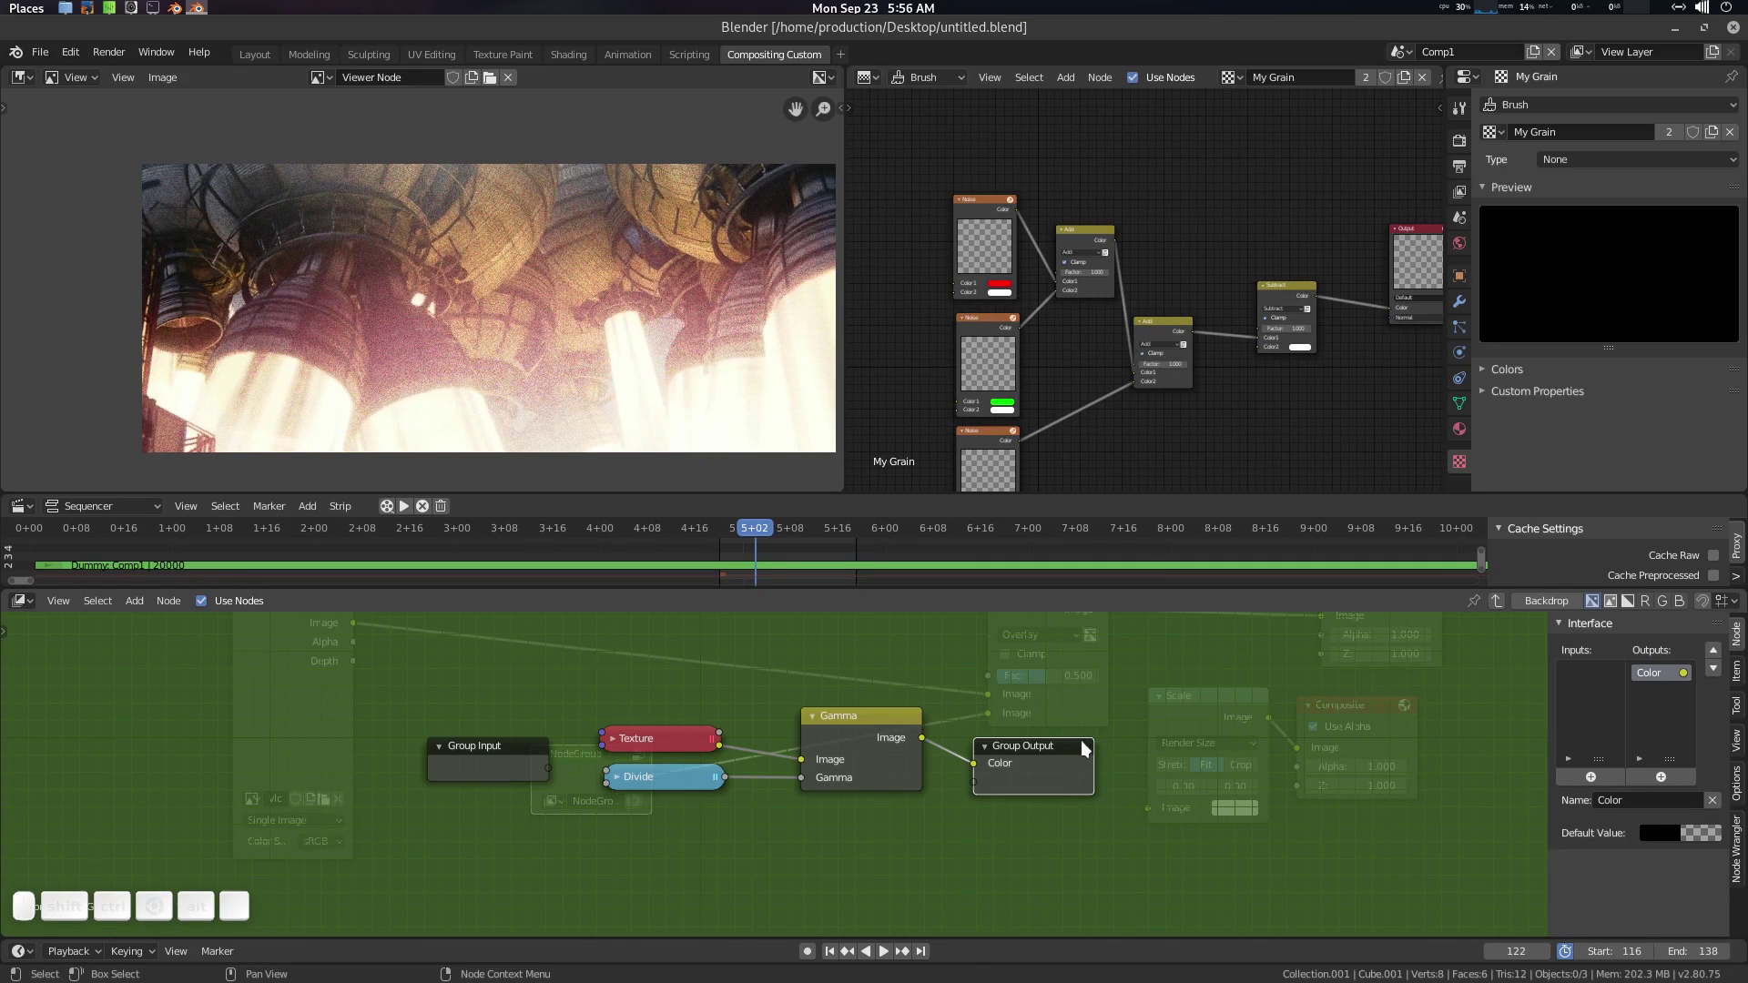
# Step: Exit the group and rename it My GRain
pyautogui.click(1051, 753)
pyautogui.press('Tab')
pyautogui.click(811, 749)
pyautogui.click(552, 809)
pyautogui.press('shift+m')
pyautogui.press('shift+y')
pyautogui.press('shift+space')
pyautogui.press('shift+g')
pyautogui.press('shift+r')
pyautogui.press('shift+a')
pyautogui.press('shift+i')
pyautogui.press('shift+n')
pyautogui.press('shift+Return')
pyautogui.click(564, 767)
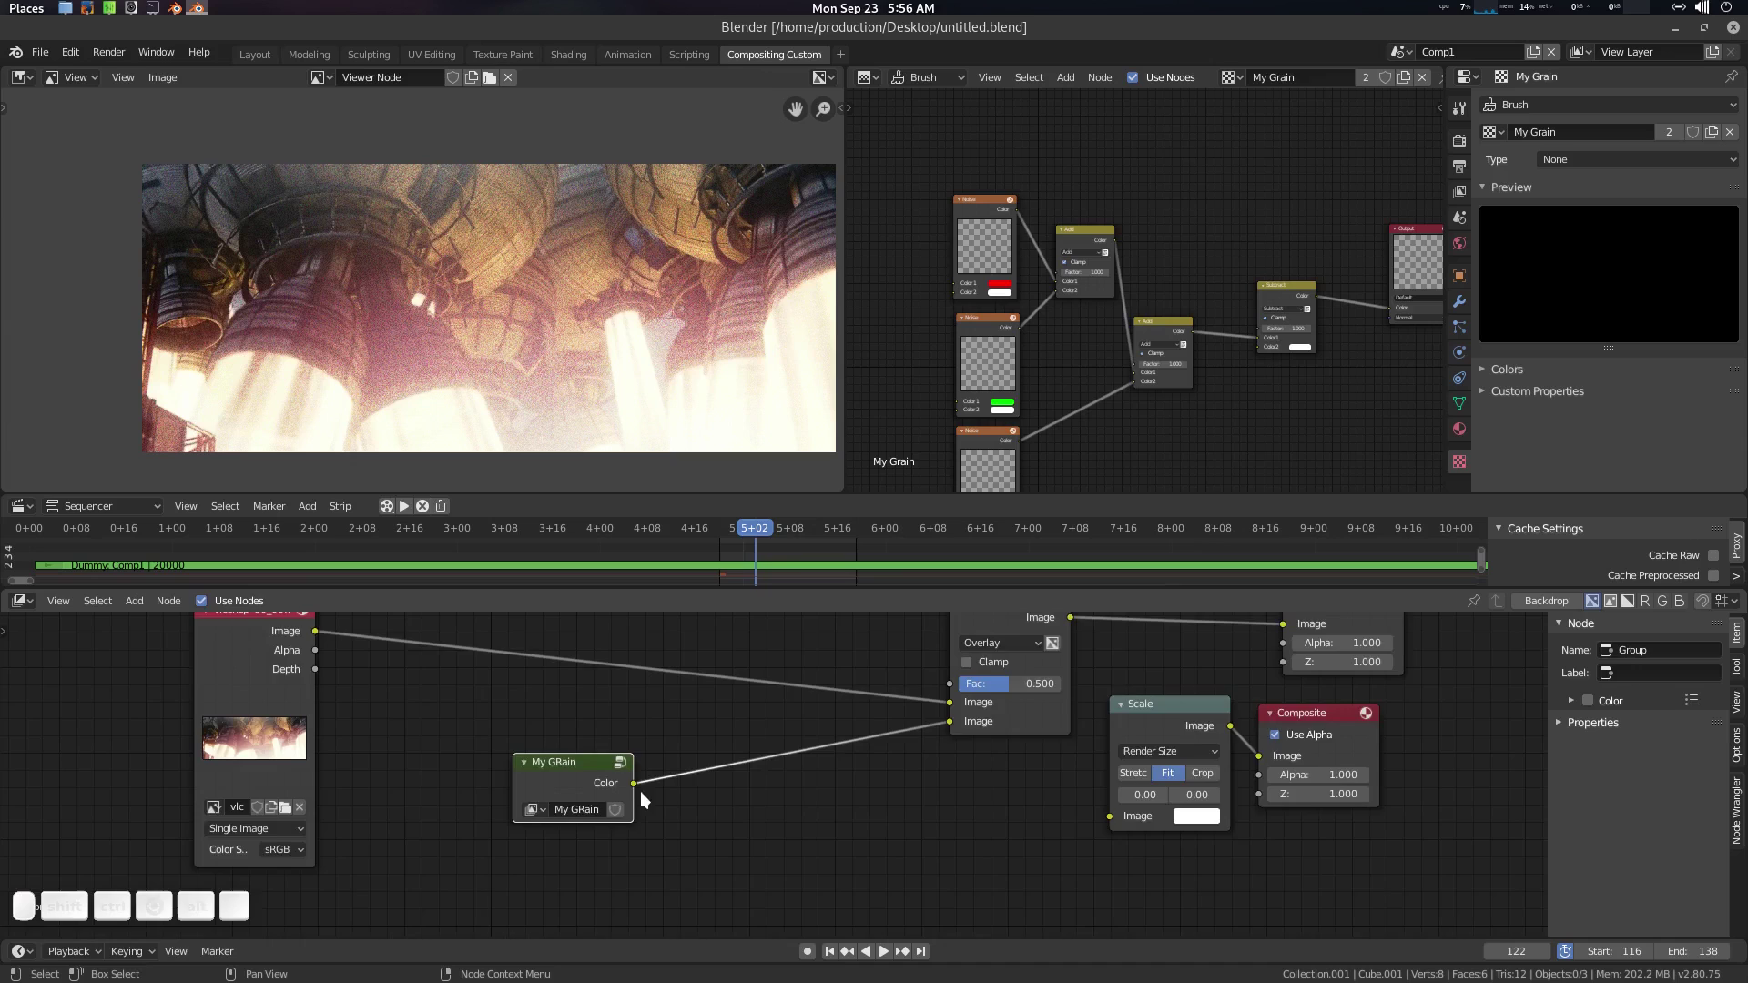
# Step: Scrub the timeline to frame 128, then bring the browser with the GitHub repository to the front
pyautogui.scroll(-3)
pyautogui.middleClick(762, 765)
pyautogui.scroll(3)
pyautogui.scroll(3)
pyautogui.click(564, 342)
pyautogui.scroll(-3)
pyautogui.moveTo(773, 529); pyautogui.dragTo(665, 267)
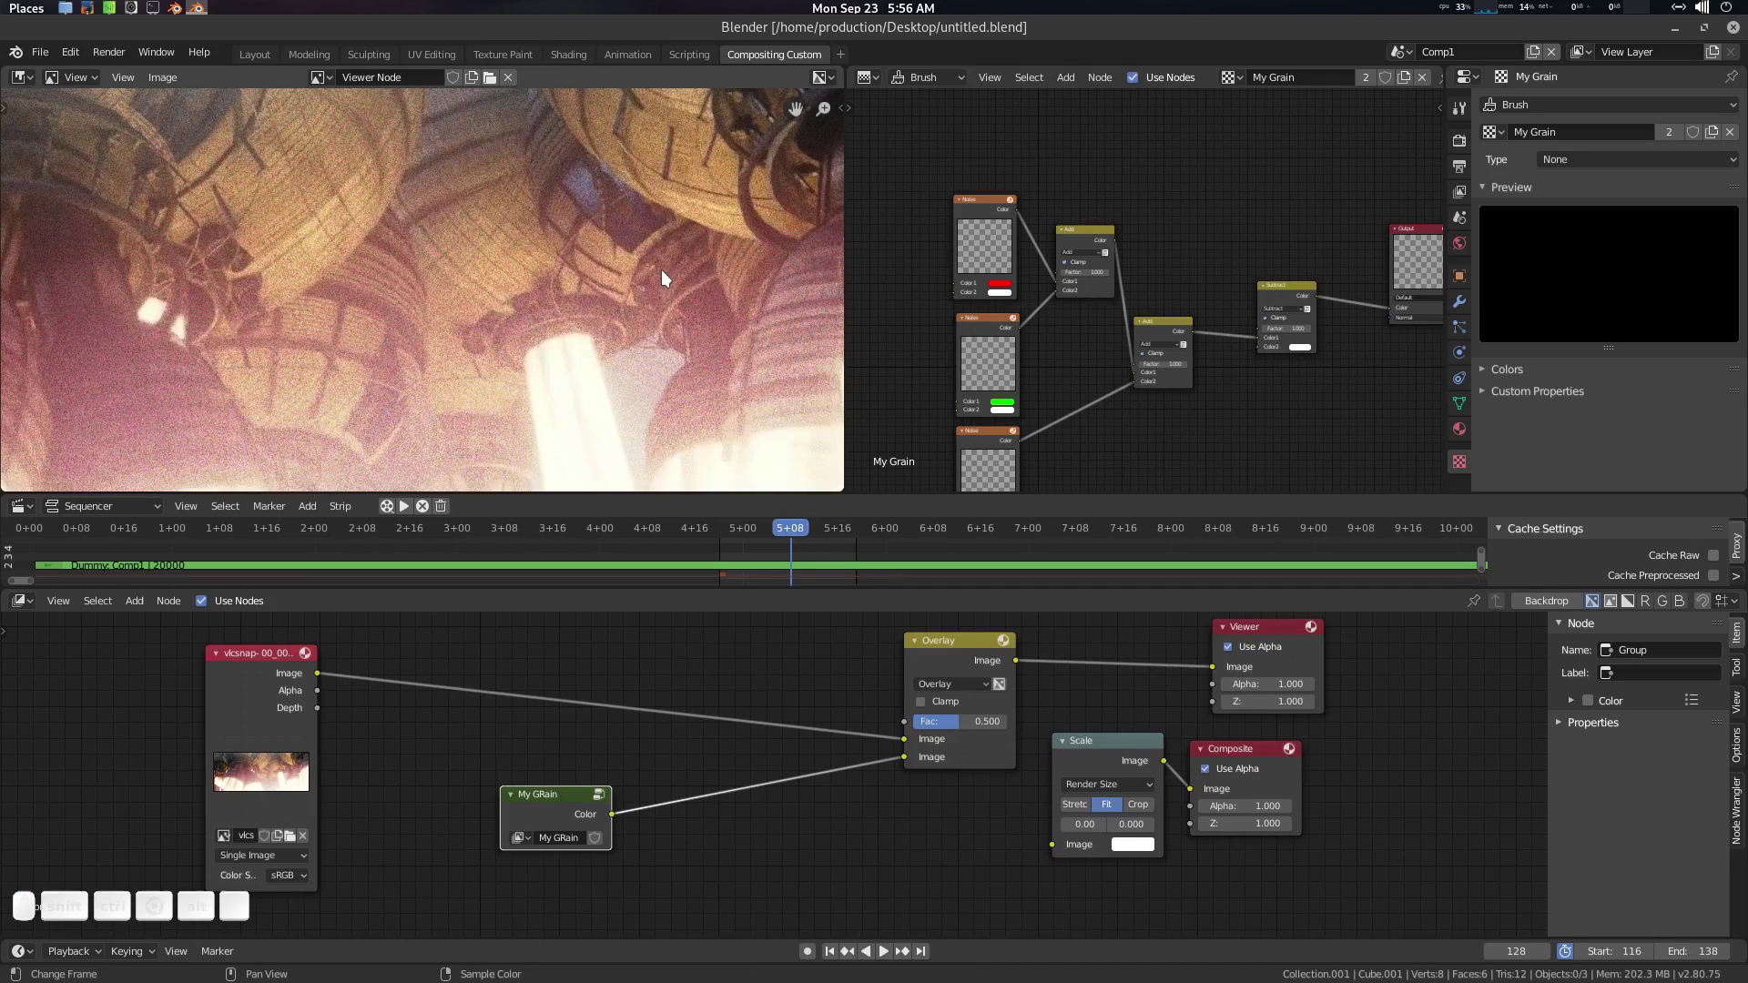
pyautogui.click(1098, 407)
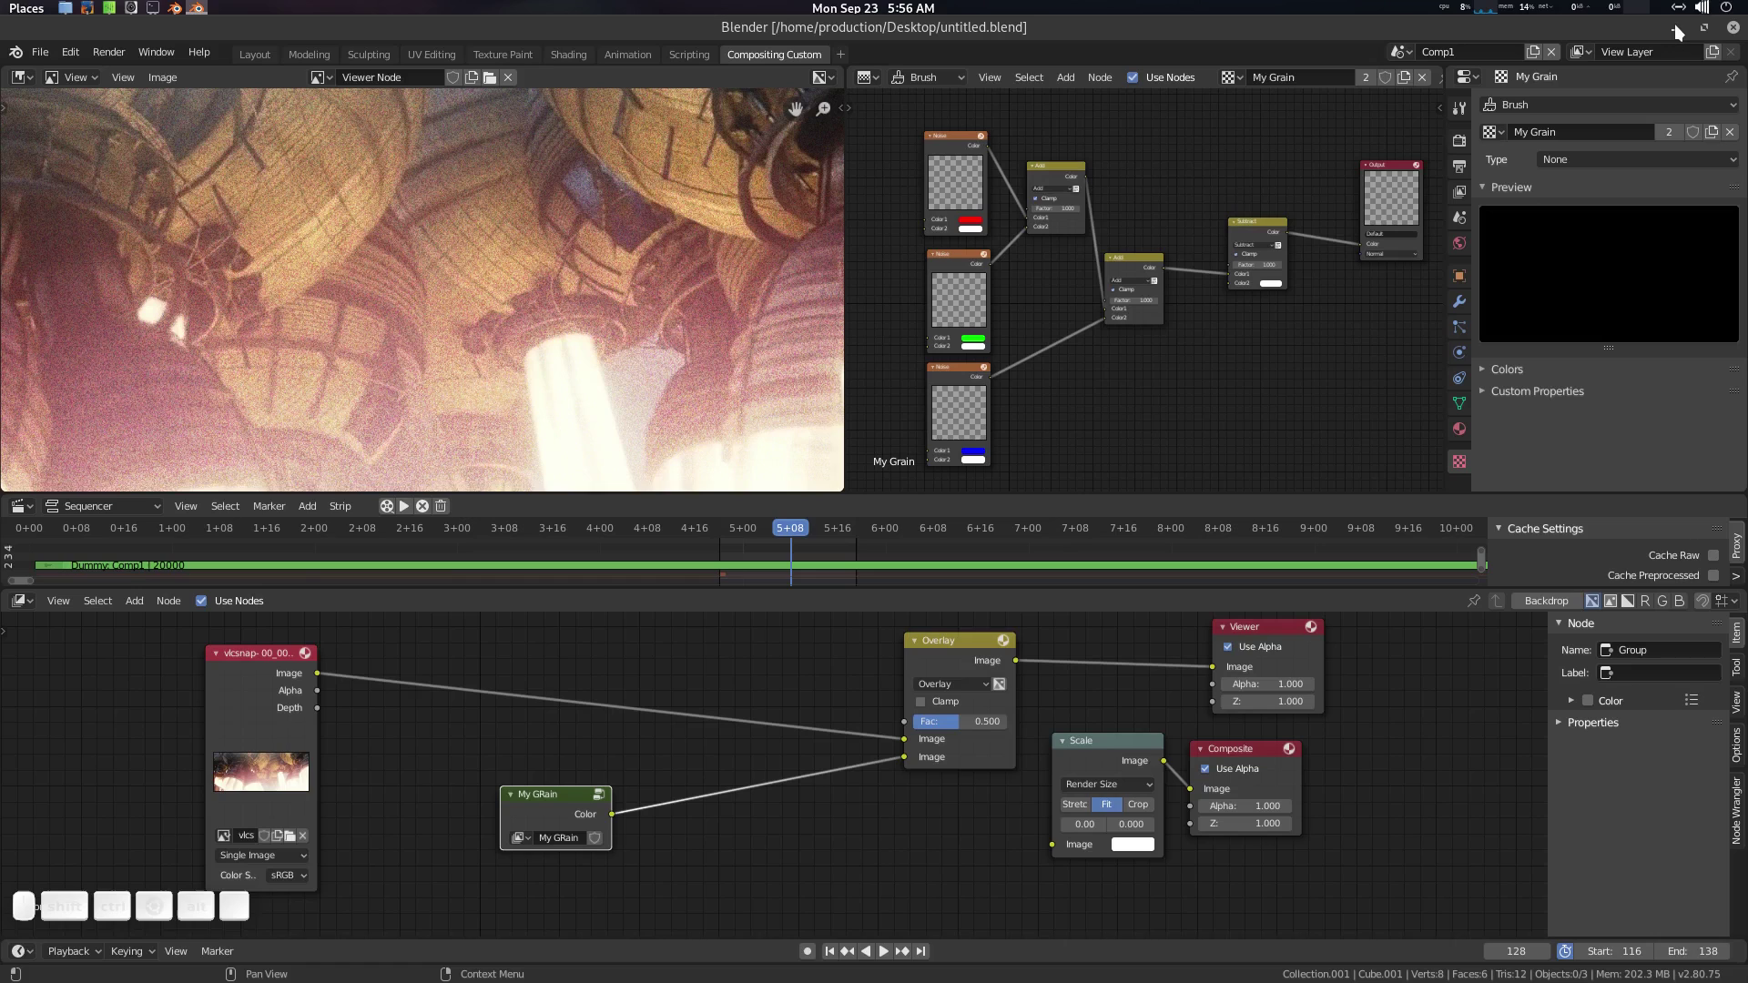
pyautogui.click(94, 5)
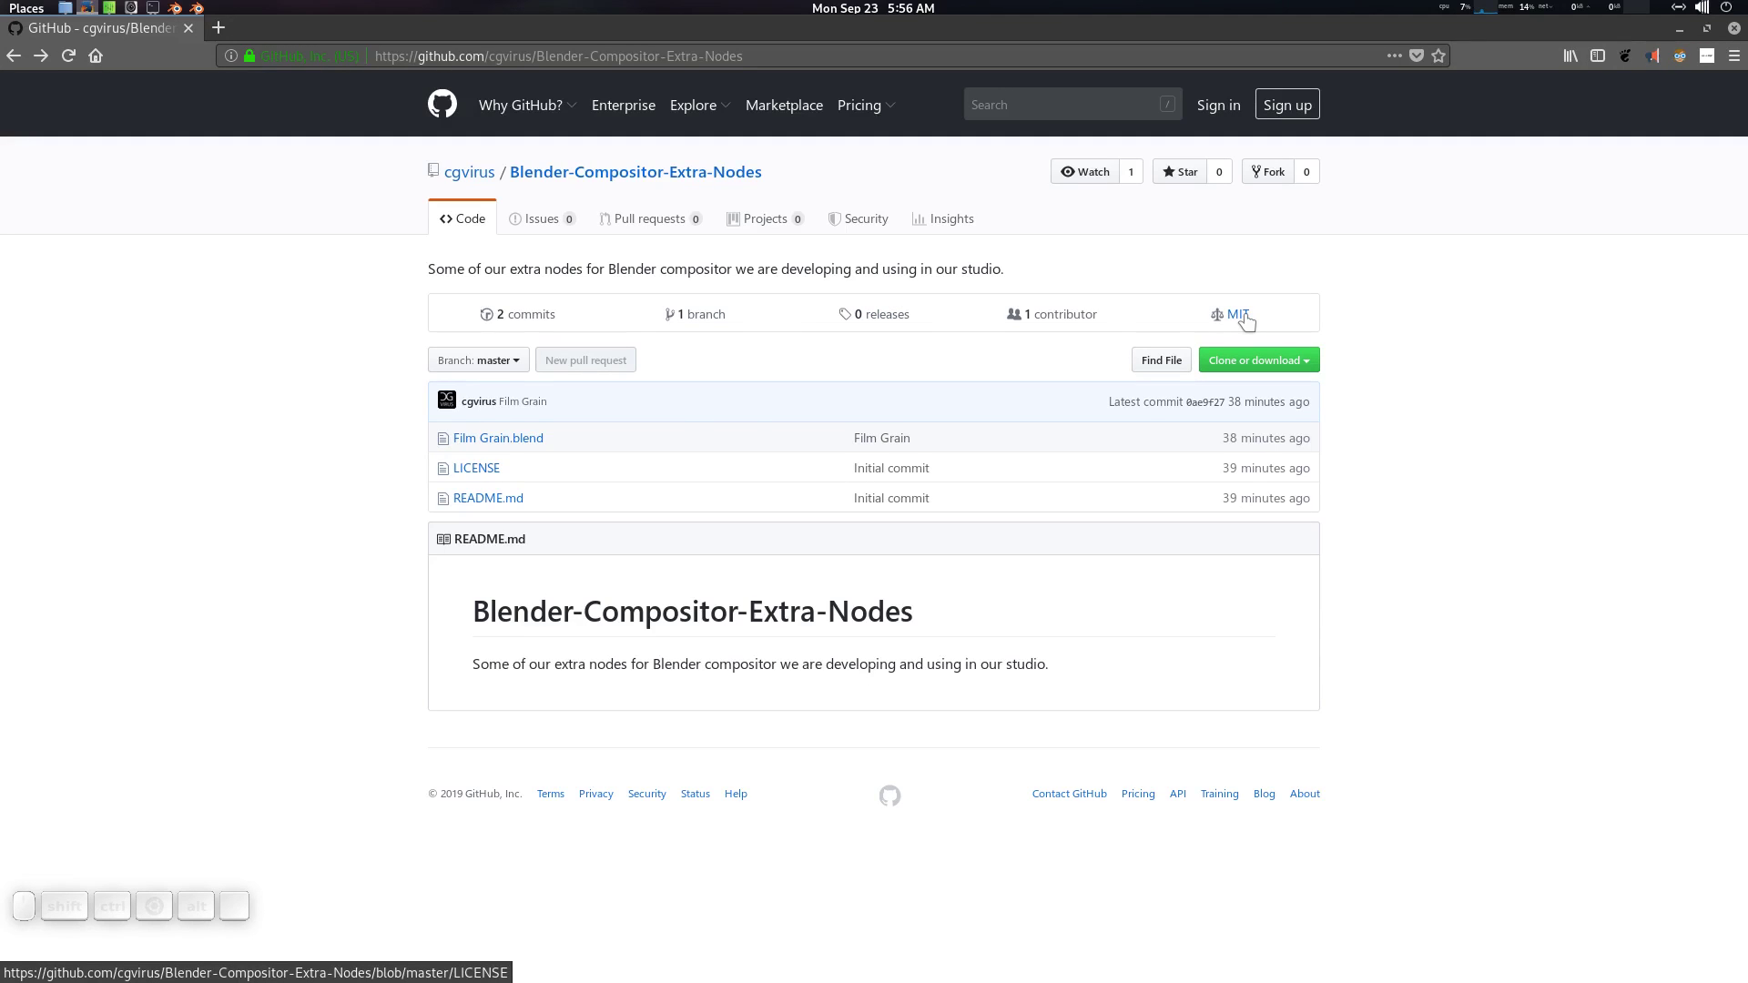
pyautogui.click(1248, 322)
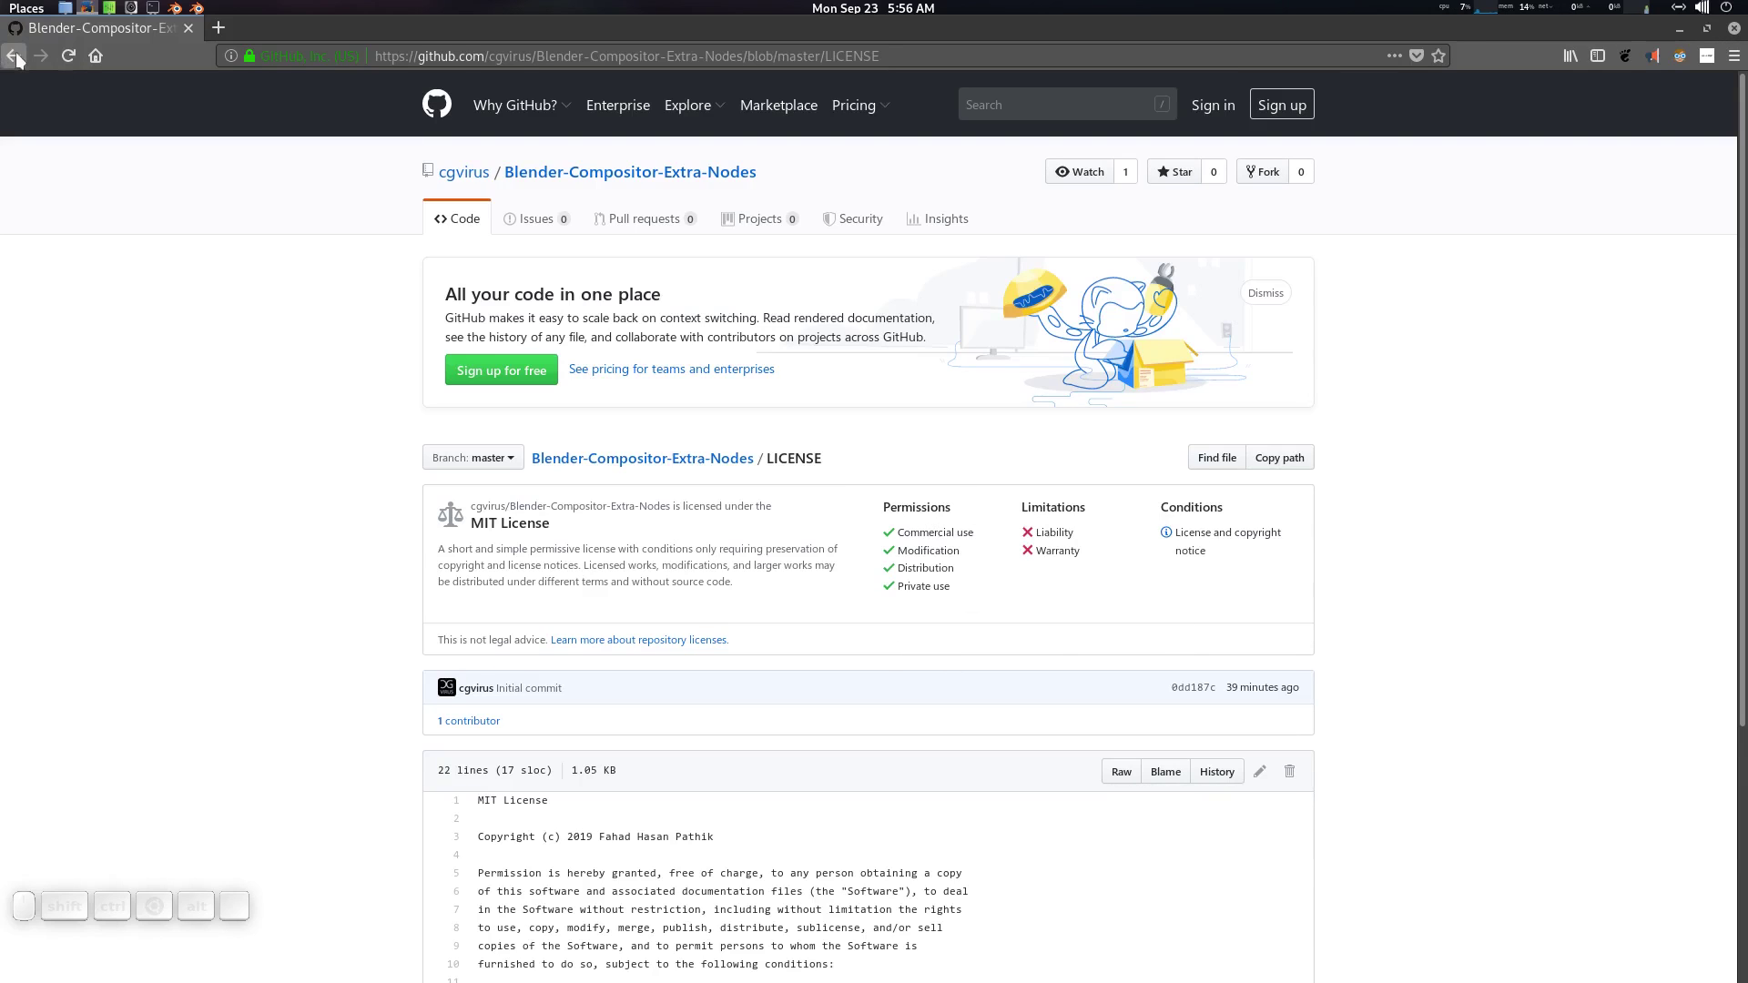
pyautogui.click(25, 58)
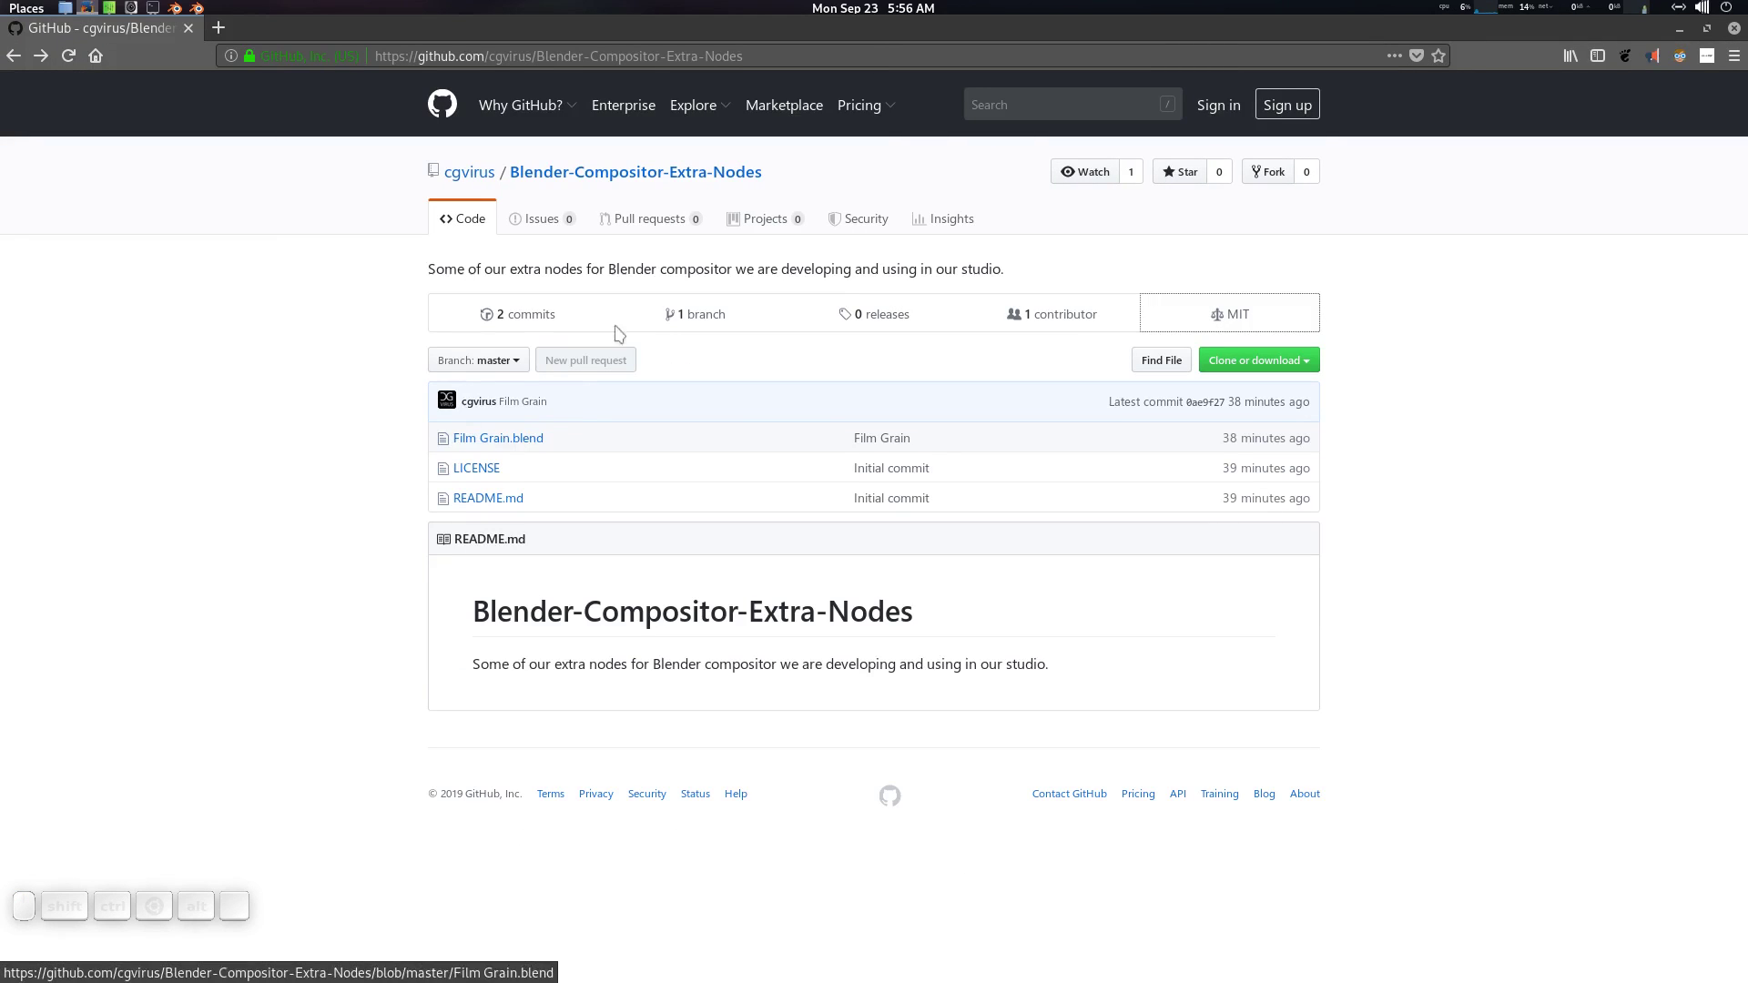